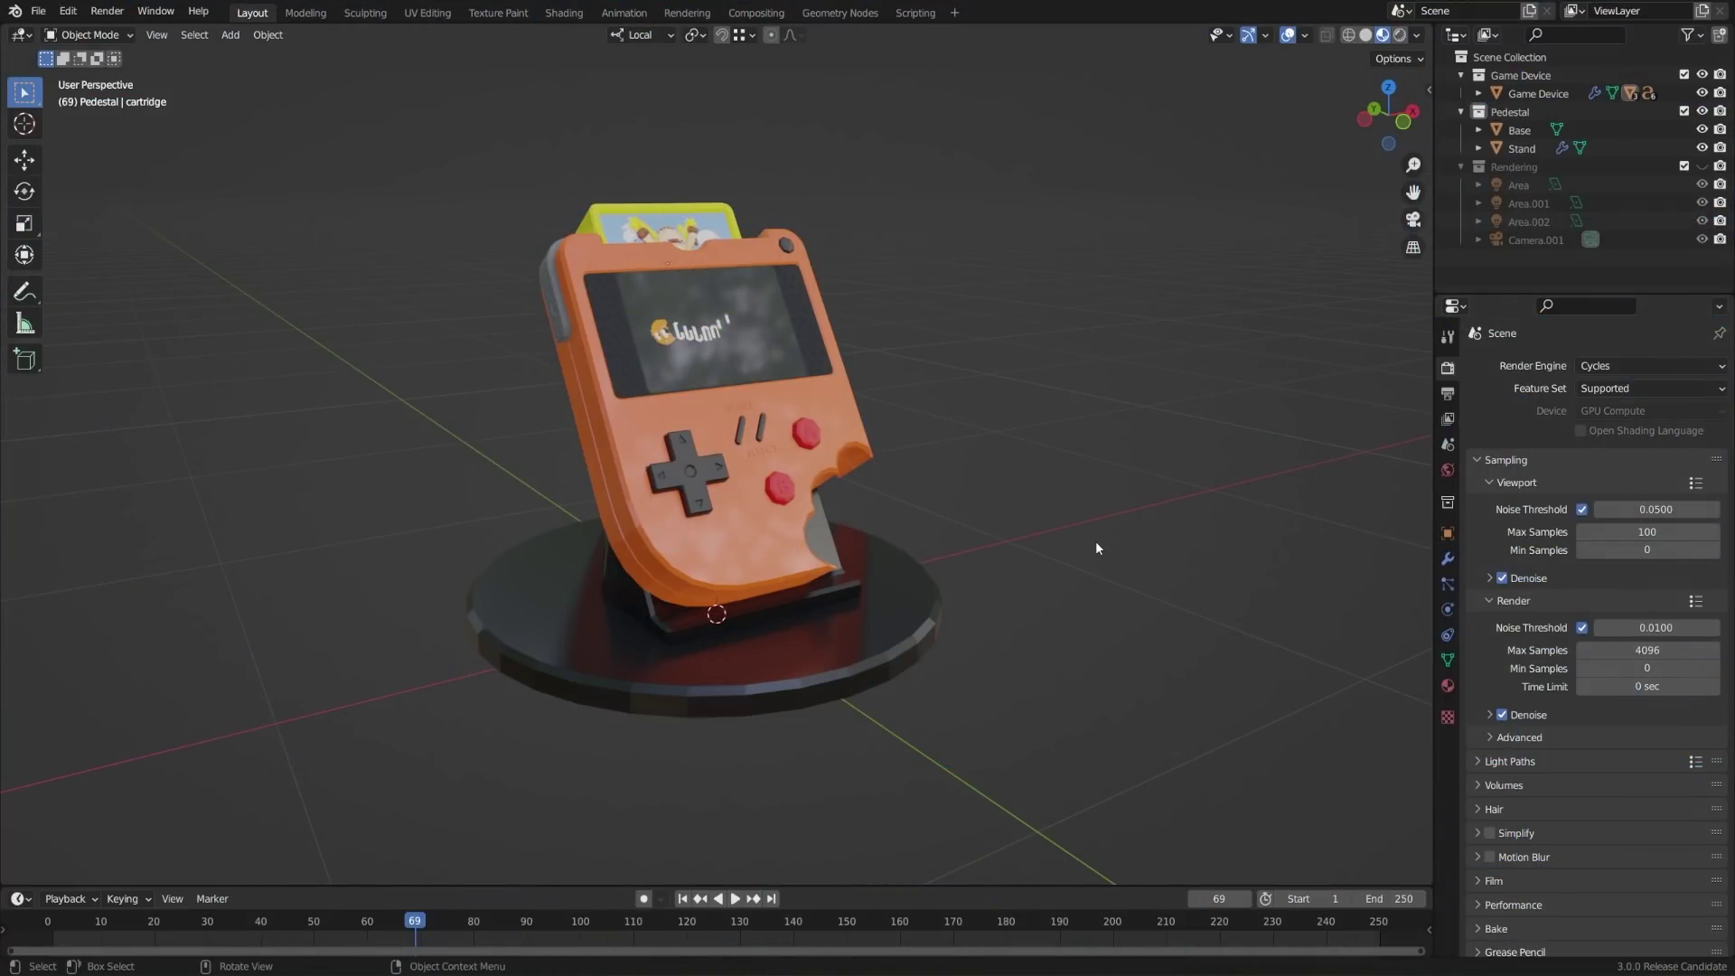
- Orbit around the orange game console model to inspect it from front, sides and back
middle_click(1102, 546)
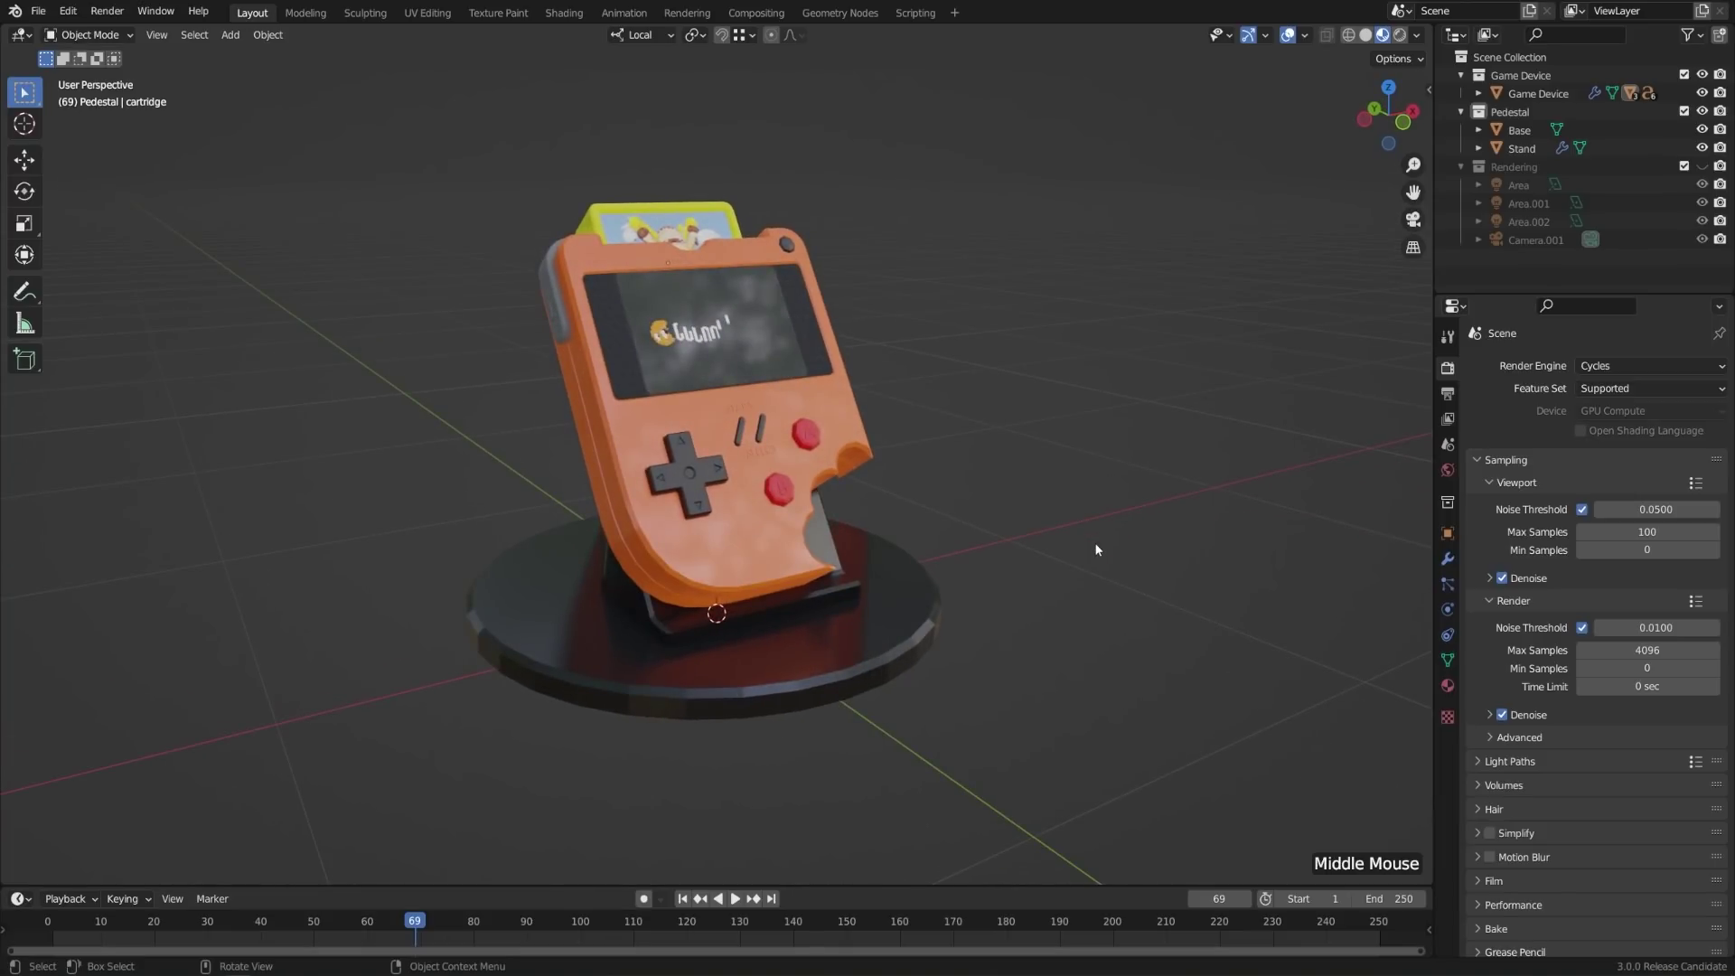
middle_click(1104, 547)
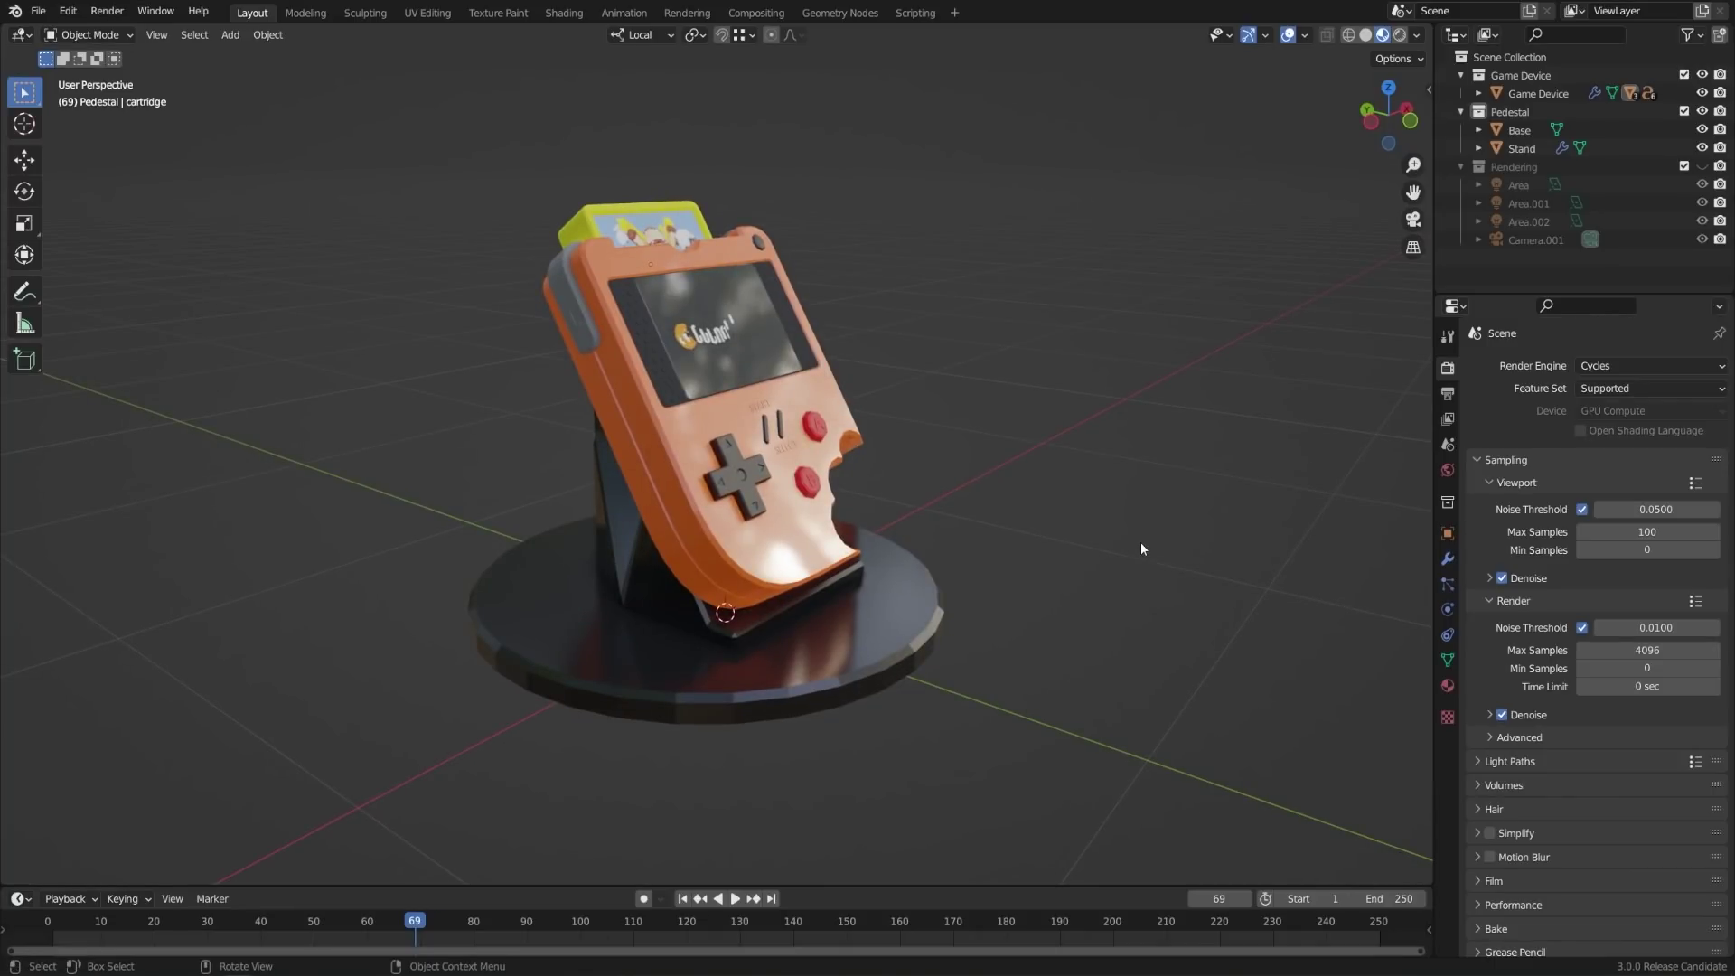
middle_click(1133, 513)
middle_click(1149, 523)
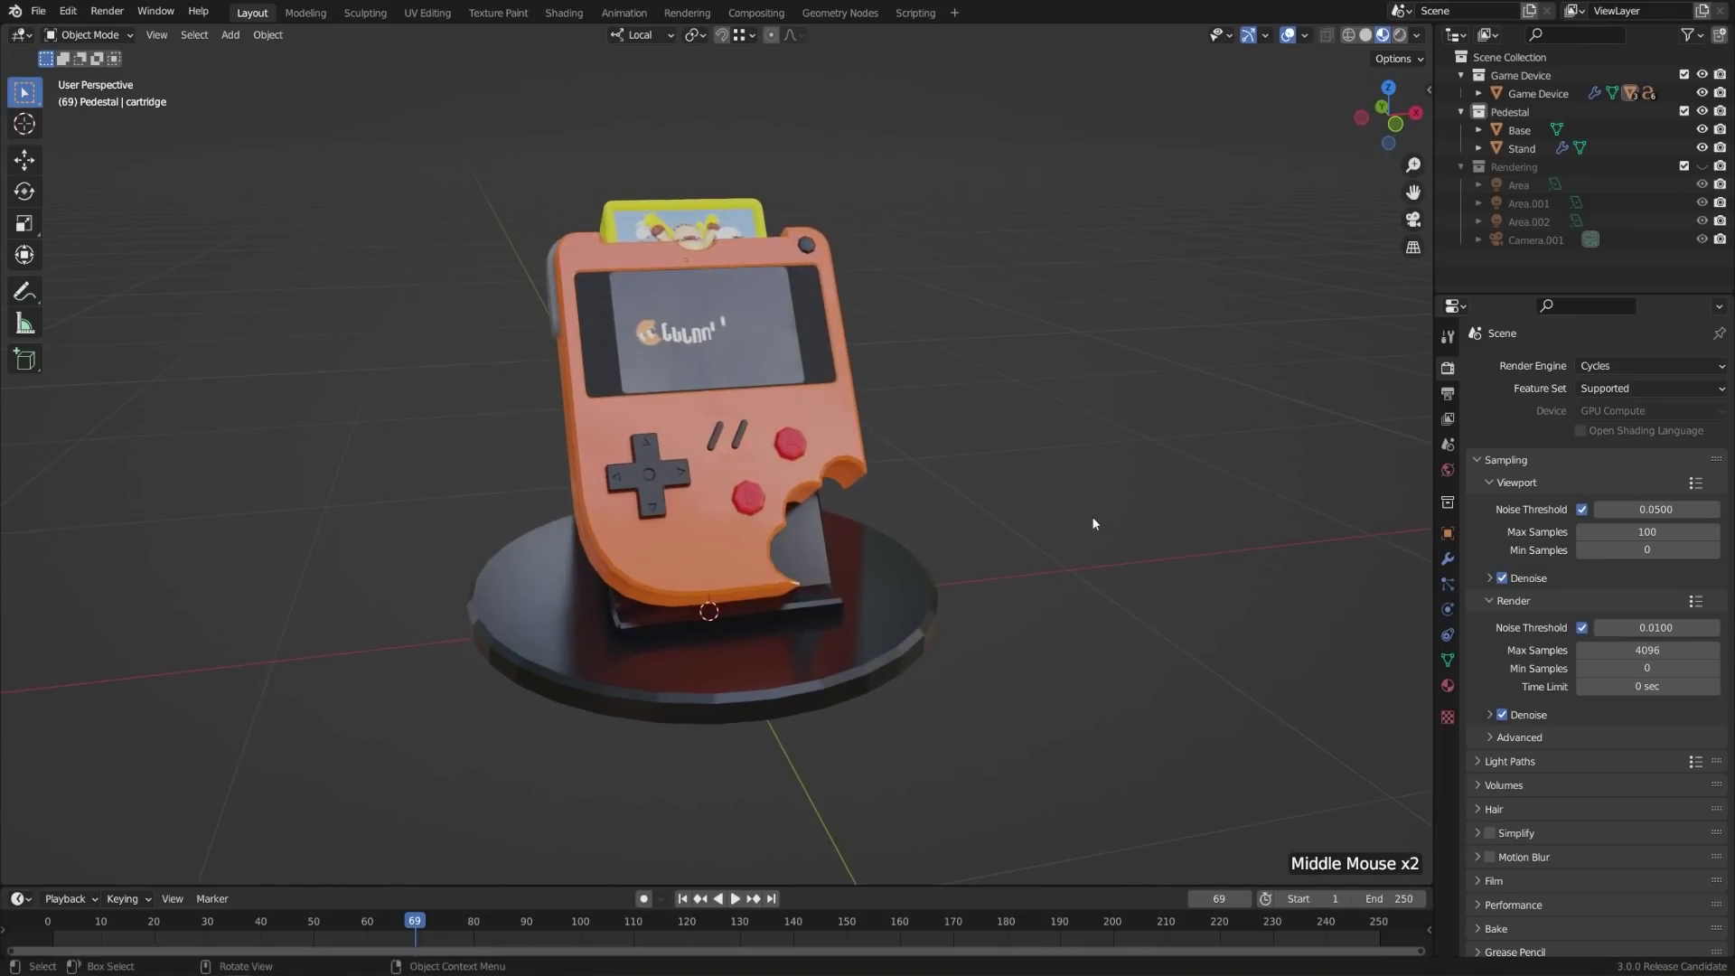
middle_click(1099, 522)
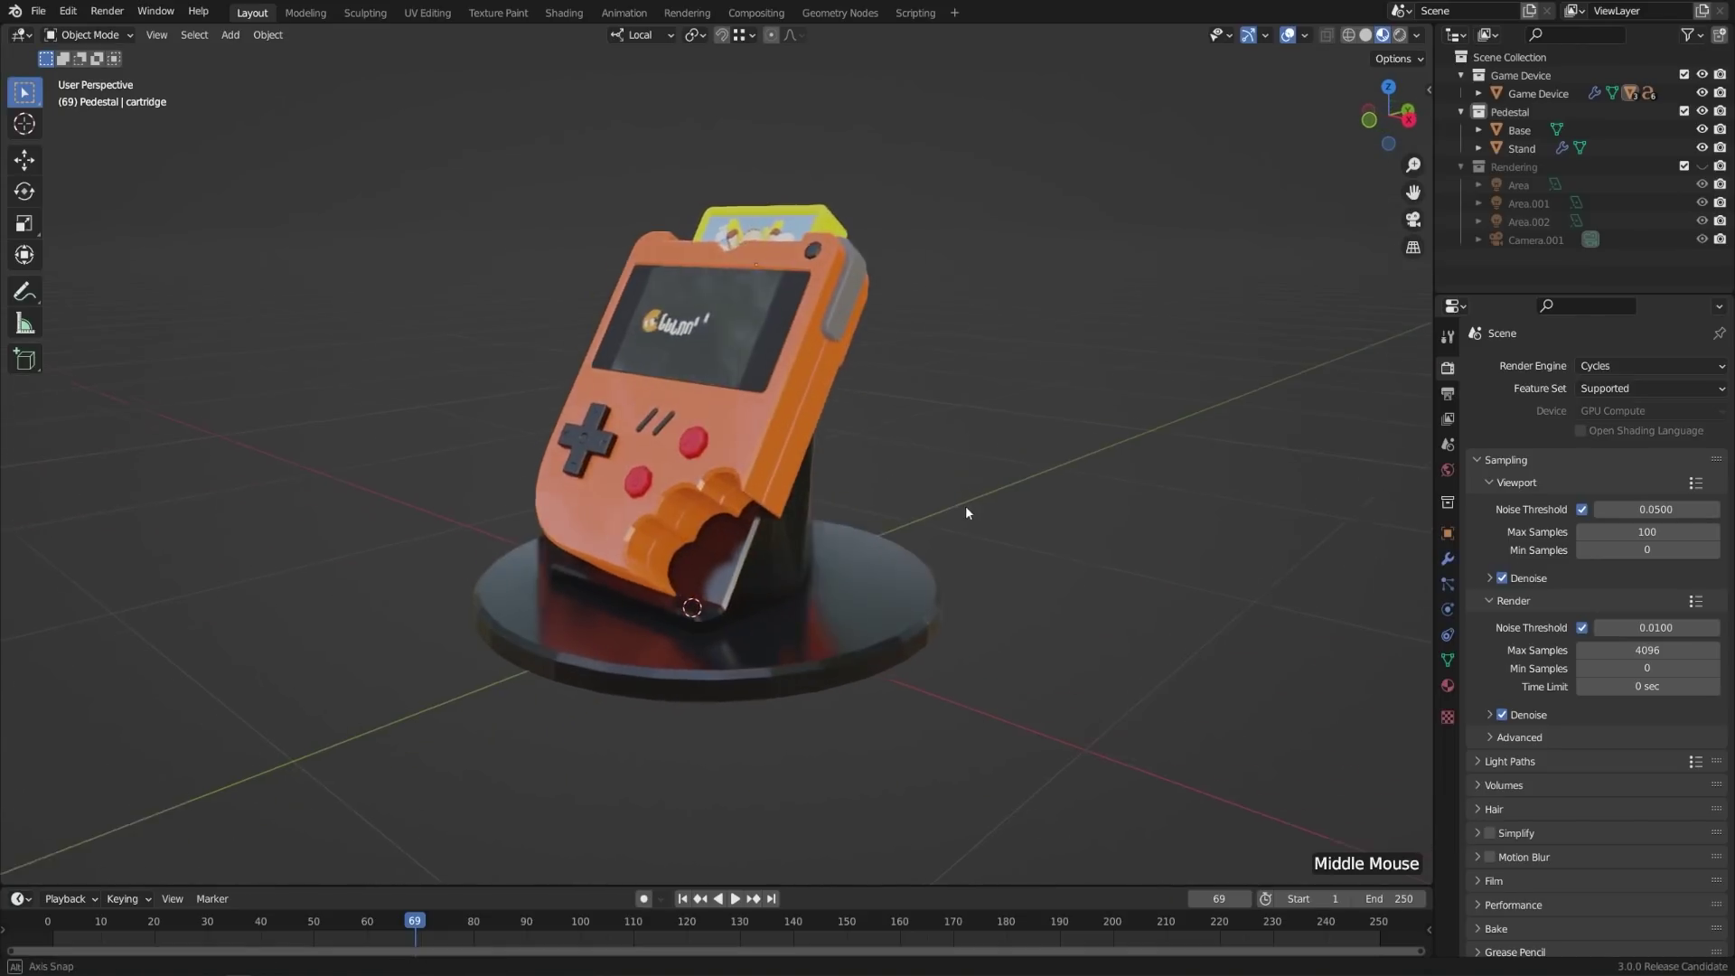
middle_click(971, 509)
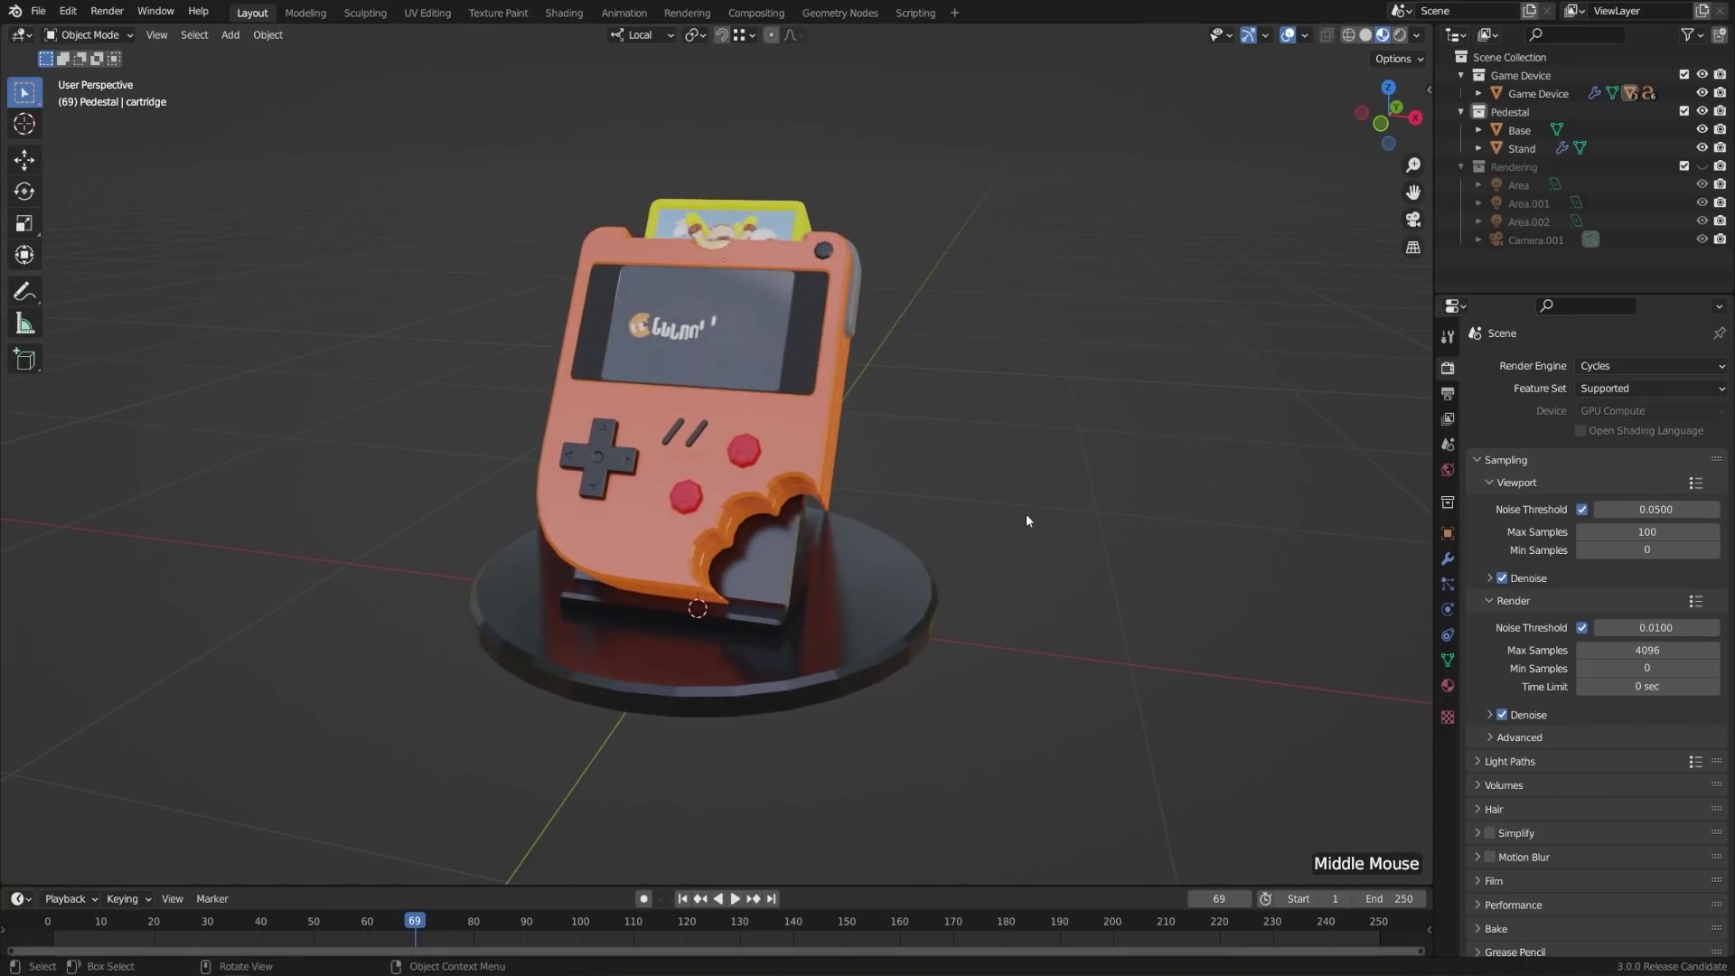
middle_click(984, 515)
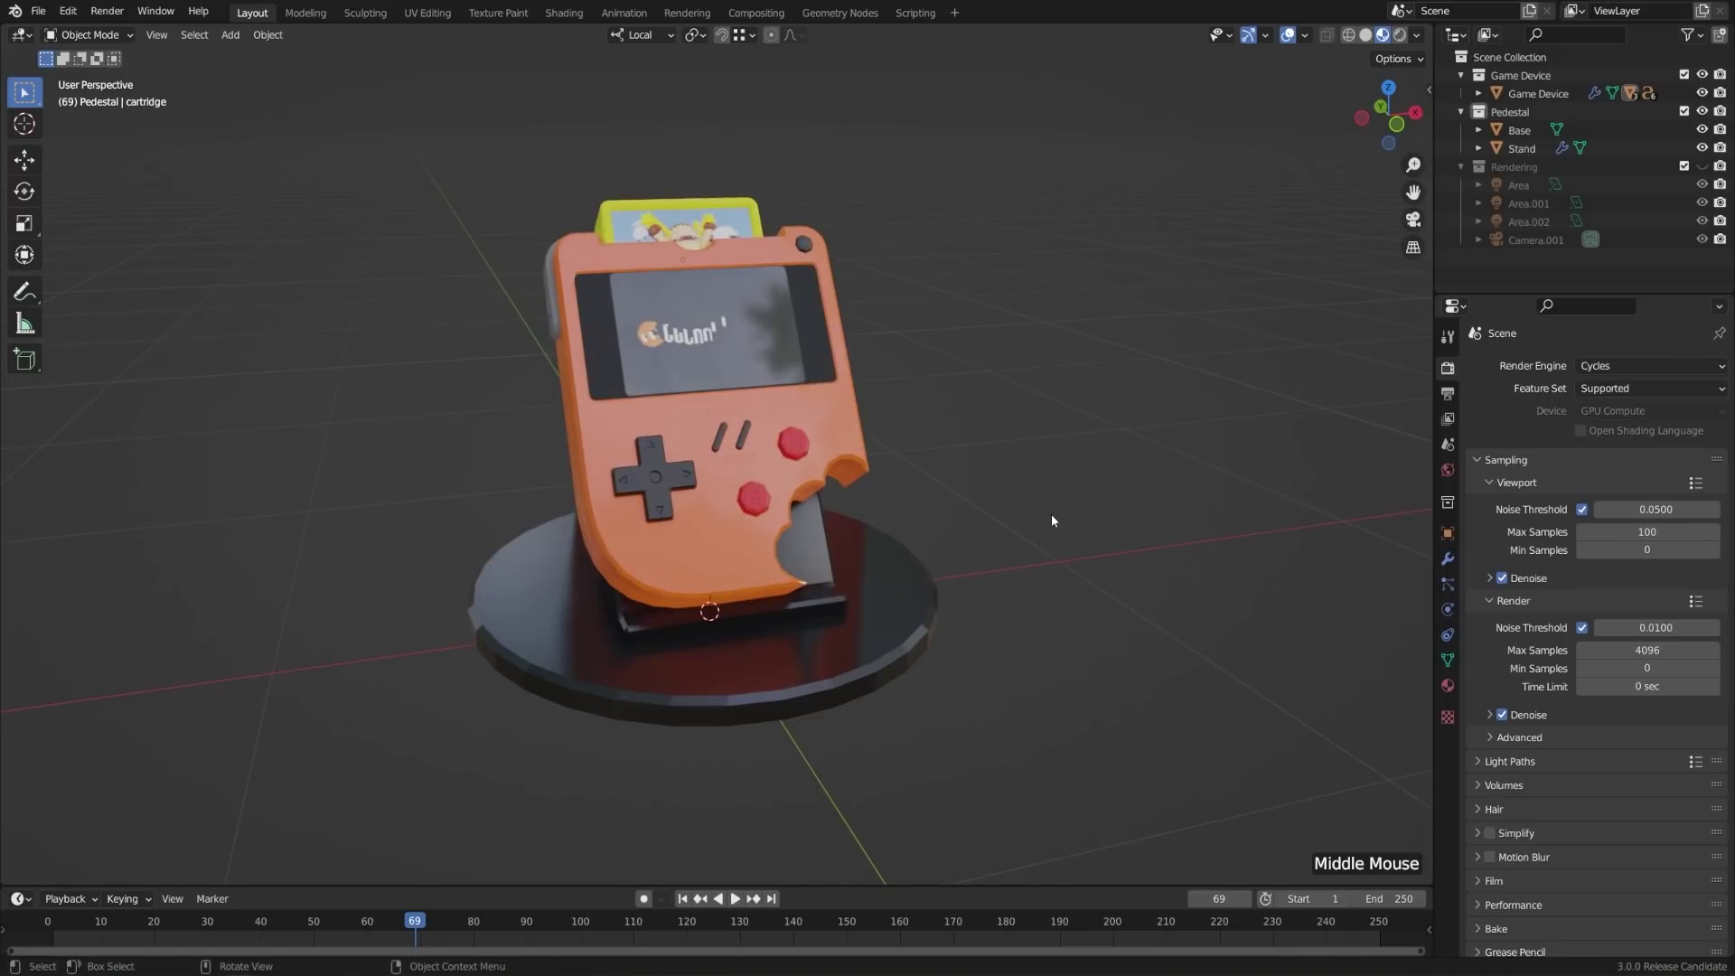
- Start a default scene, give the cube a blue material named Test Material and show it in Material Preview
left_click(45, 8)
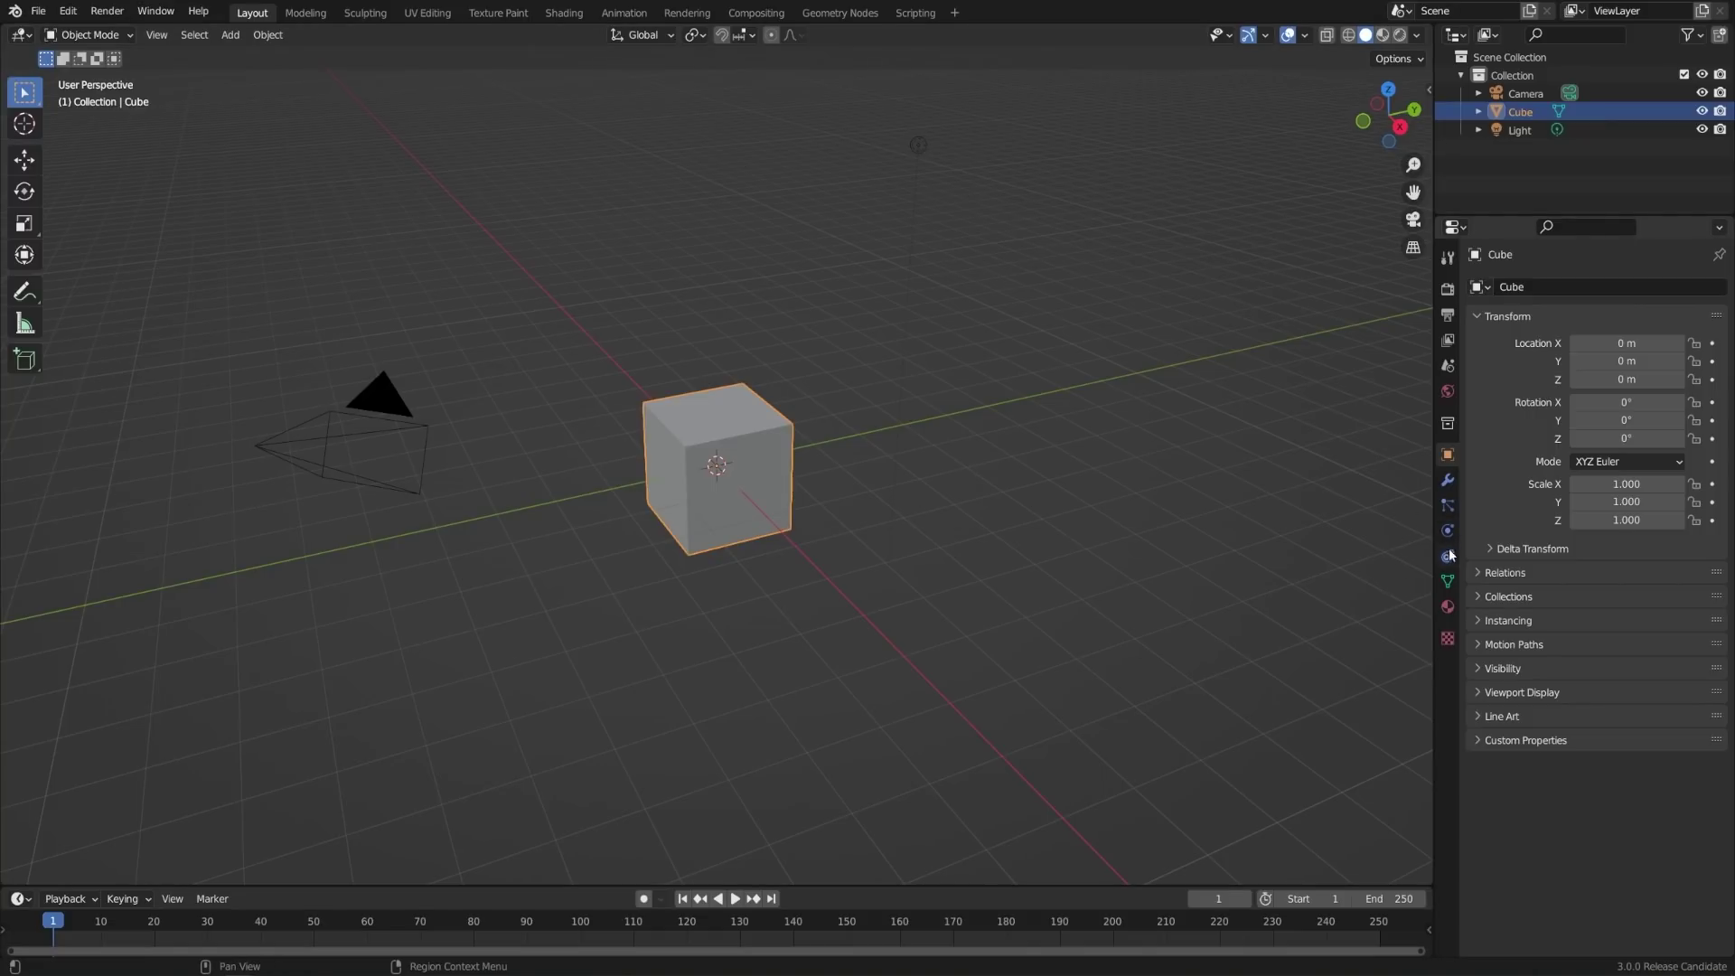
left_click(1455, 610)
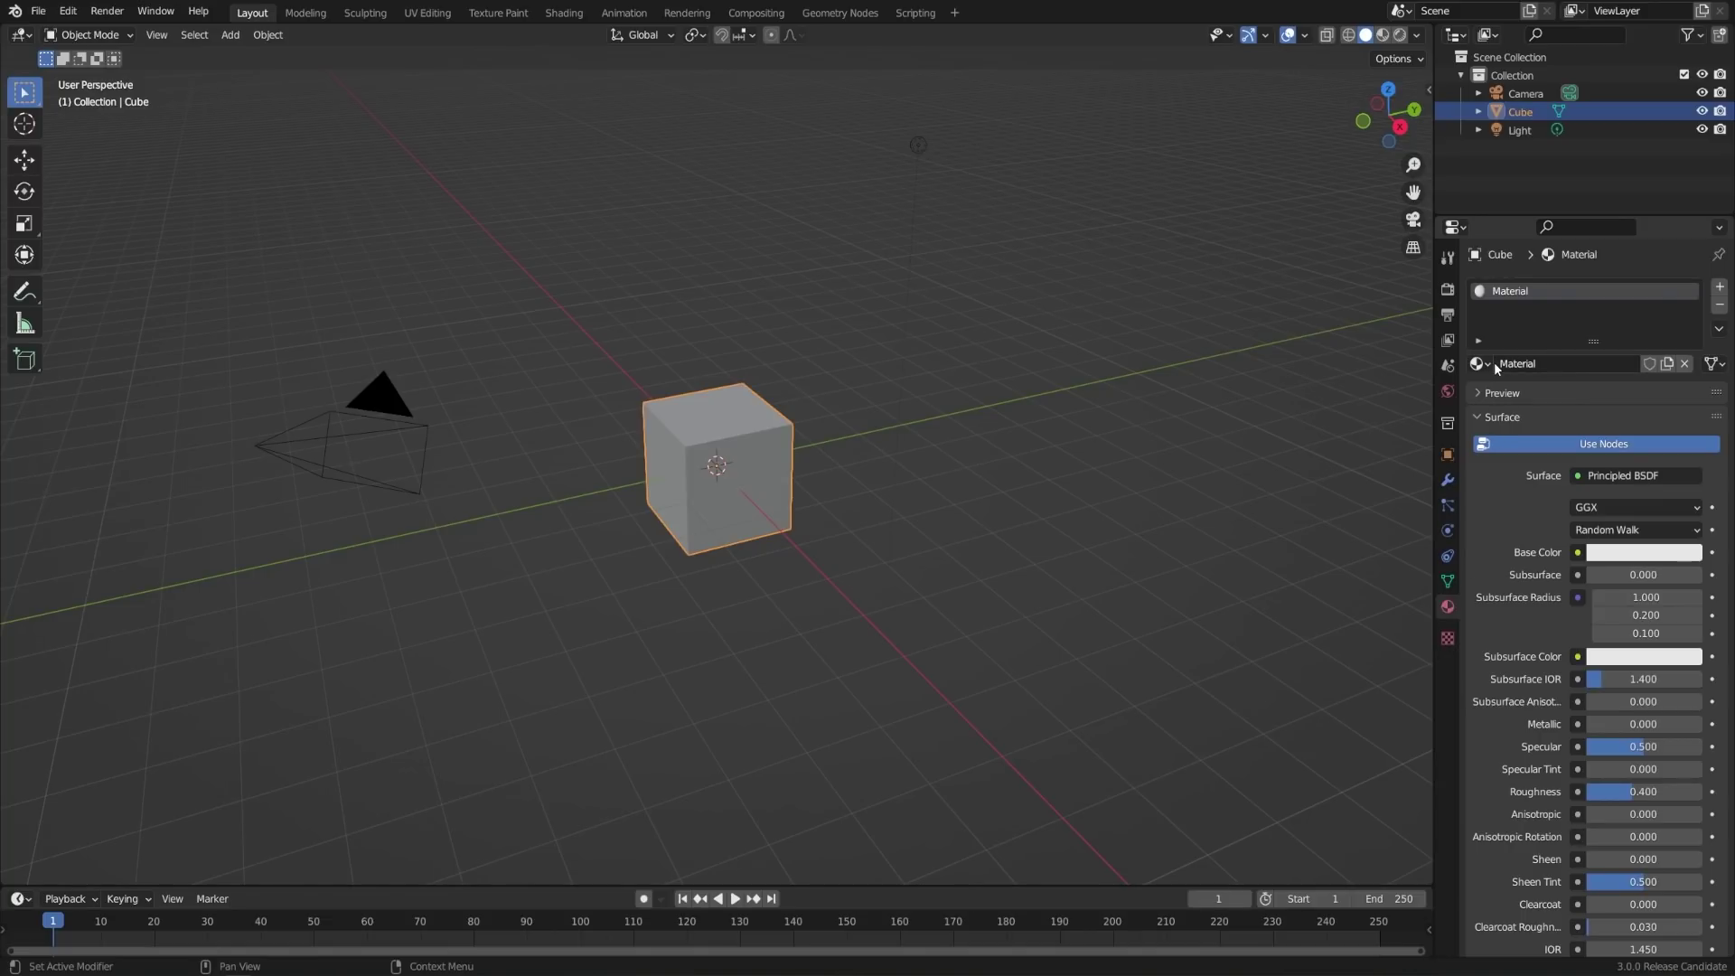
left_click(1500, 367)
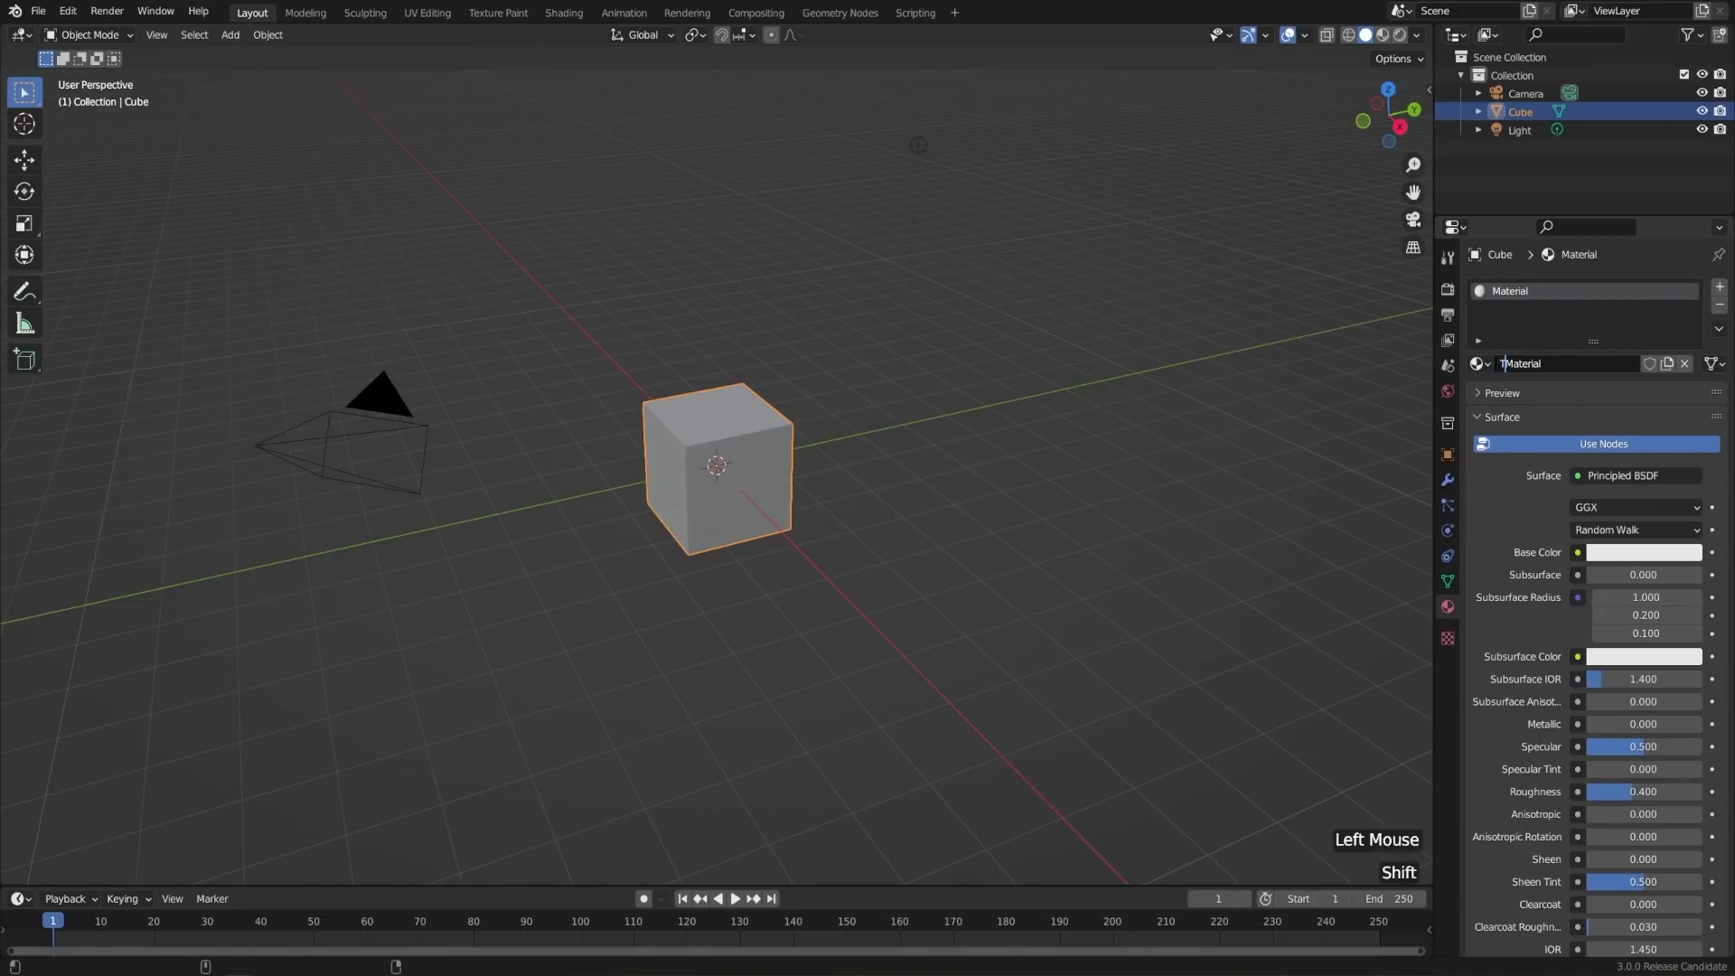
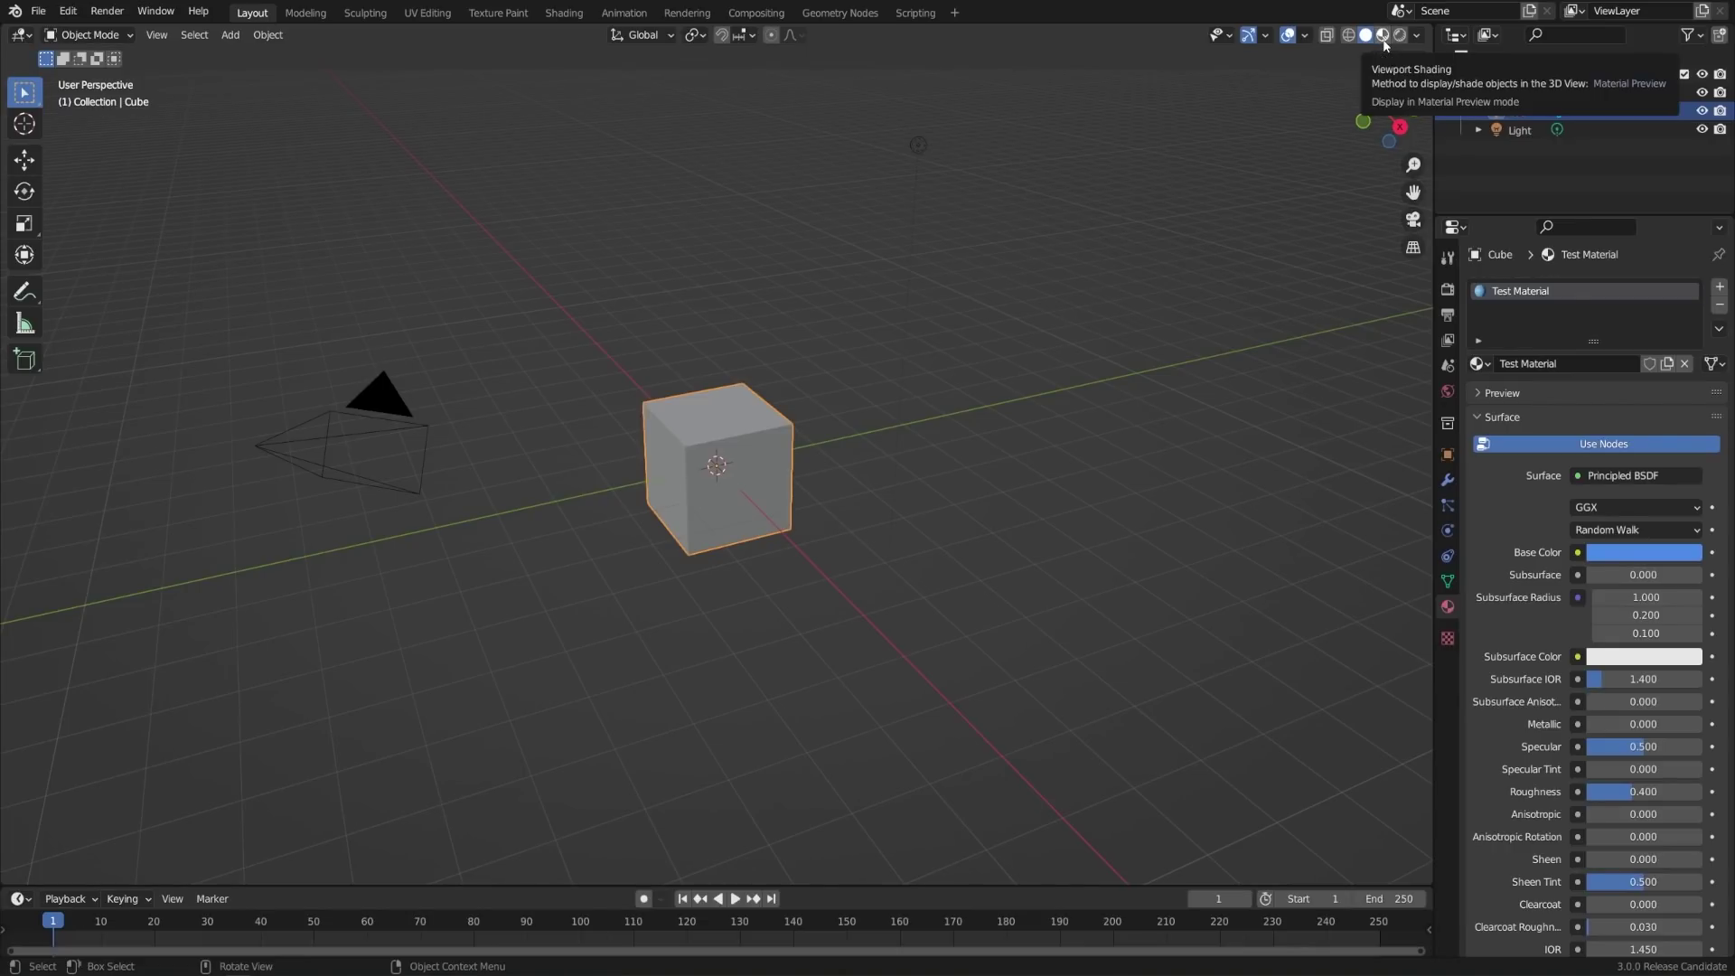
left_click(1390, 43)
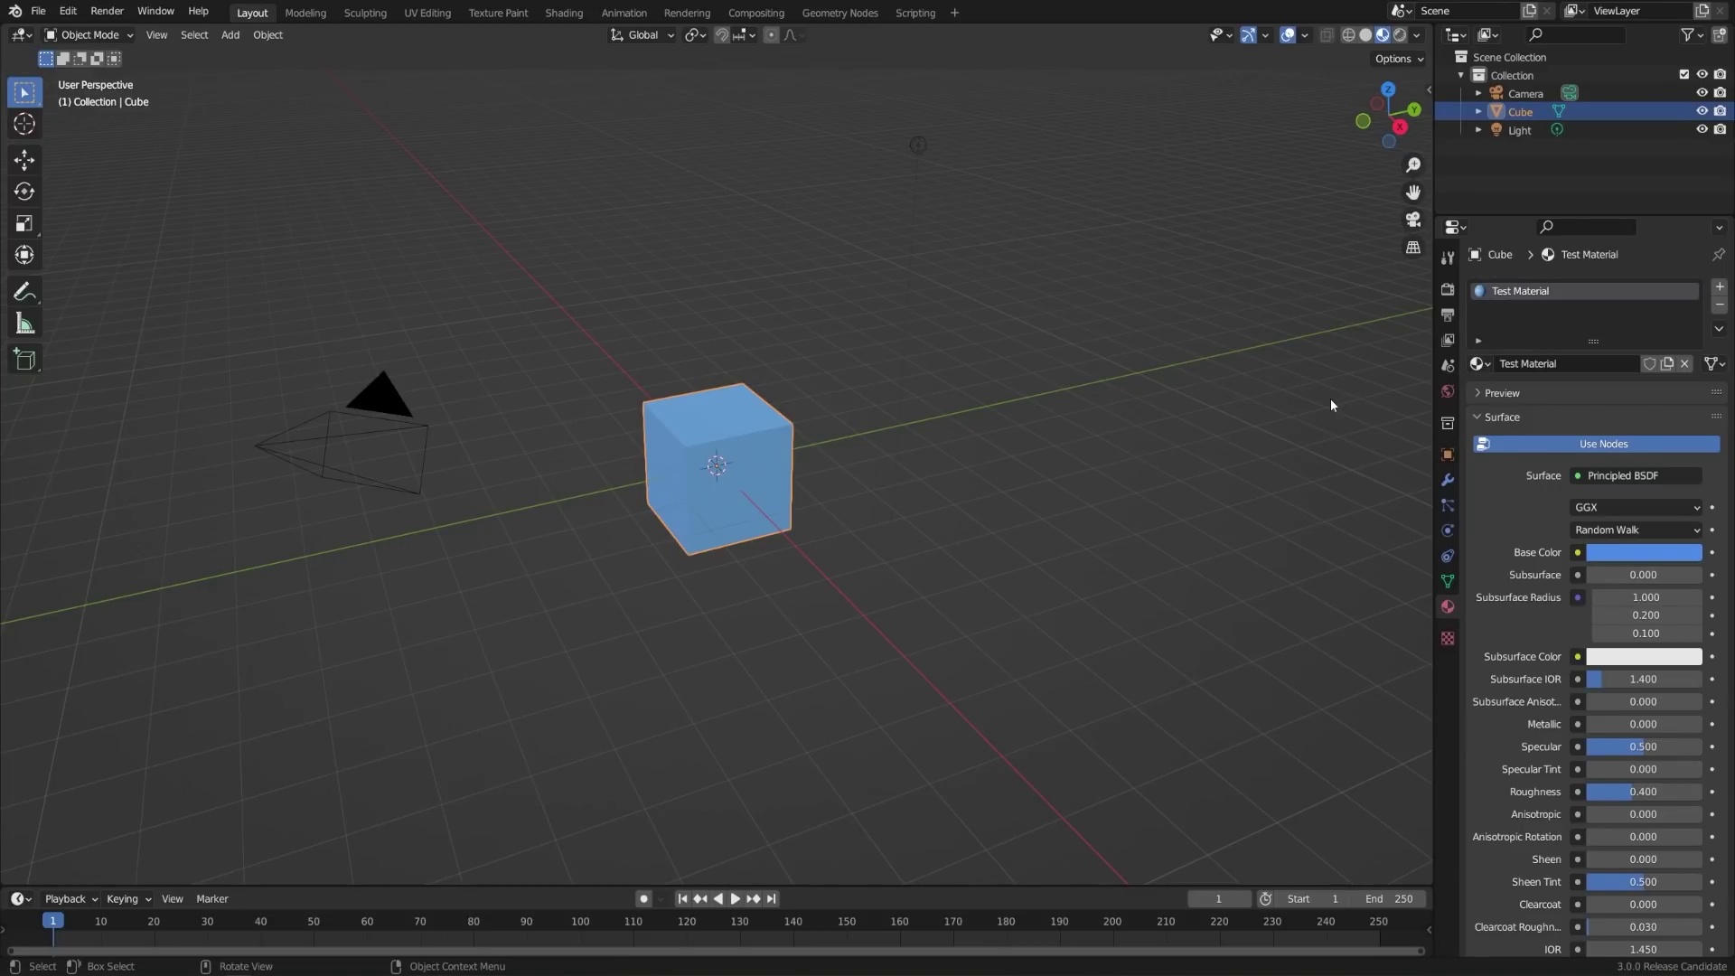
- Add a plane, scale it up large beneath the cube and check its shared blue base colour
key("shift+a")
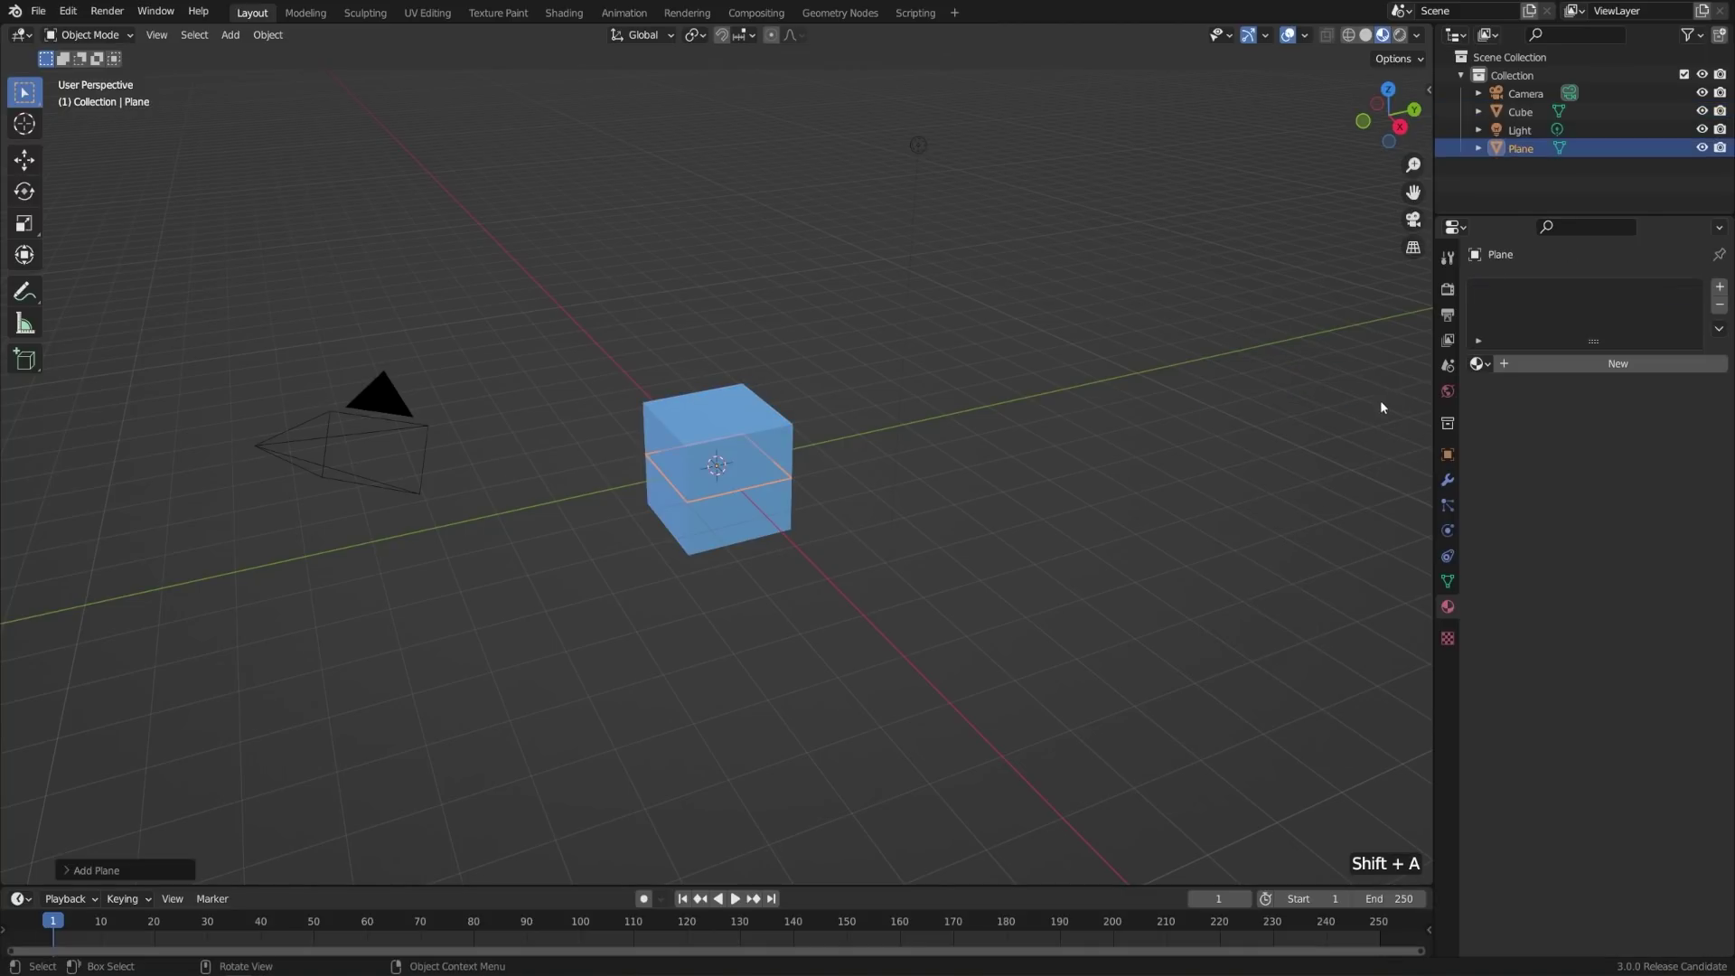
key("s")
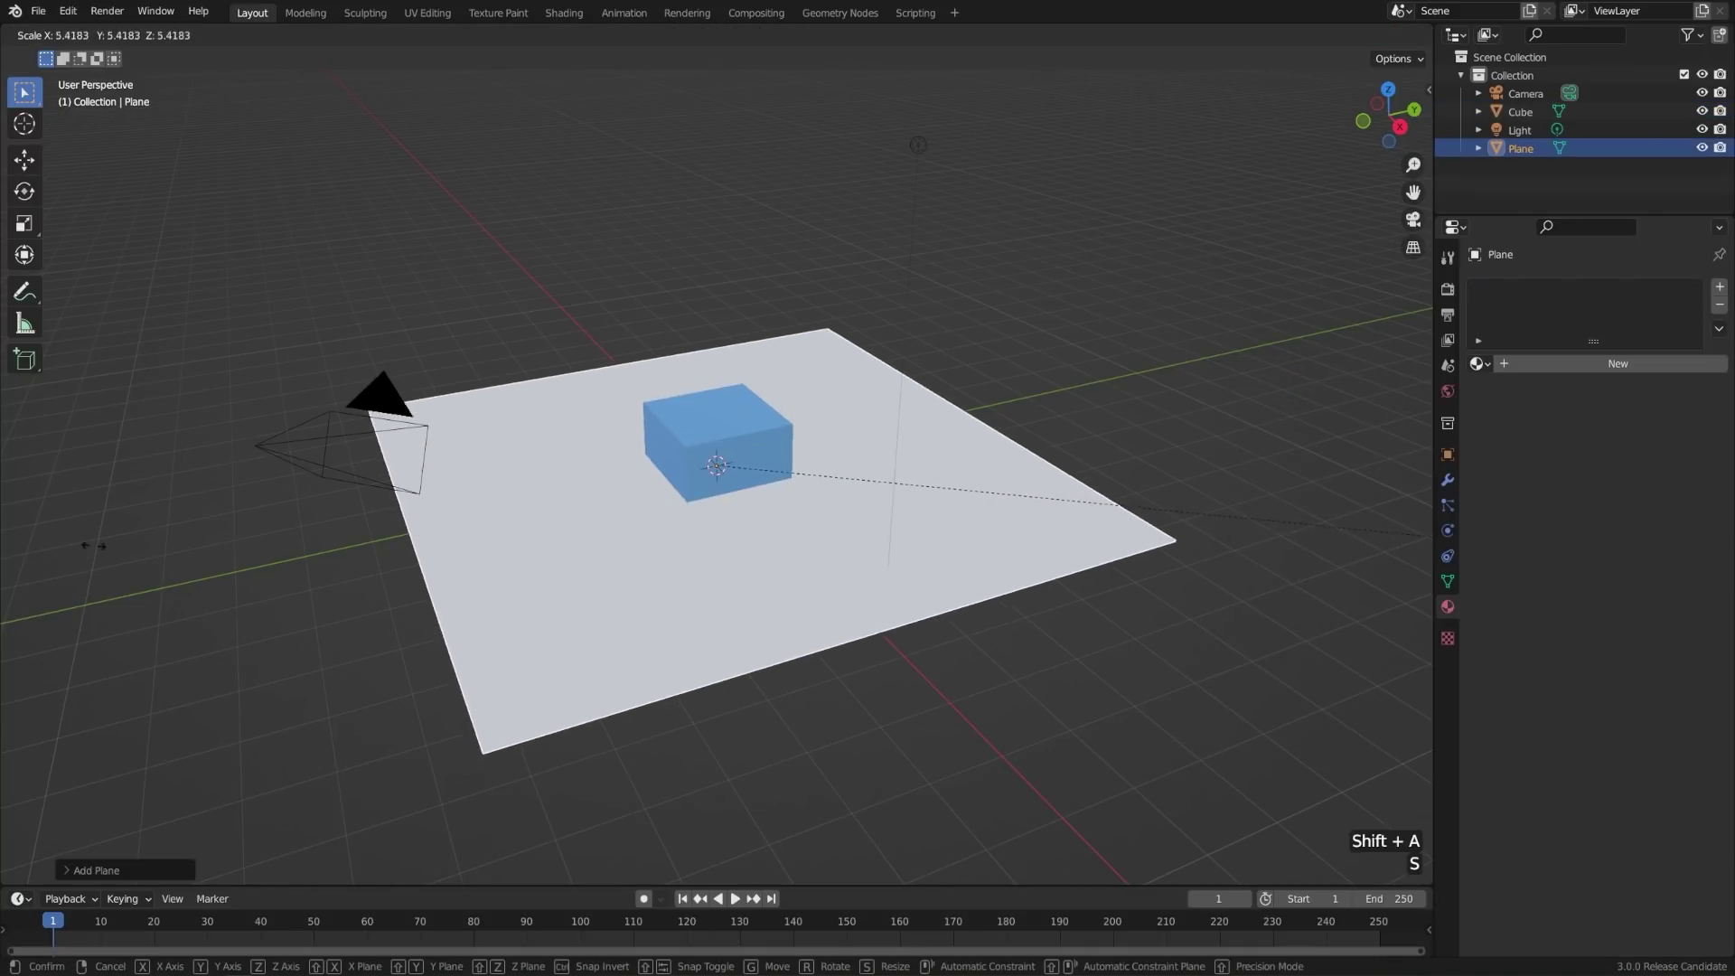
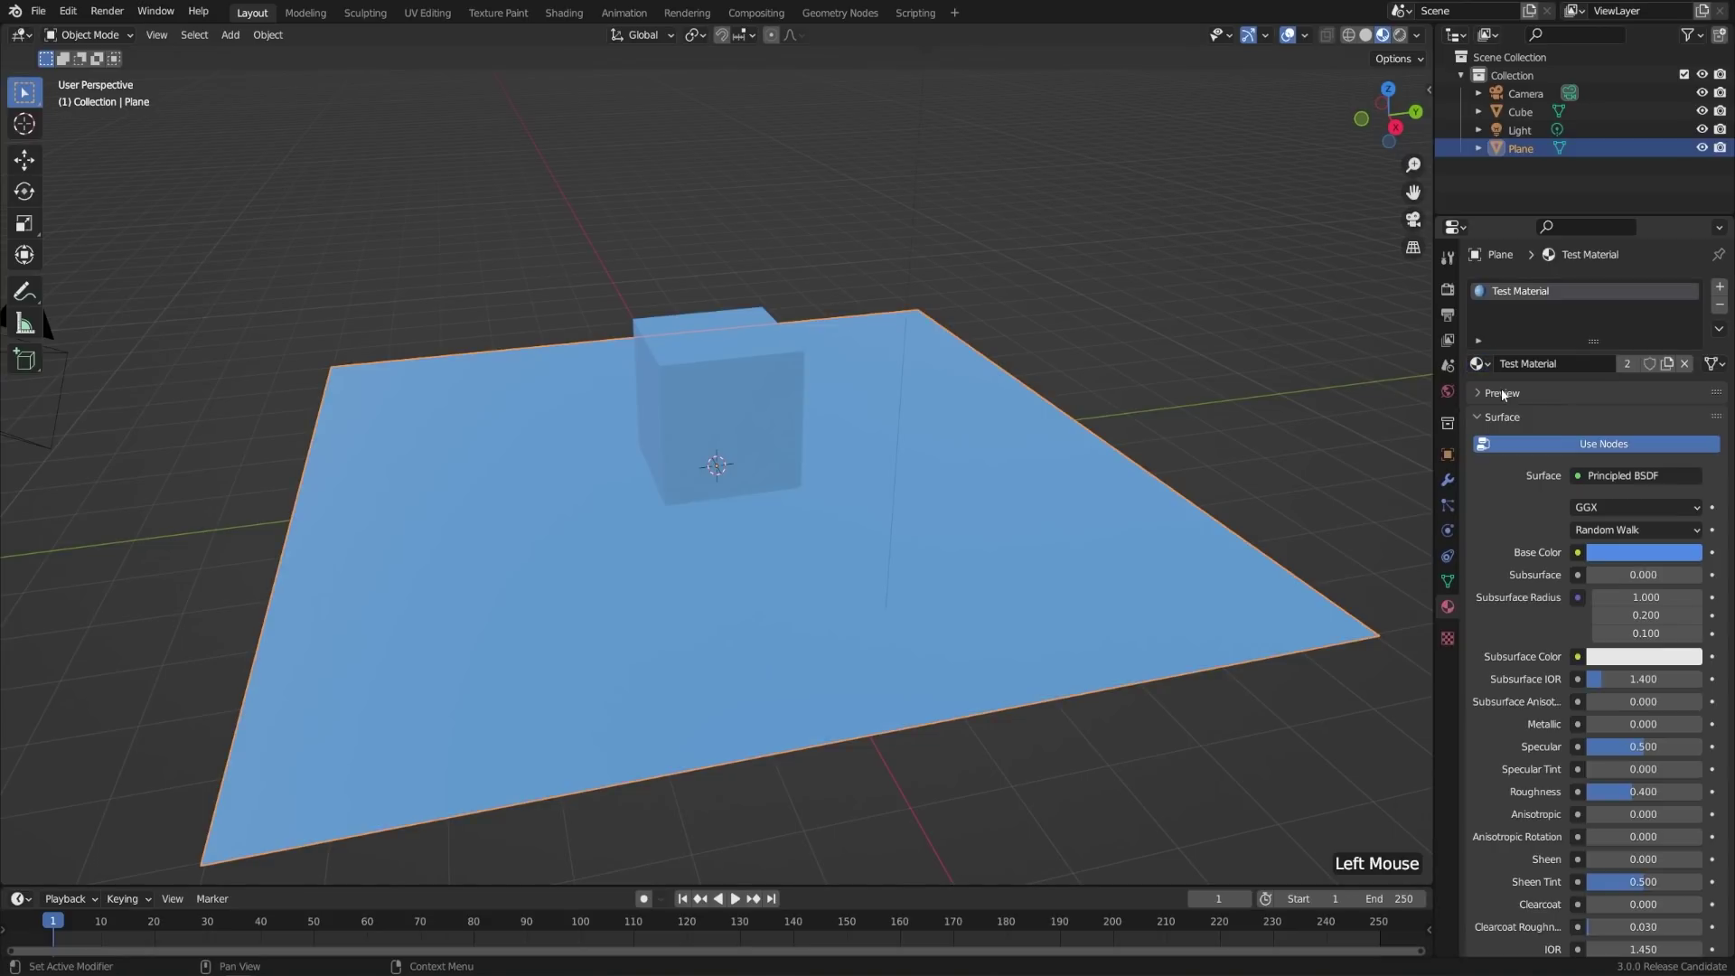
middle_click(914, 430)
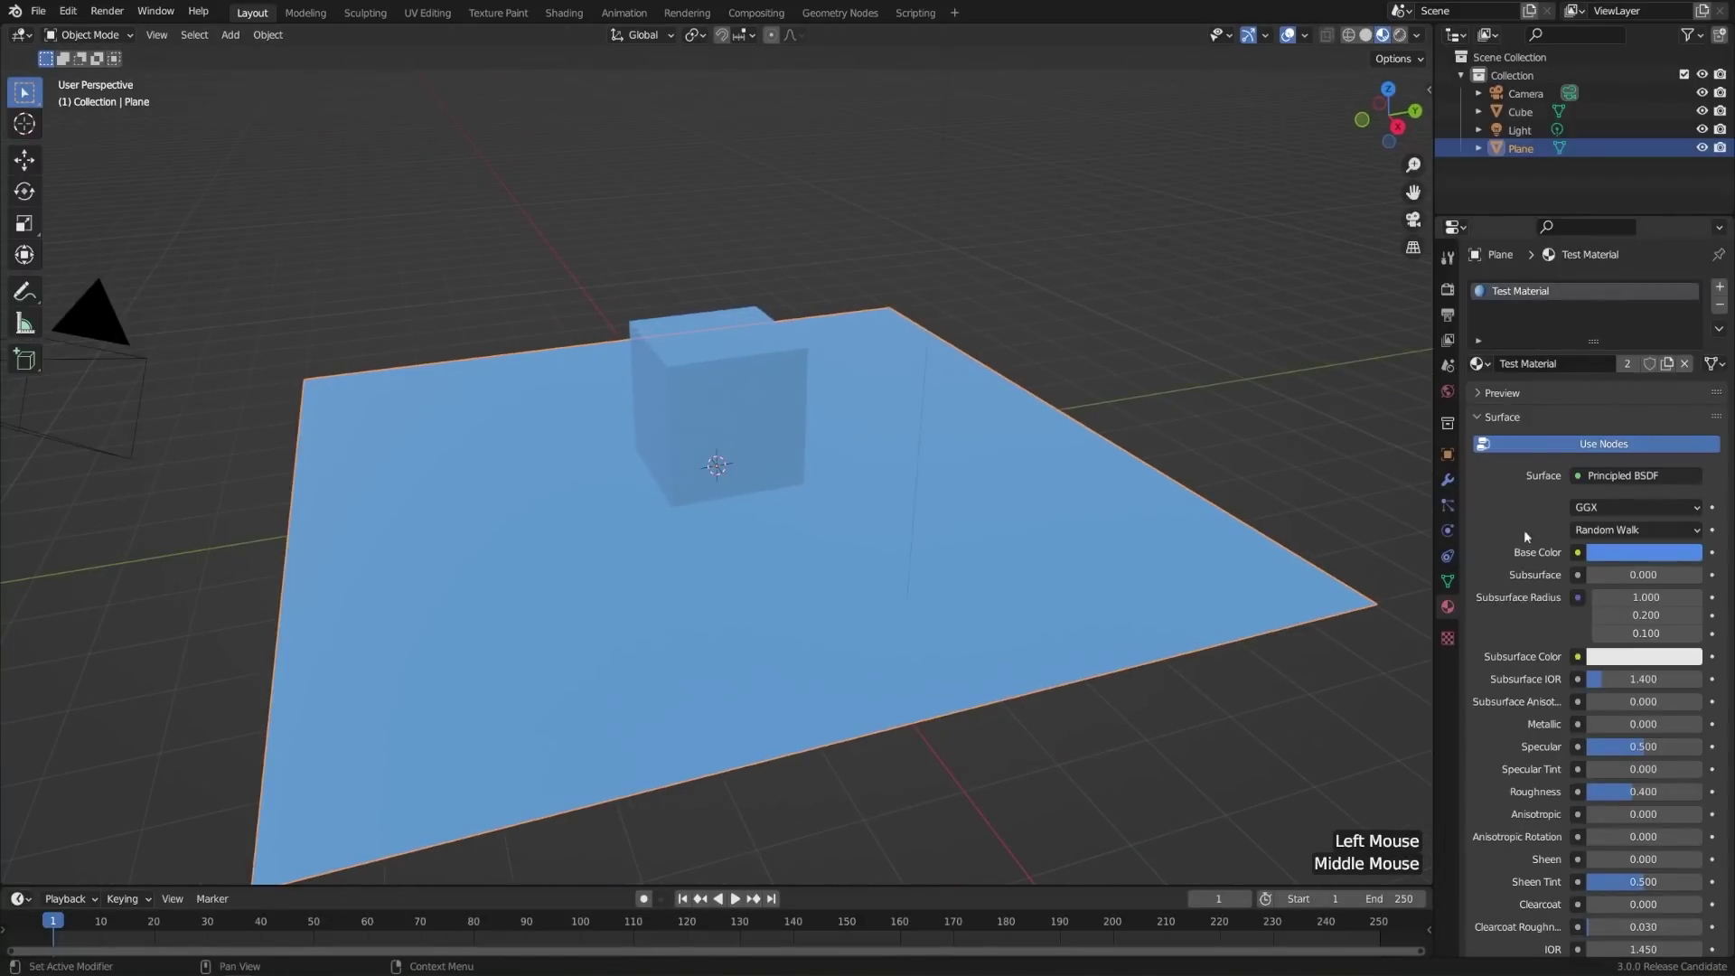
left_click(1613, 549)
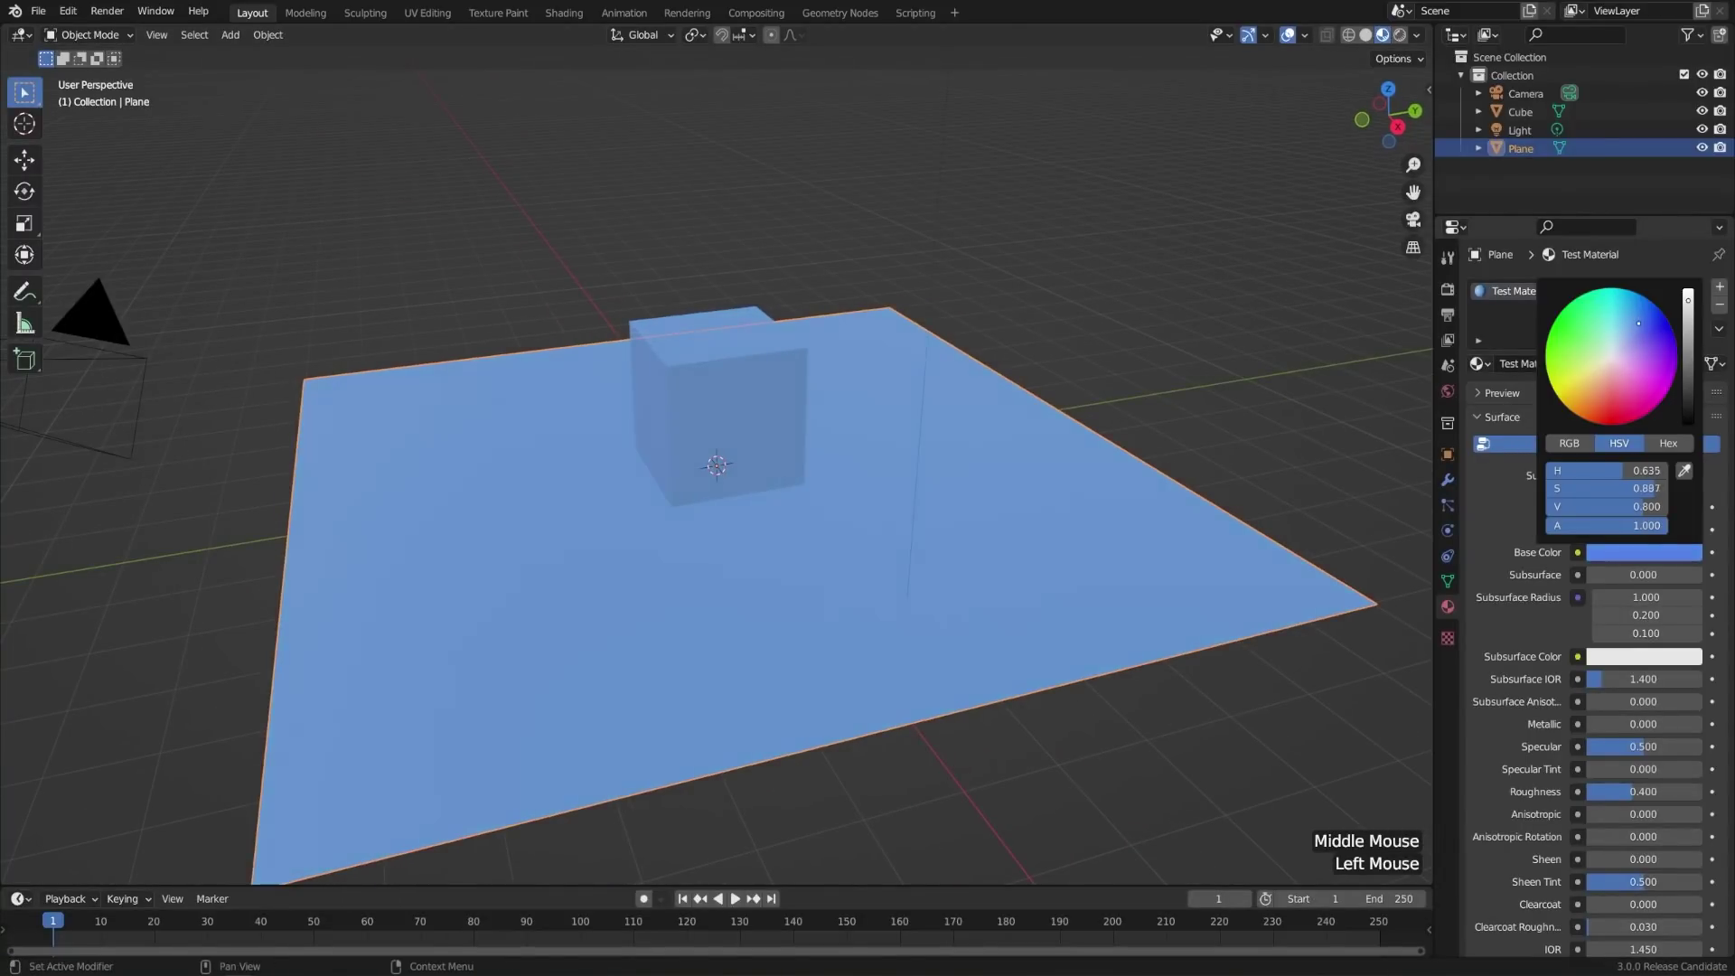
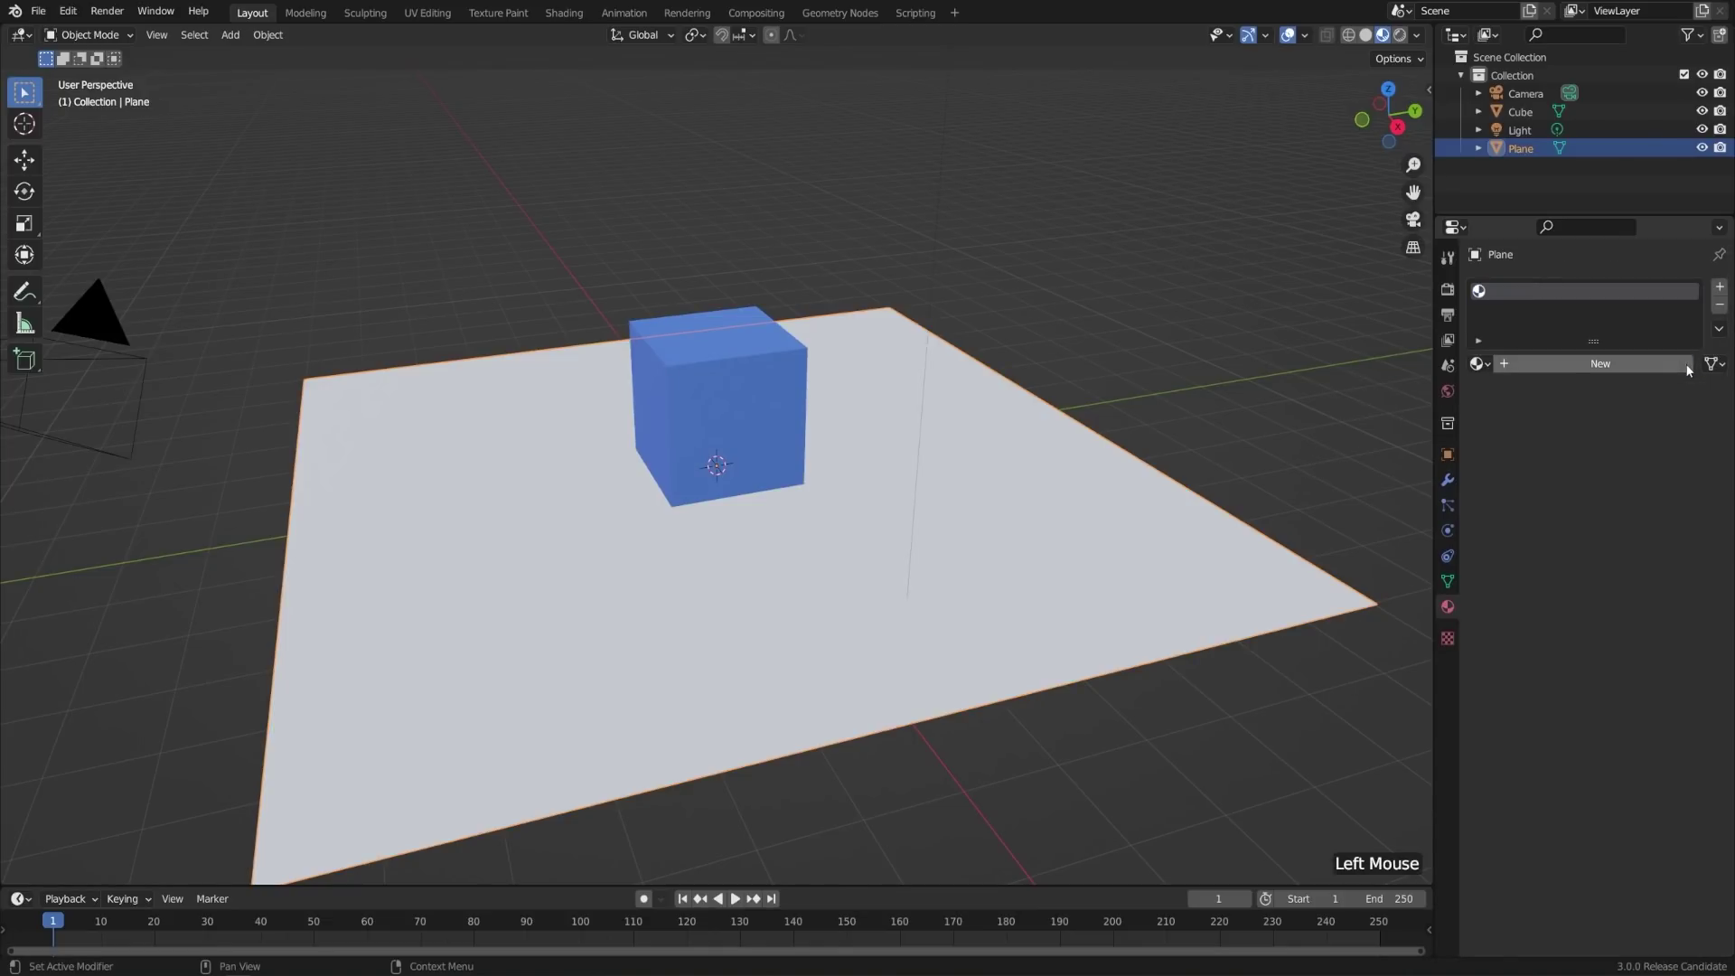
- Create a dark grey material named Ground on the plane with Roughness 1.0
left_click(1612, 368)
left_click(1613, 368)
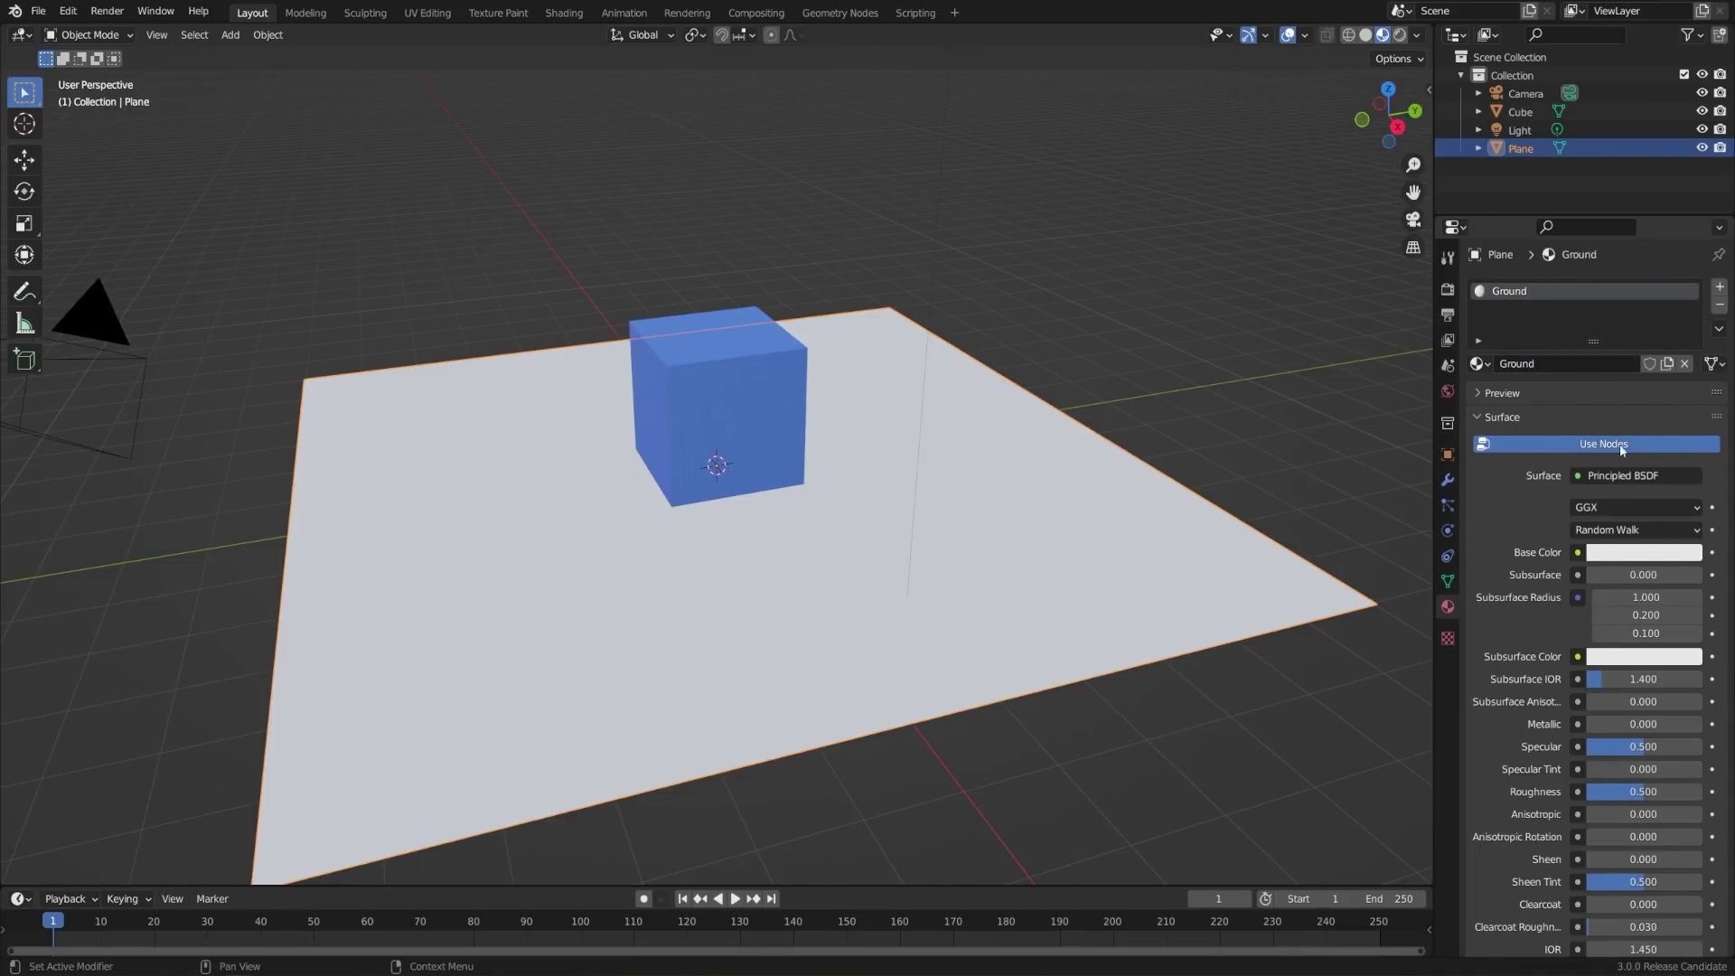
left_click(1628, 555)
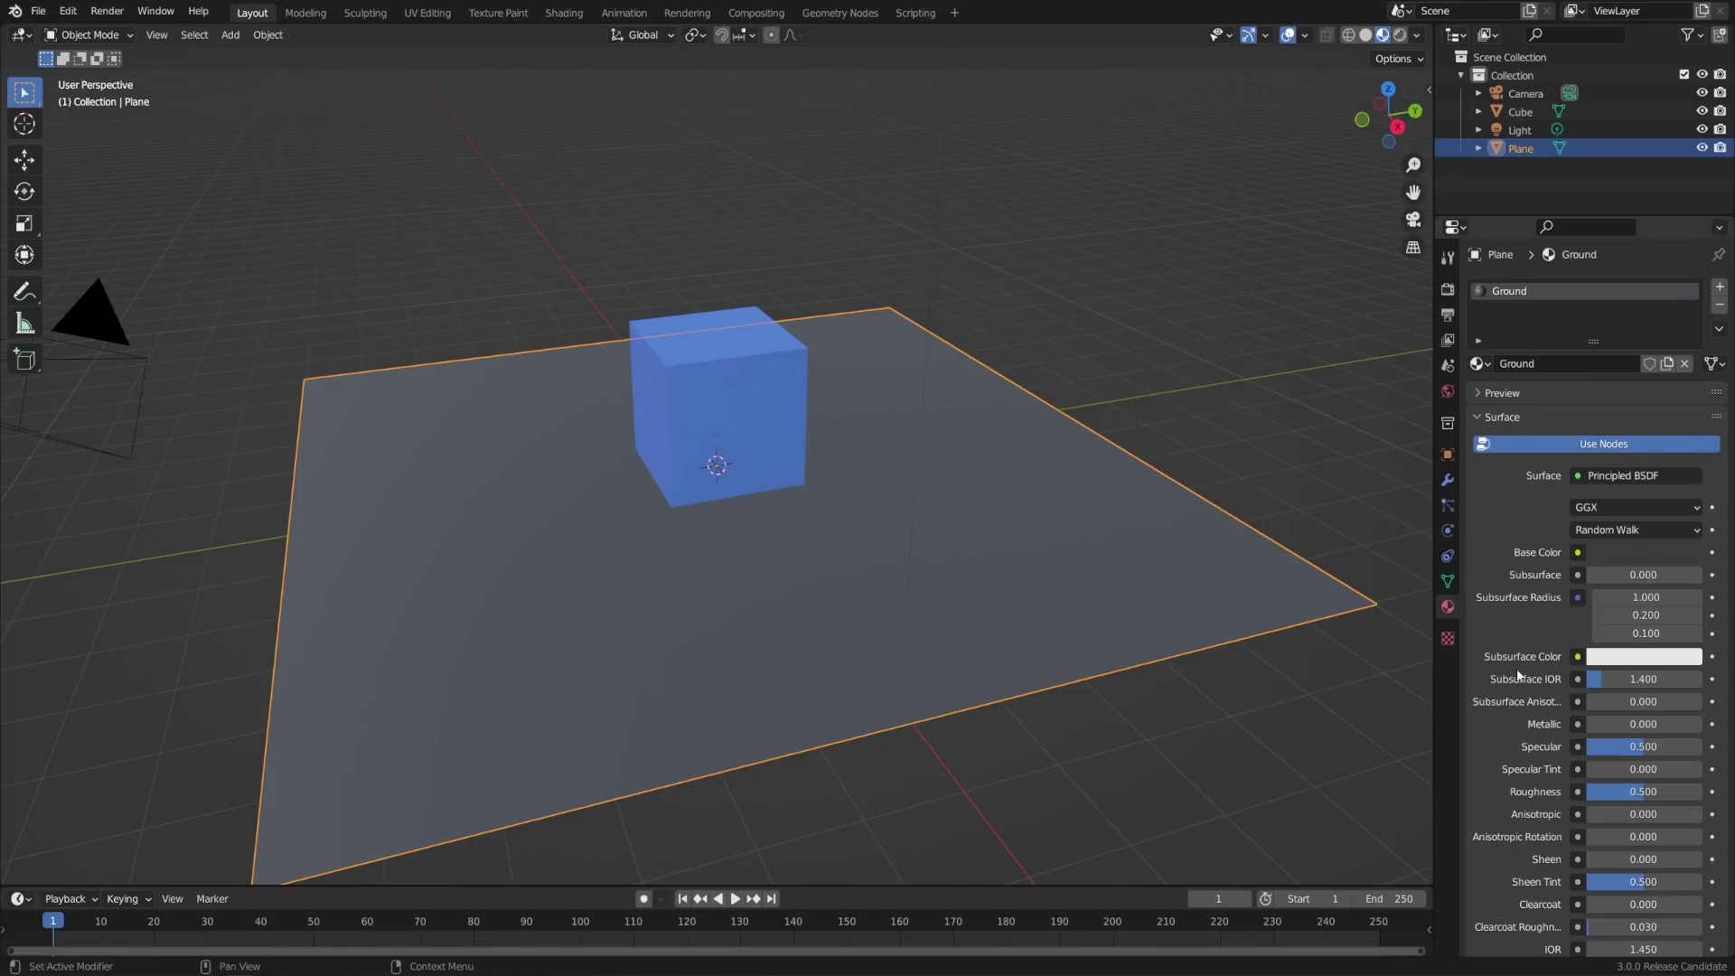
scroll("down", 3)
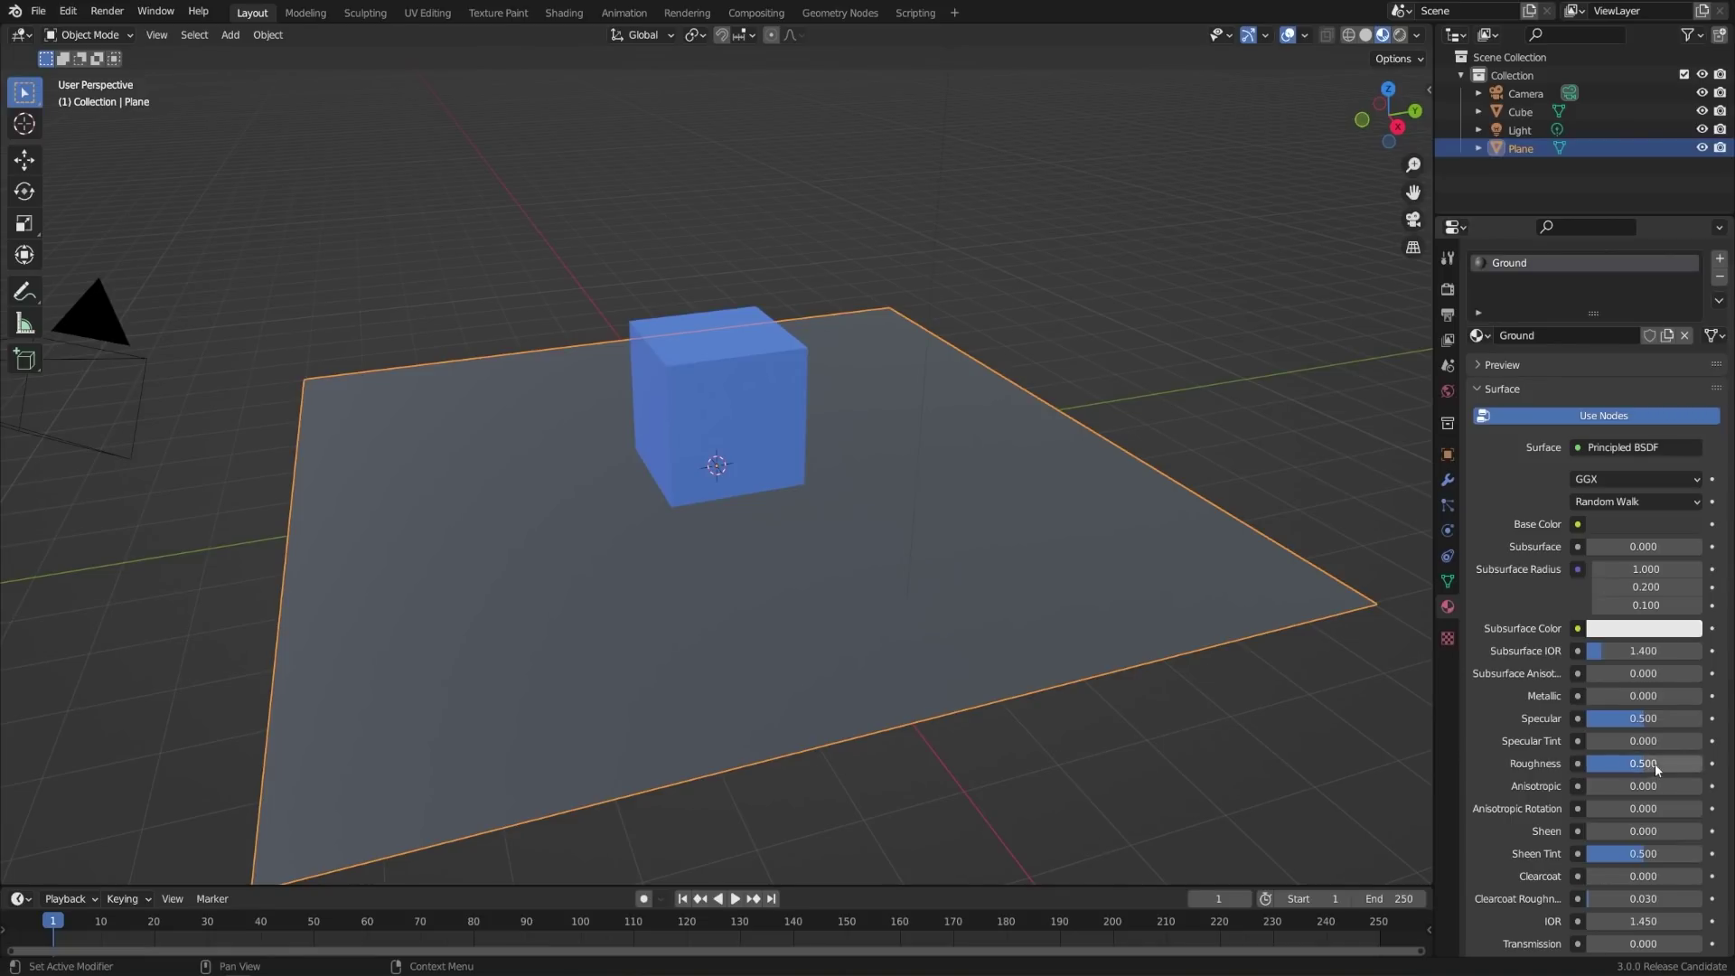
left_click(1661, 766)
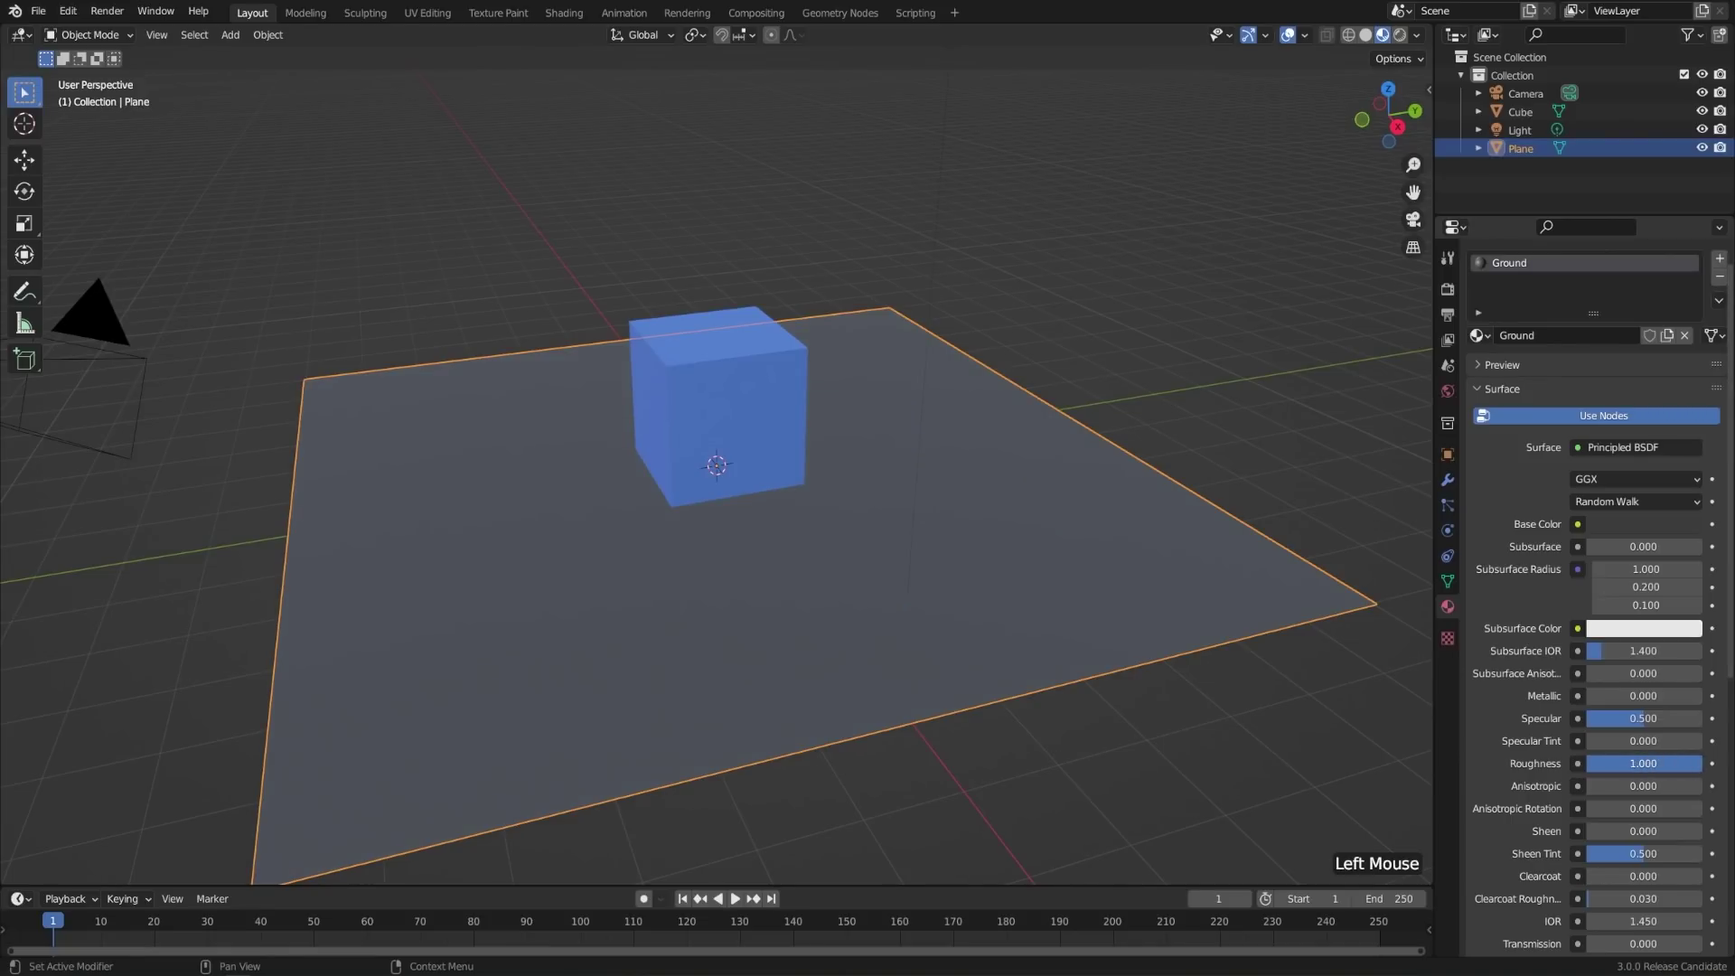
middle_click(926, 583)
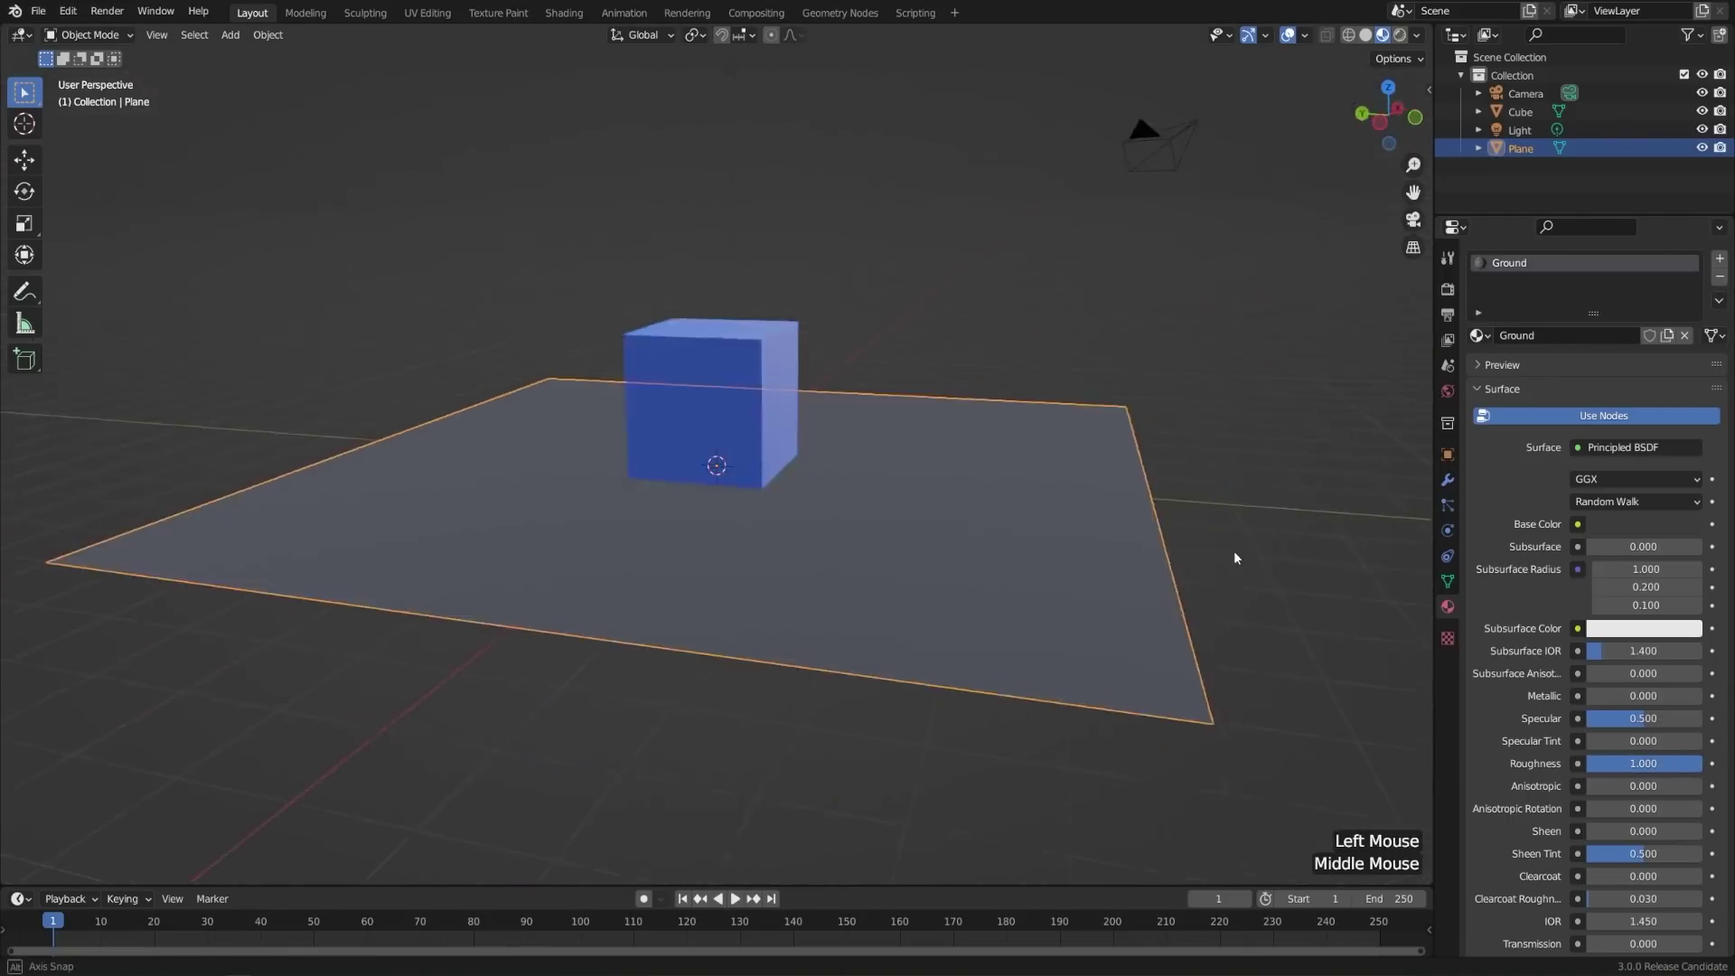
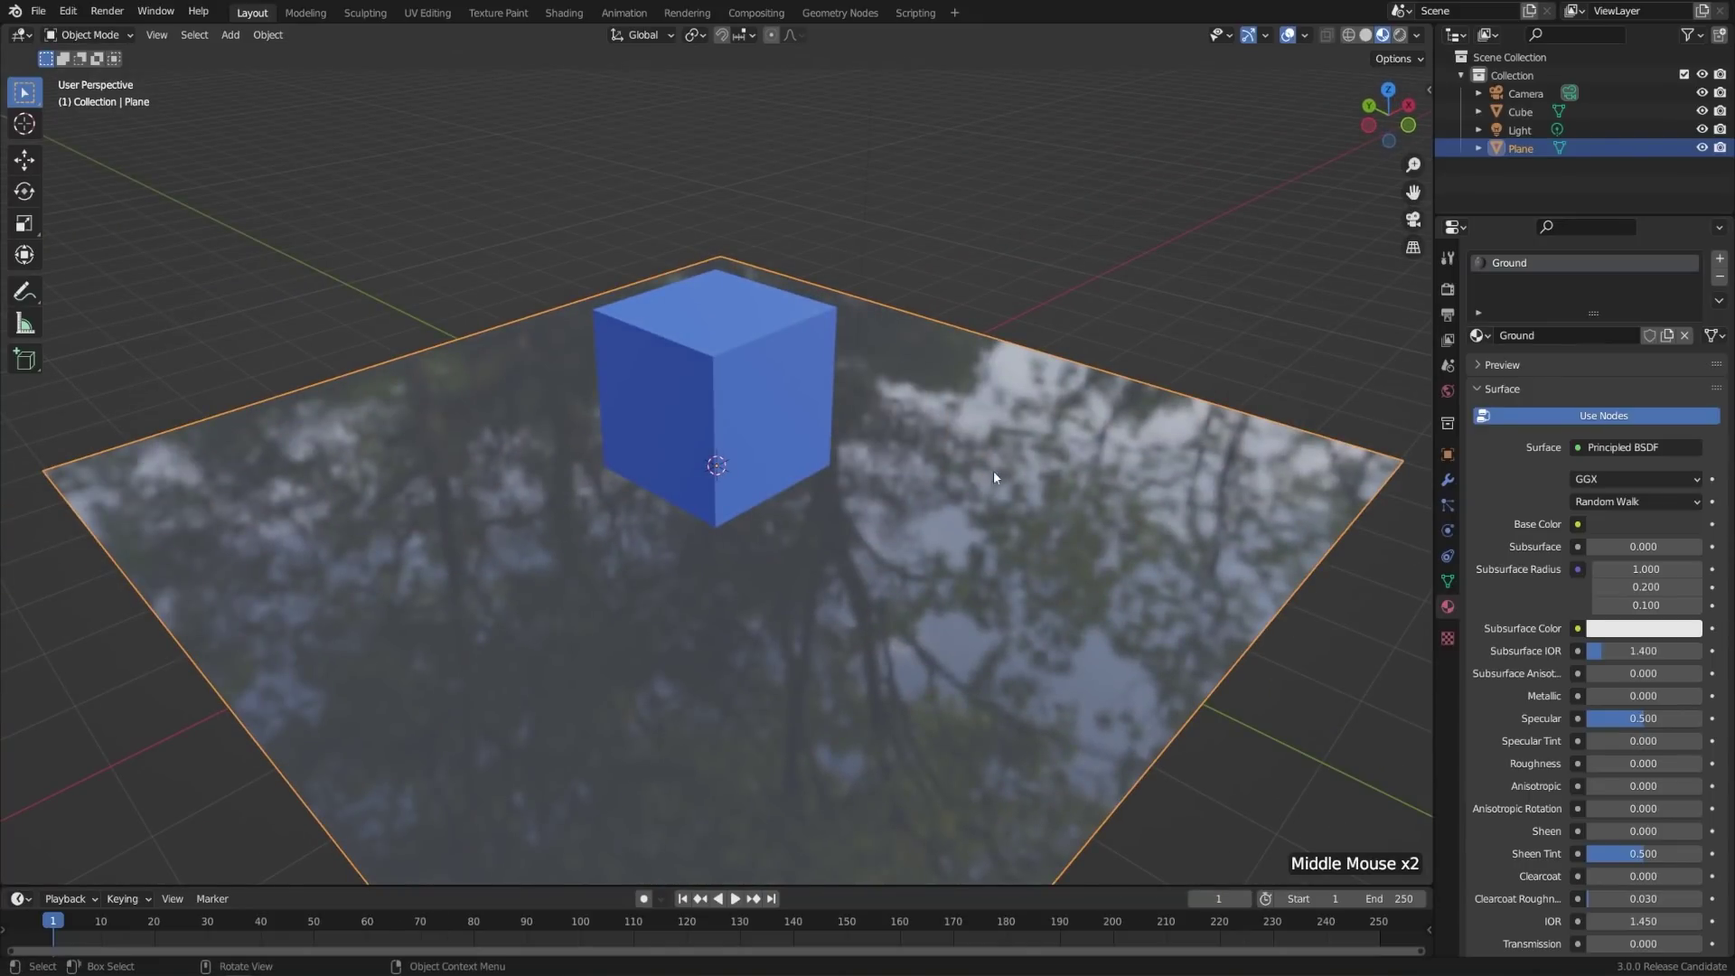
middle_click(1061, 461)
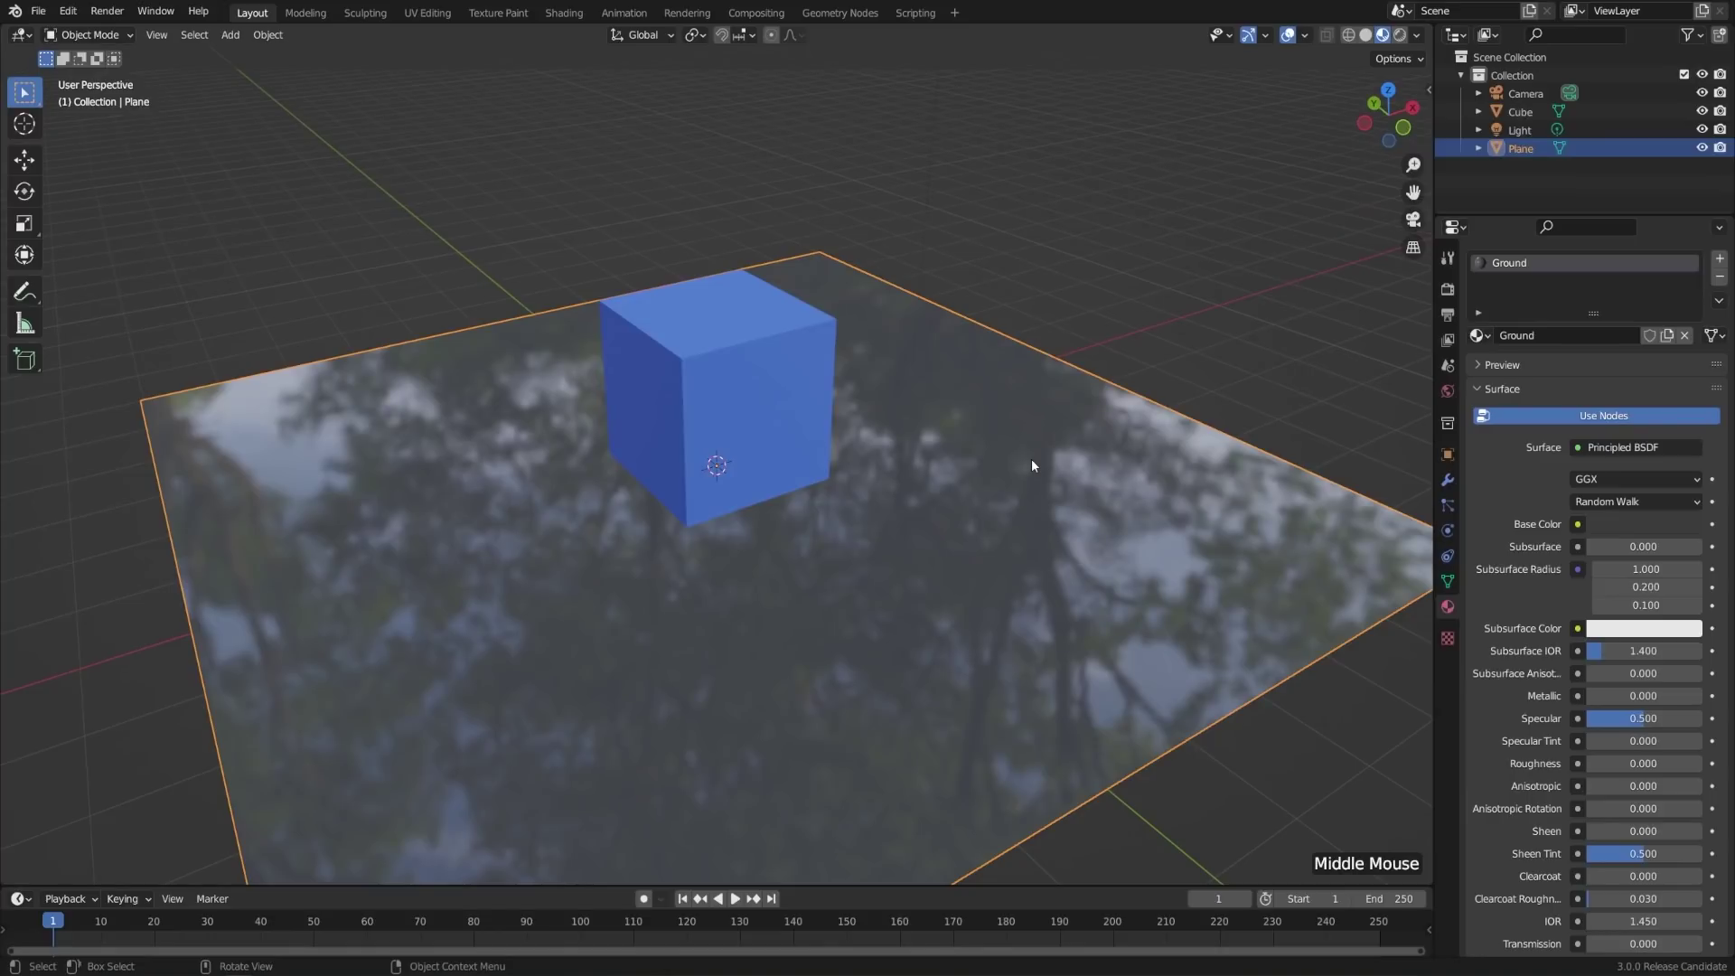
left_click(1602, 765)
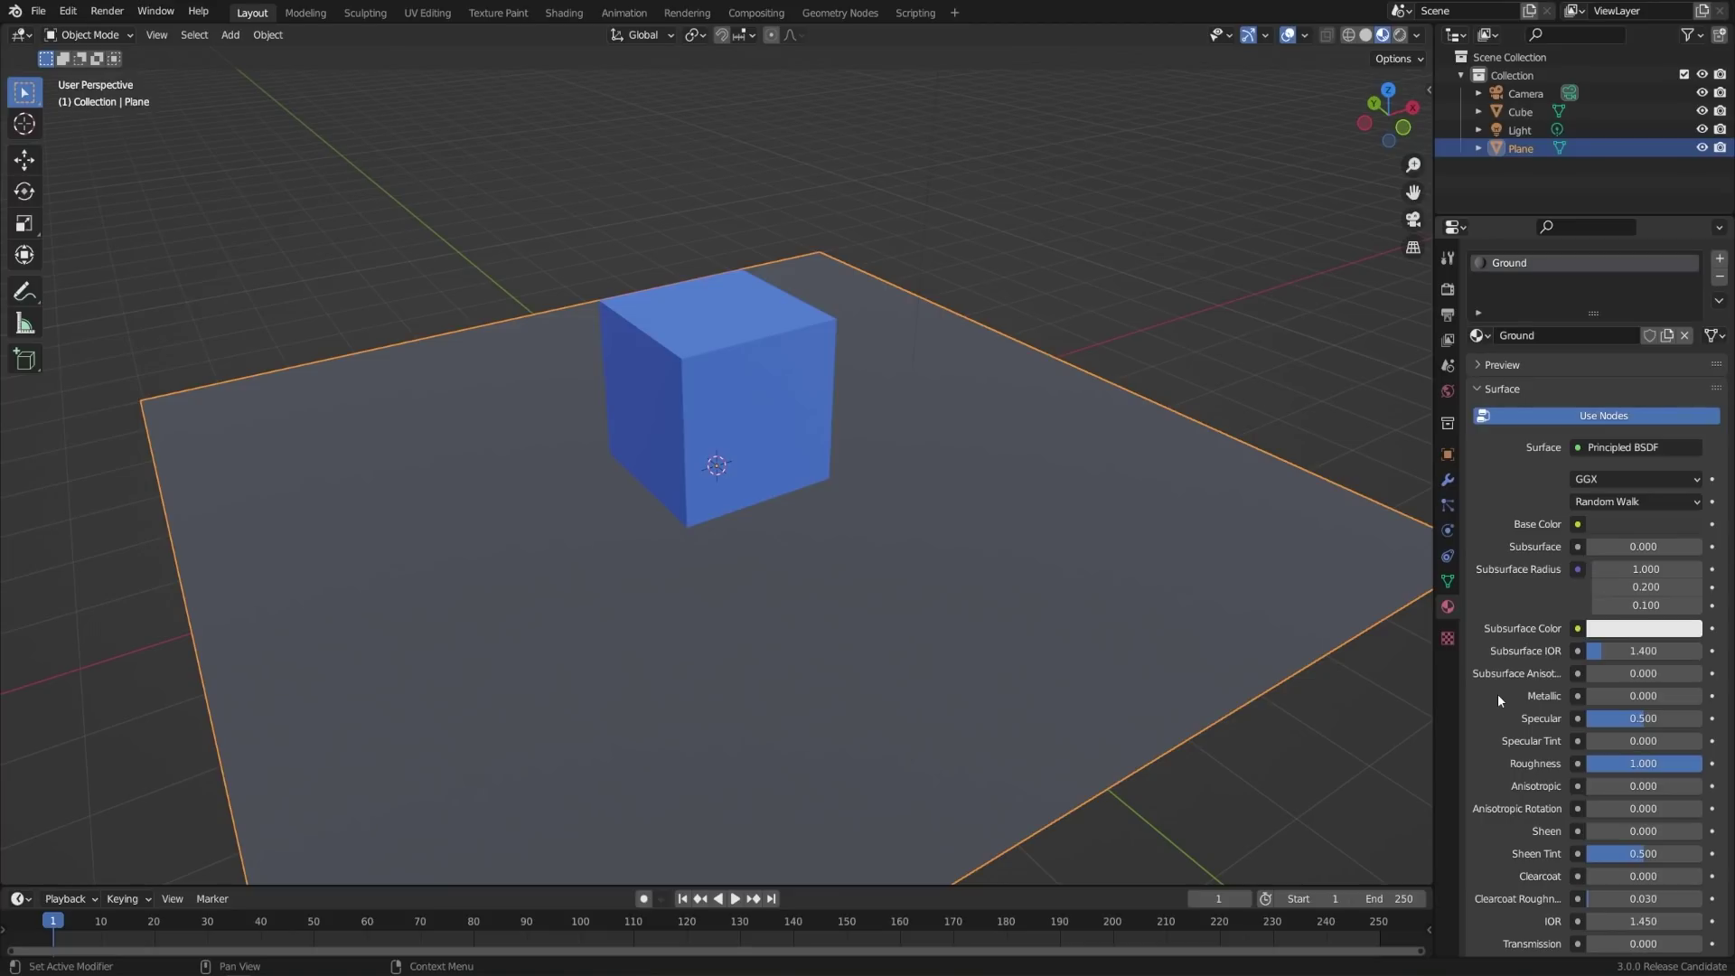
- Try a partial metallic amount on Ground, then return Metallic to 0
left_click(1619, 703)
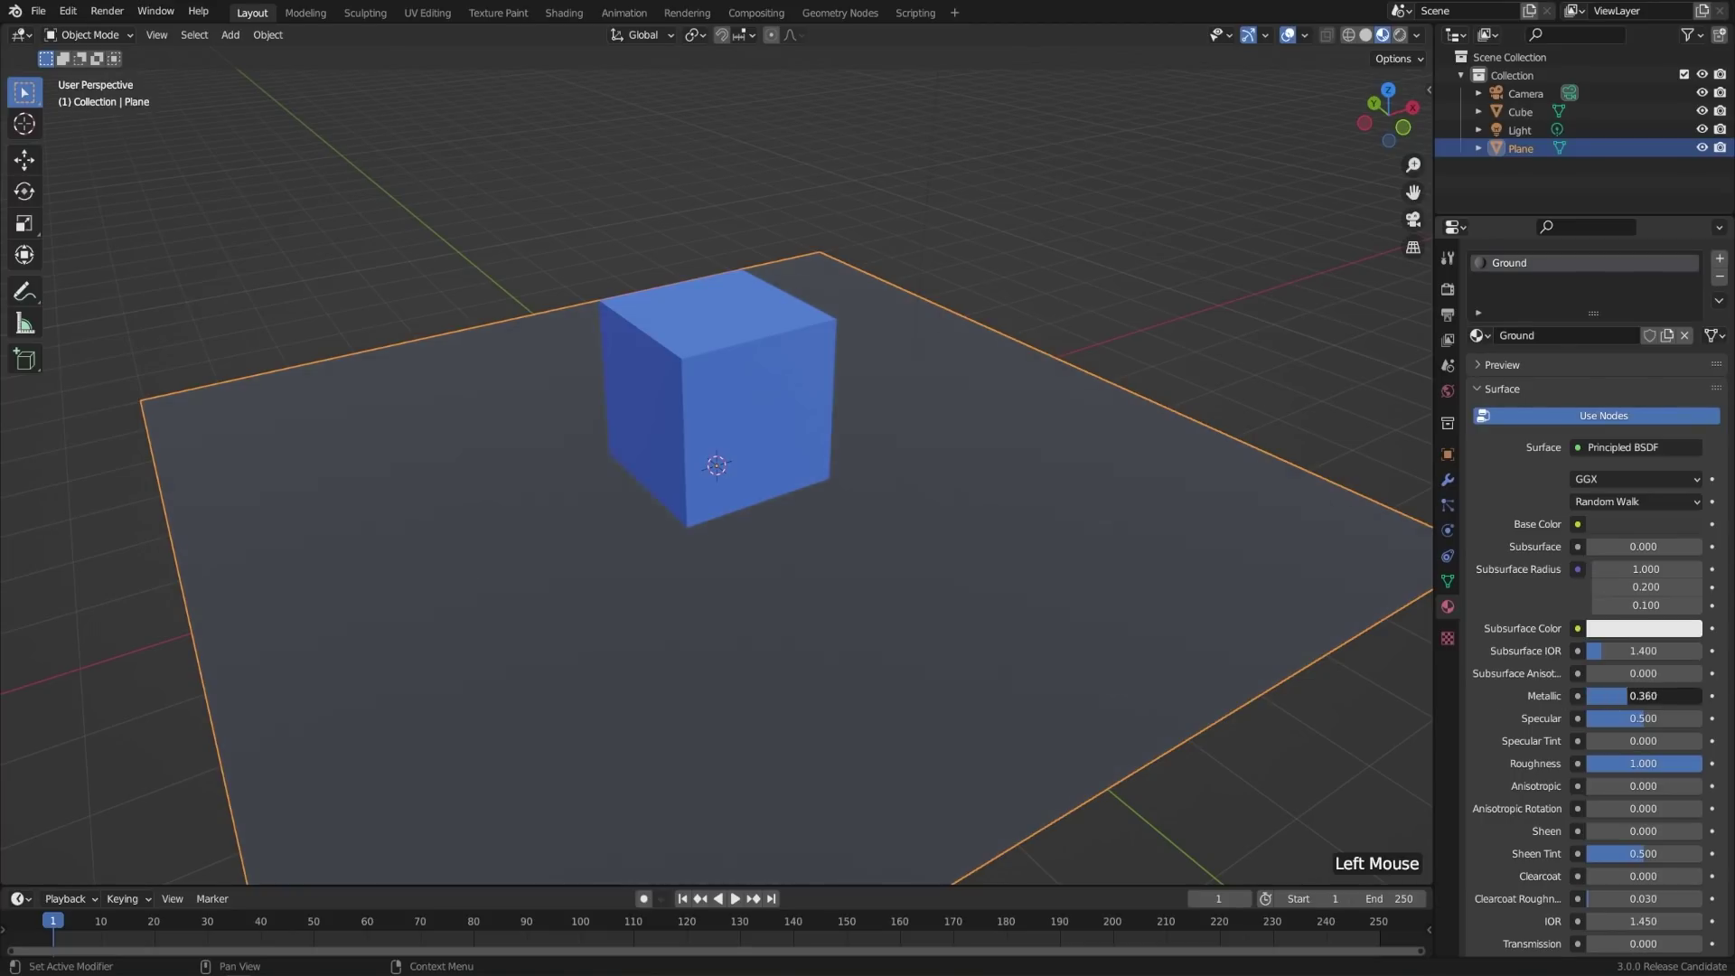
middle_click(924, 598)
left_click(1680, 701)
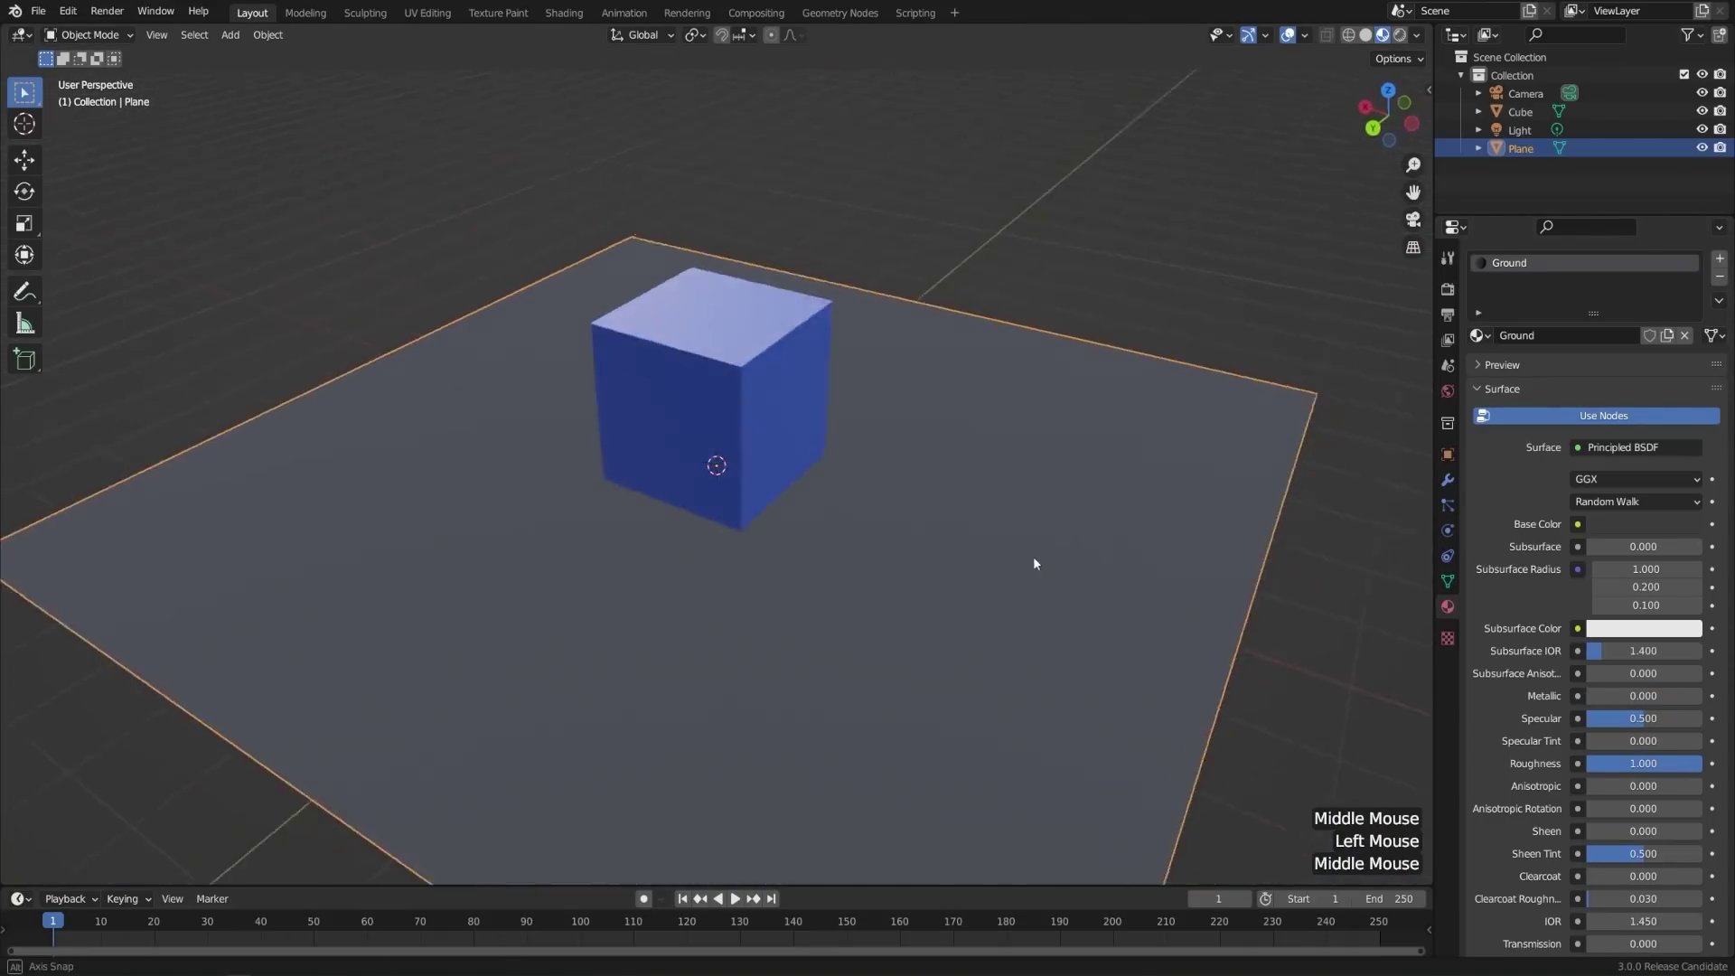
middle_click(1056, 555)
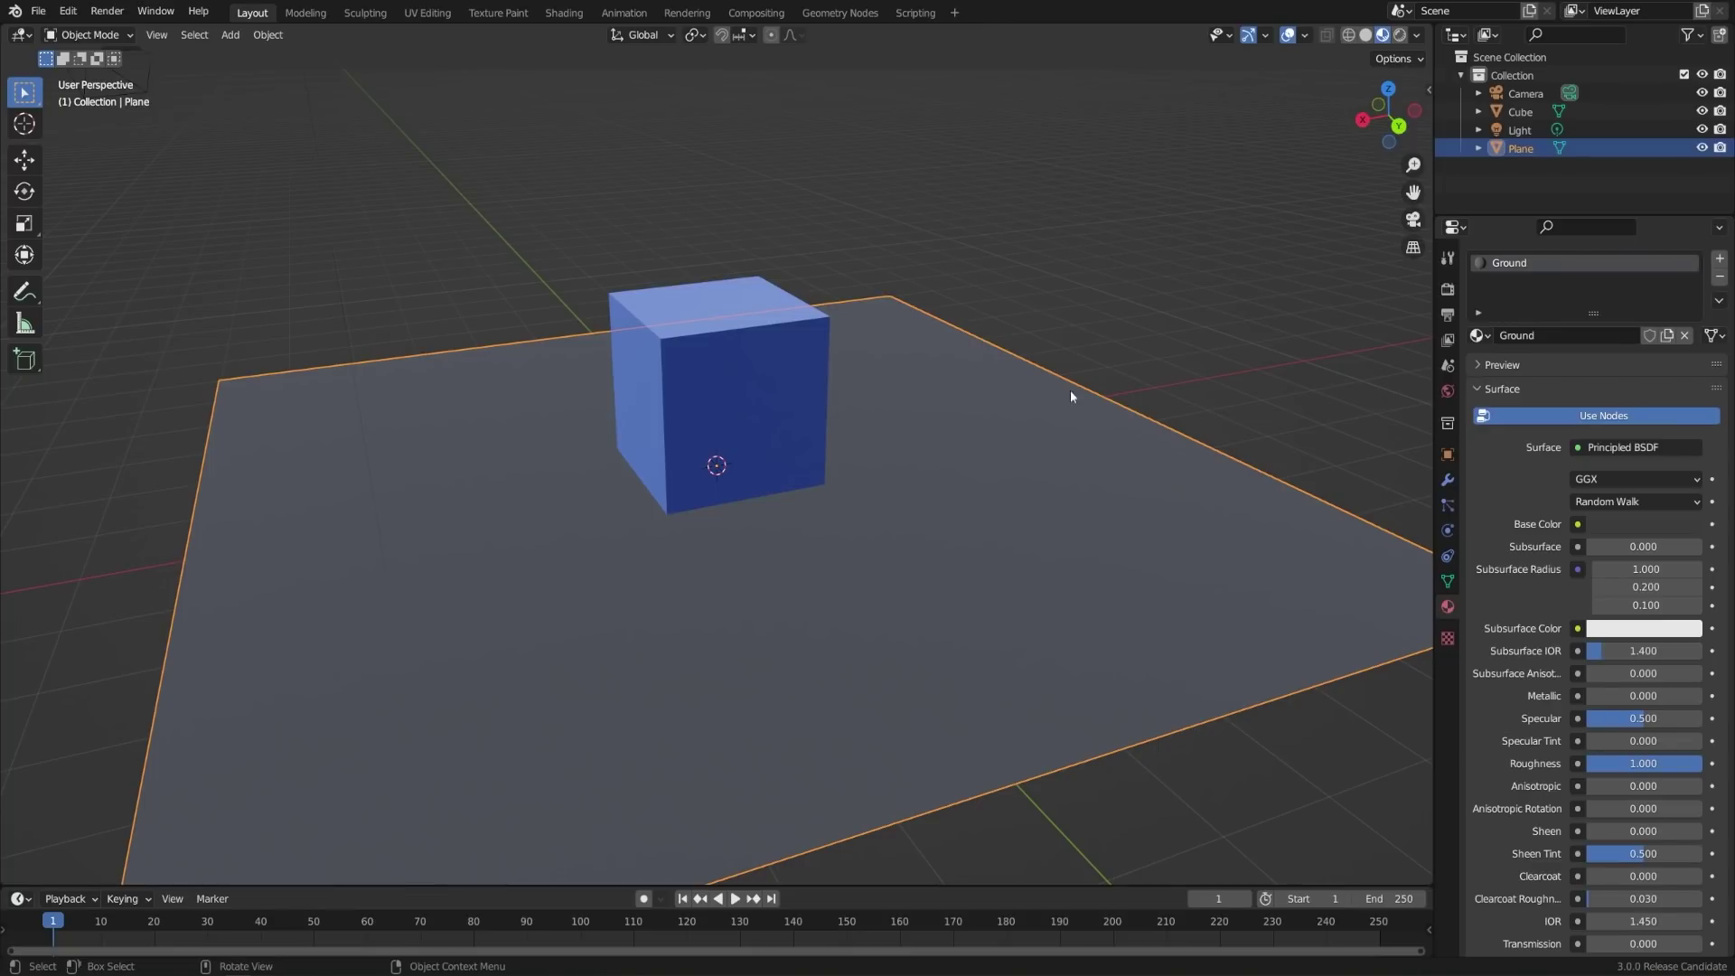
- Add a Suzanne monkey head and lift it up onto the top of the blue cube
key("shift+a")
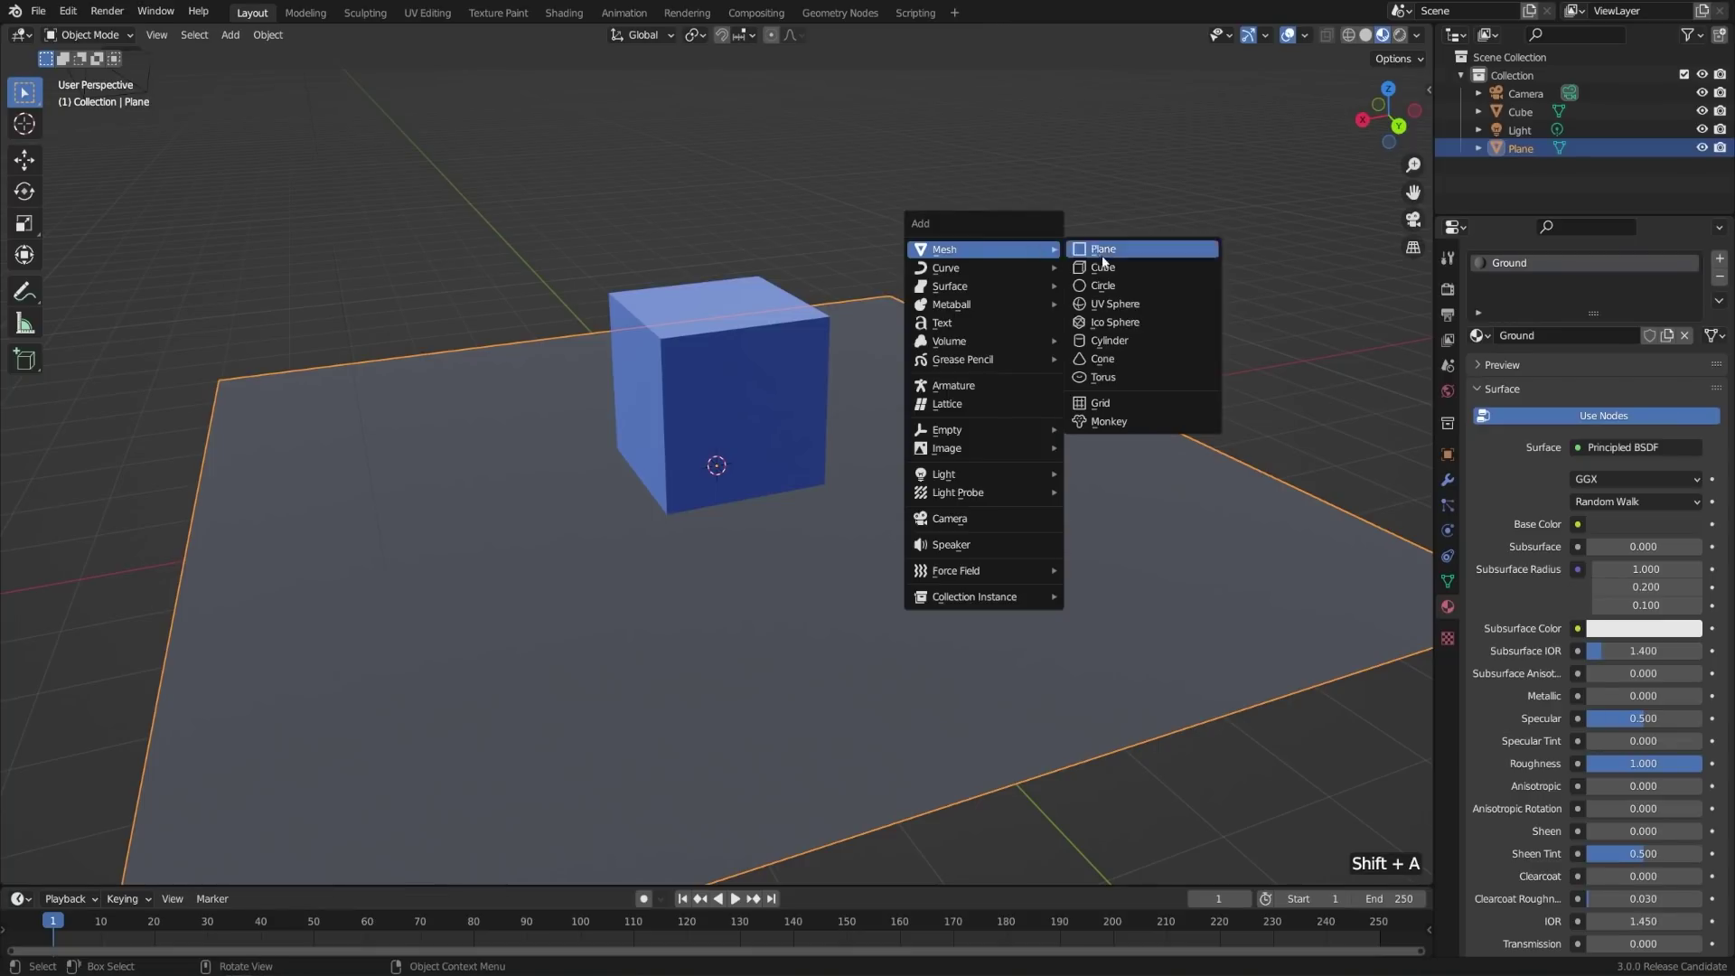
key("g")
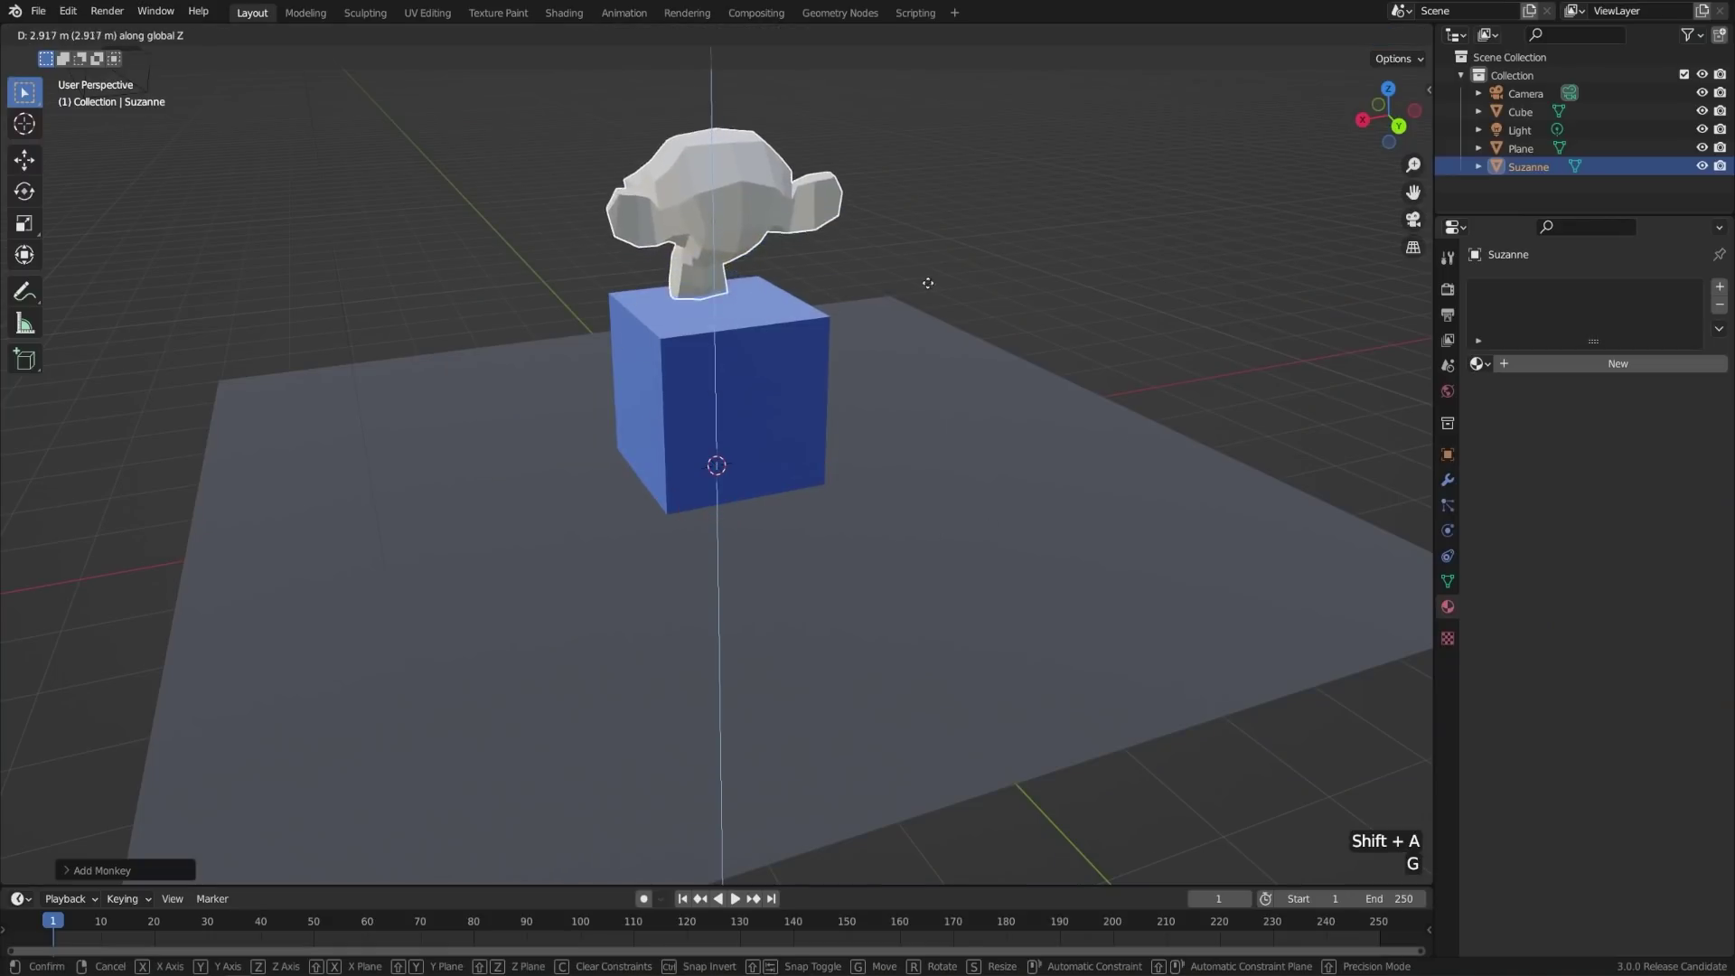
middle_click(783, 402)
key("KP_3")
middle_click(940, 427)
key("s")
scroll("down", 3)
- Tilt and nudge the monkey head in side view so it rests slightly angled on the cube
key("r")
key("g")
key("r")
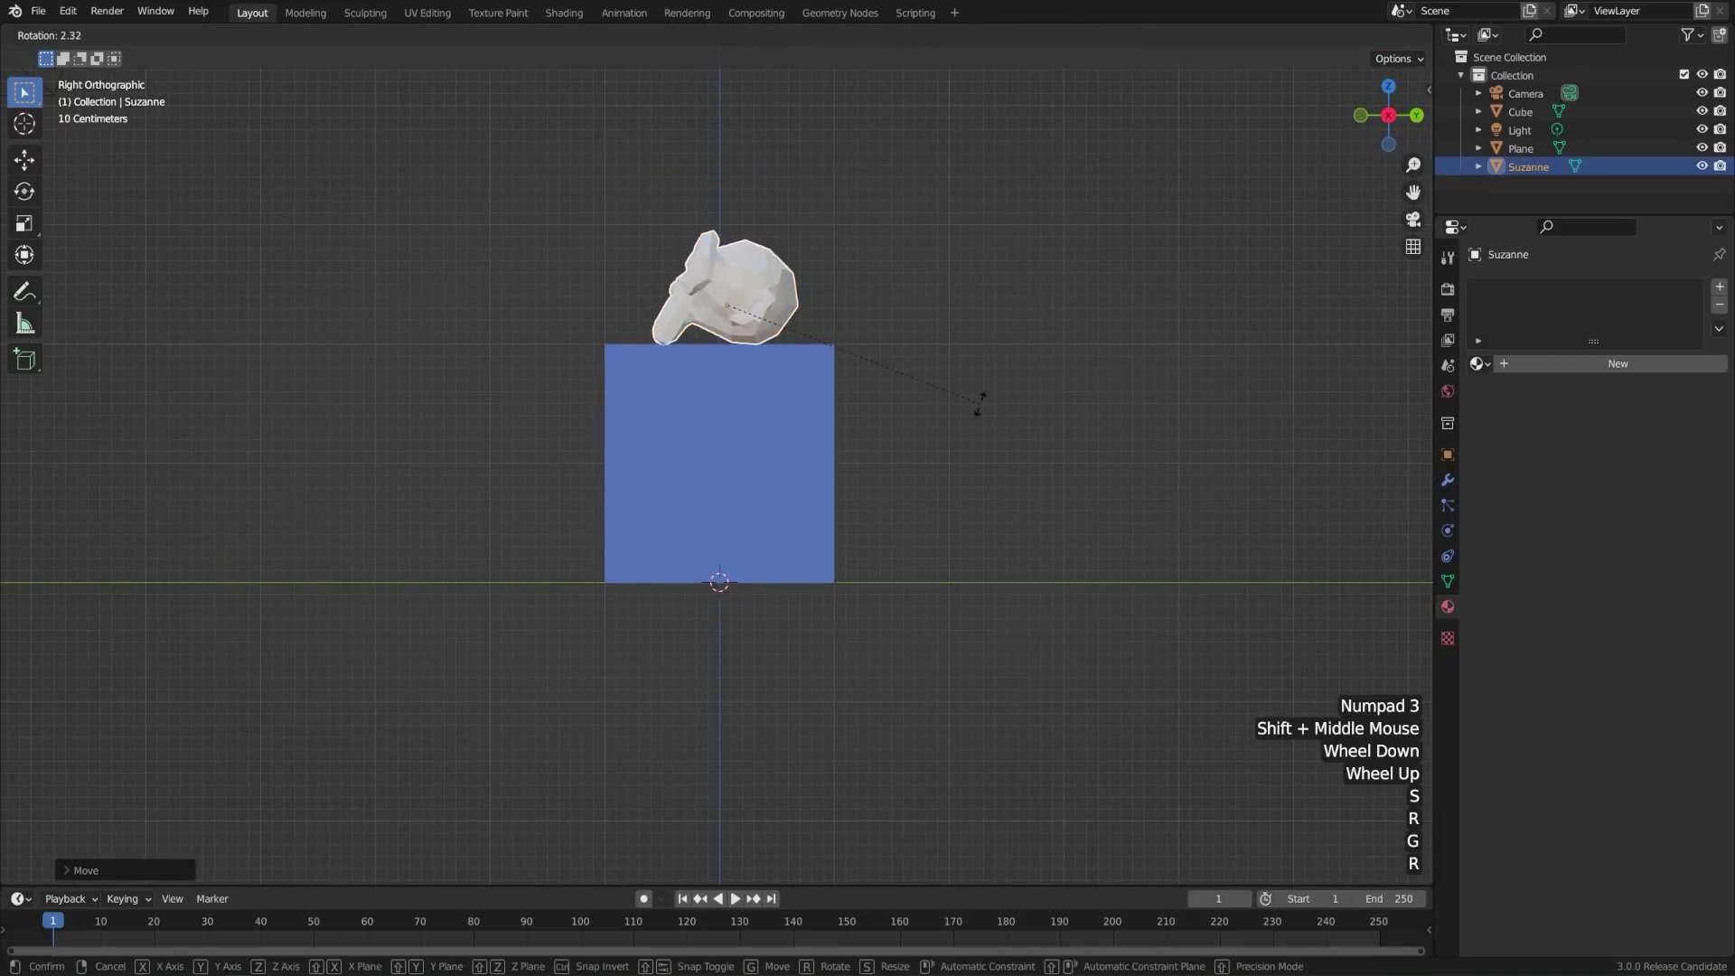
key("g")
middle_click(969, 412)
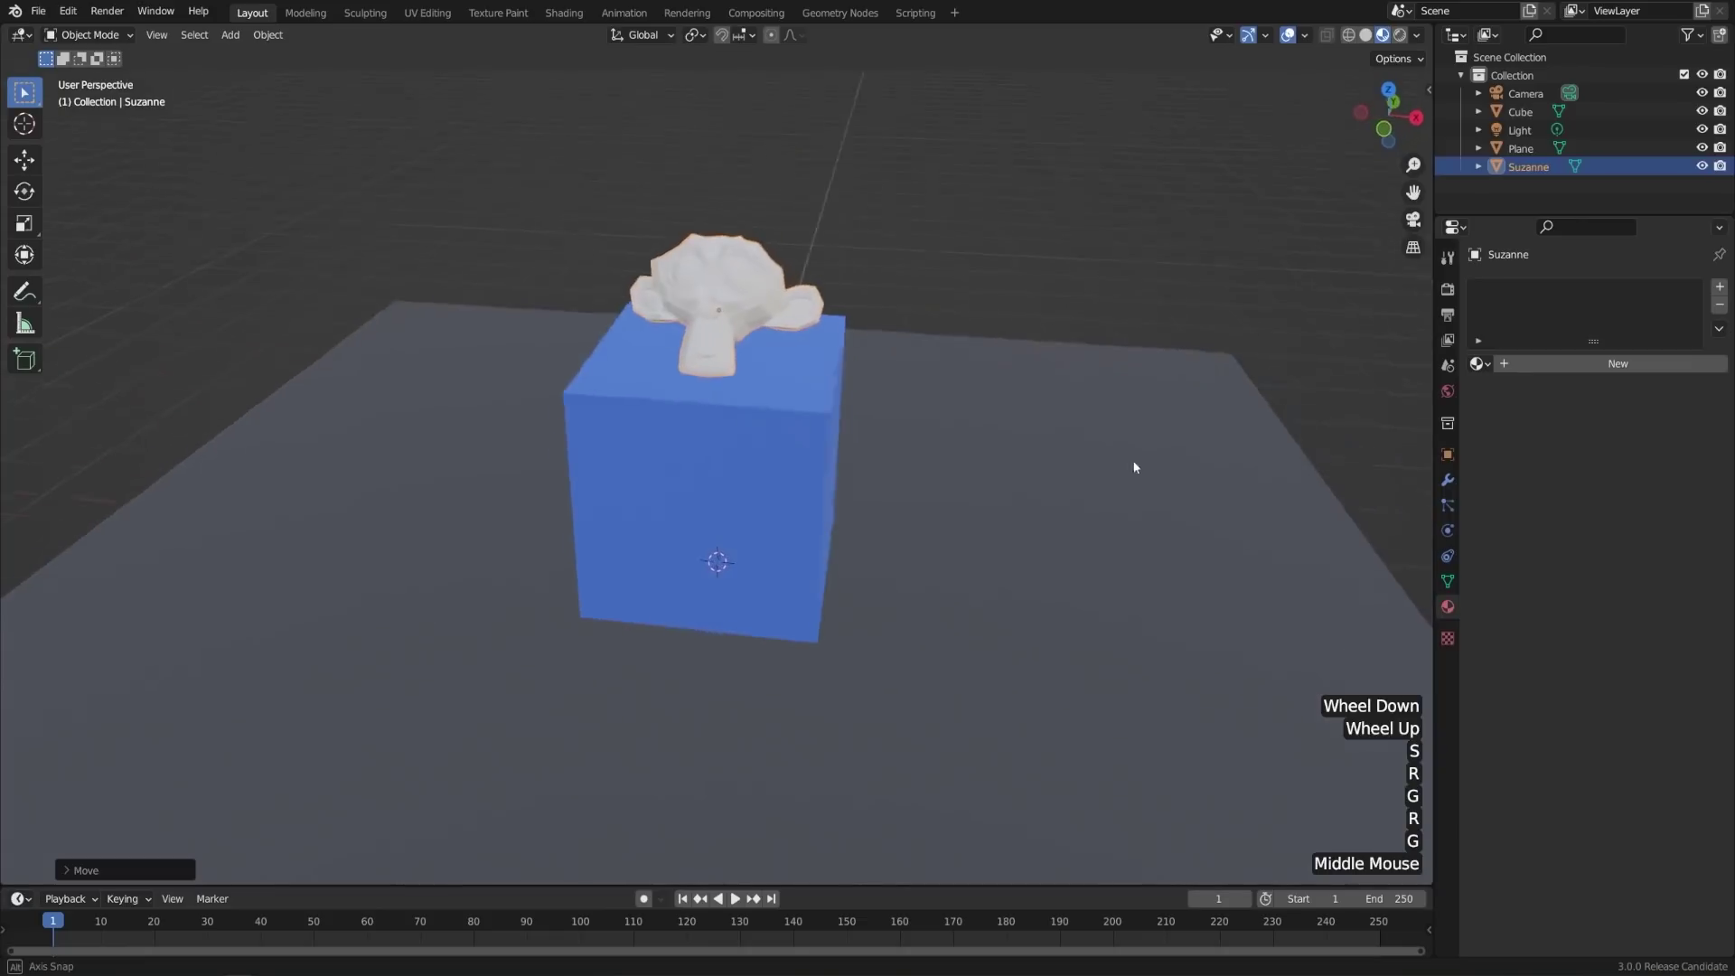
middle_click(1039, 427)
scroll("up", 3)
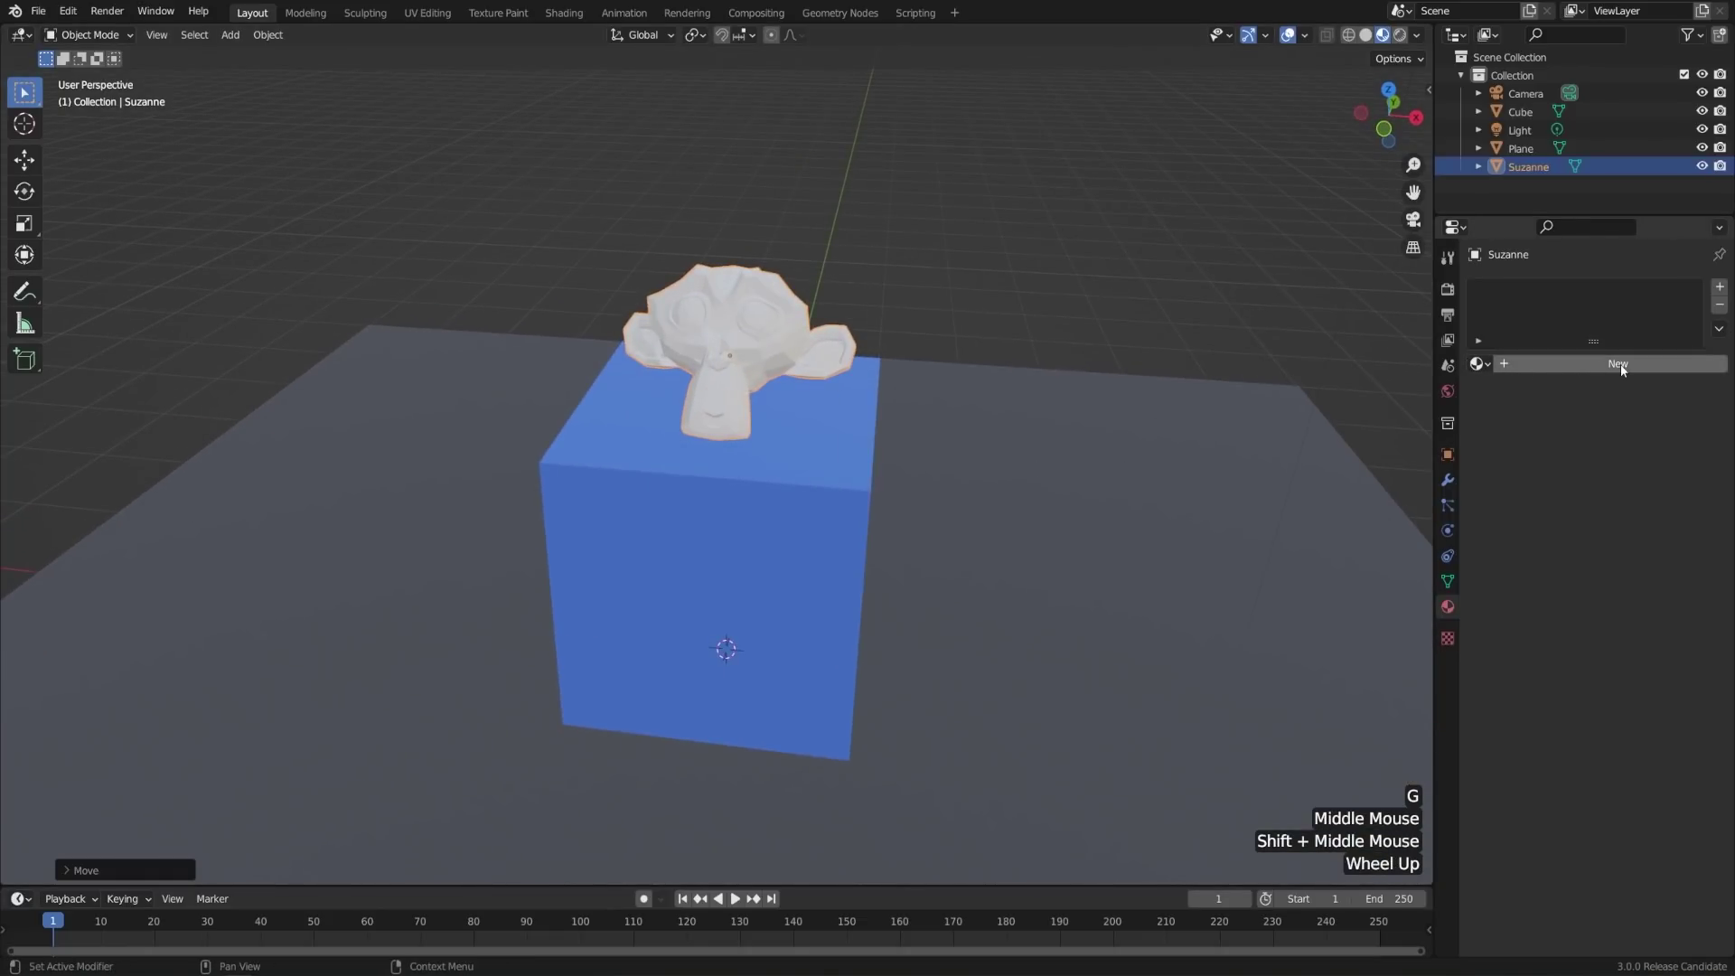
- Create a new orange material named Gold on the monkey head and inspect it
left_click(1627, 369)
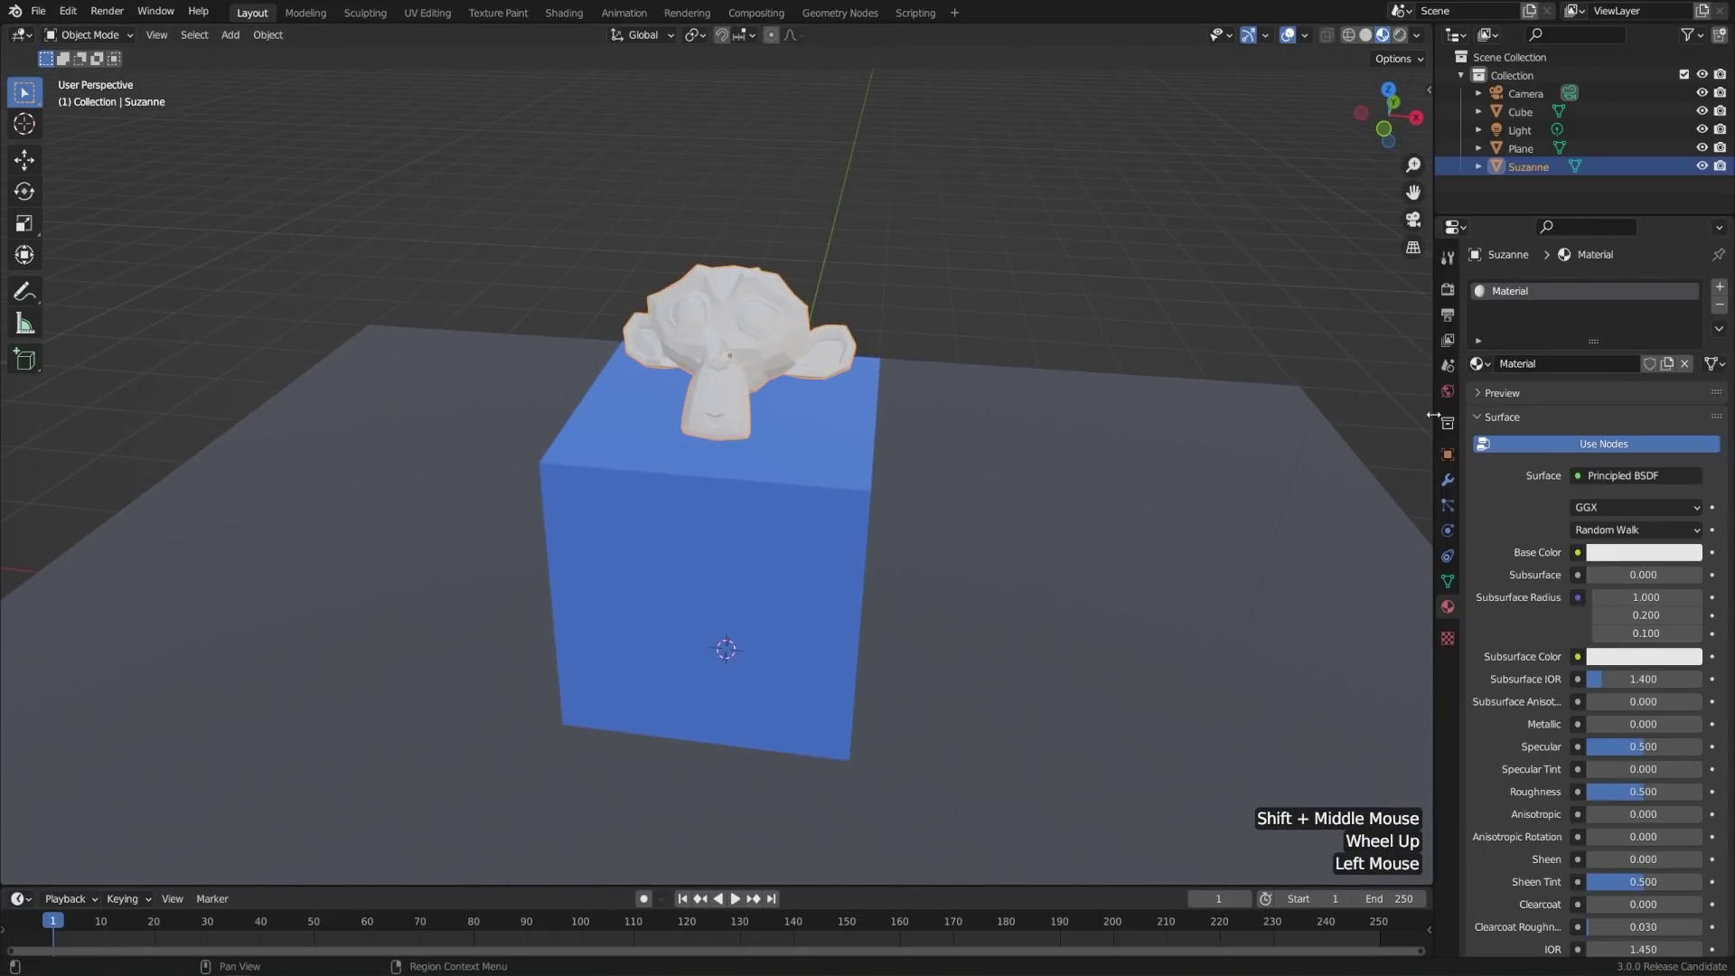
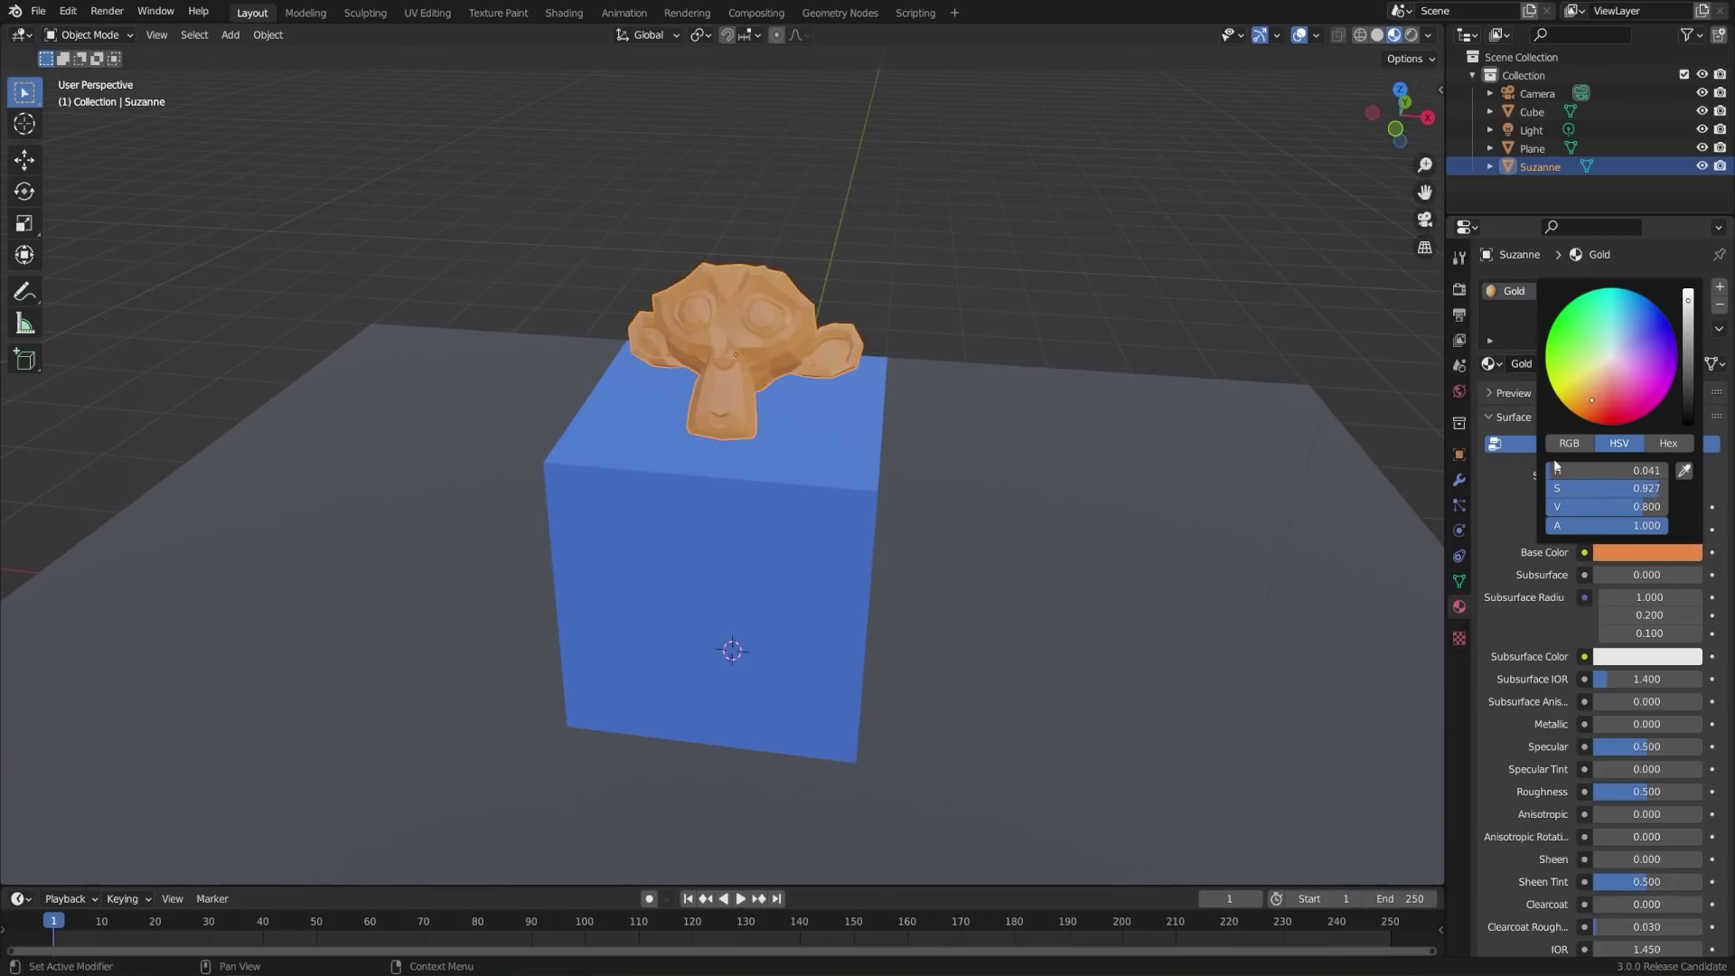
middle_click(1007, 509)
middle_click(977, 538)
scroll("up", 3)
middle_click(847, 641)
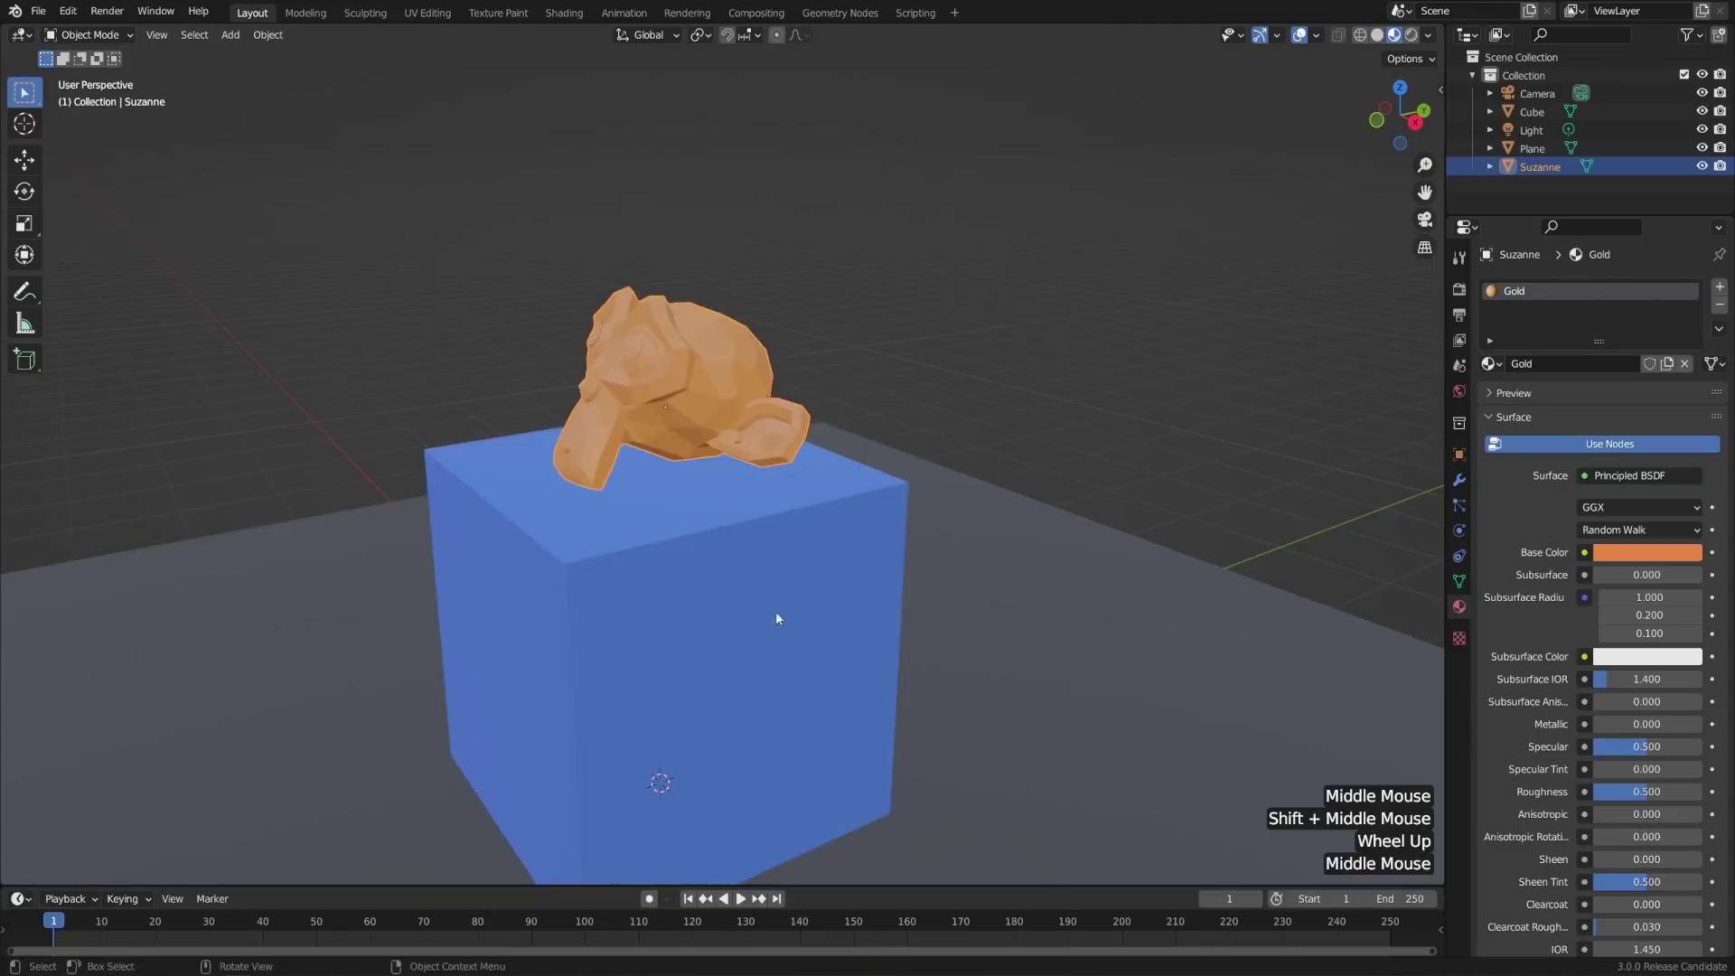
middle_click(812, 618)
scroll("up", 3)
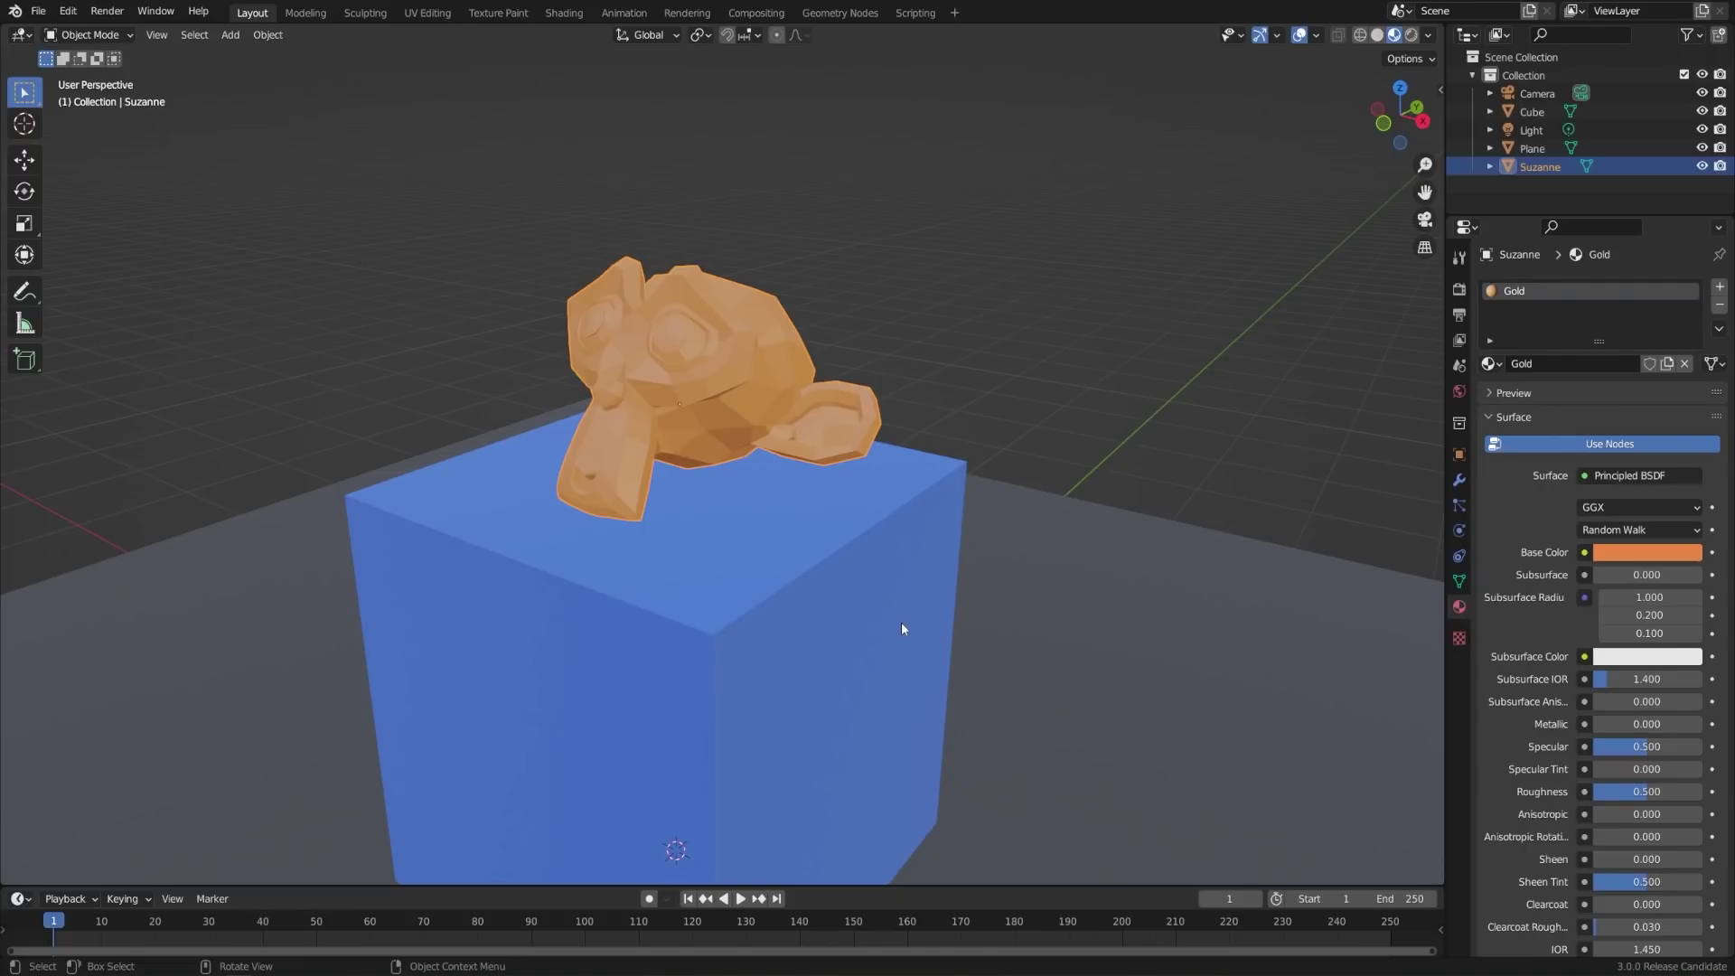
- Set Gold to Metallic 1.0 and Roughness about 0.105, checking the reflections from several angles
left_click(1615, 728)
middle_click(792, 618)
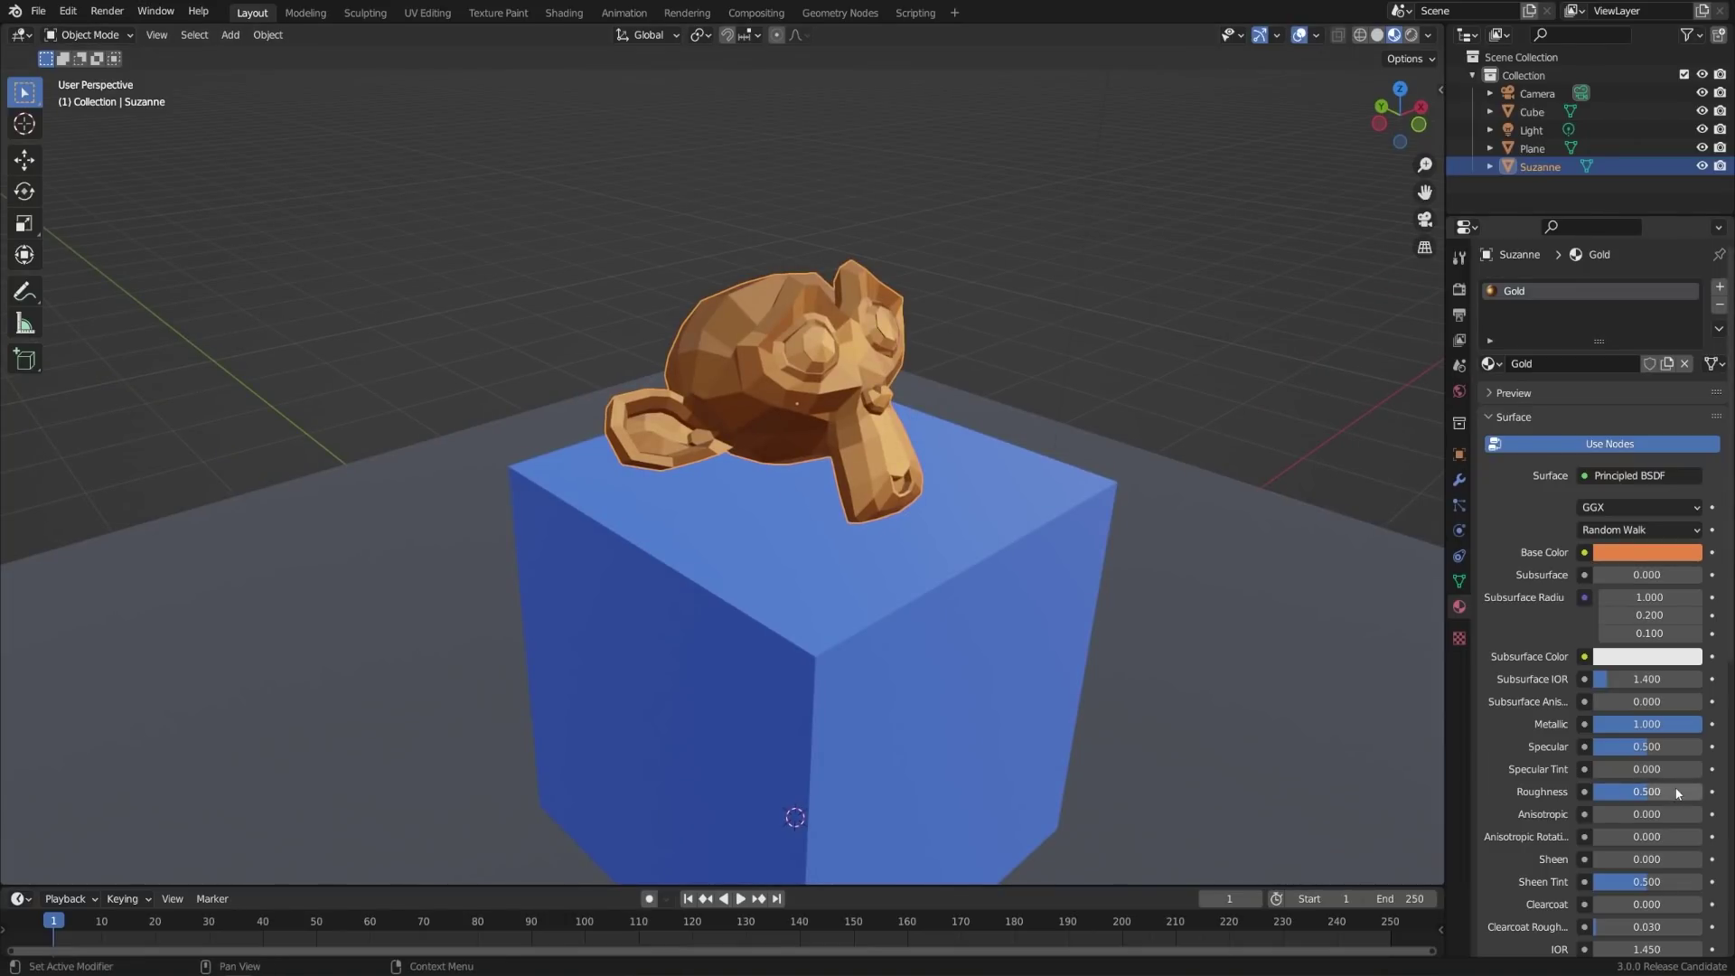
left_click(1682, 795)
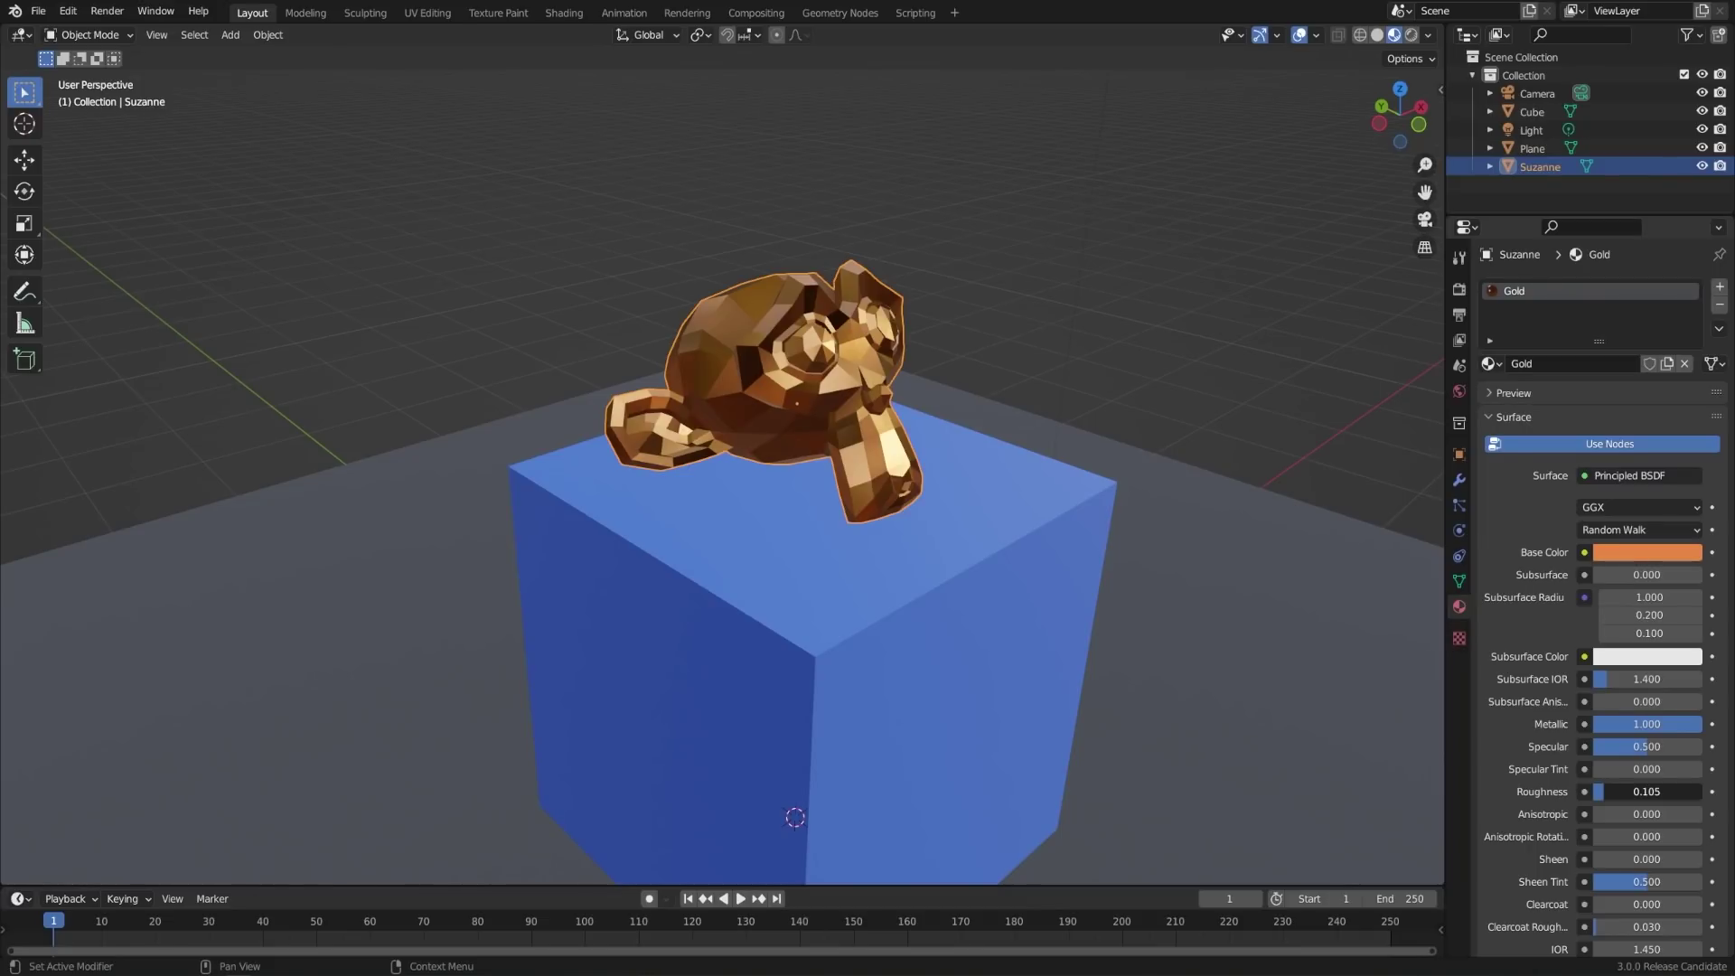
middle_click(1055, 509)
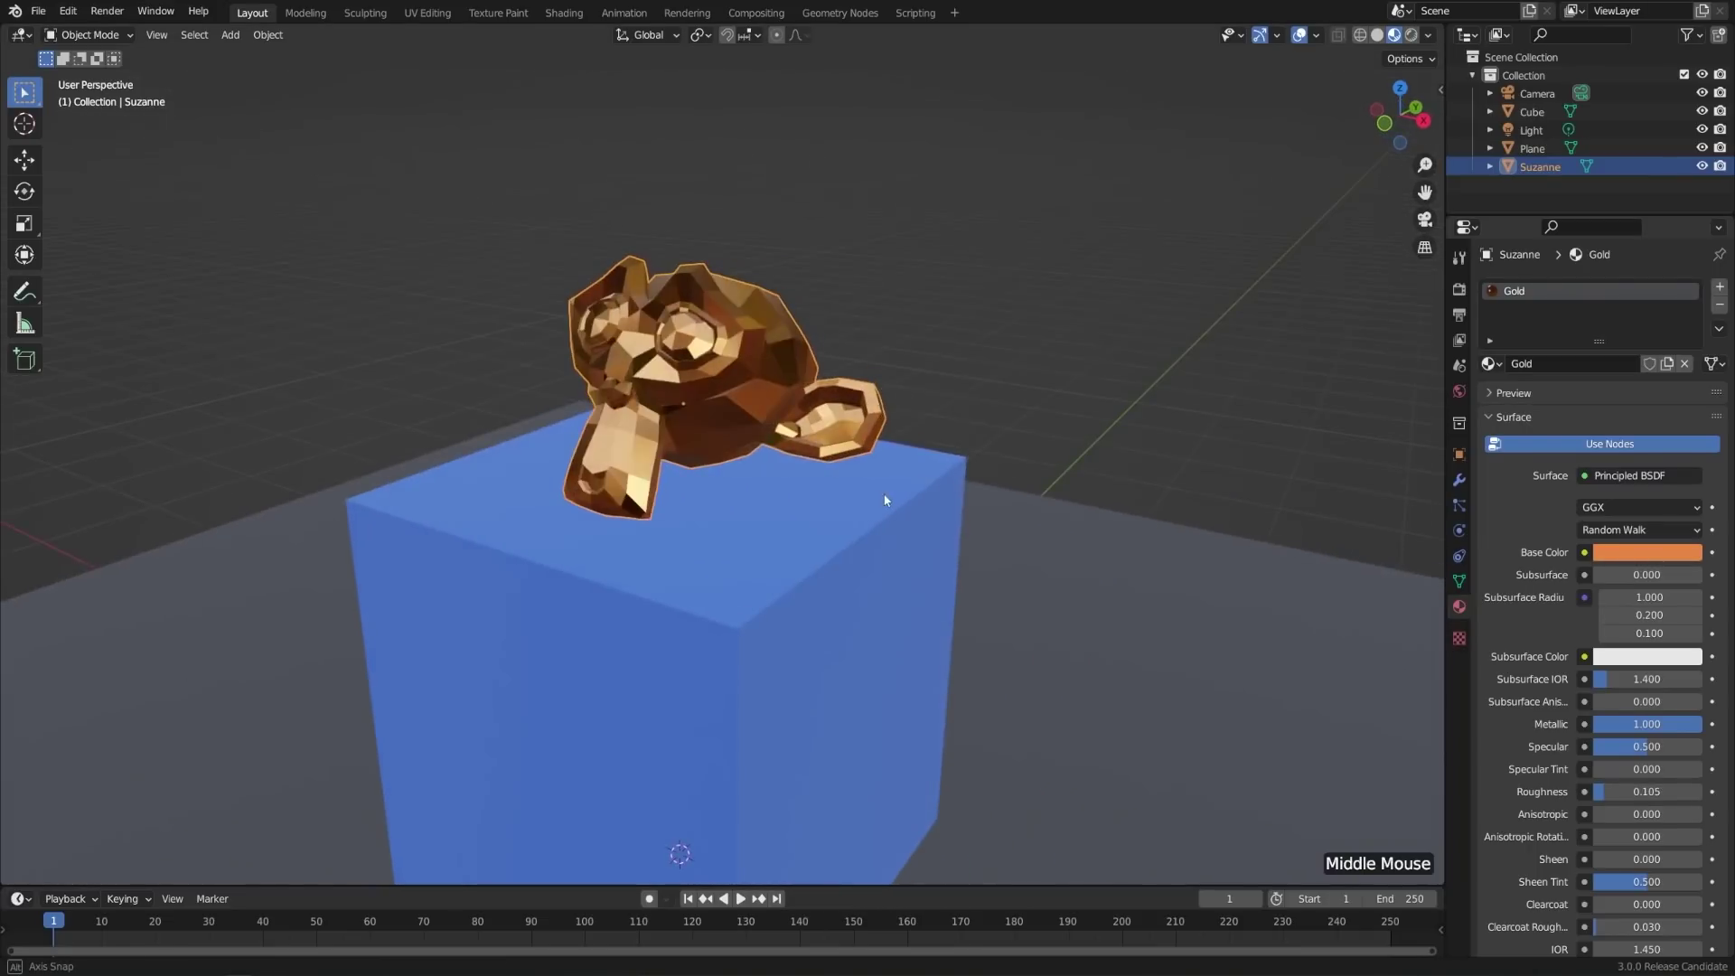
middle_click(1071, 524)
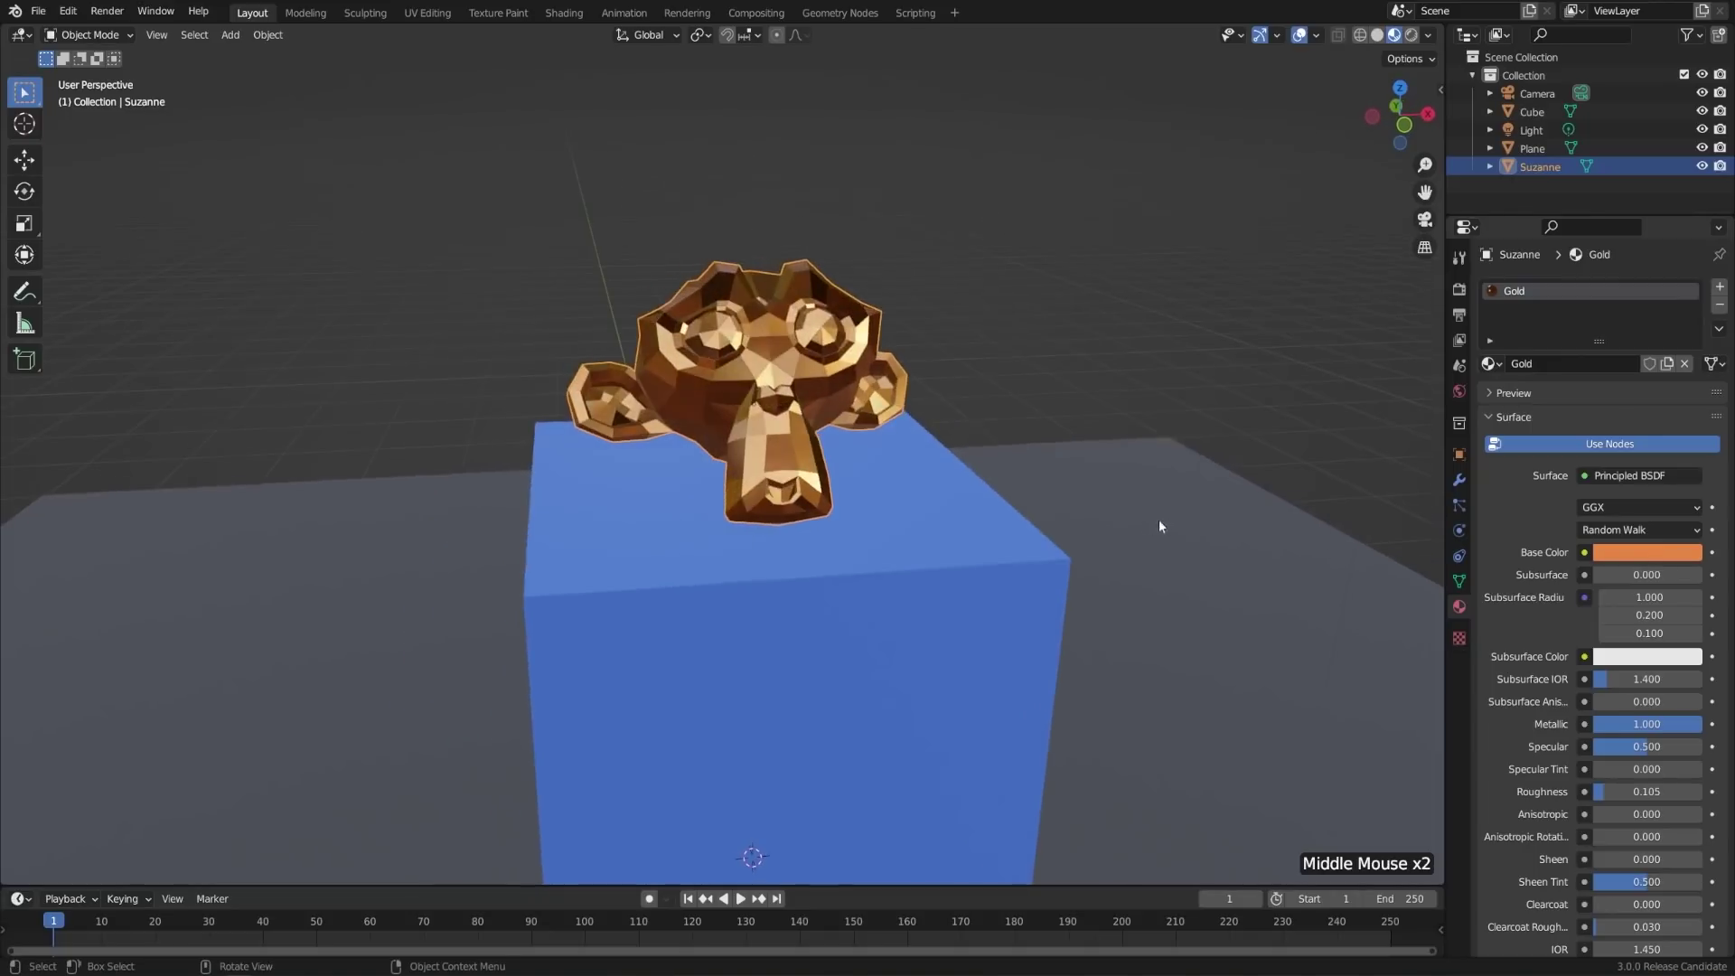
scroll("down", 3)
middle_click(1188, 664)
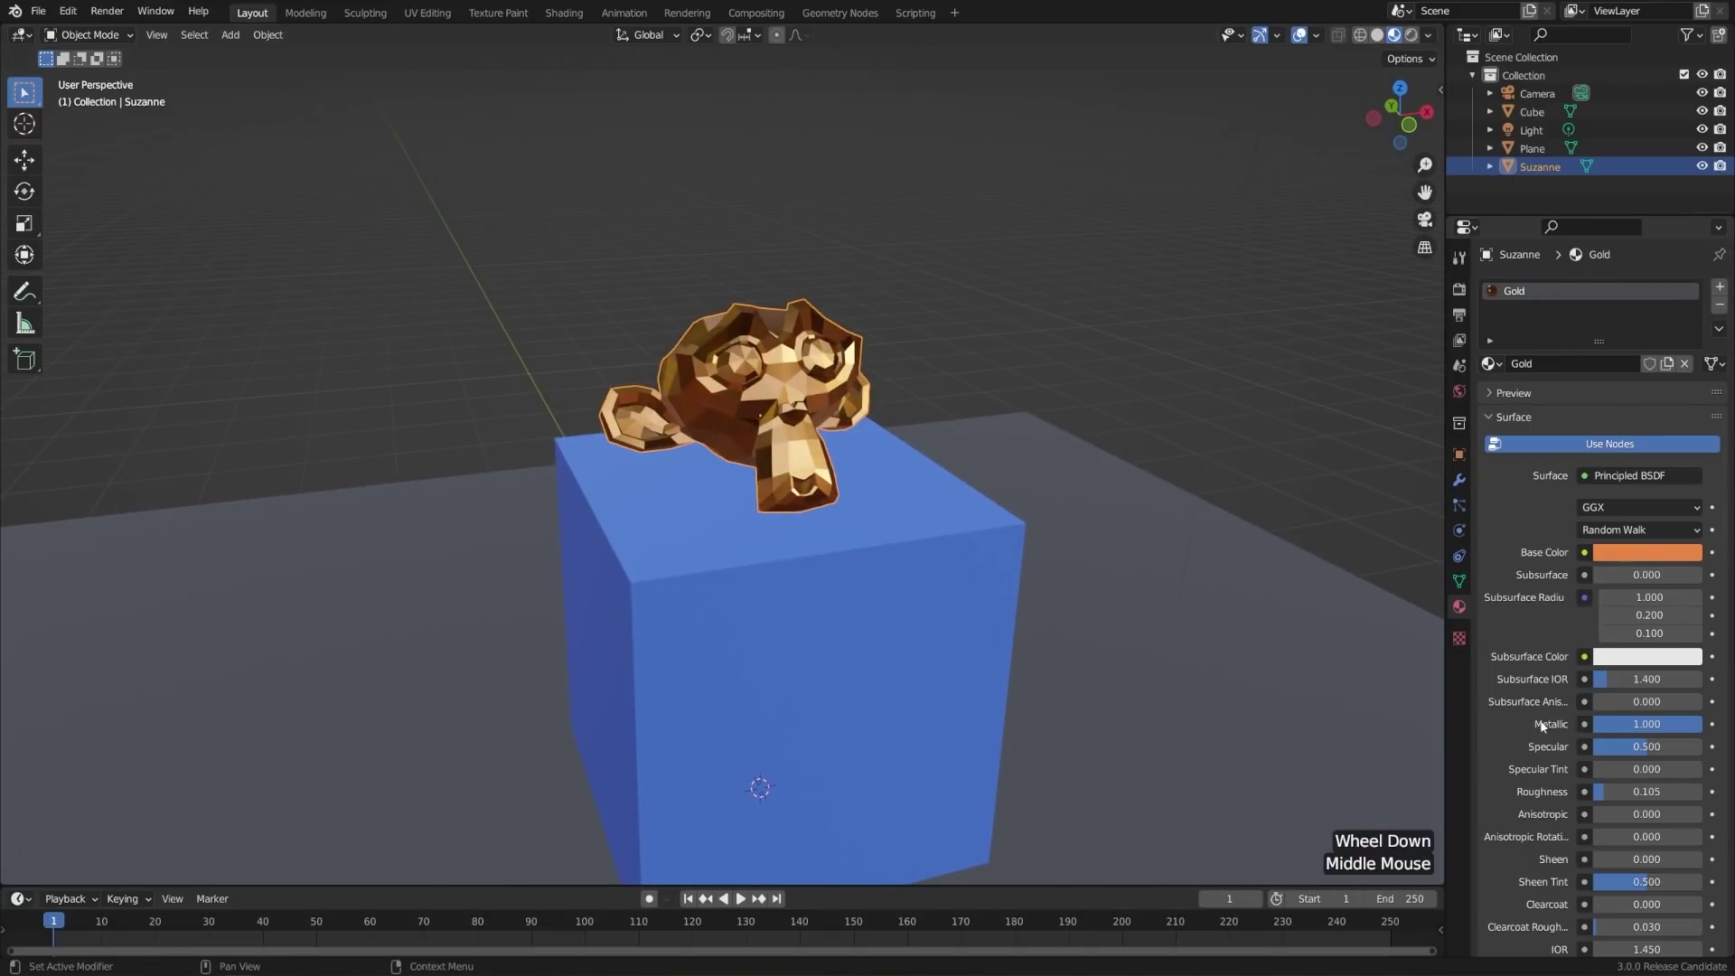
scroll("down", 3)
scroll("down", 3)
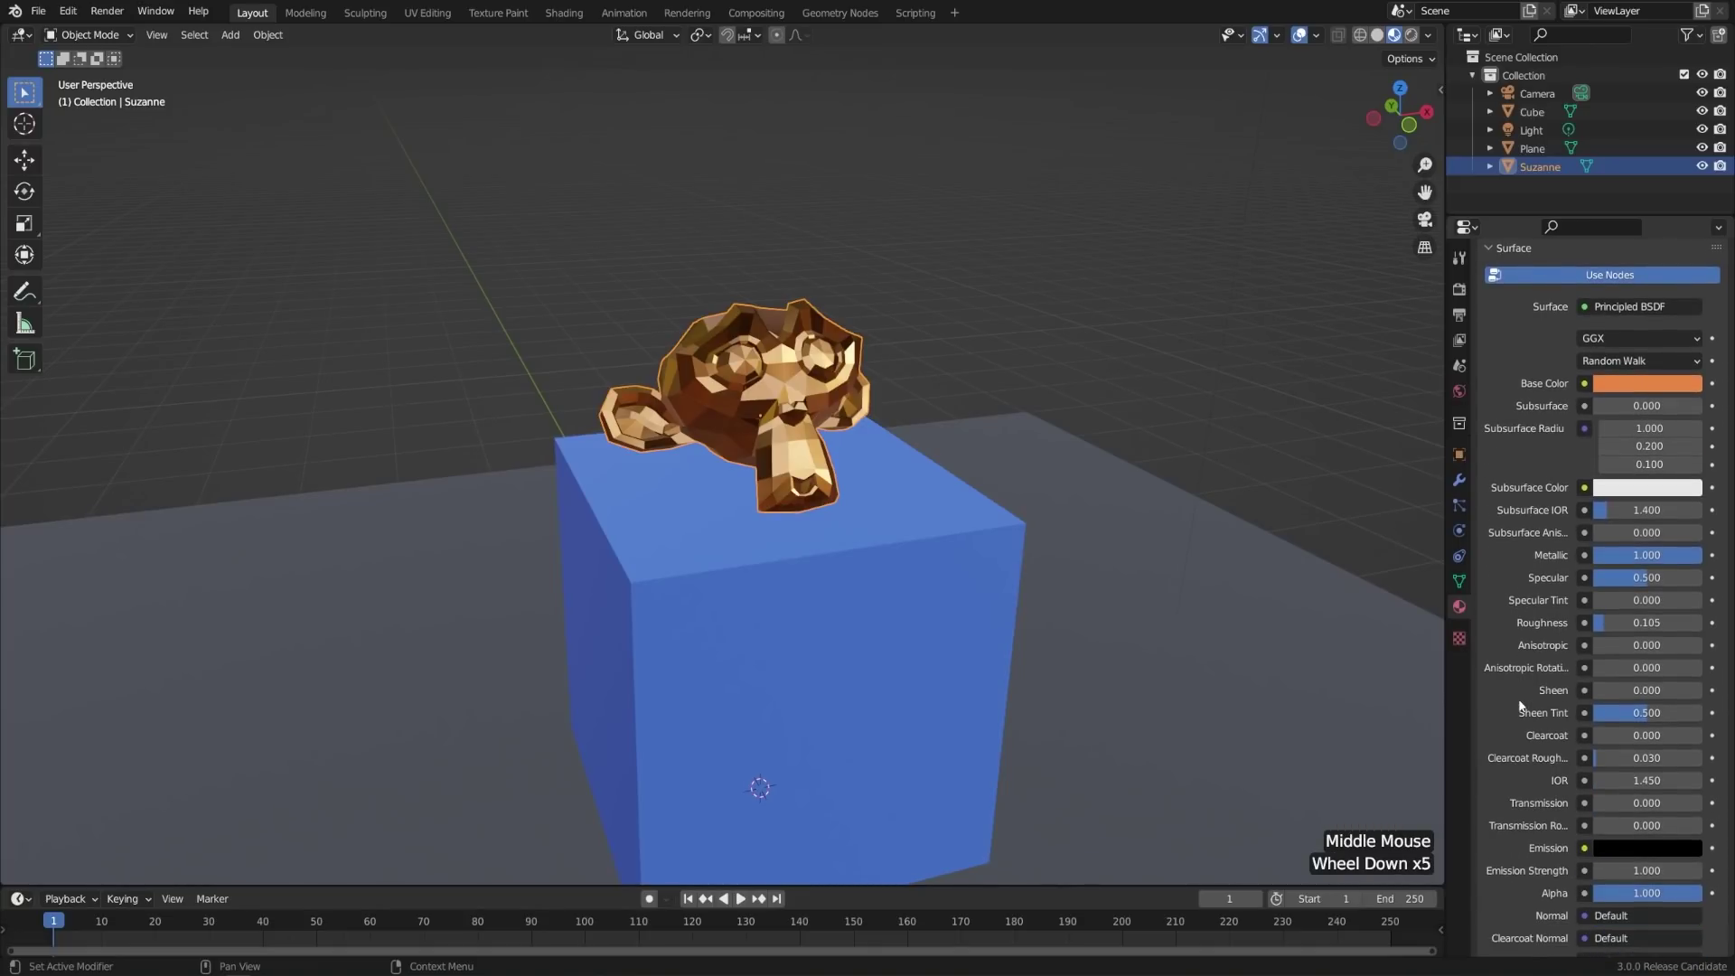
scroll("up", 3)
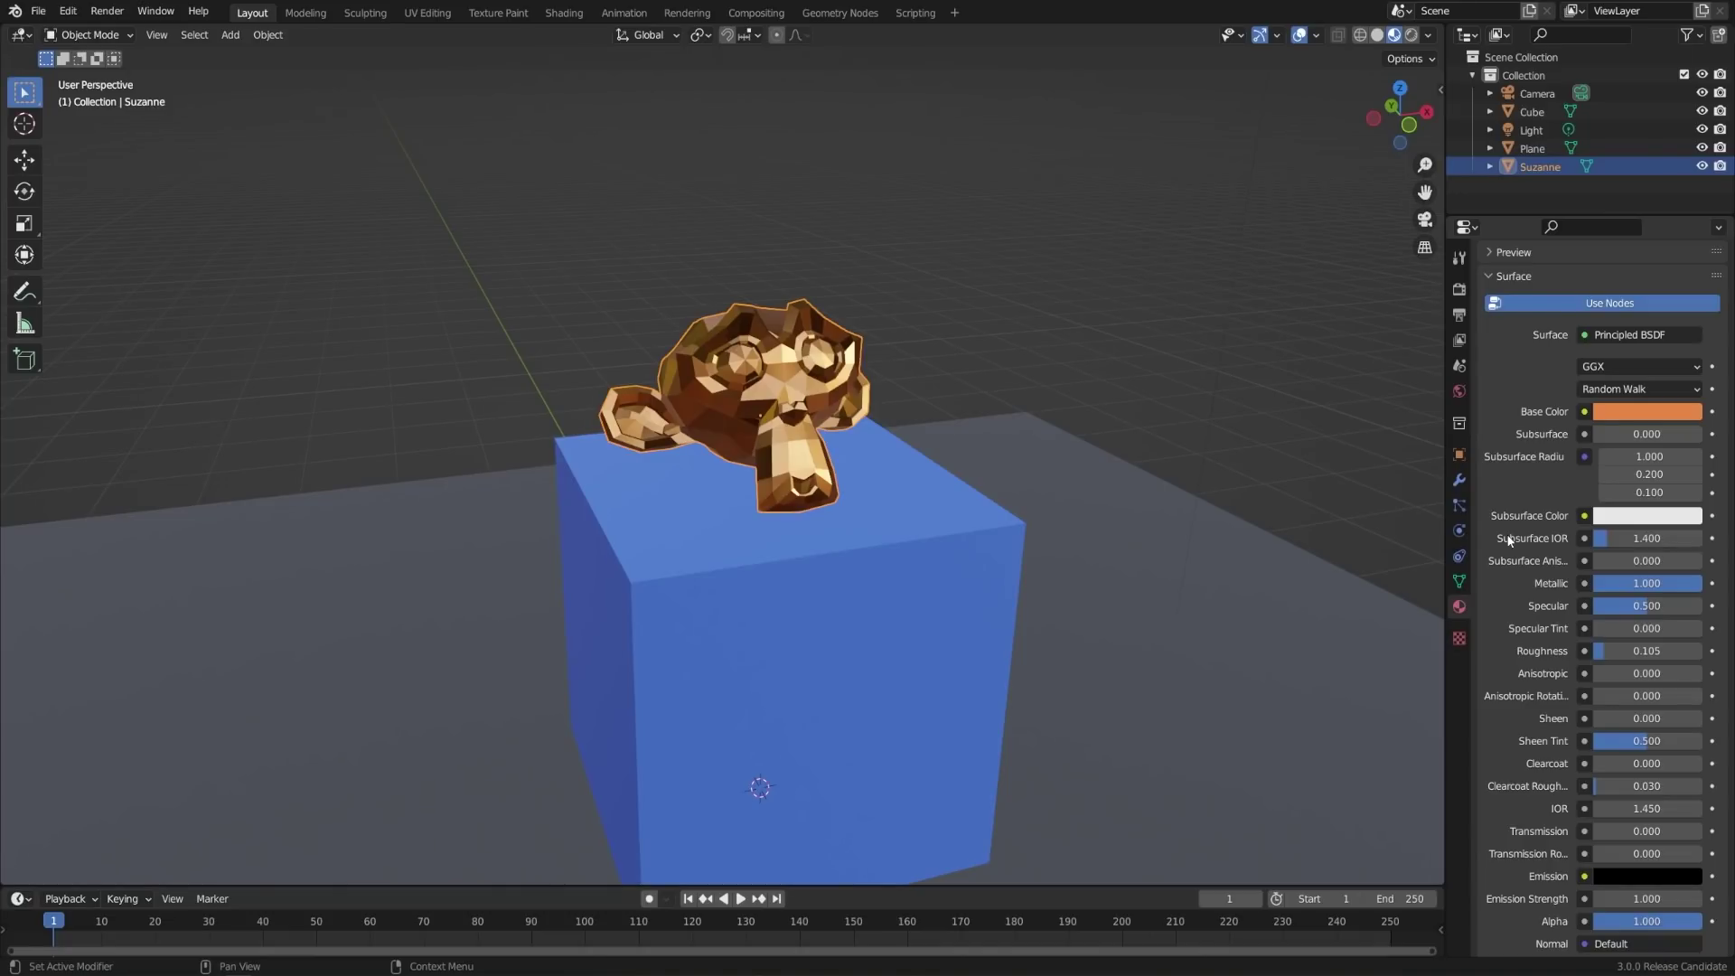
scroll("up", 3)
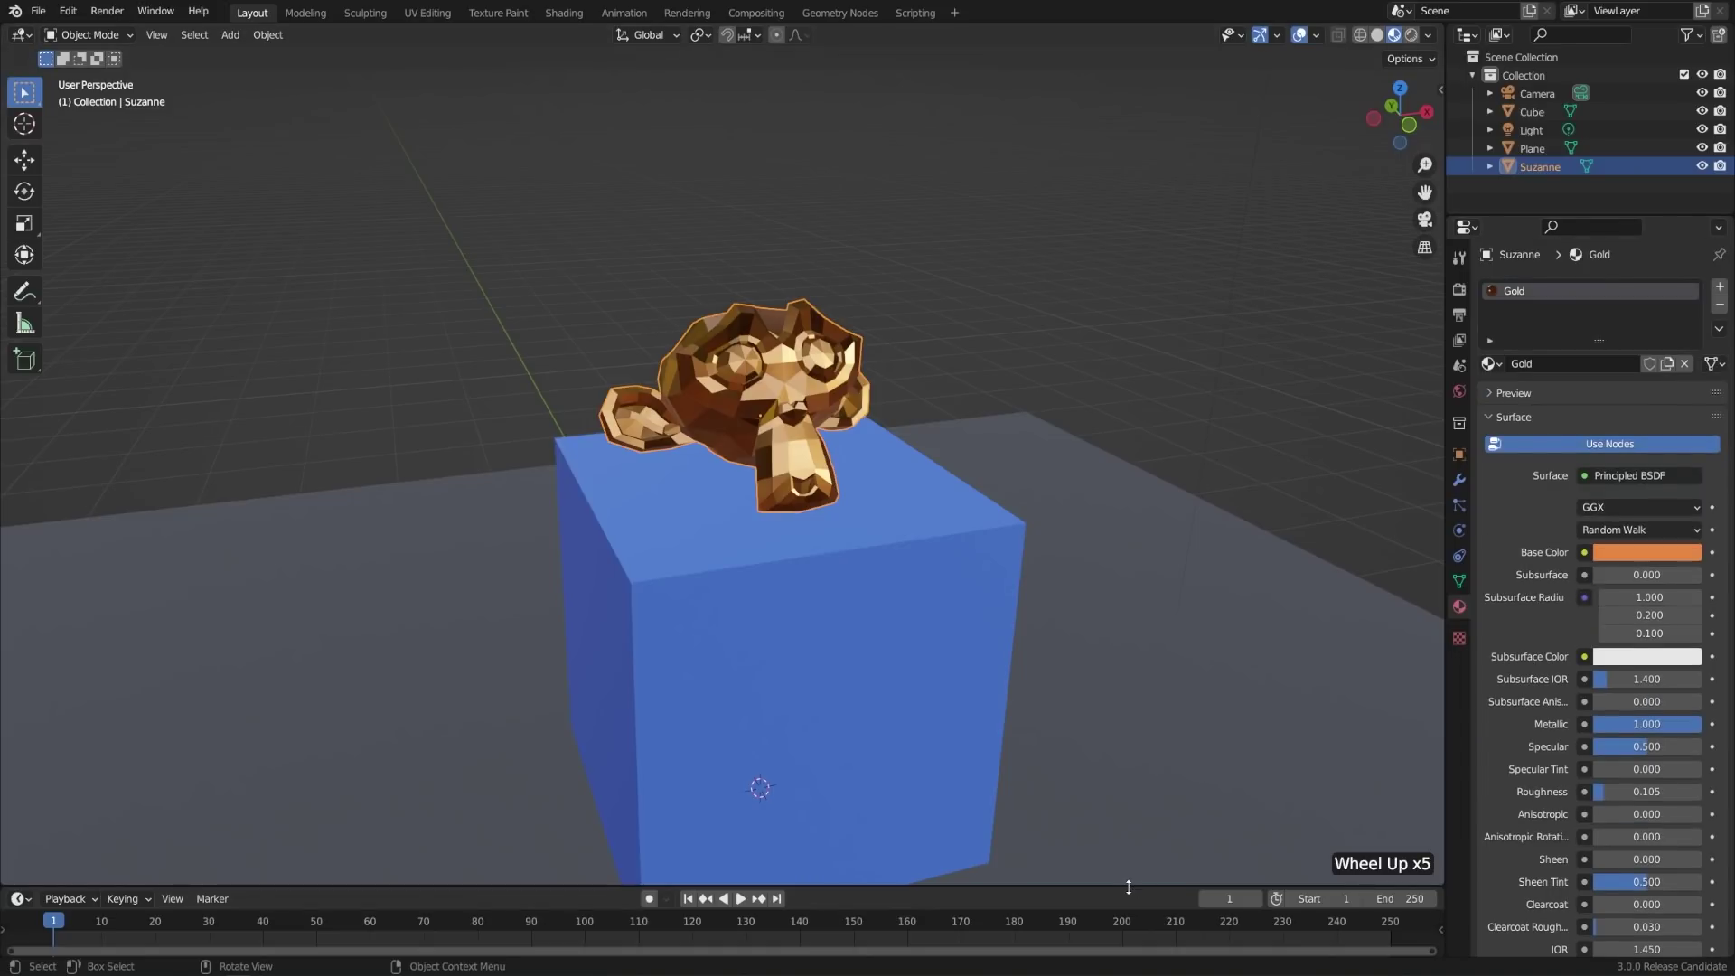
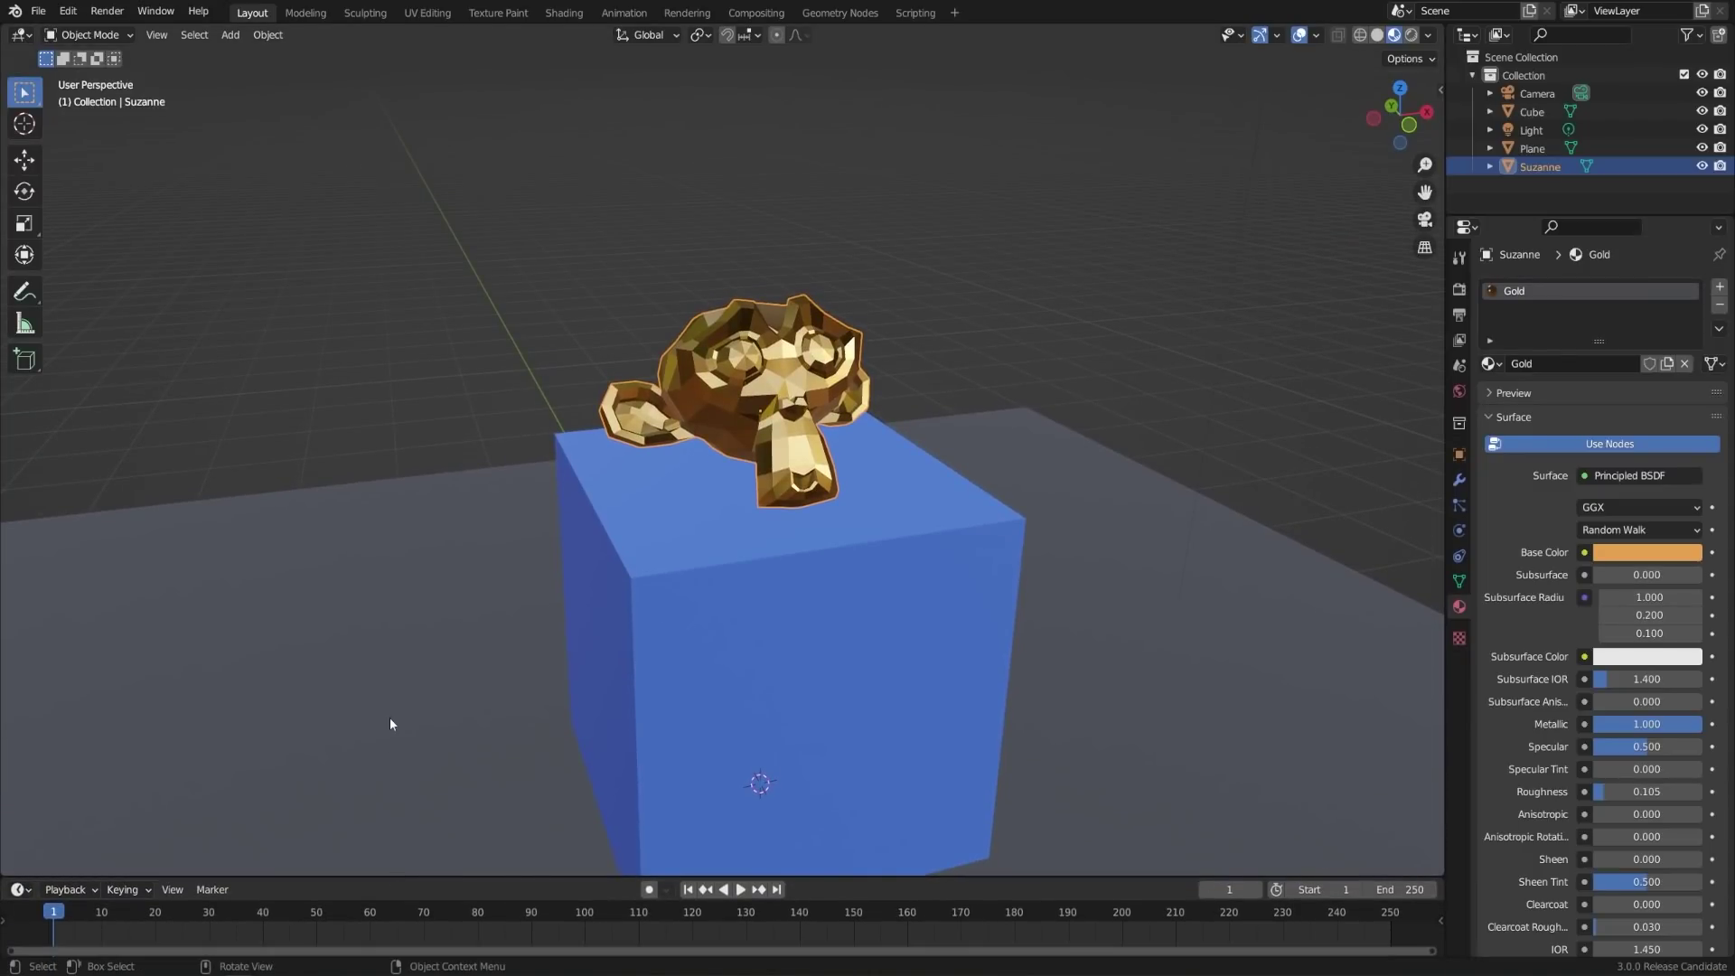
- Orbit the scene to check the yellower gold monkey head
scroll("down", 3)
middle_click(505, 748)
middle_click(473, 714)
- Set the plane's Ground base colour to dark green and inspect it around the cube and monkey
left_click(465, 627)
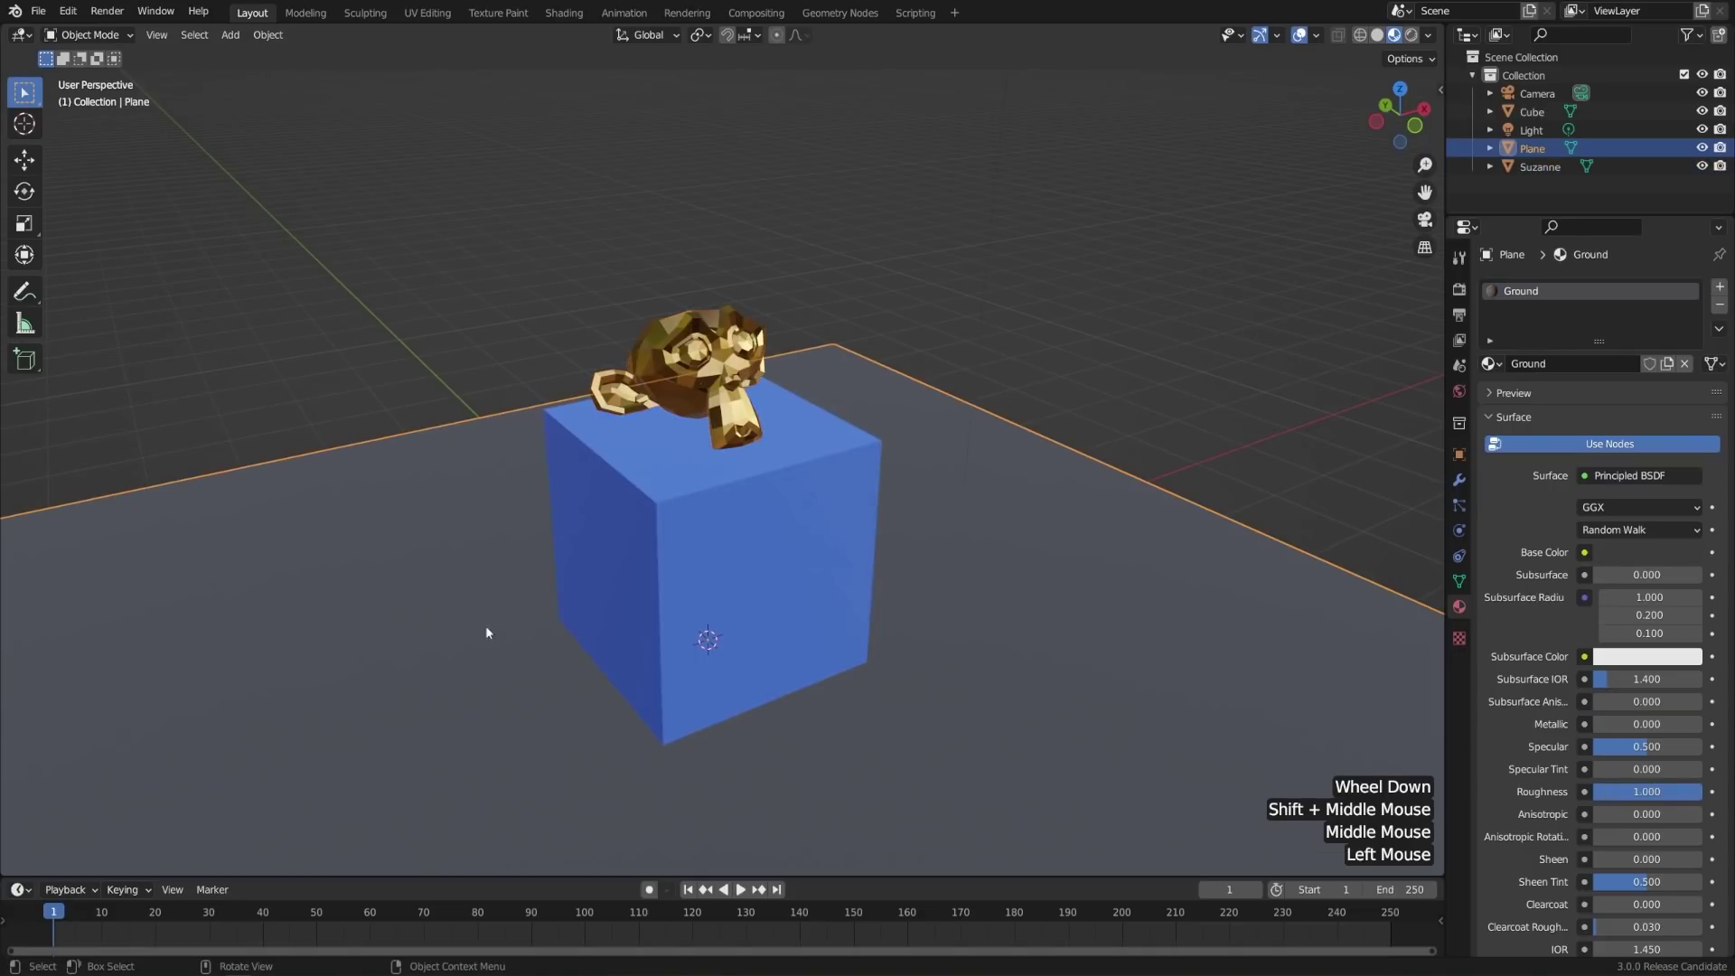
left_click(1625, 552)
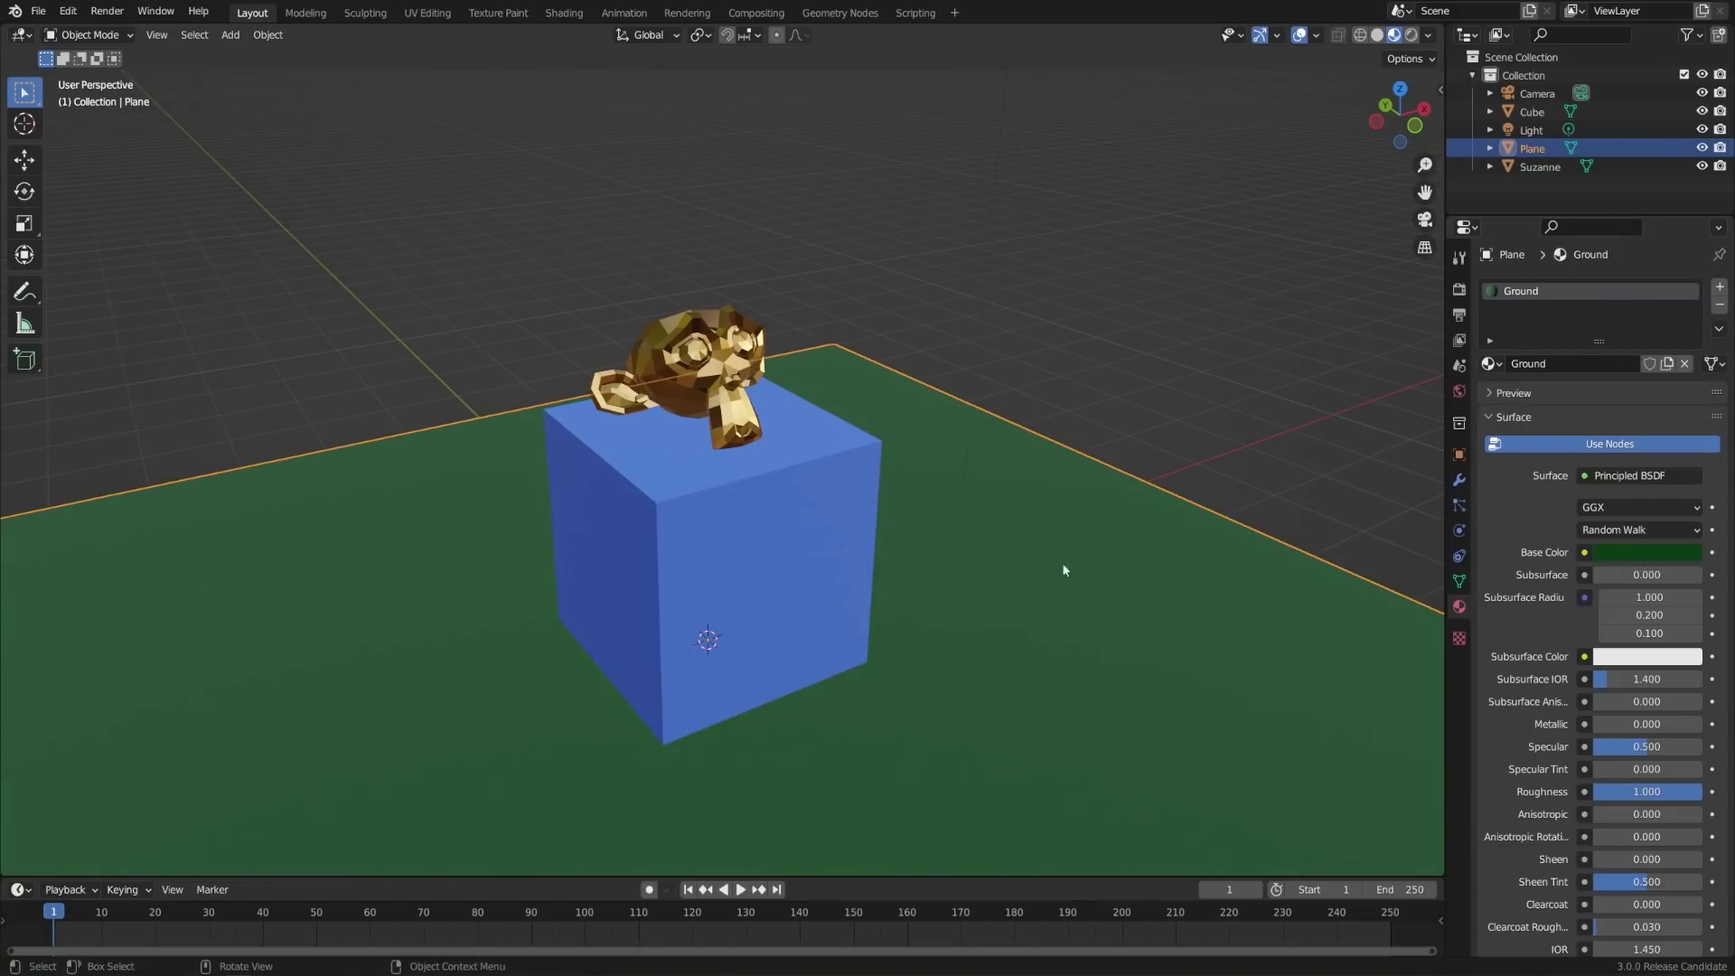
middle_click(1004, 619)
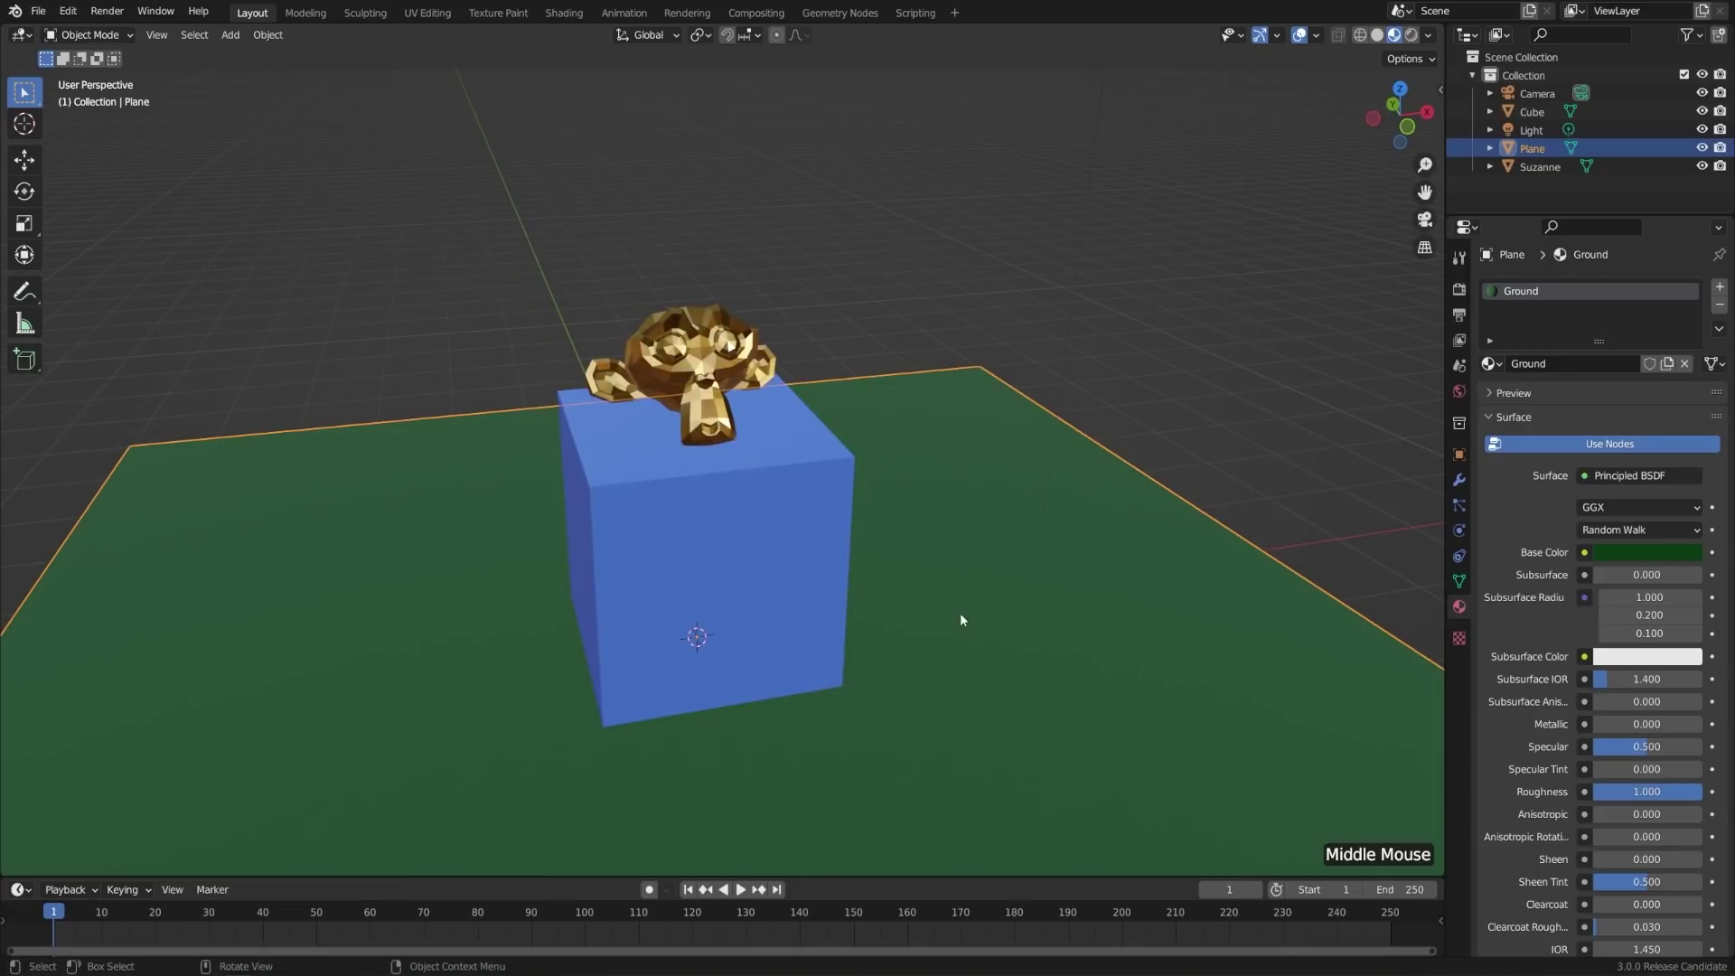
middle_click(985, 616)
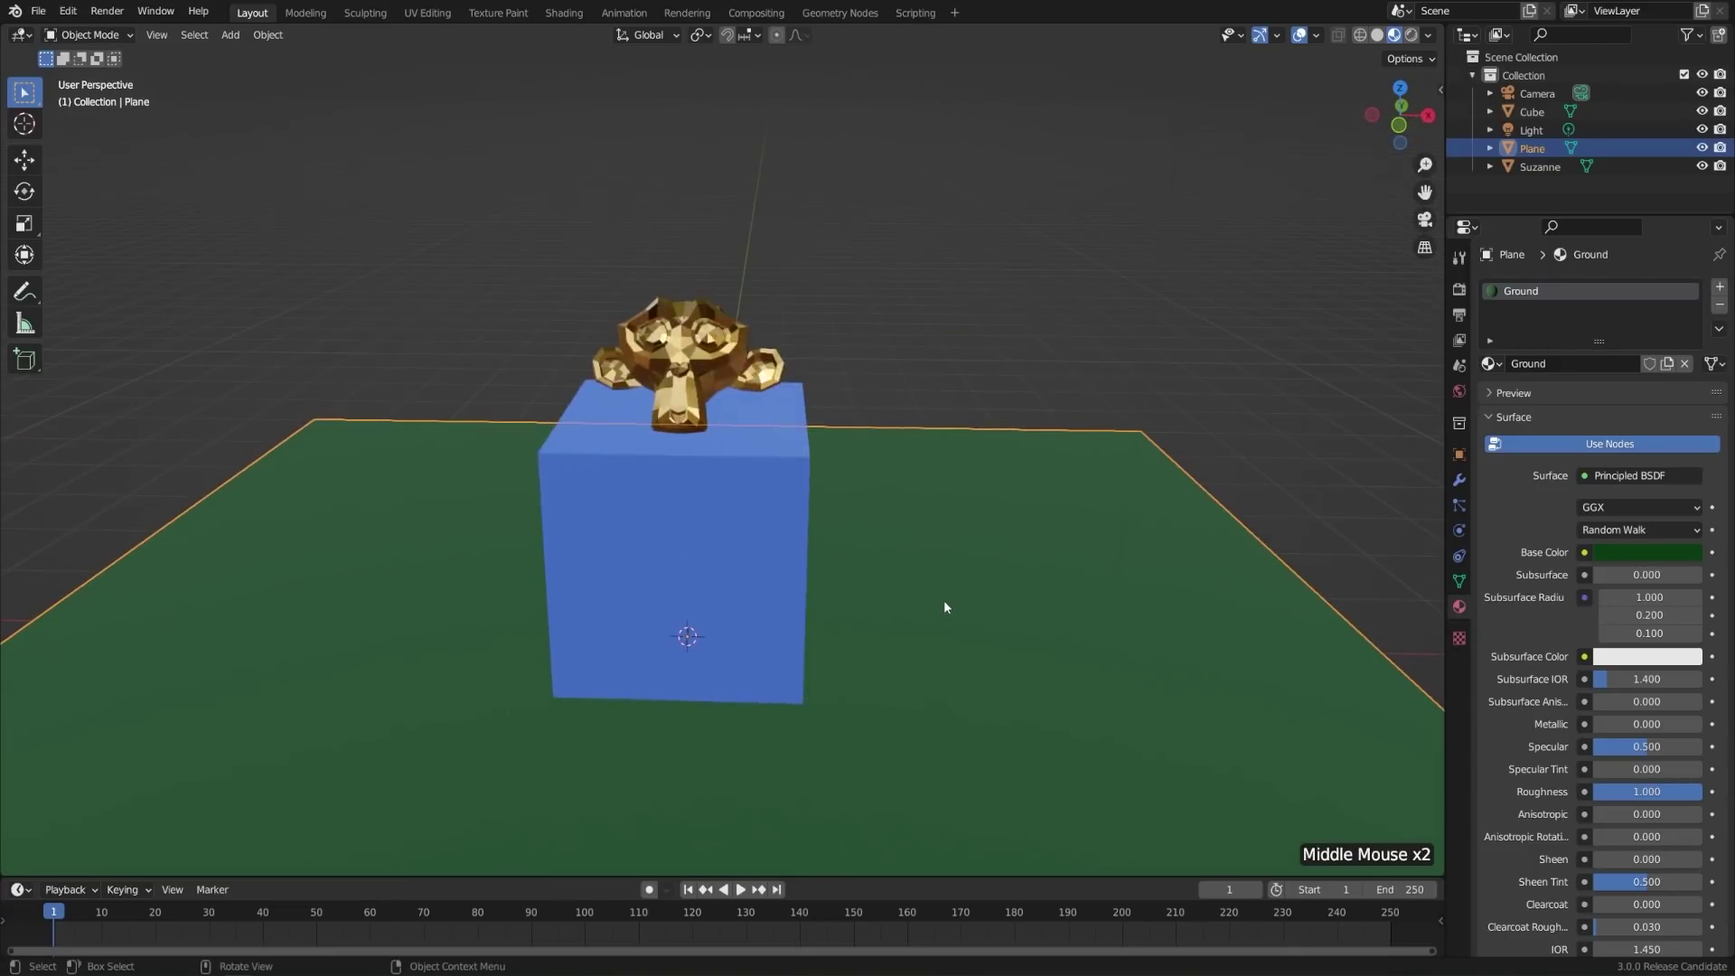
key("alt+a")
middle_click(844, 641)
middle_click(743, 616)
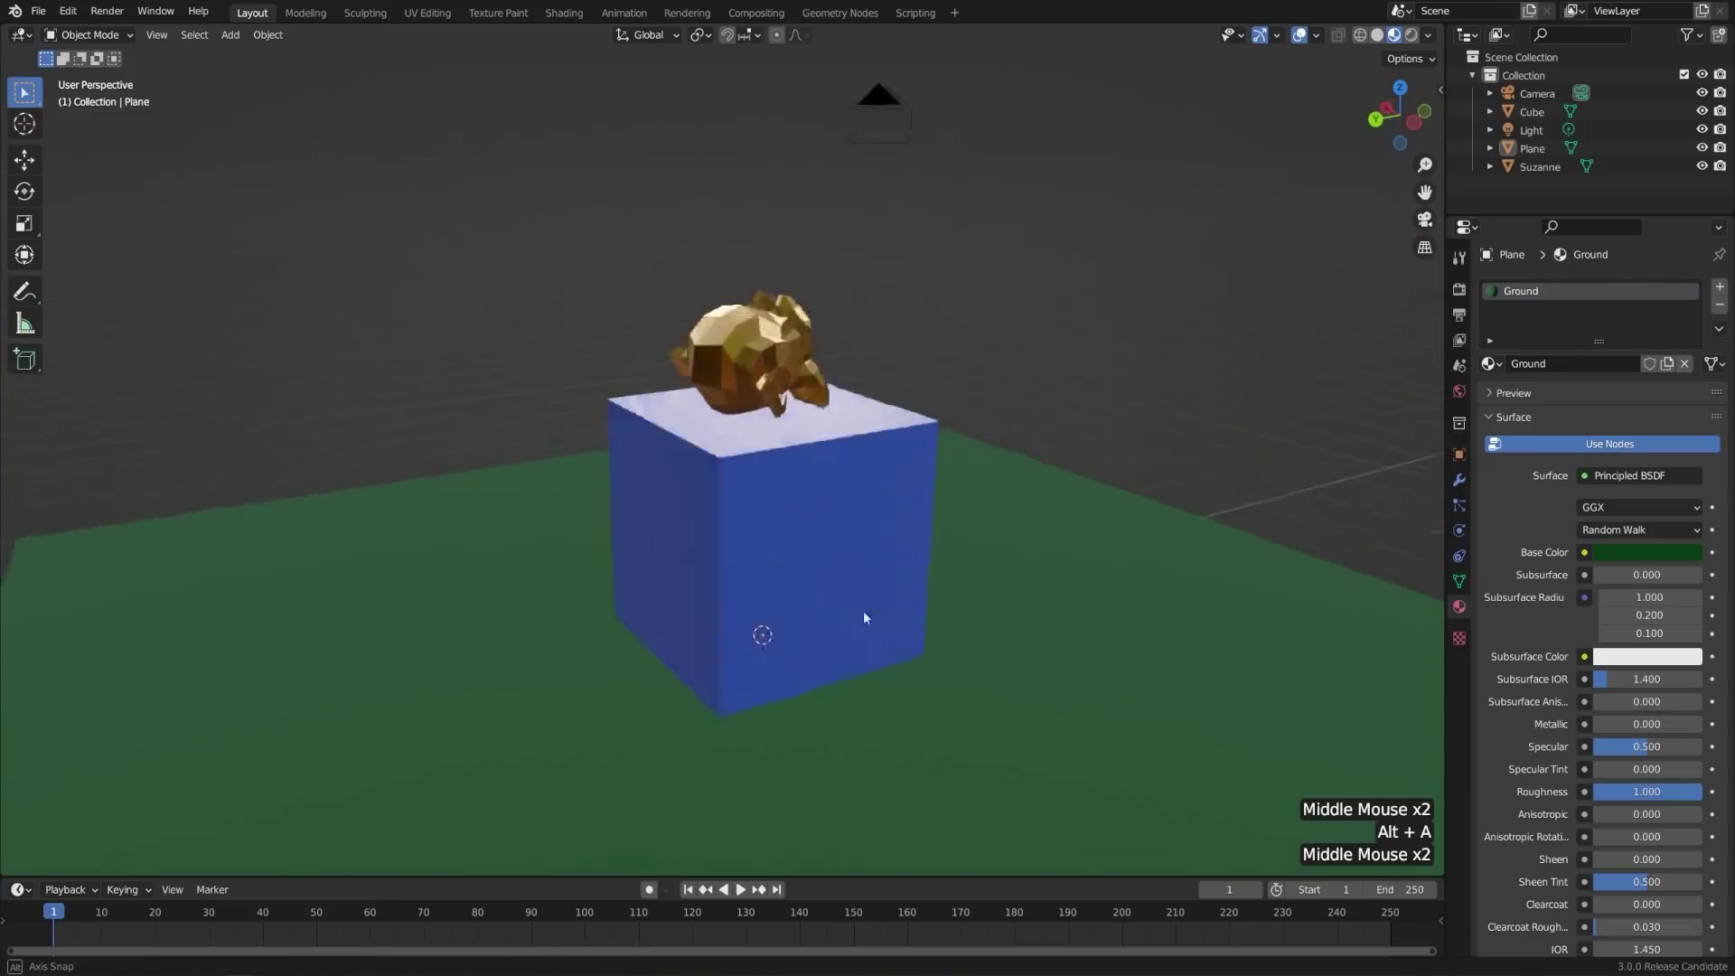
middle_click(909, 589)
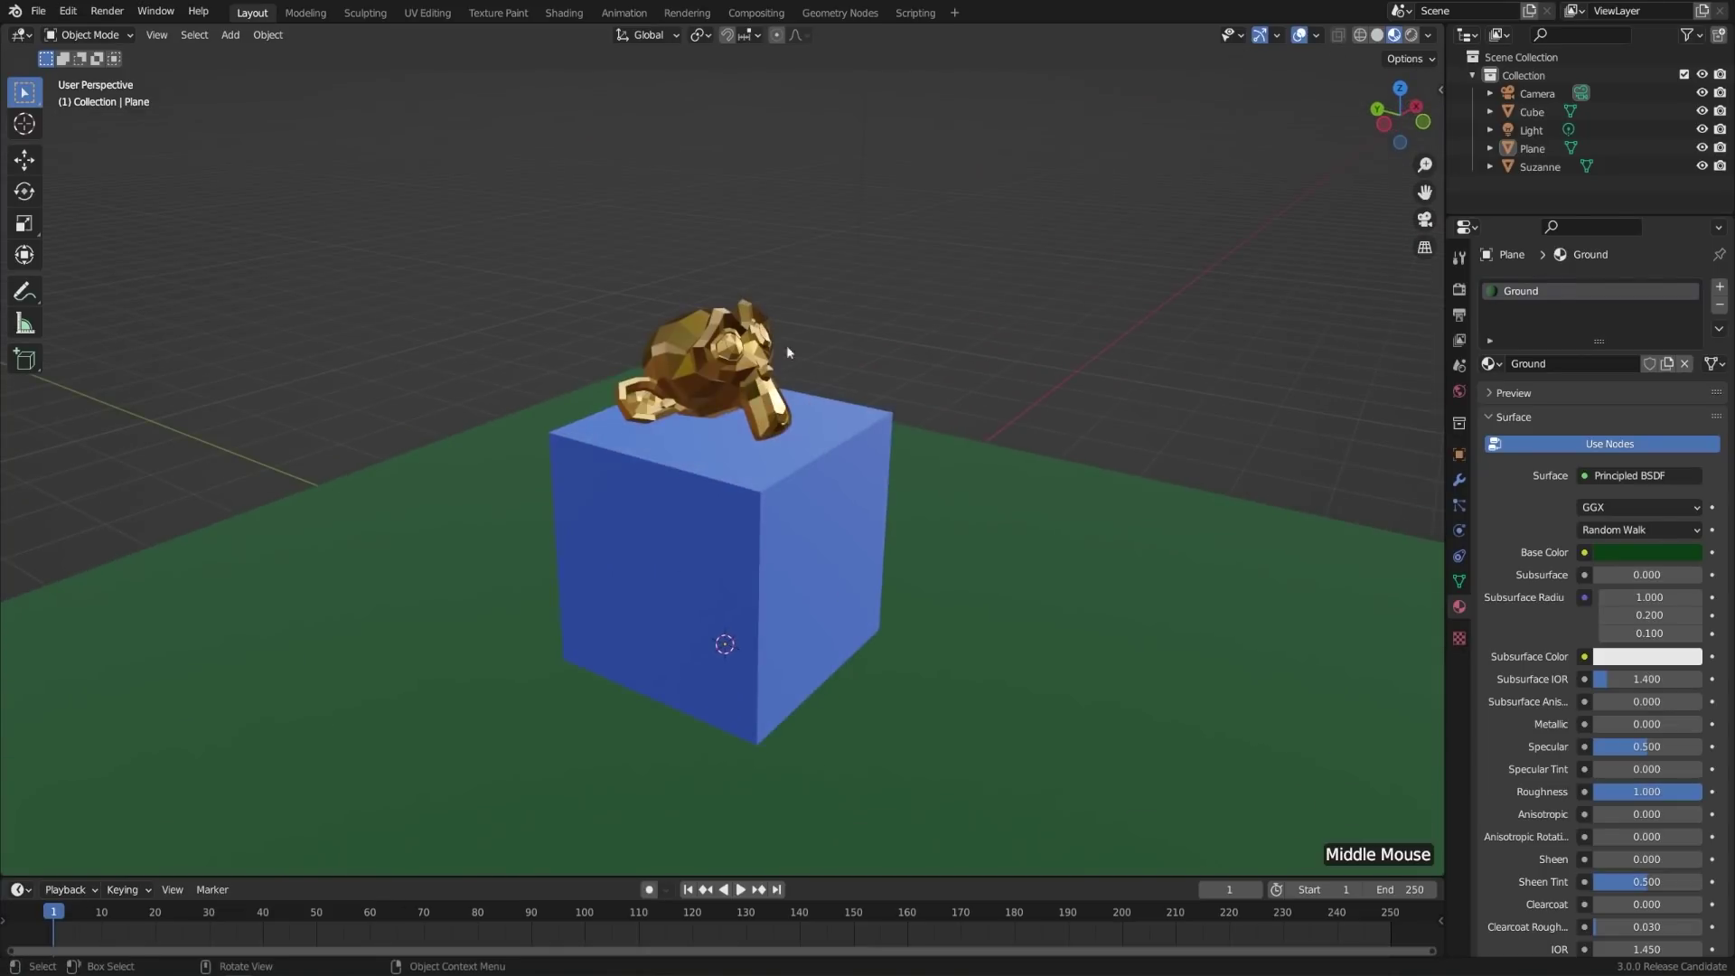
middle_click(842, 477)
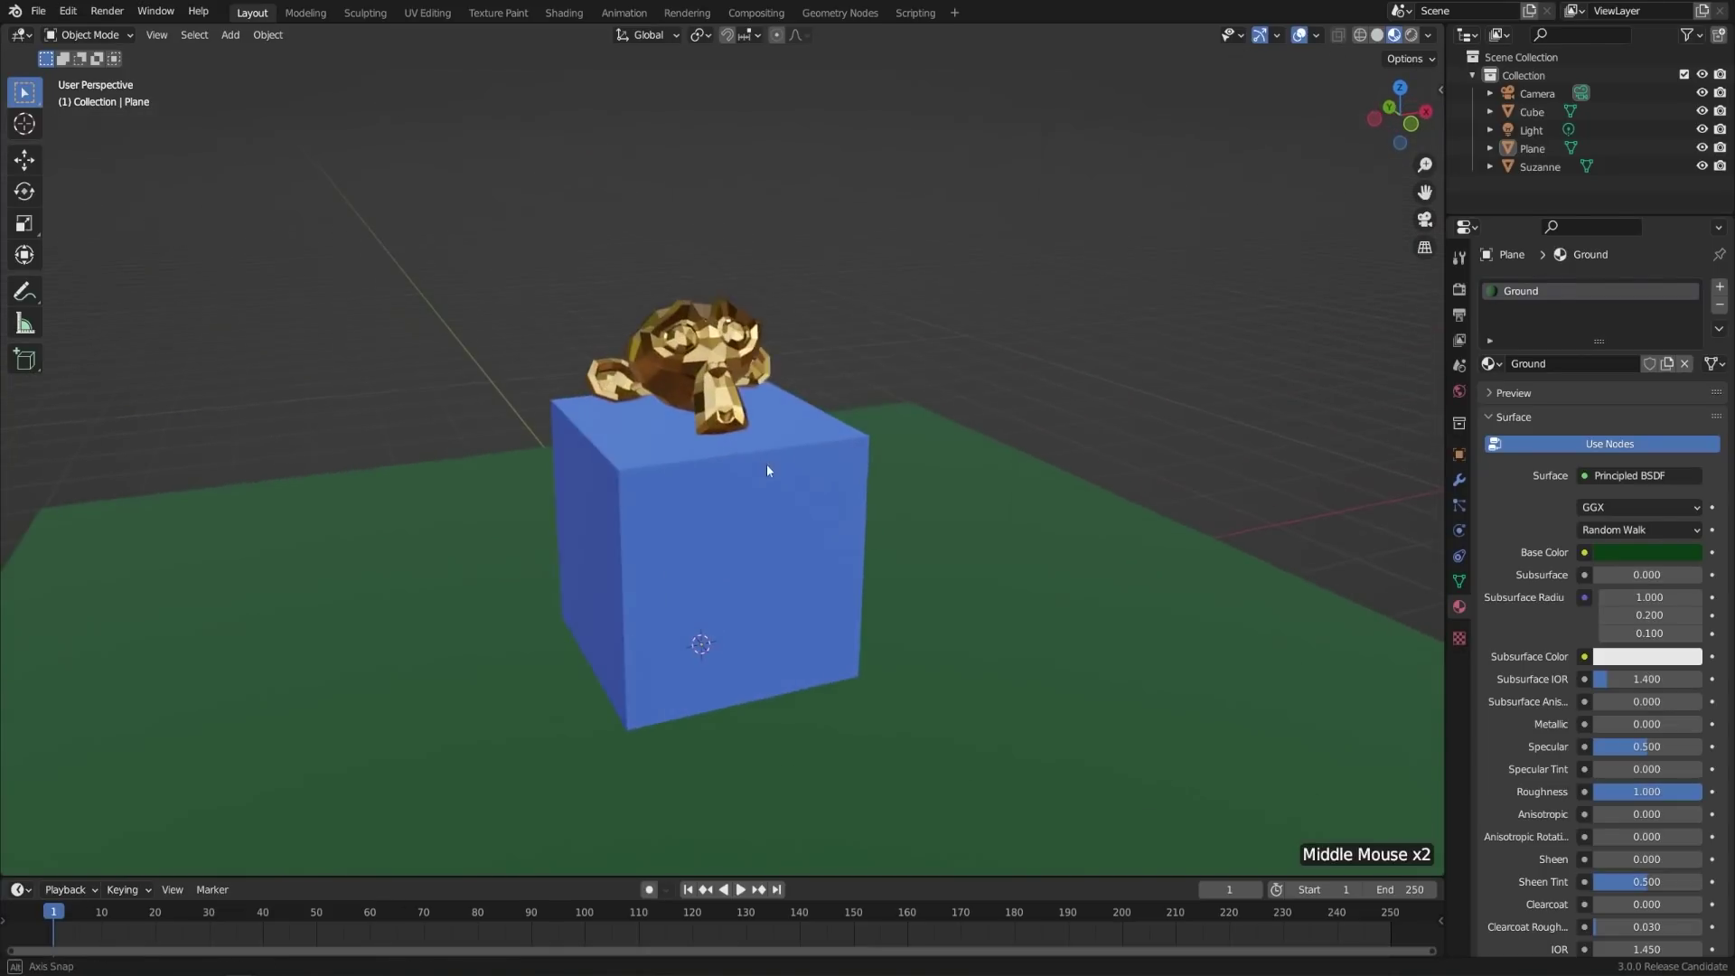
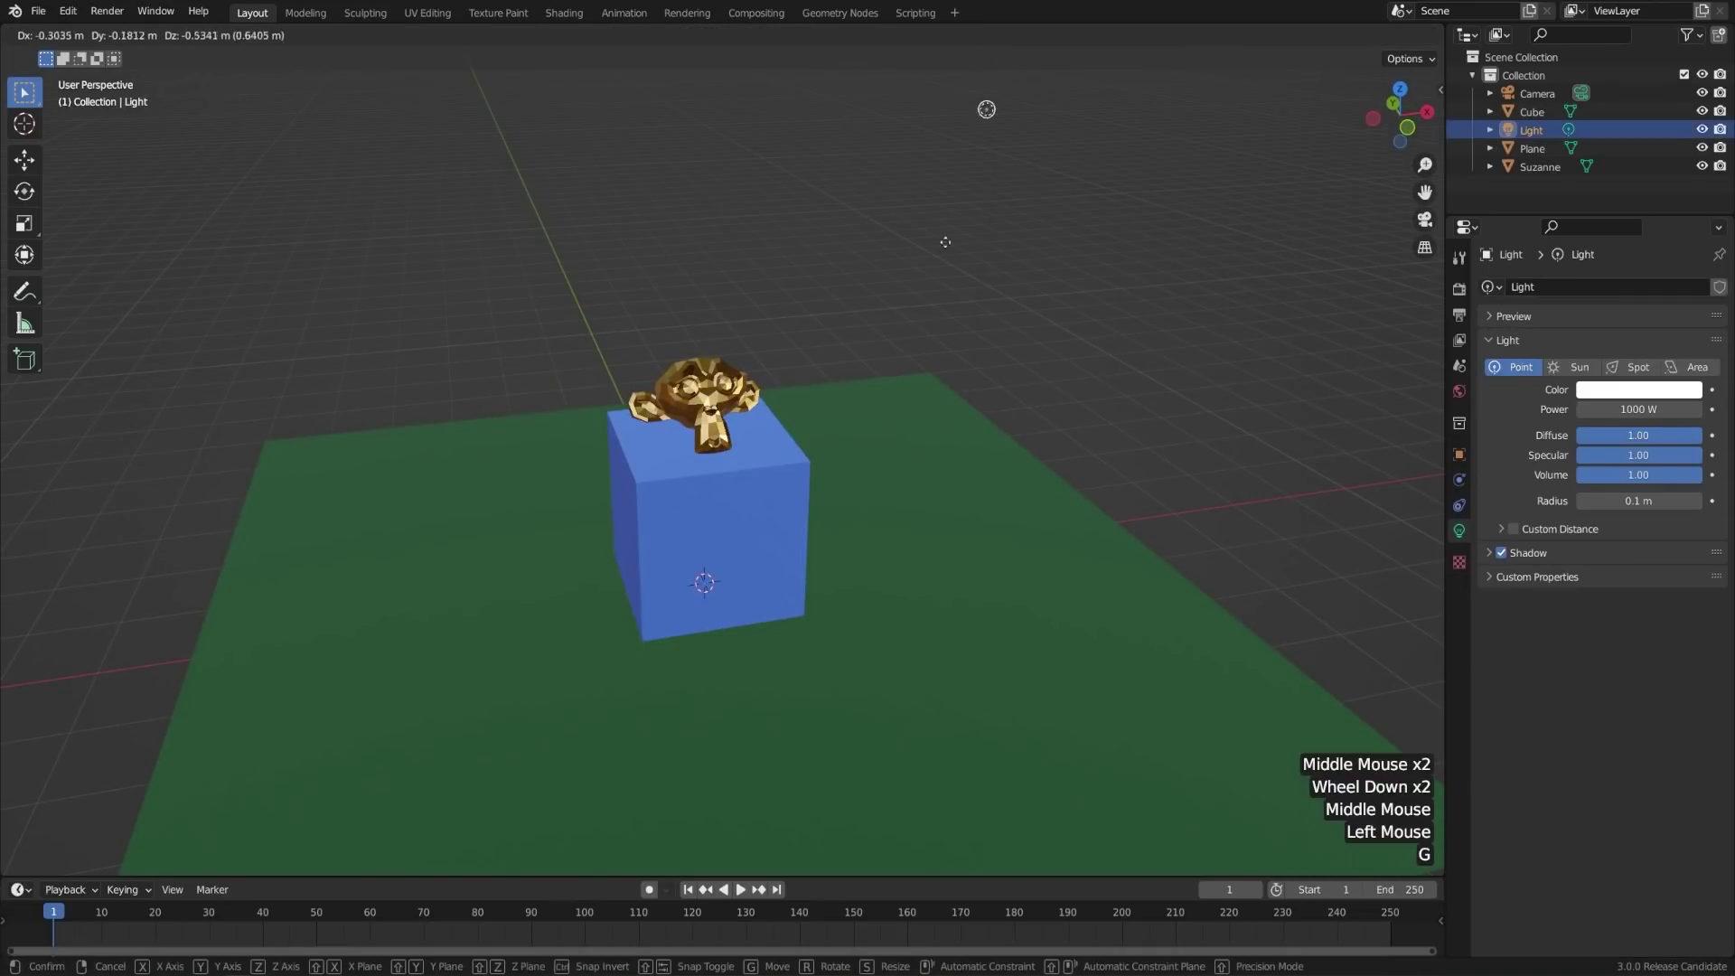
- Switch the viewport to Rendered shading to see the cube's cast shadows on the green ground
middle_click(850, 592)
scroll("up", 3)
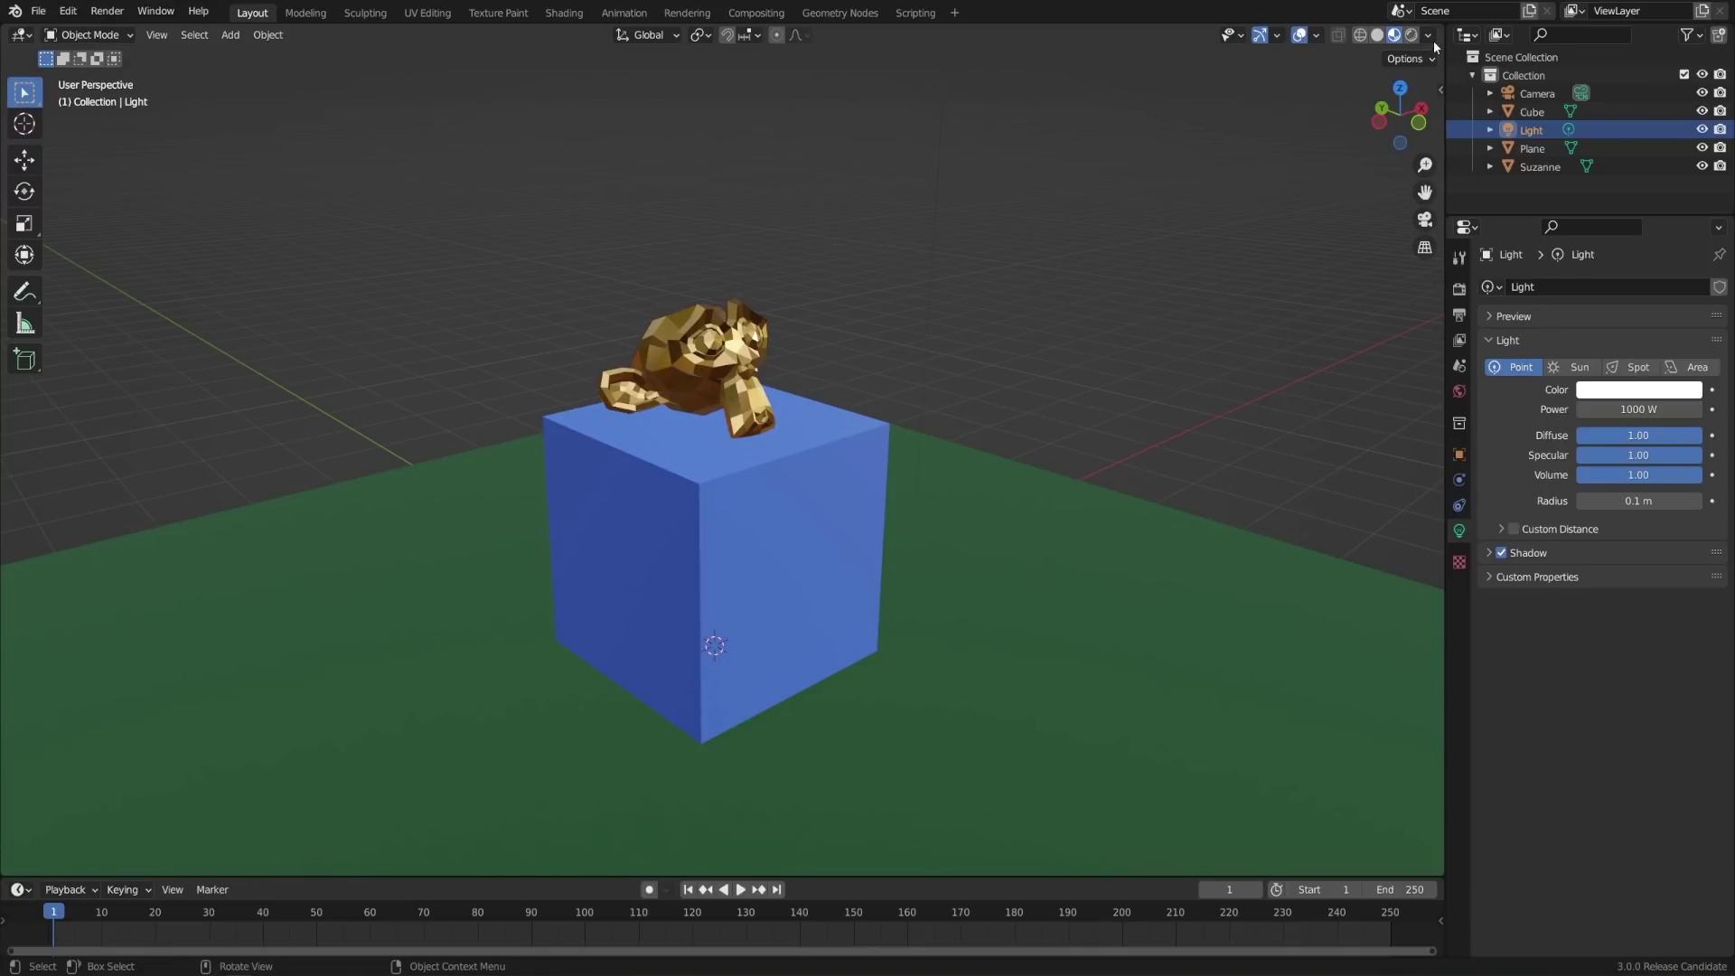
left_click(1440, 38)
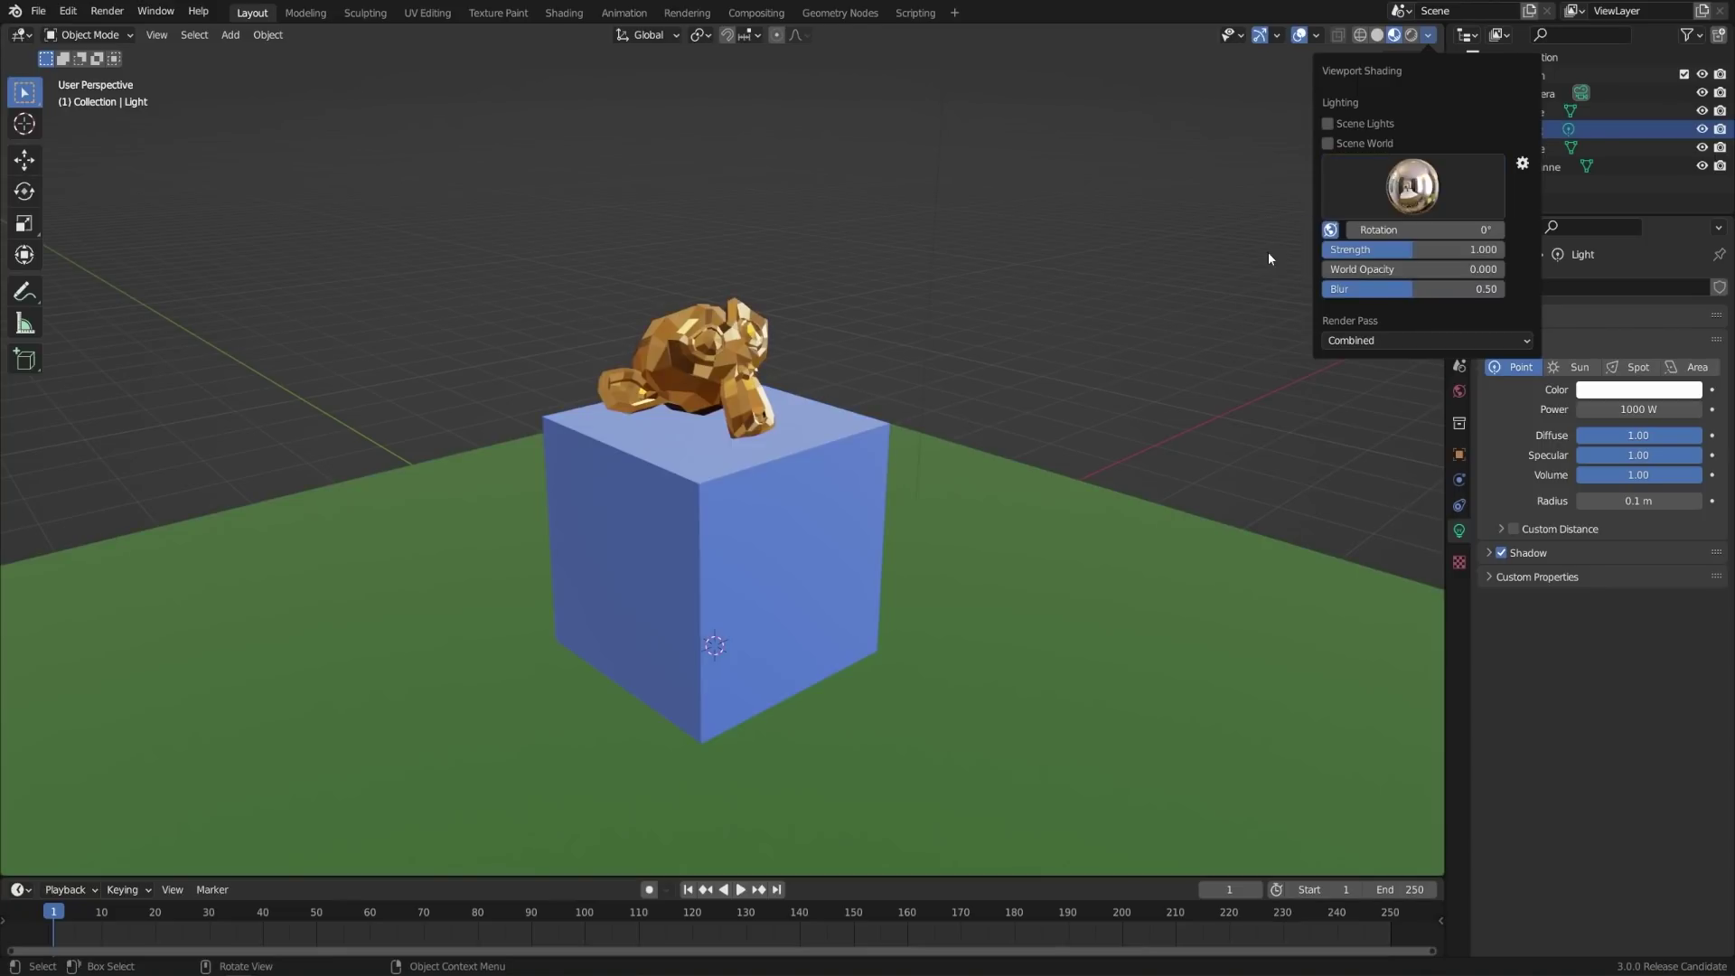
middle_click(1048, 497)
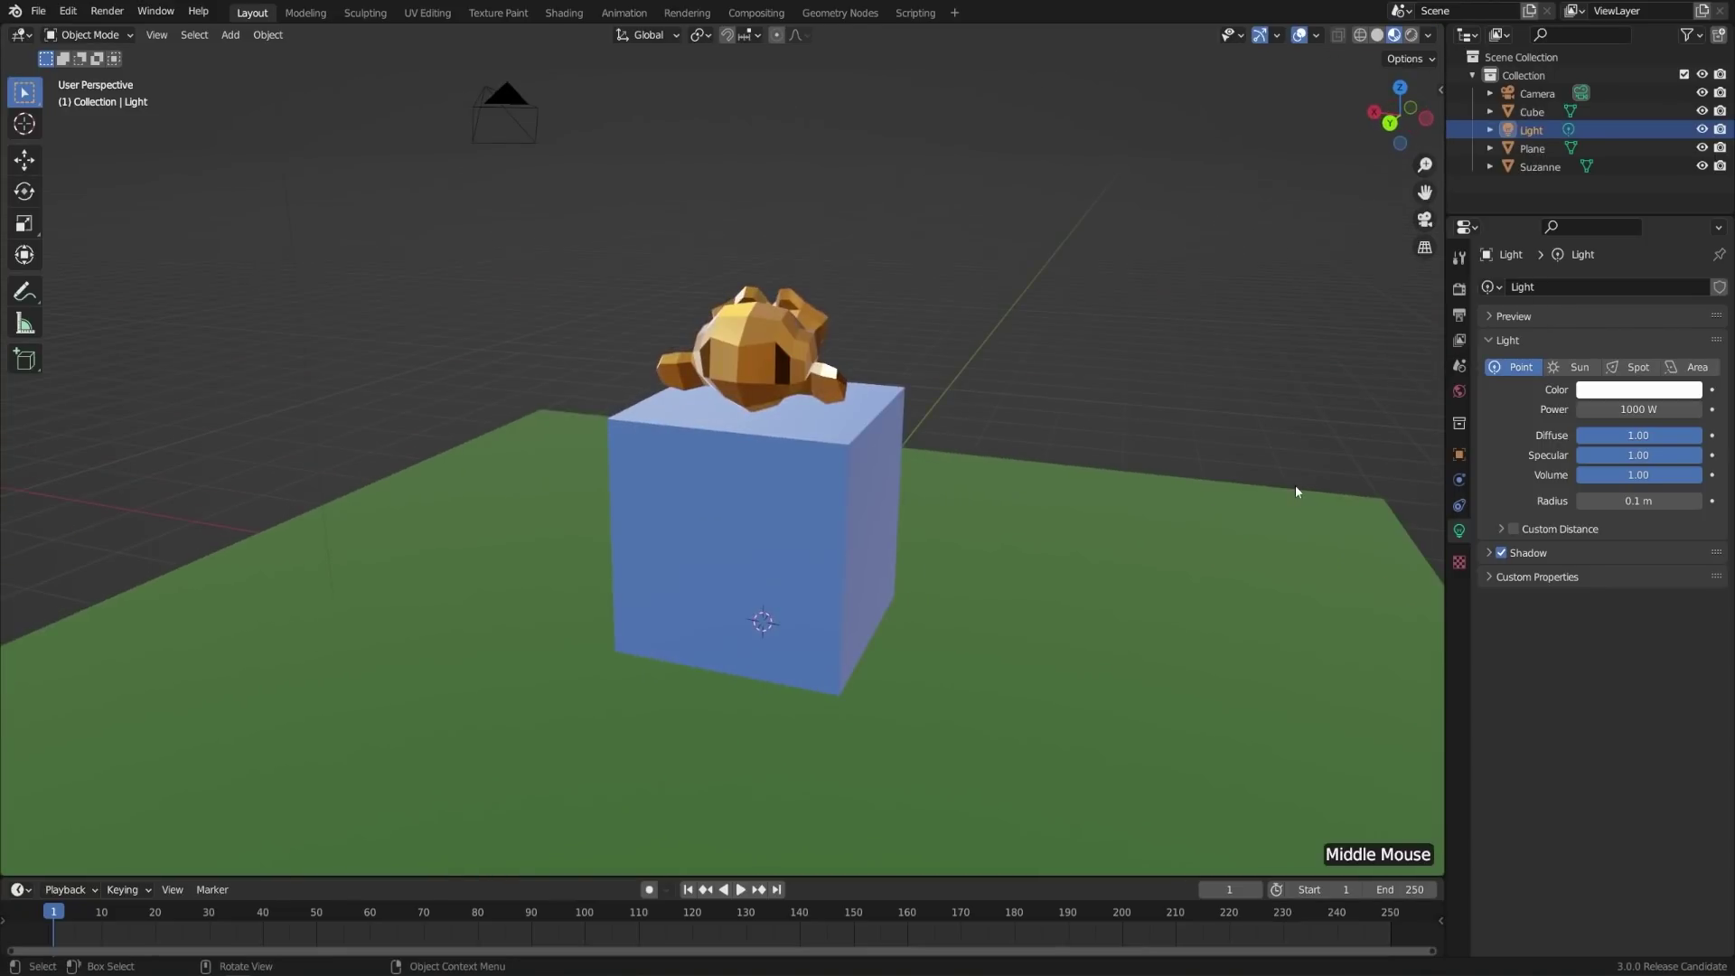
middle_click(1301, 490)
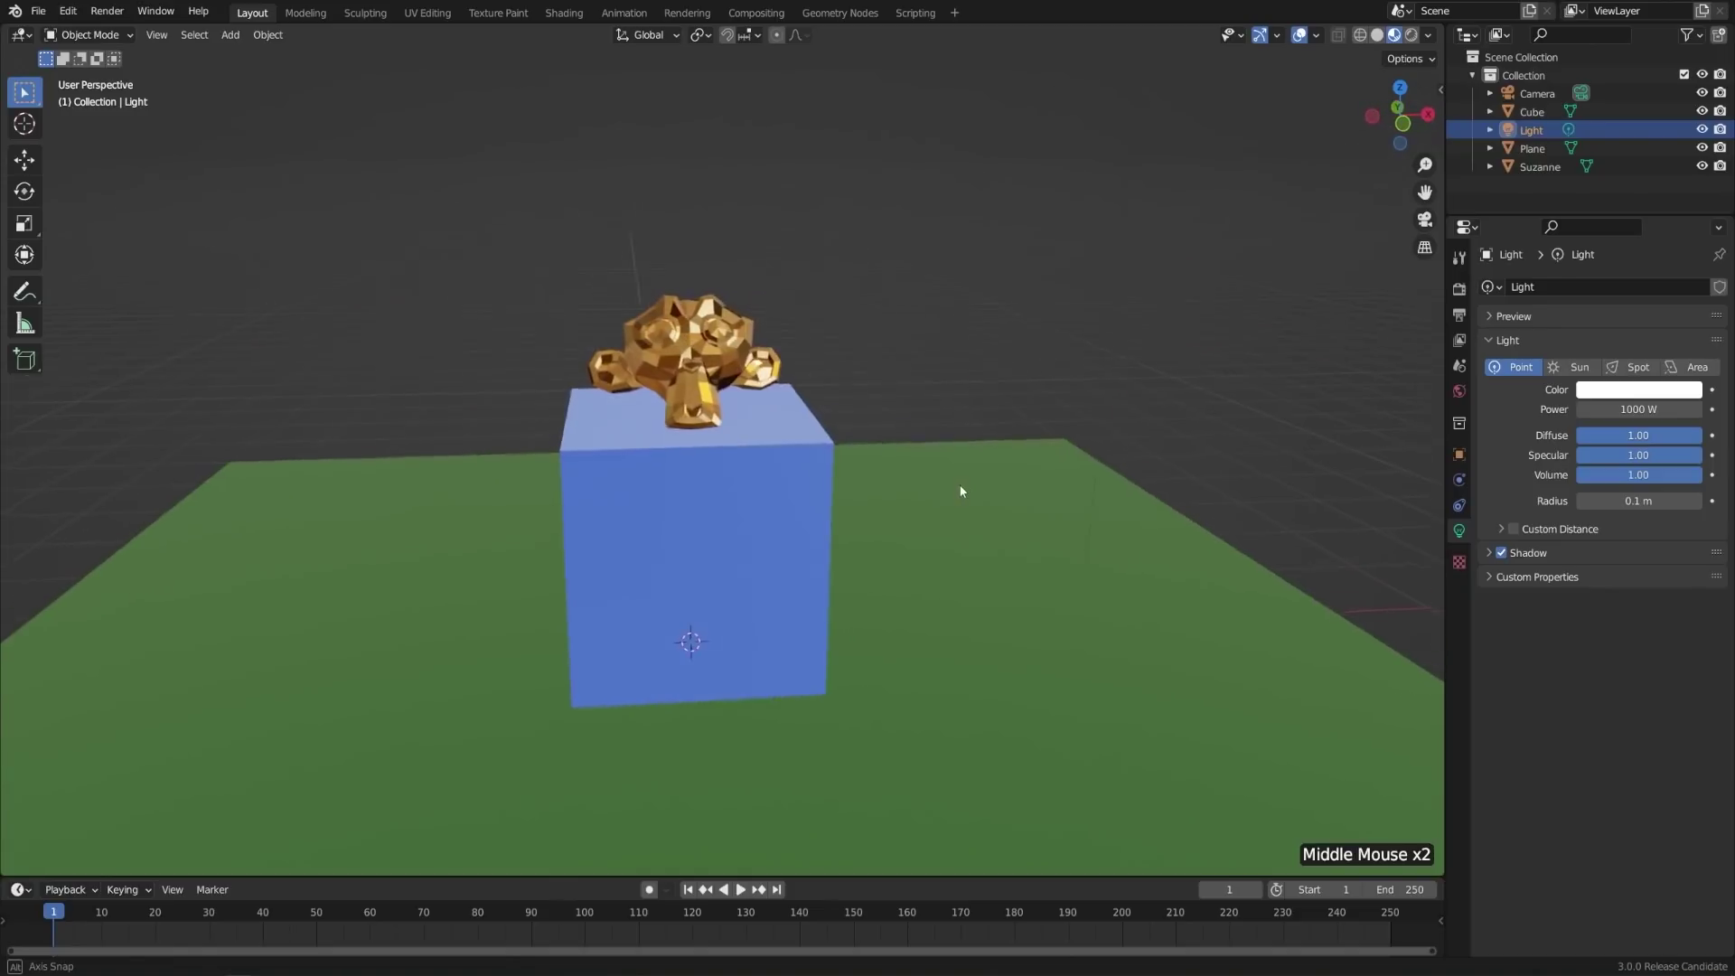
middle_click(27, 90)
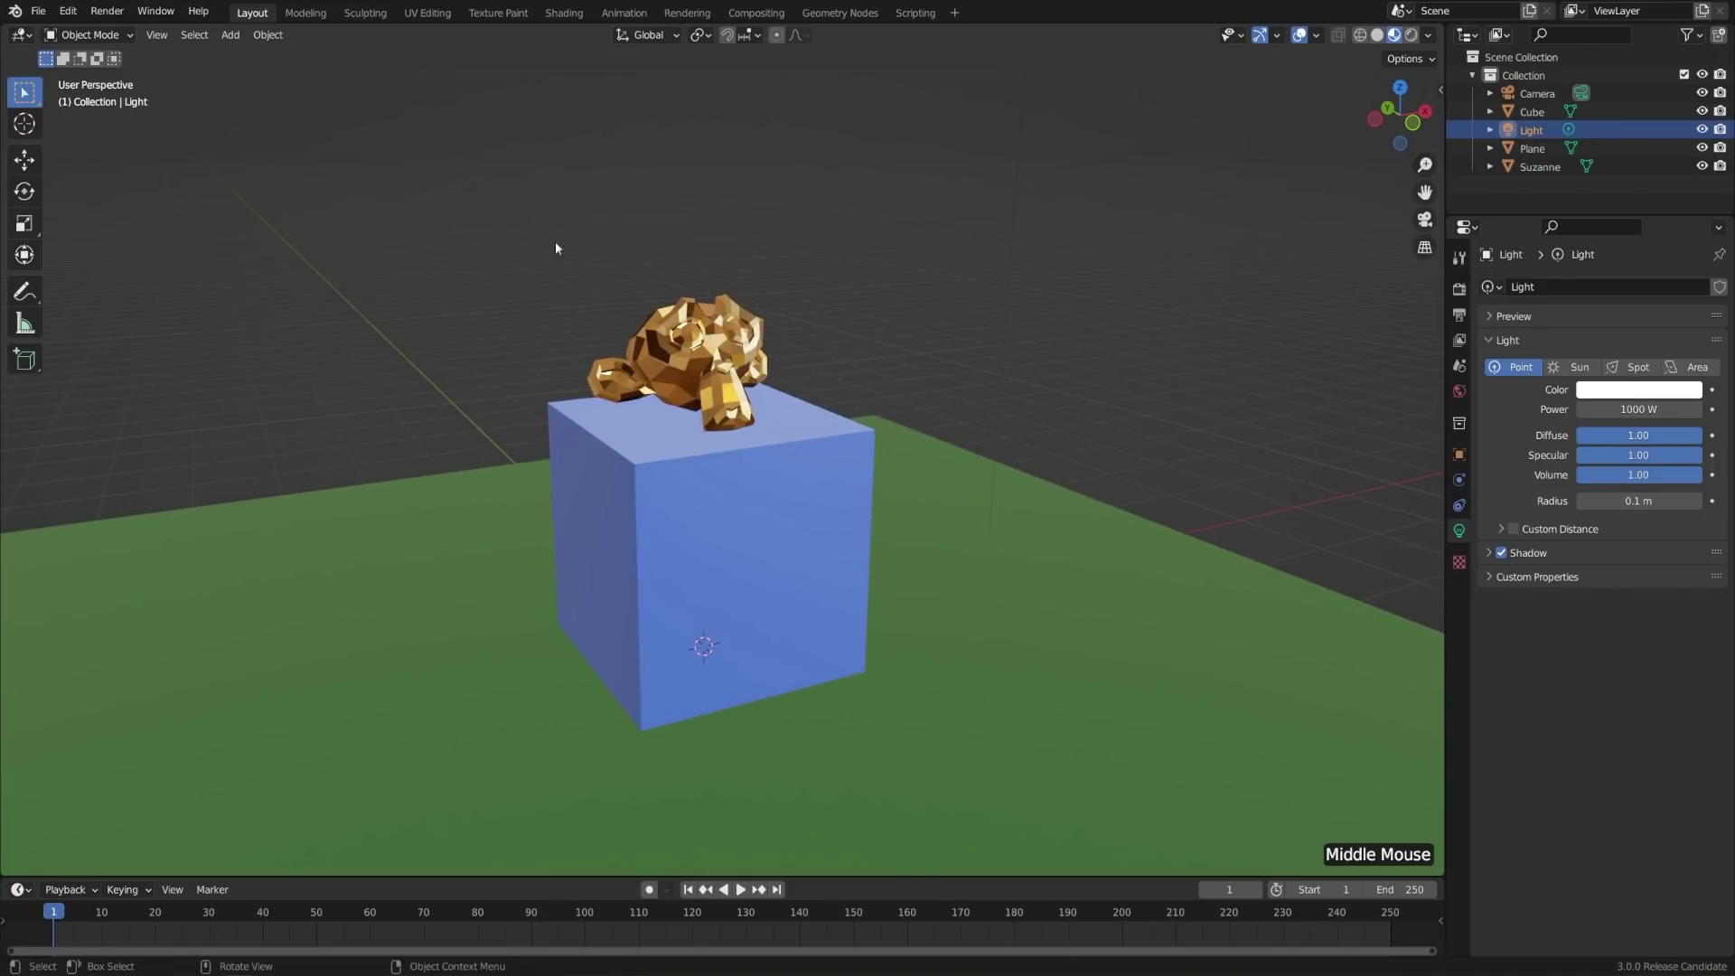
left_click(114, 18)
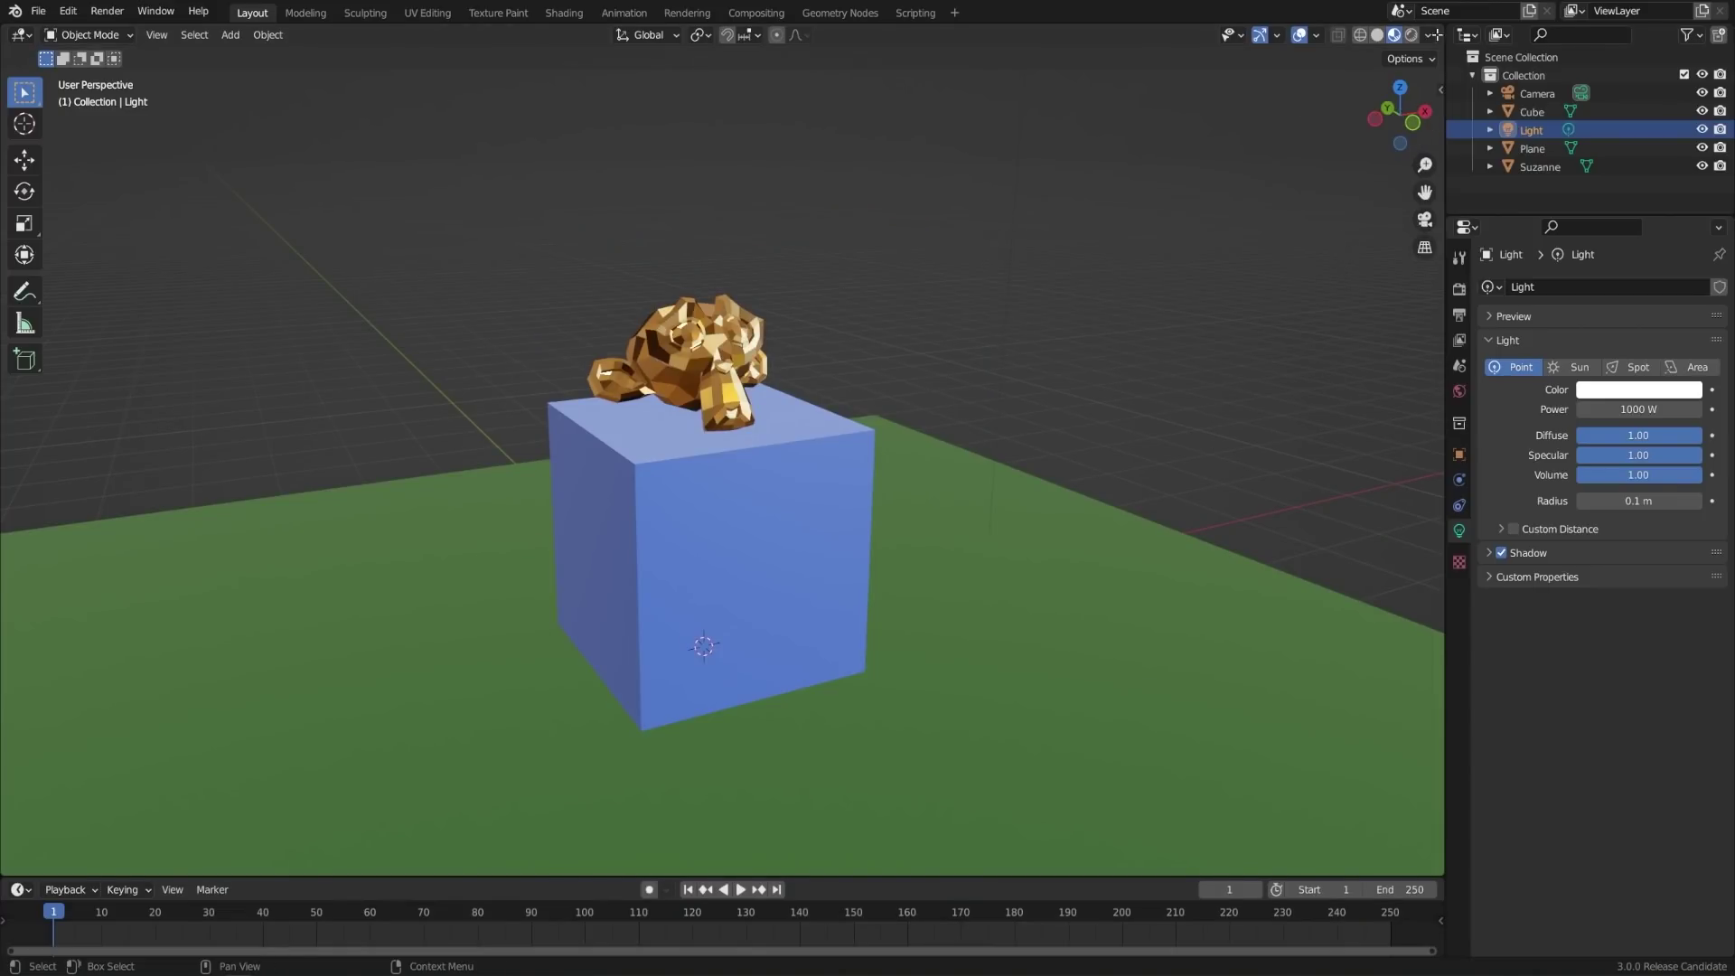
left_click(1437, 40)
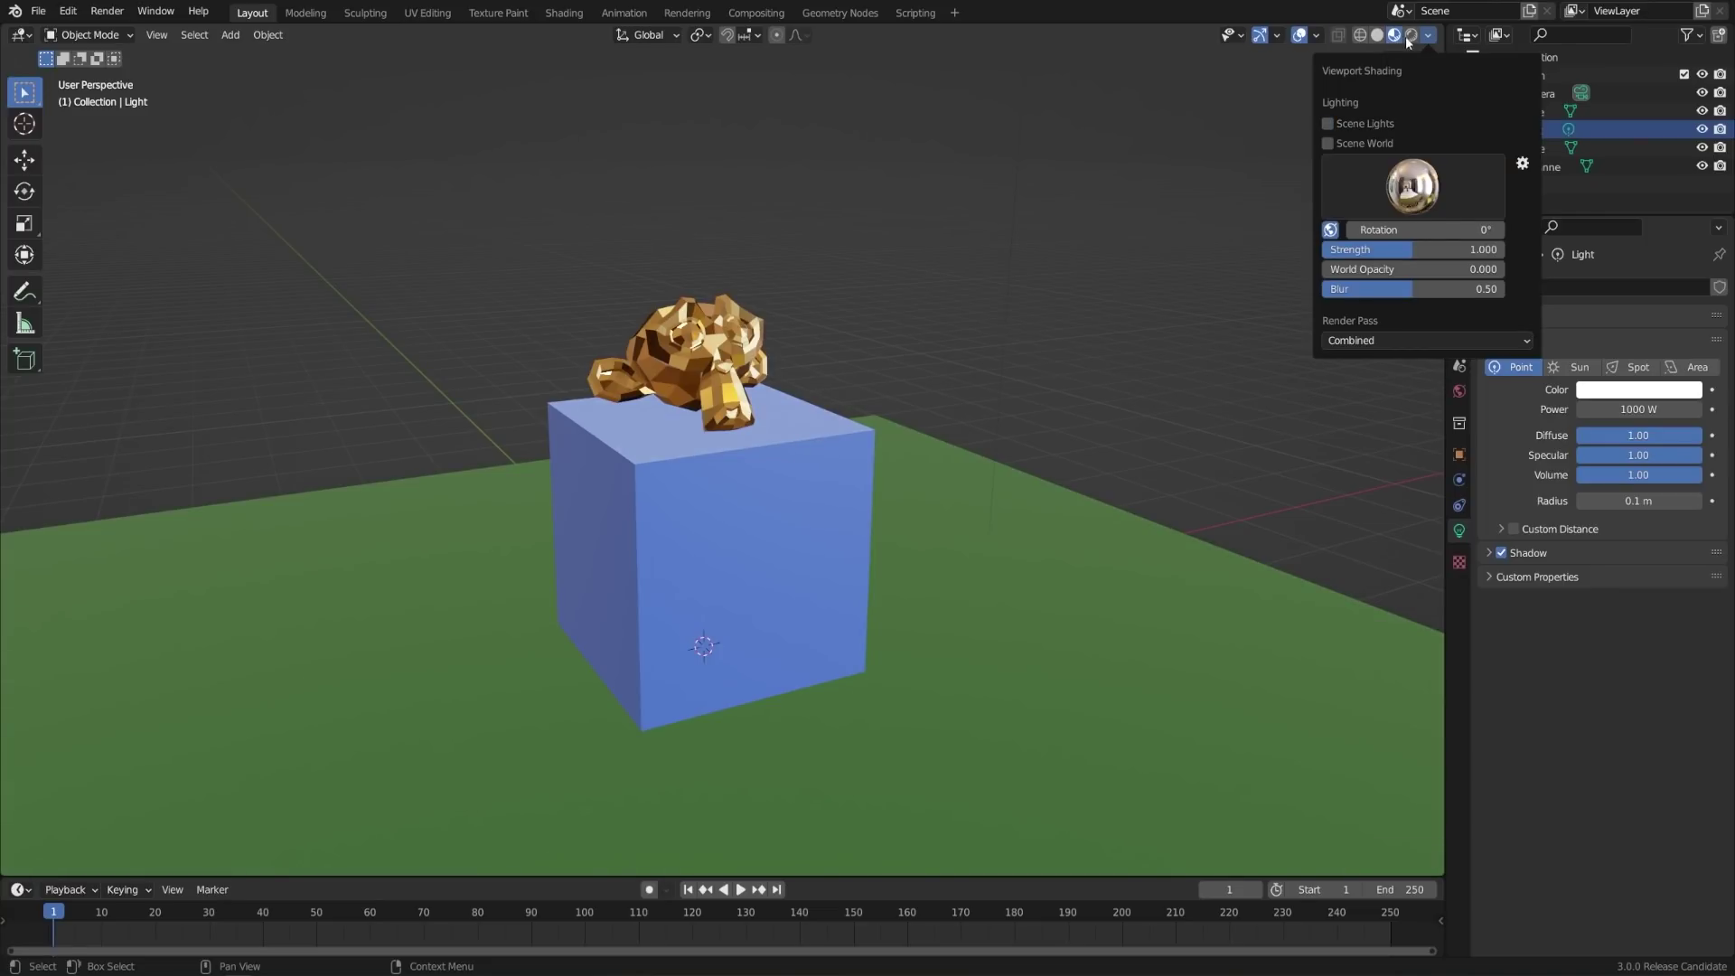
- With rendered shading on, move the point light above the cube and check the shadows
left_click(1418, 41)
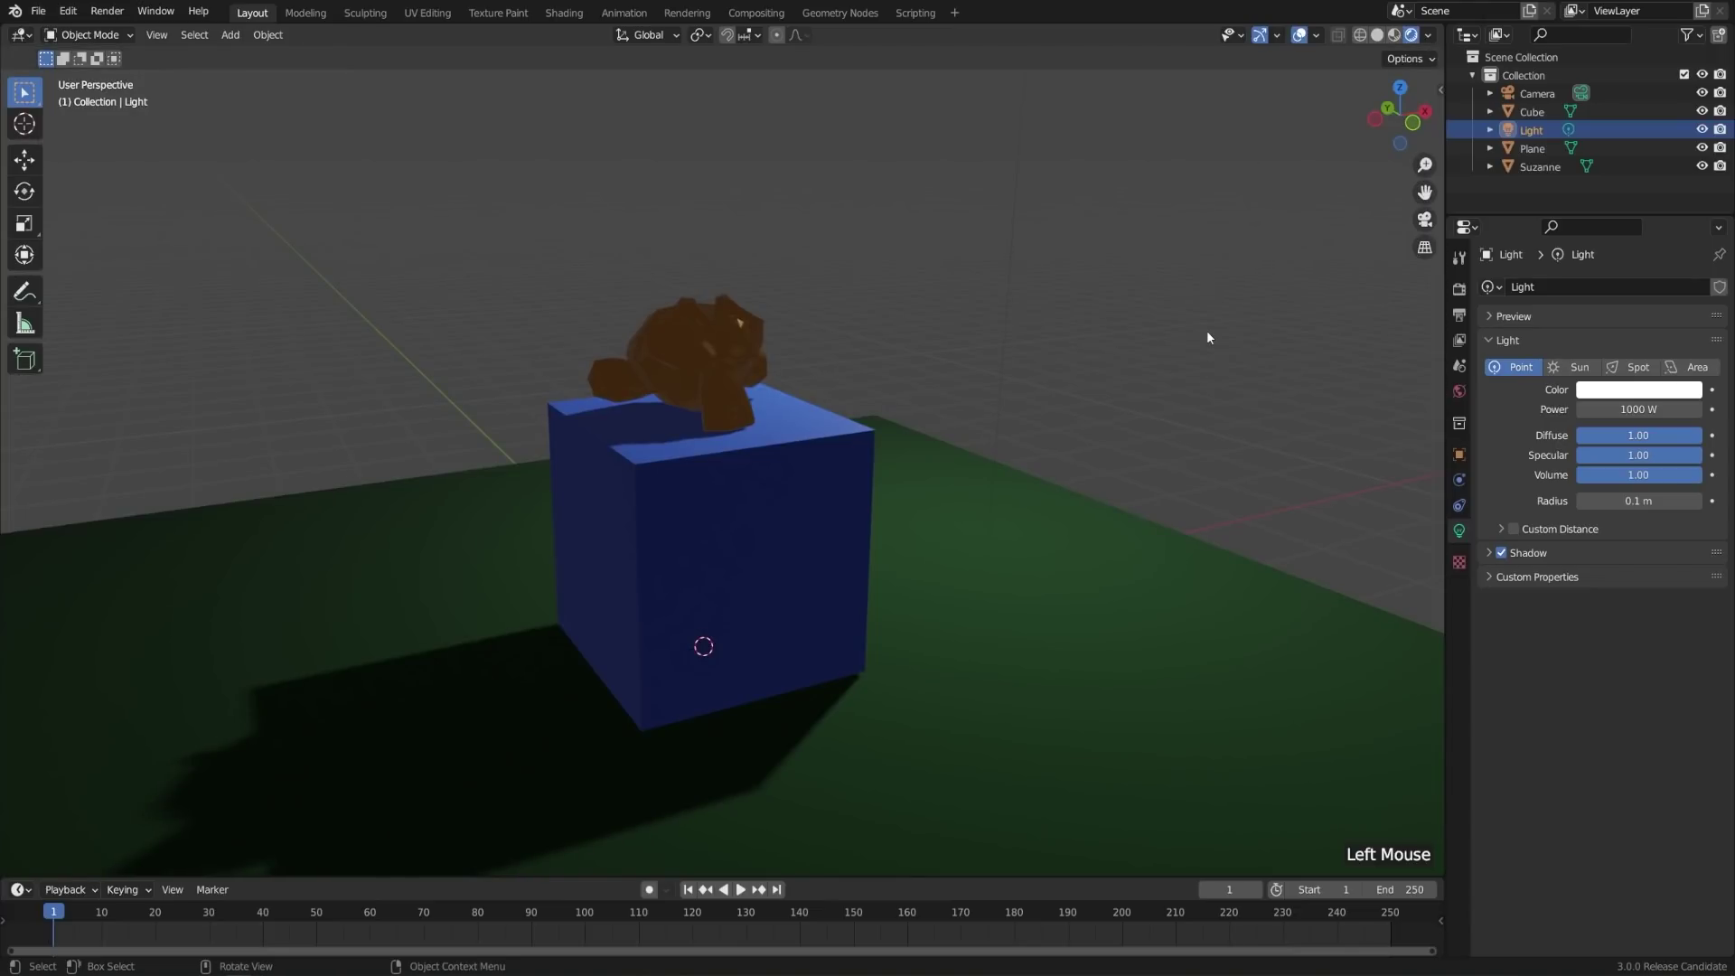
scroll("down", 3)
left_click(921, 150)
scroll("down", 3)
key("g")
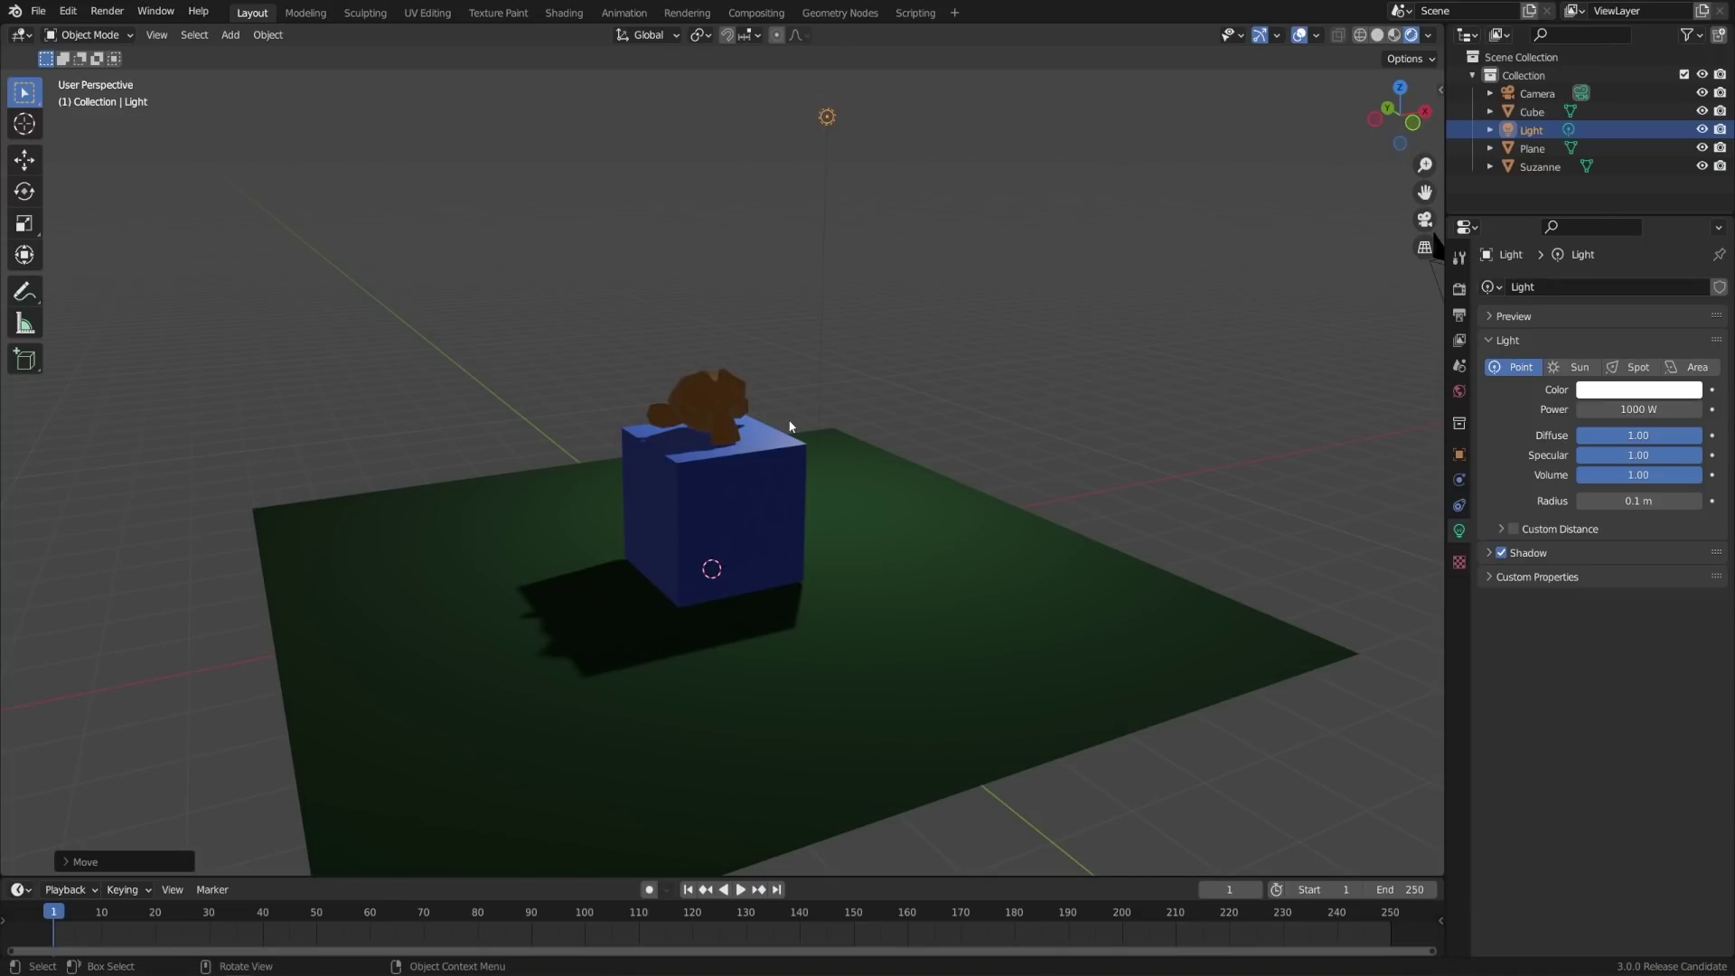
middle_click(812, 475)
scroll("up", 3)
middle_click(833, 599)
middle_click(846, 627)
middle_click(863, 590)
- Select the ground plane and scale it up much larger around the cube and monkey
left_click(987, 603)
scroll("down", 3)
key("s")
scroll("up", 3)
key("alt+a")
middle_click(856, 608)
scroll("down", 3)
middle_click(873, 605)
scroll("up", 3)
middle_click(896, 605)
middle_click(885, 591)
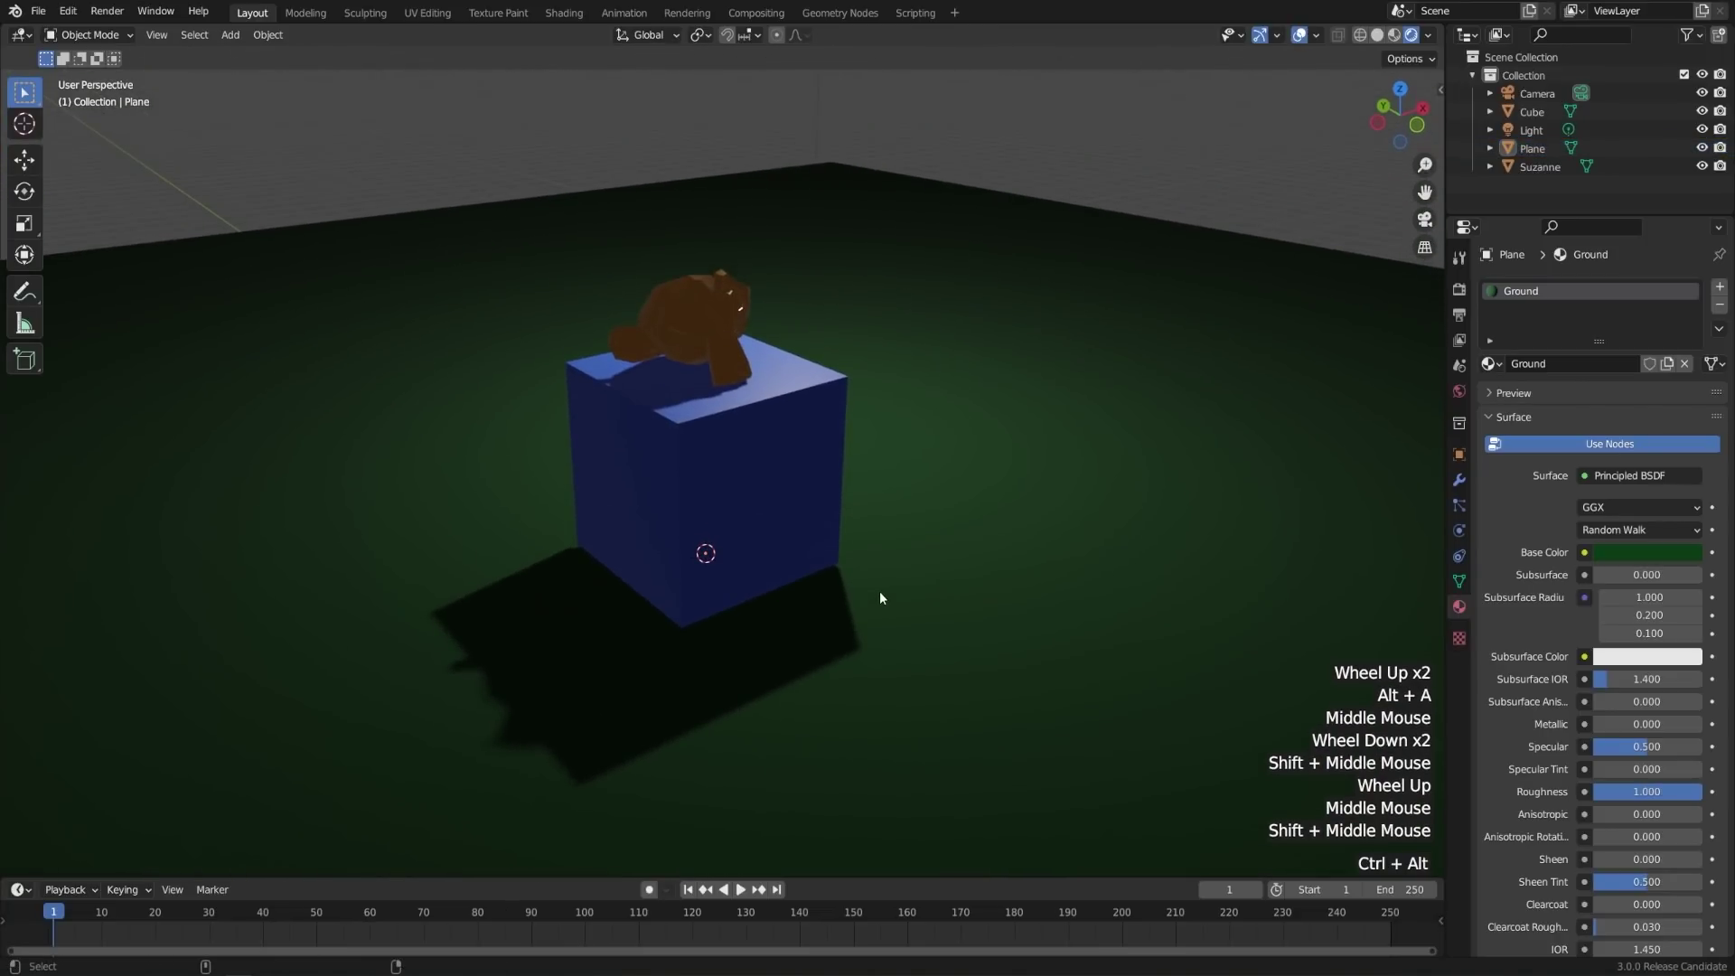
key("ctrl+alt+KP_0")
scroll("down", 3)
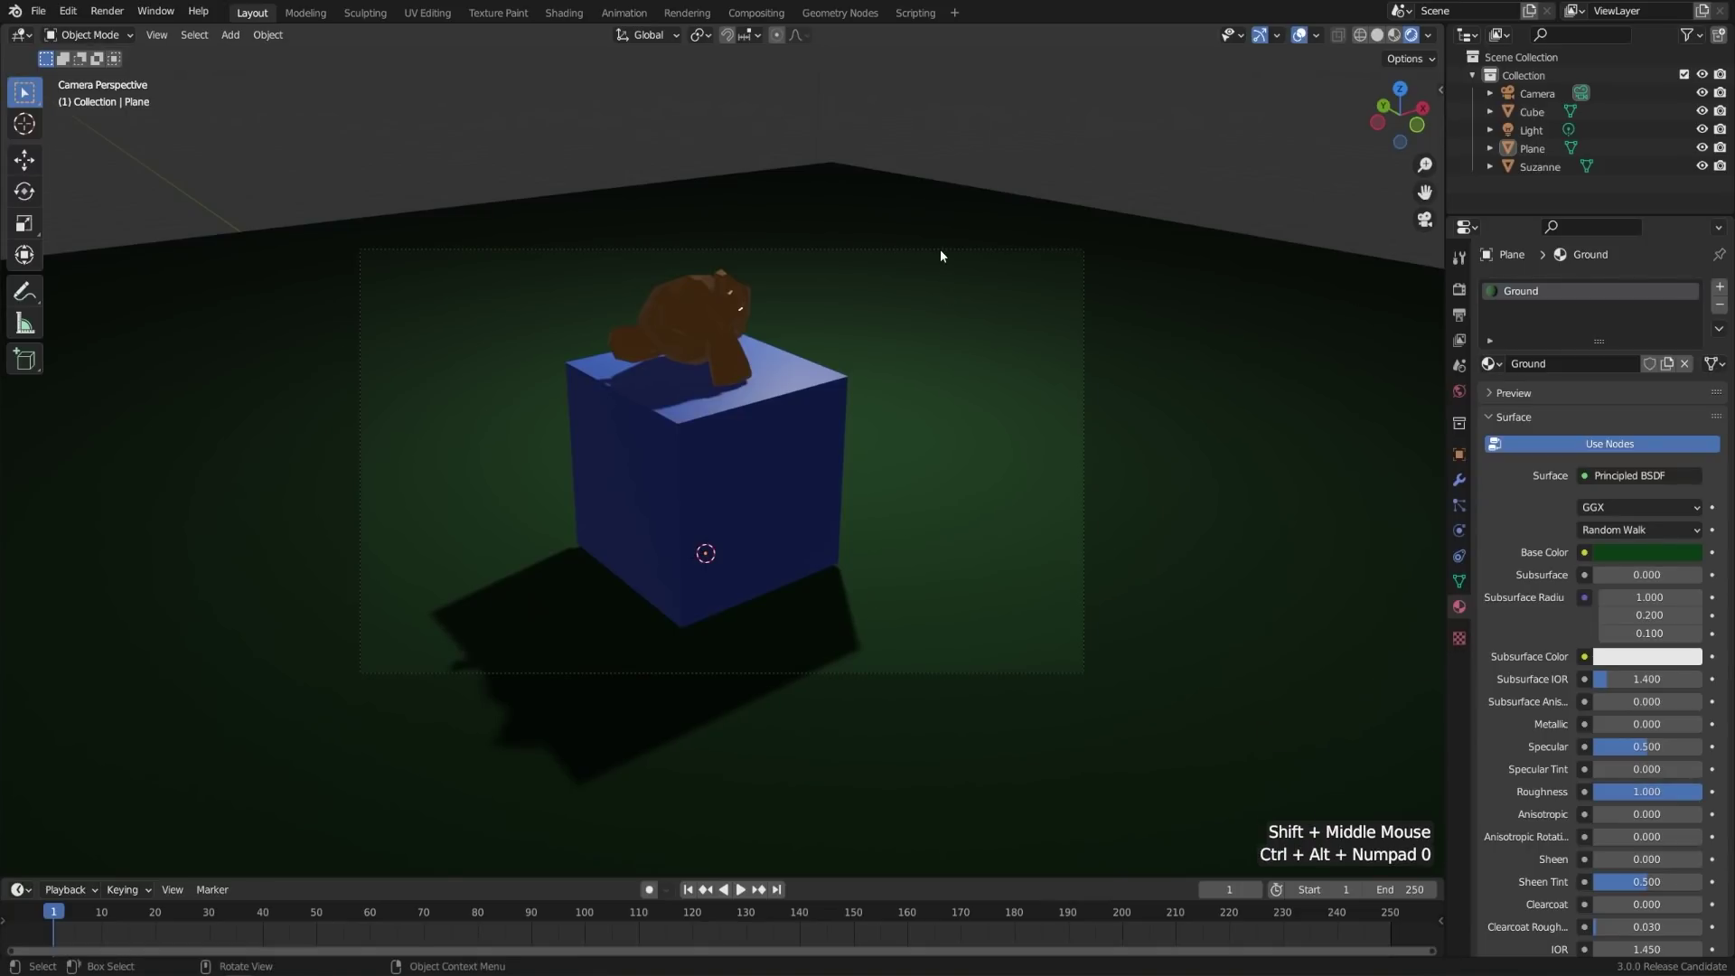
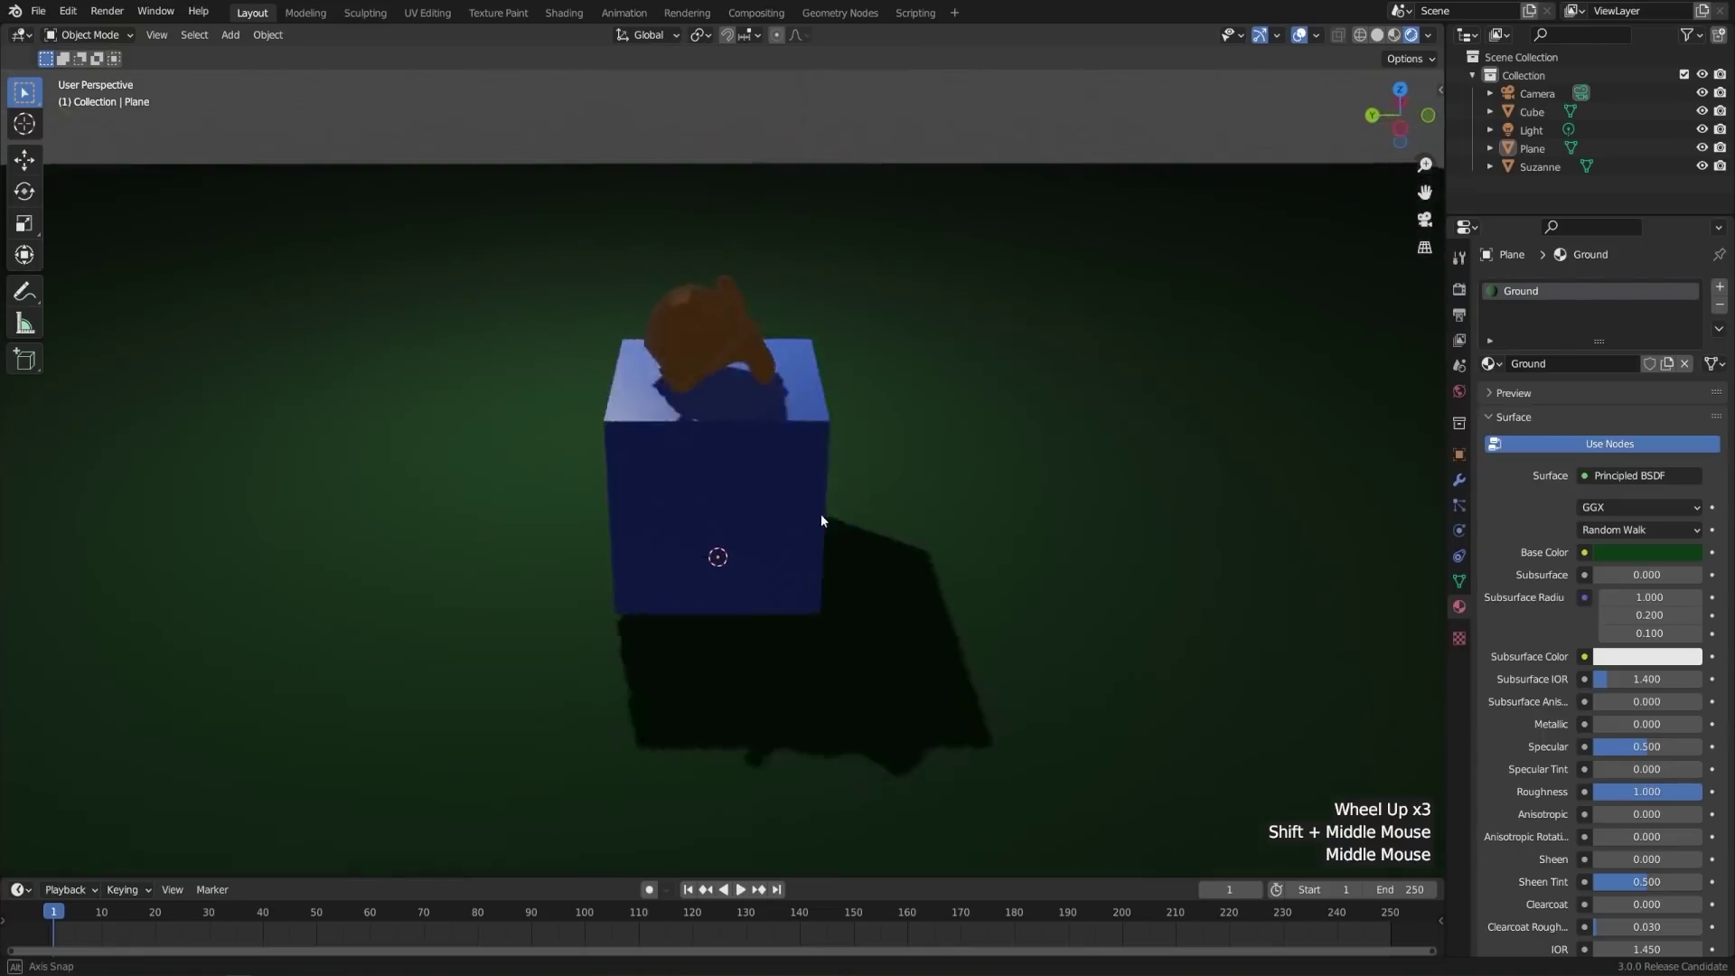
scroll("down", 3)
middle_click(927, 507)
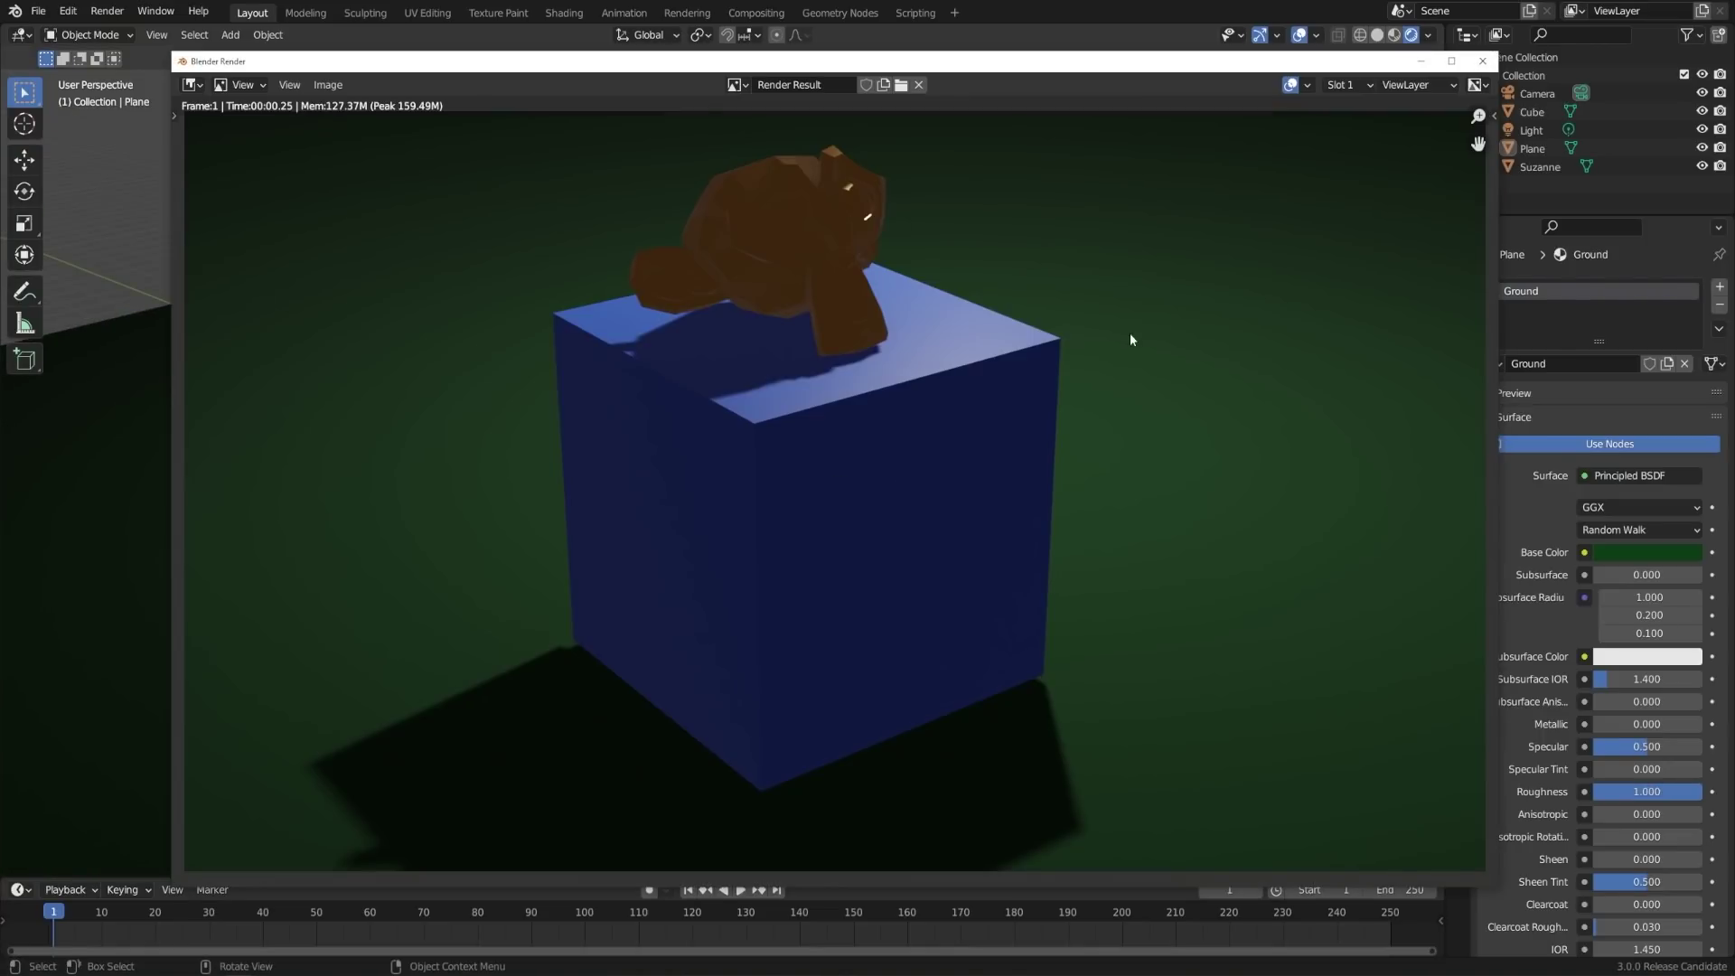
key("F12")
middle_click(810, 374)
middle_click(845, 302)
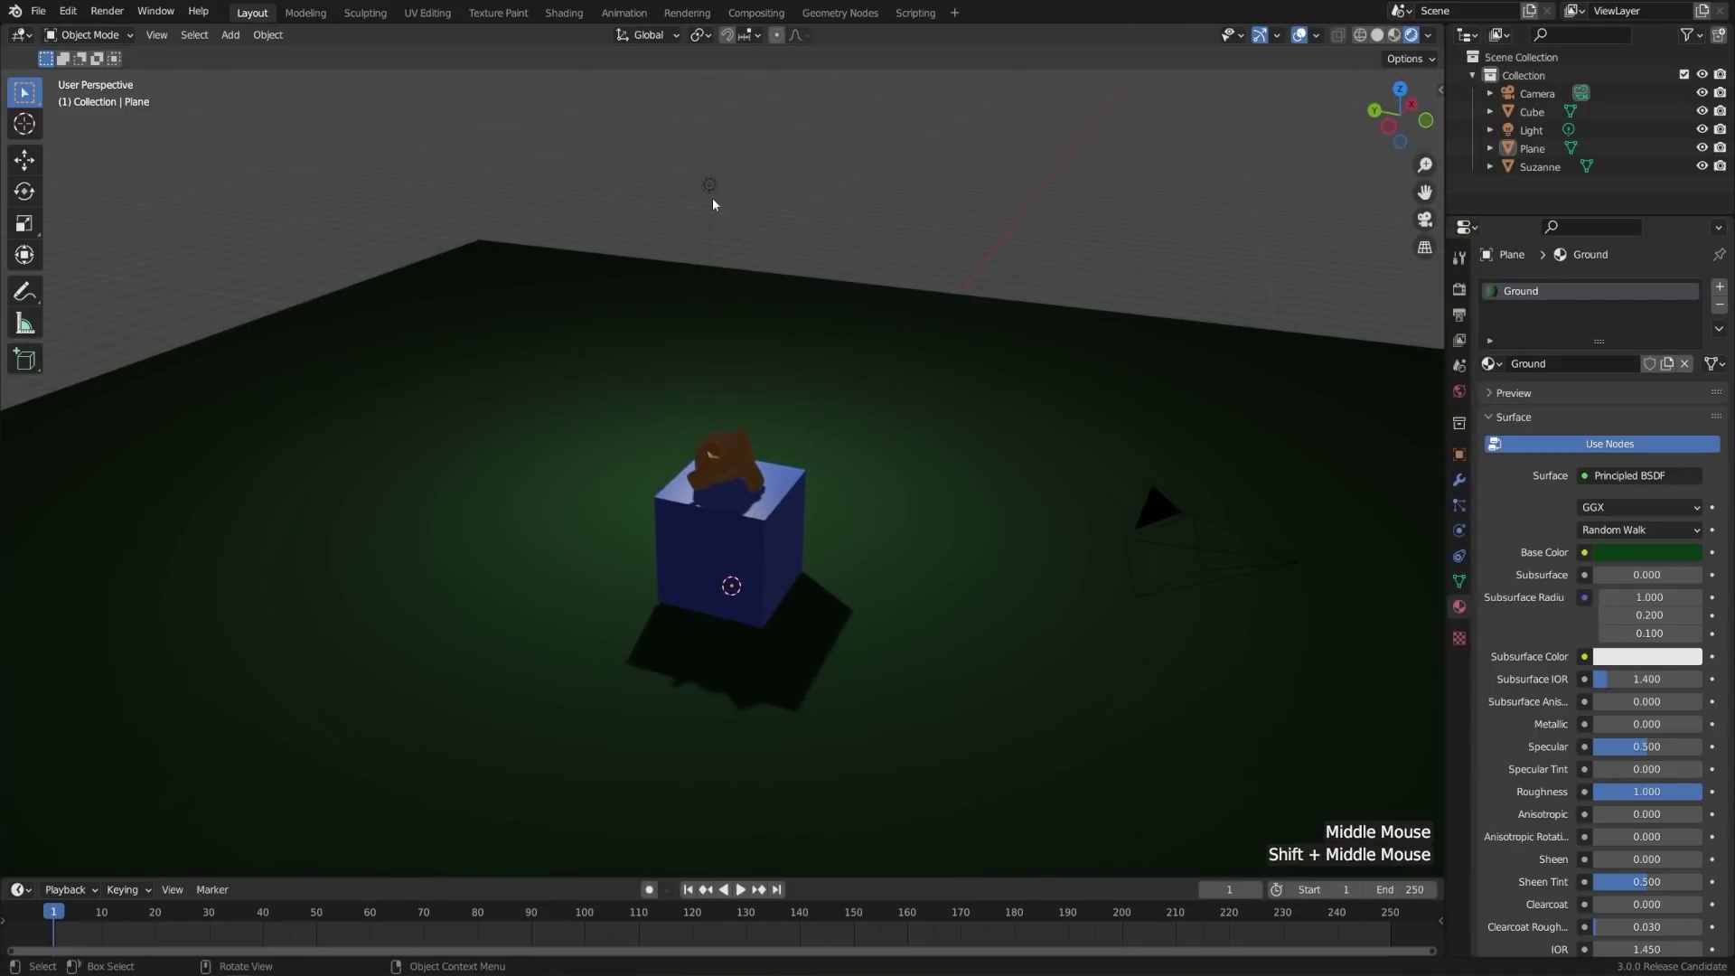
- Select the point light, giving it a warm tint, 1375.6 W power and 0.25 m radius
left_click(719, 186)
middle_click(753, 266)
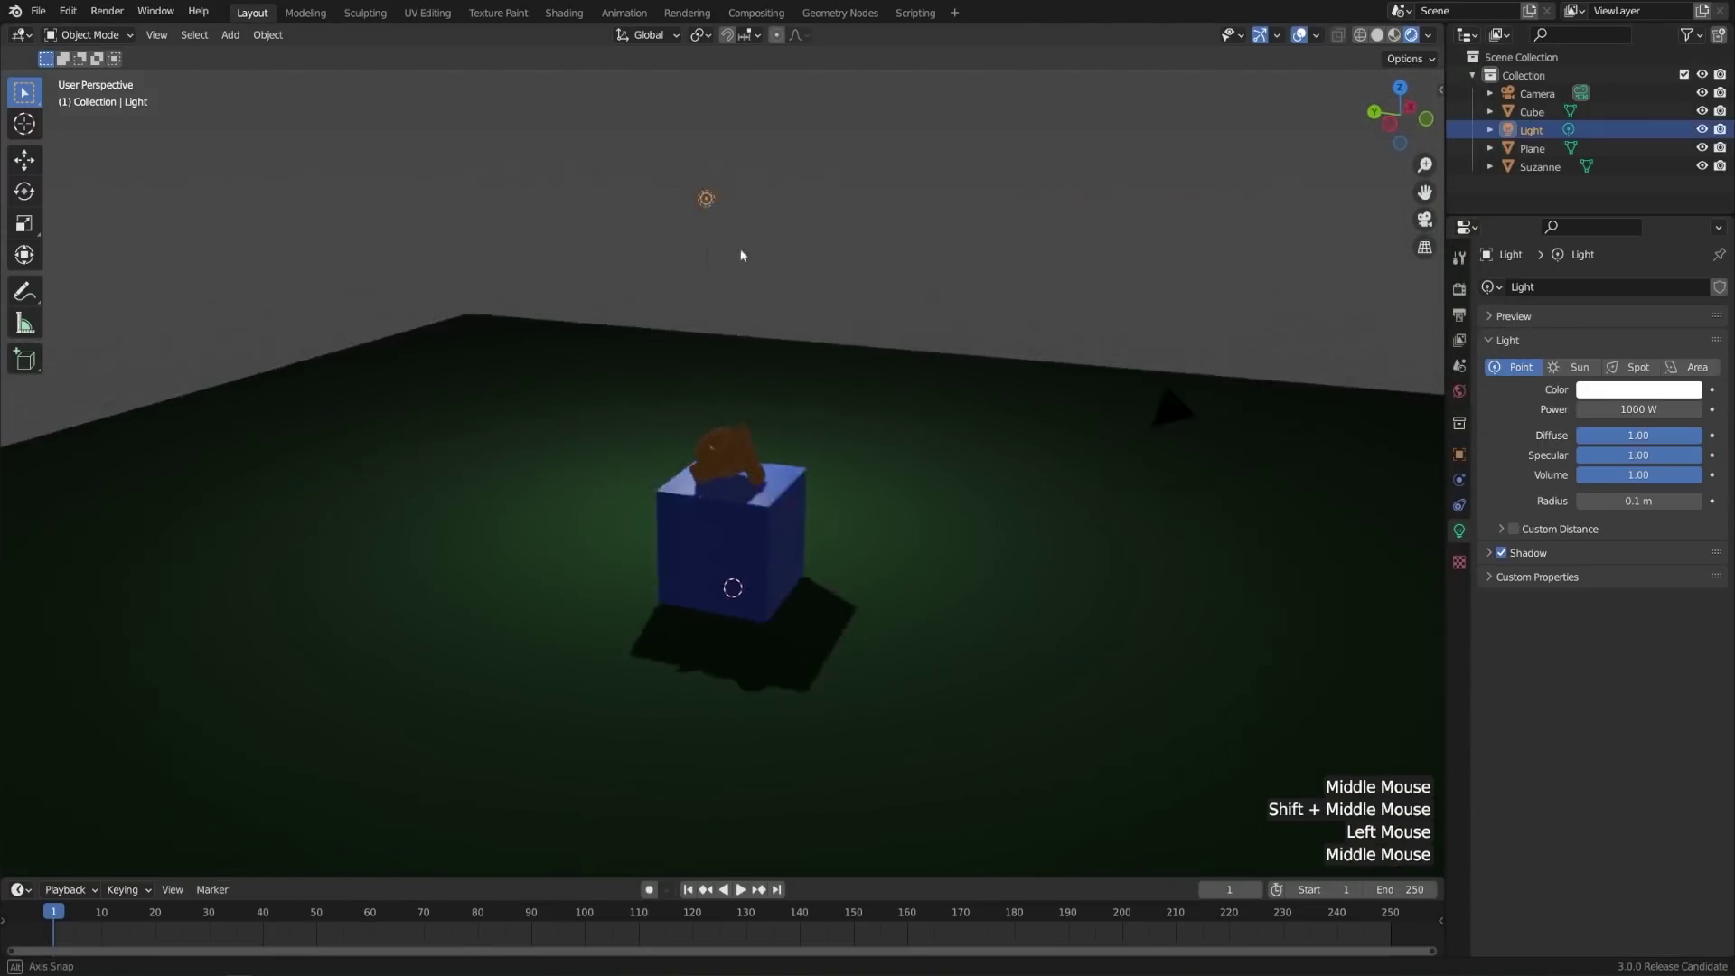
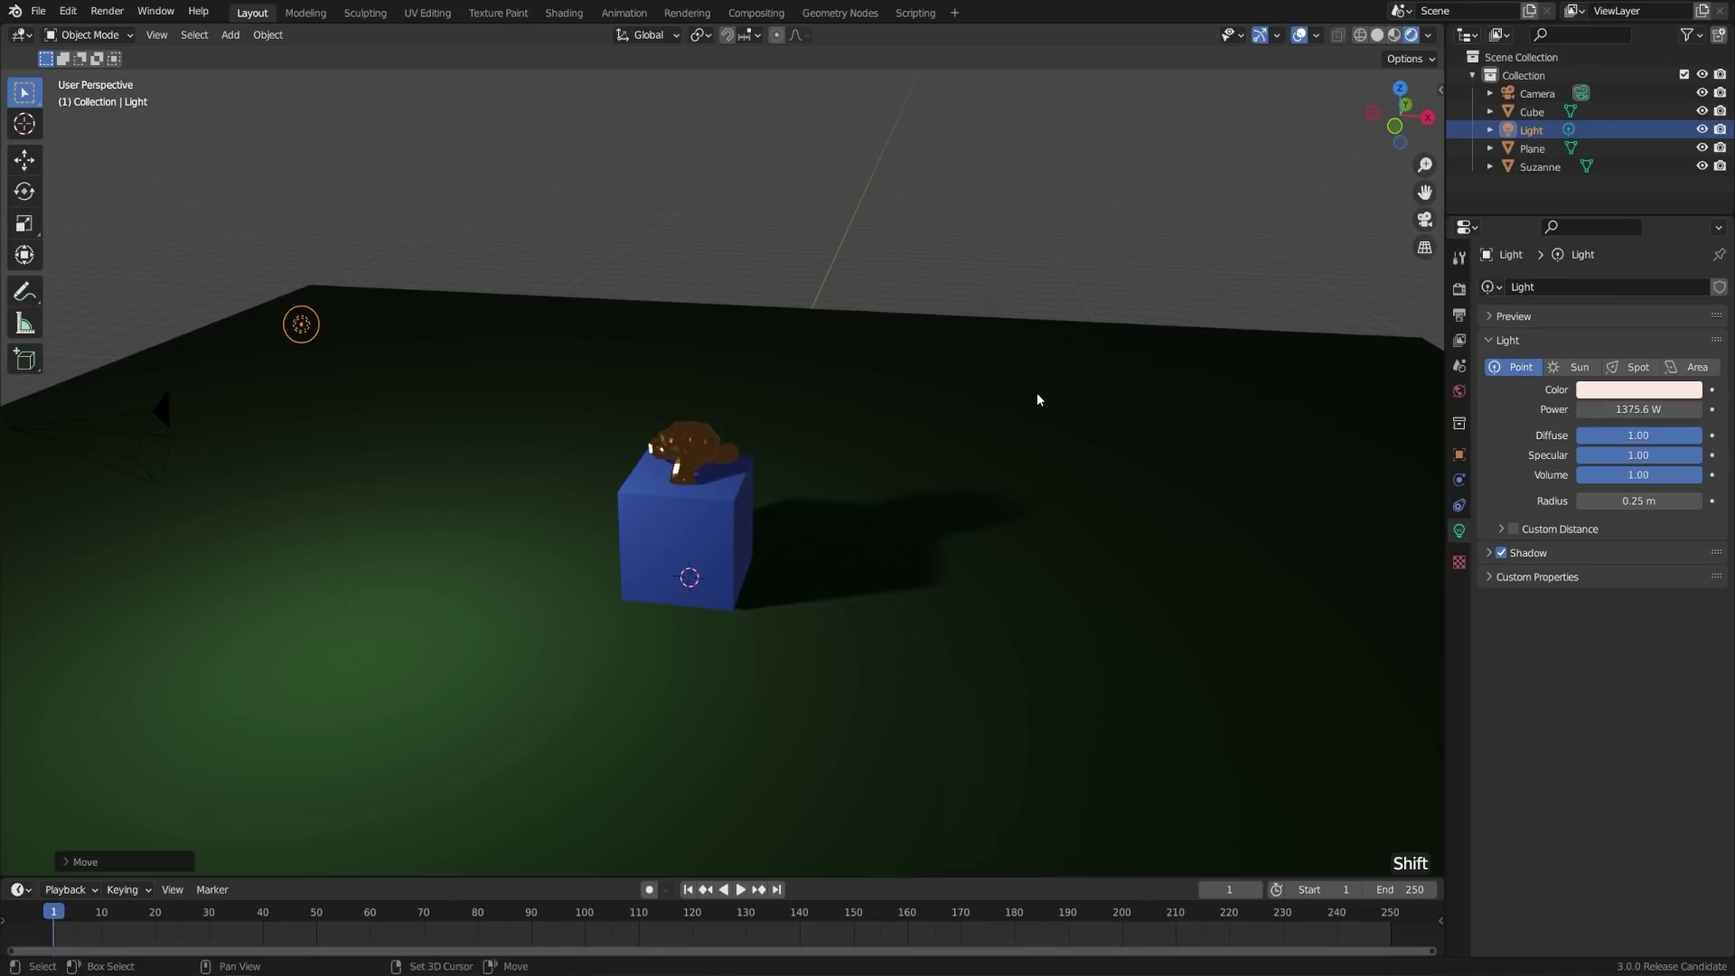
key("shift+a")
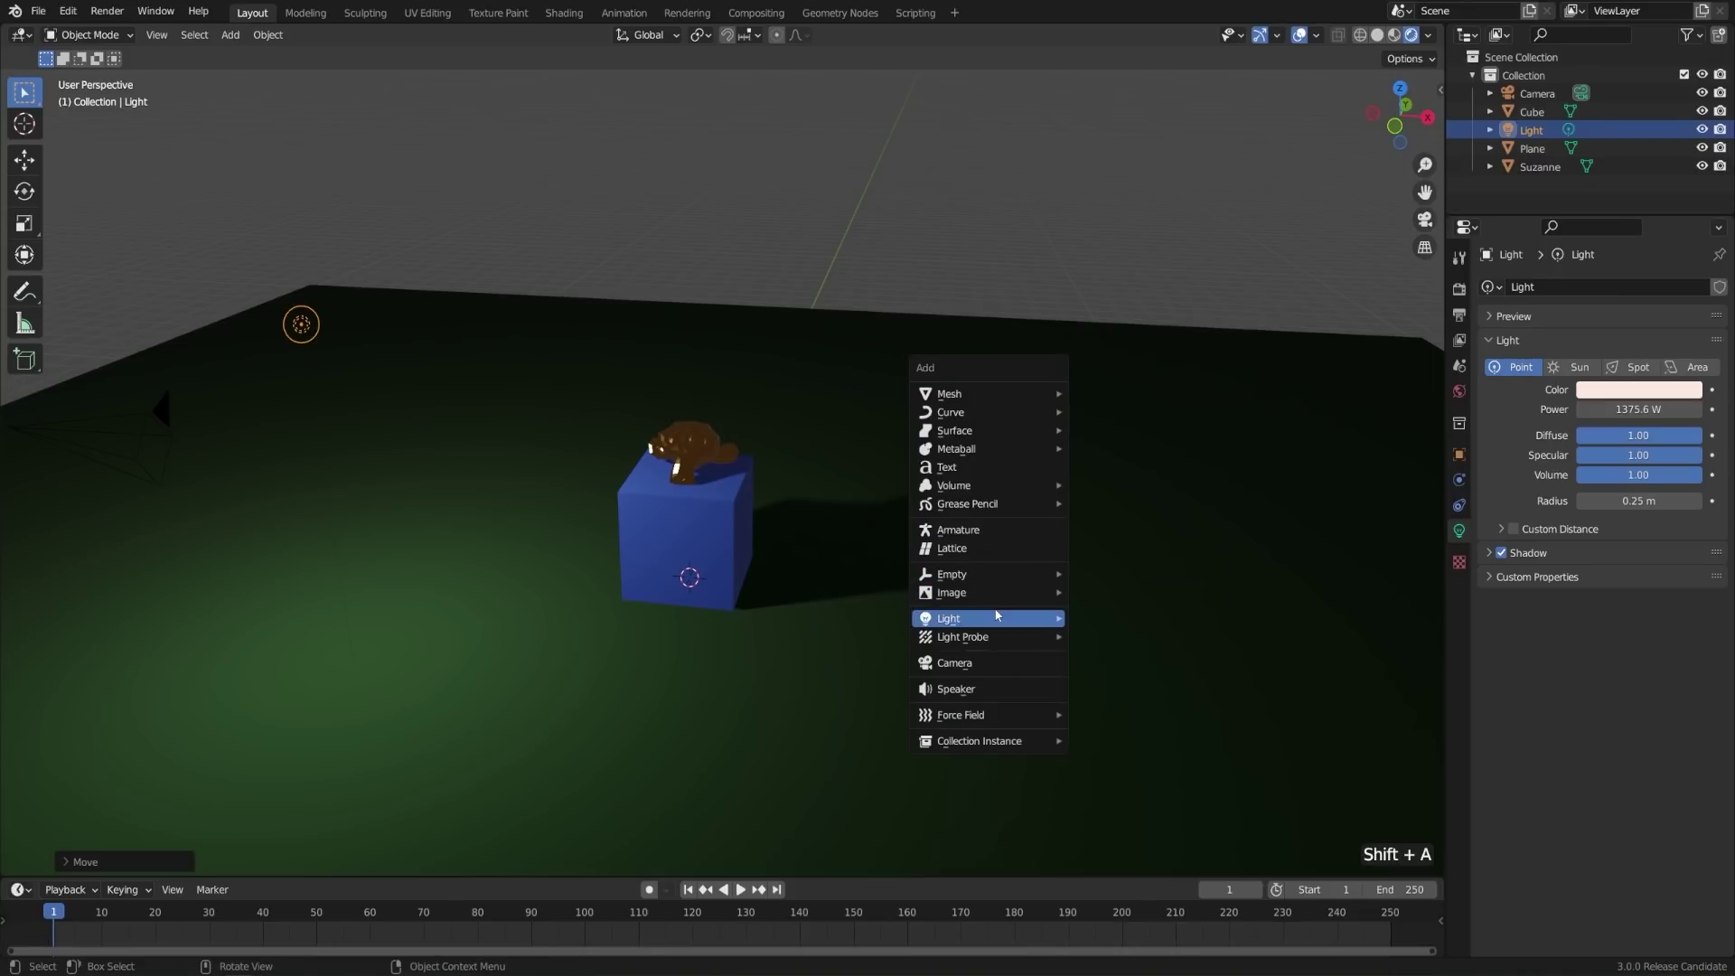
- Add a spot light, raise it above the cube and aim it down at it
middle_click(1023, 693)
key("g")
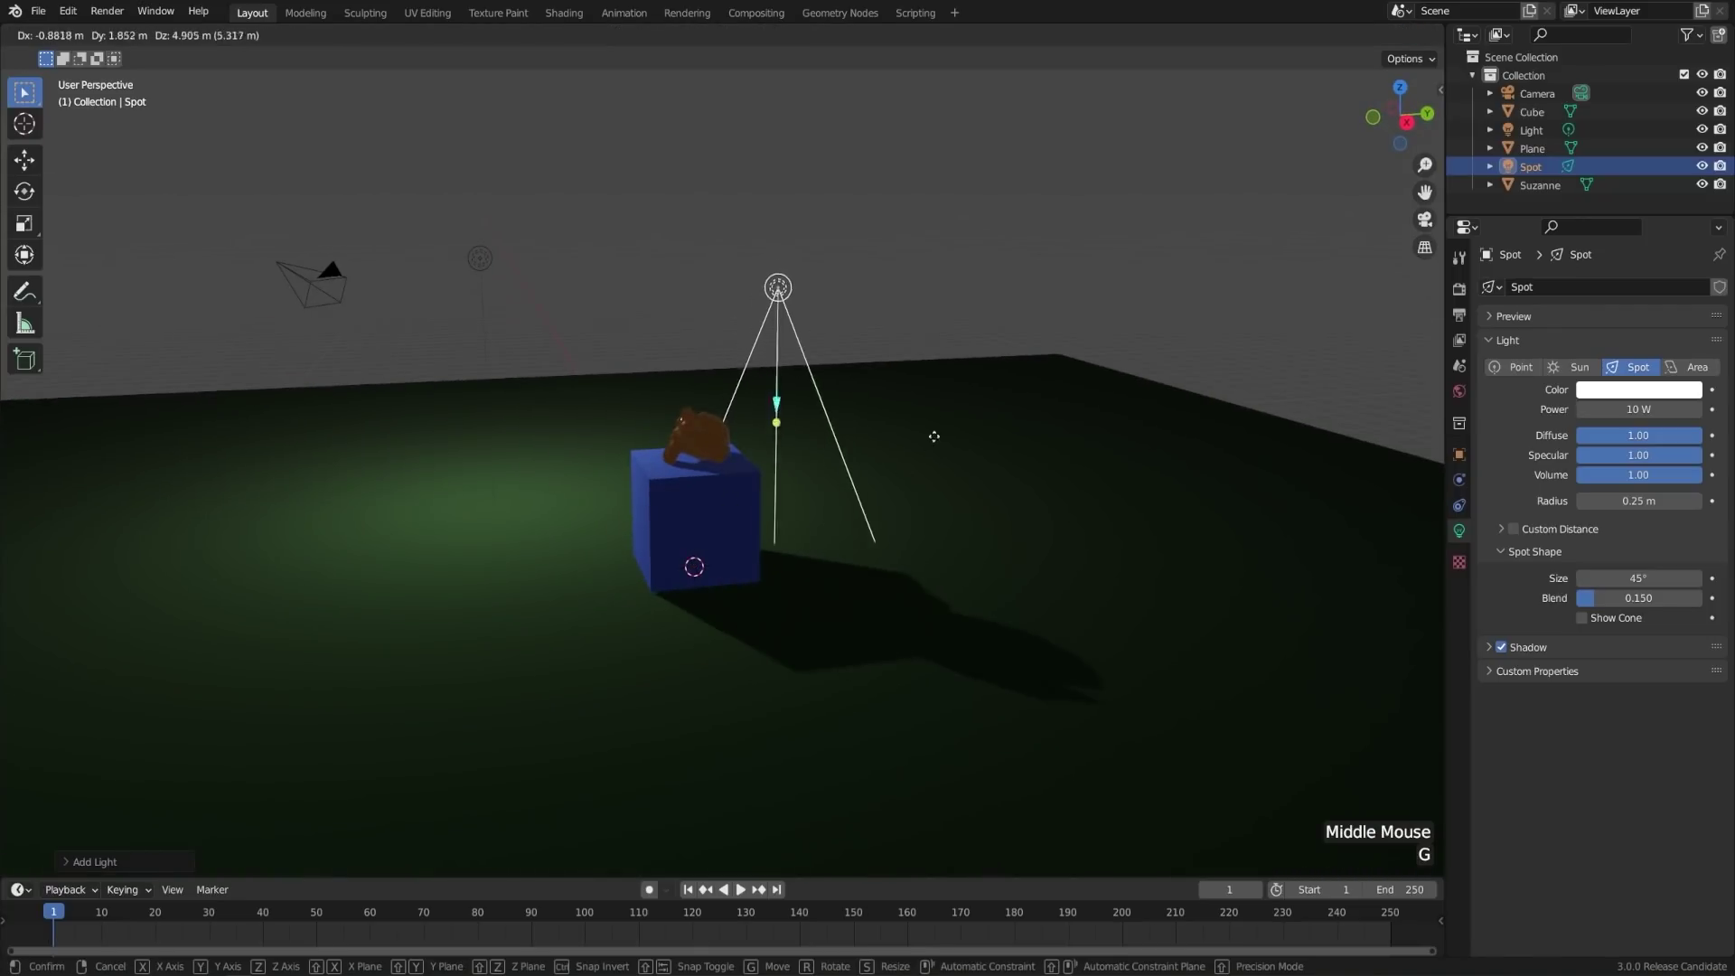
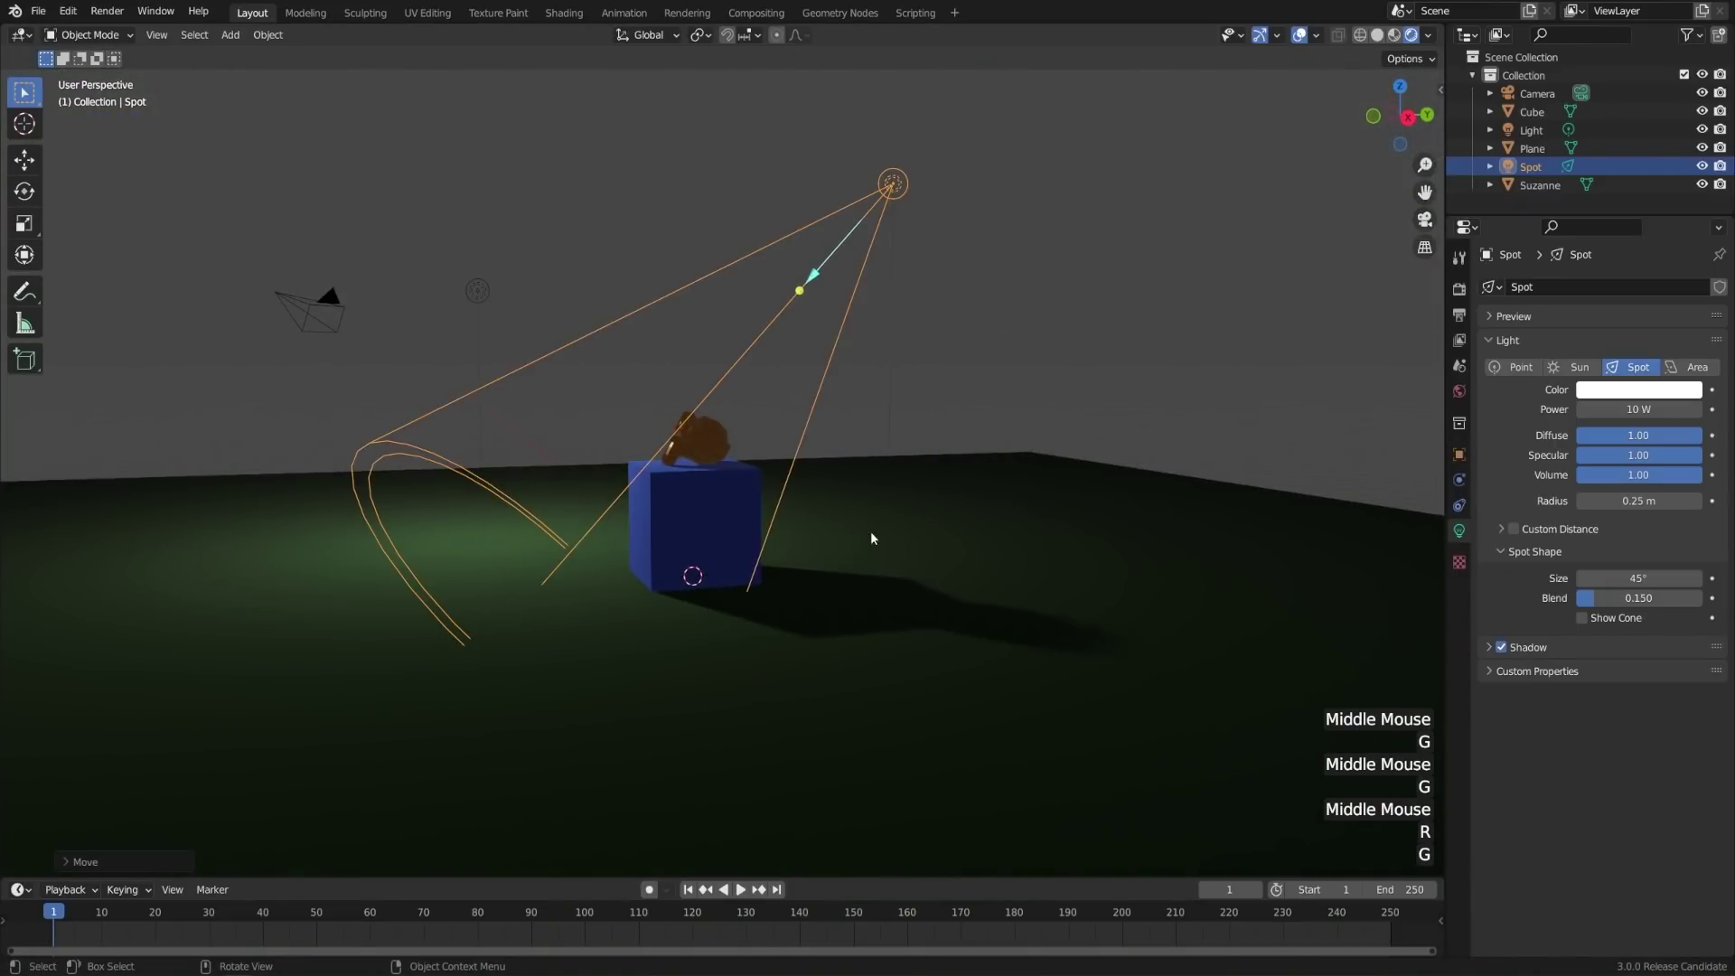
key("r")
middle_click(827, 536)
key("r")
middle_click(1054, 624)
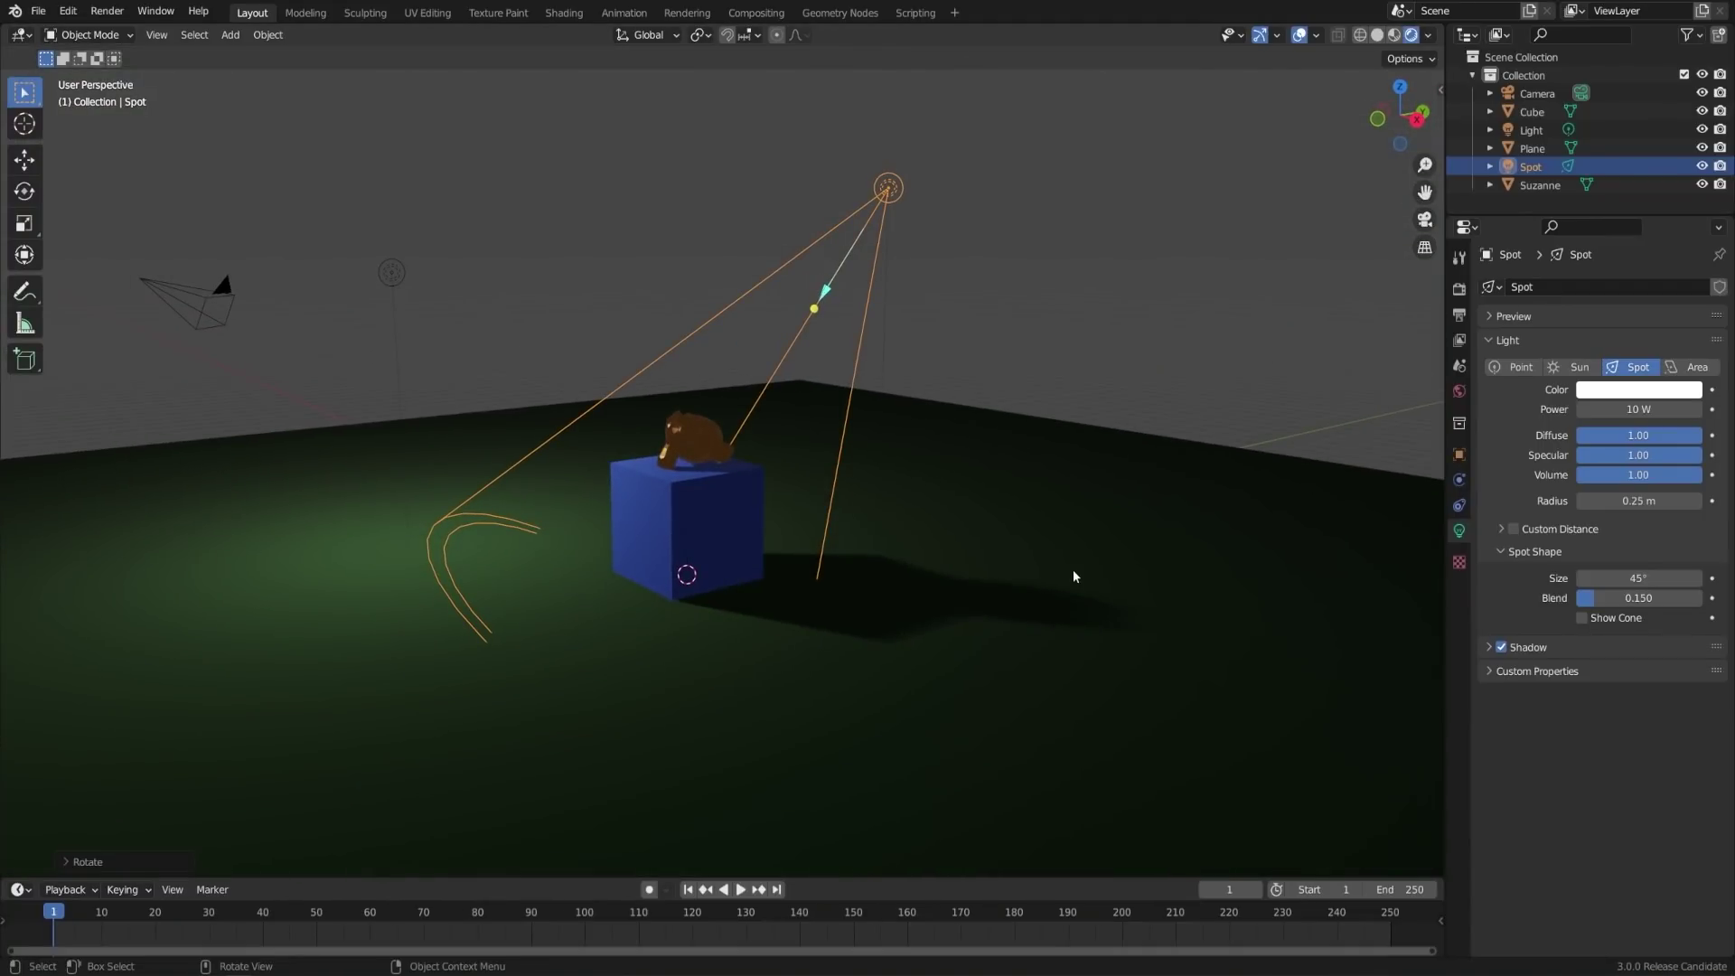
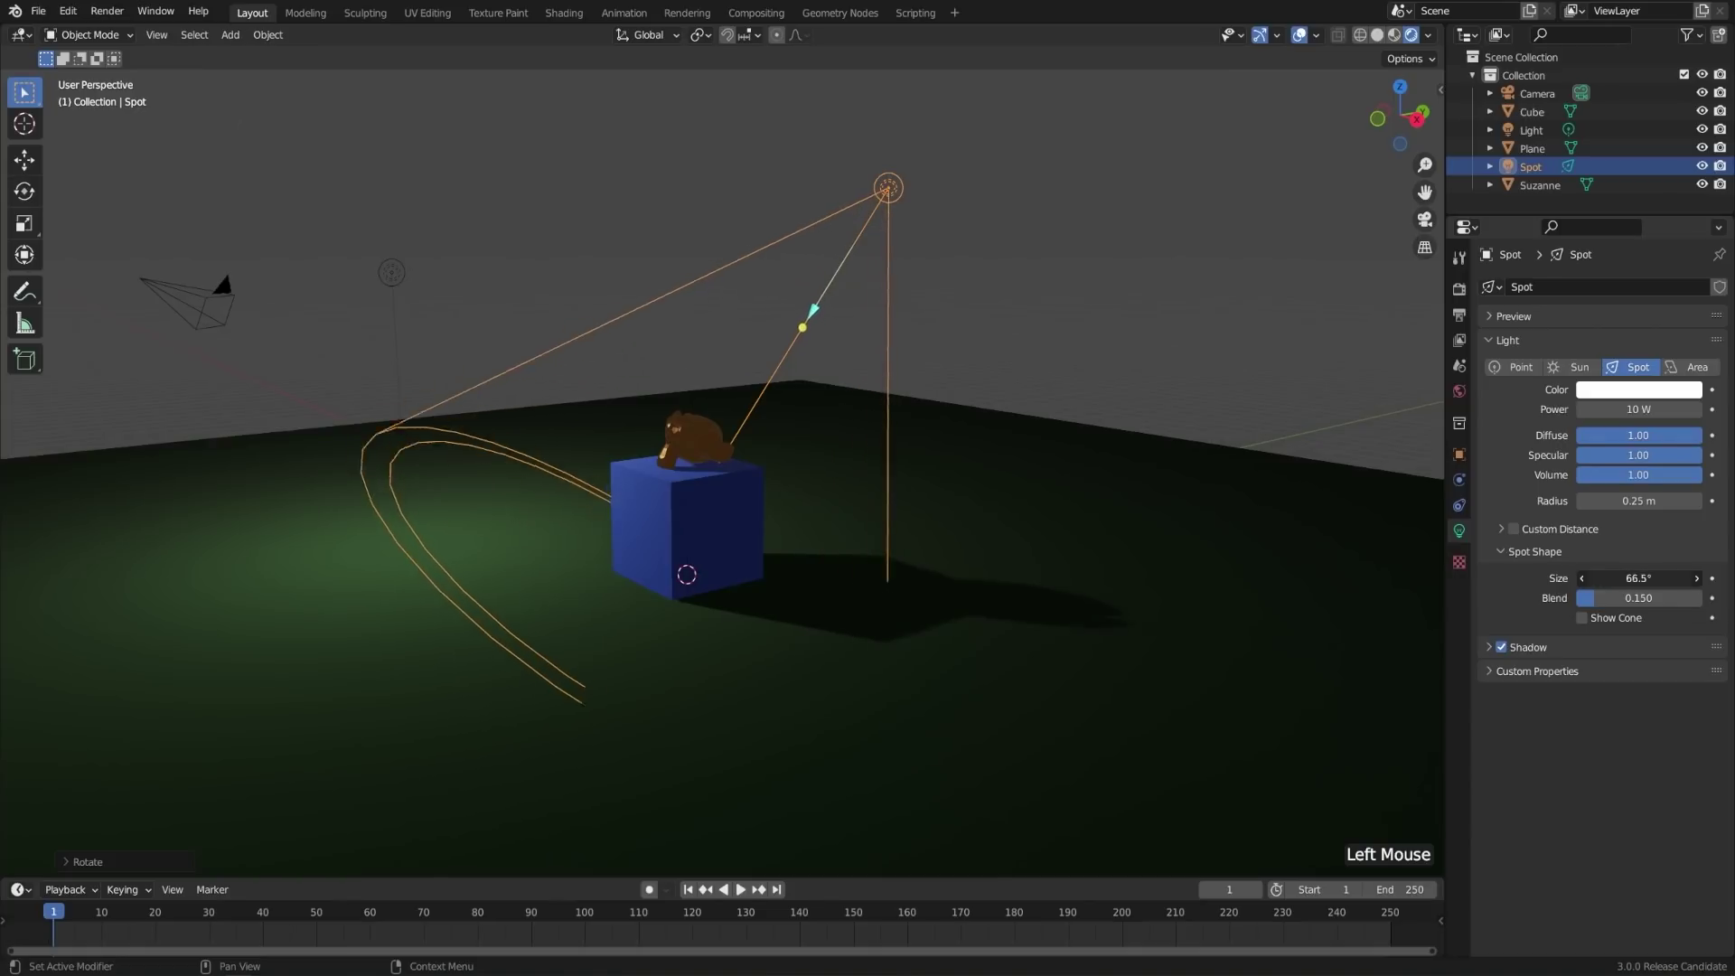
- Set the spot light to 1188.4 W, 66.6° size and blend 1.0 for a fully soft edge
left_click(1620, 602)
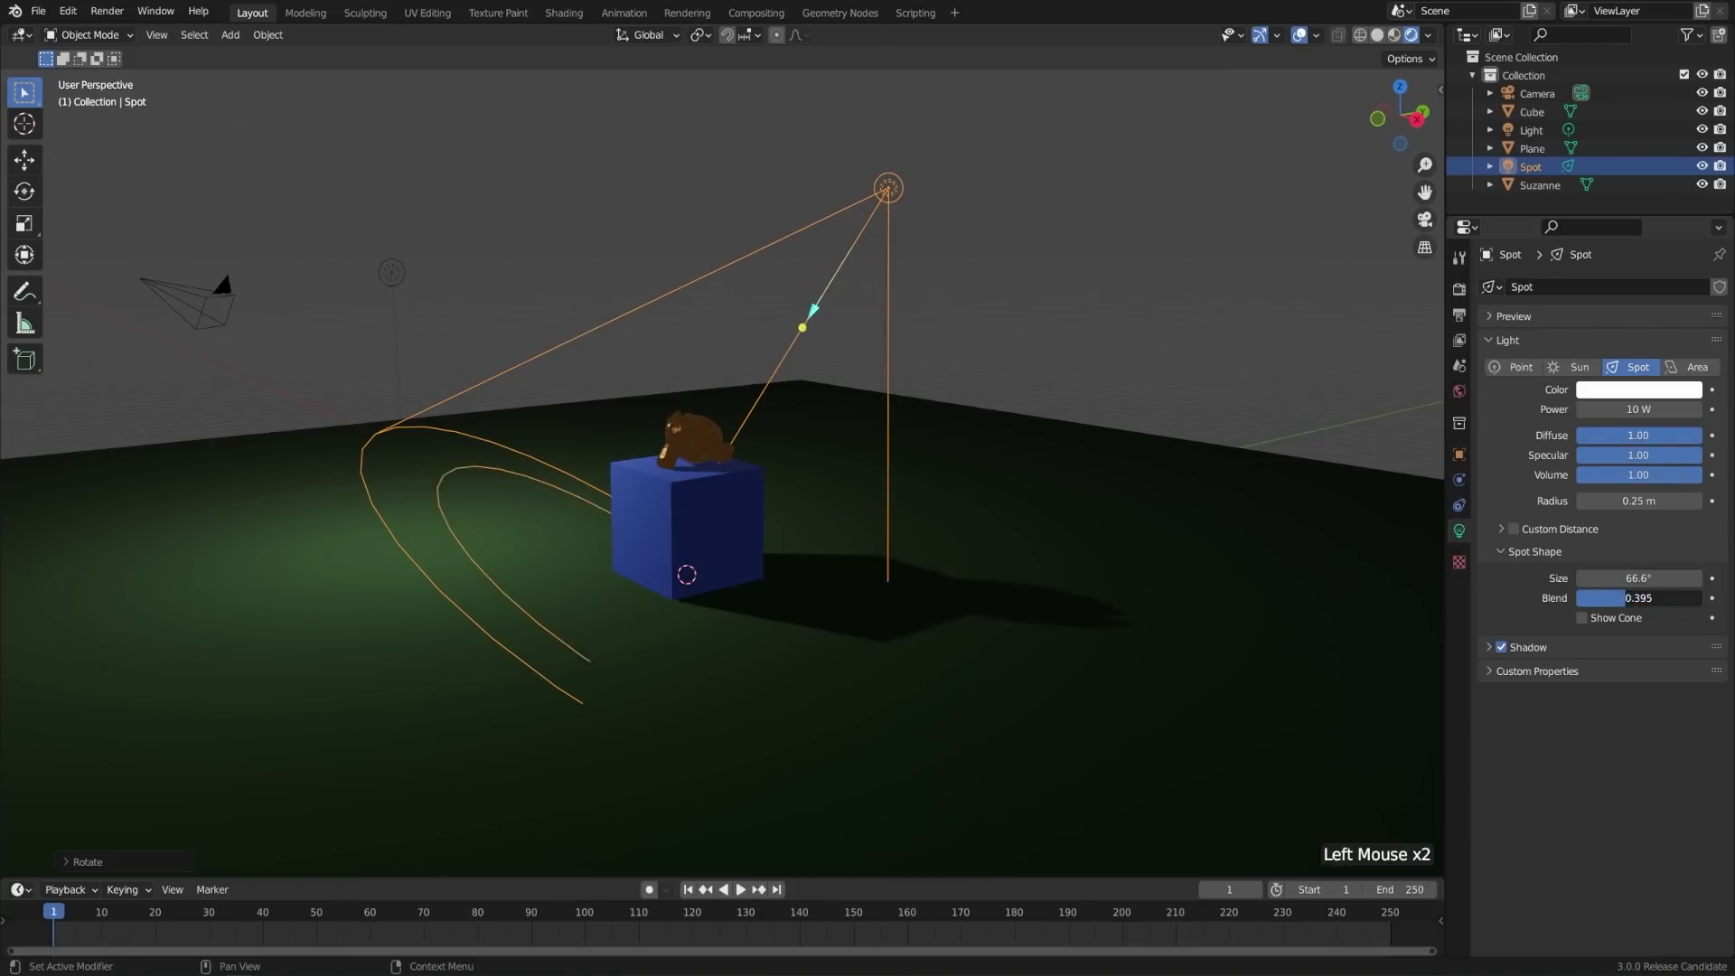
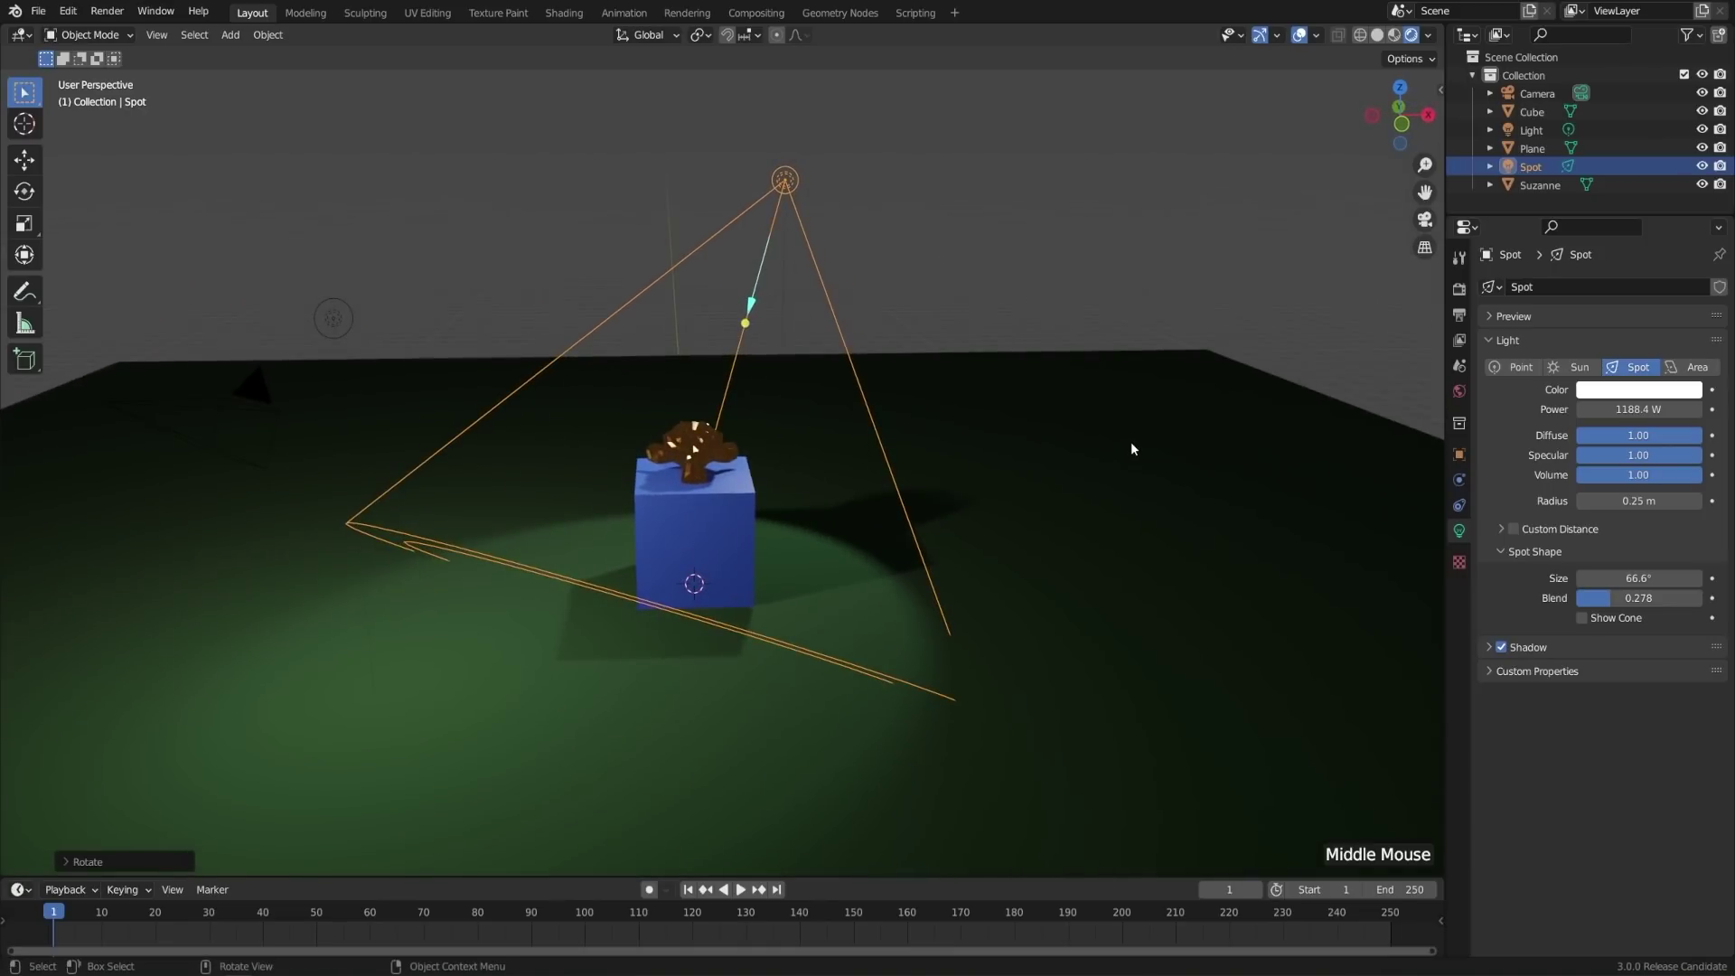
middle_click(1137, 446)
key("r")
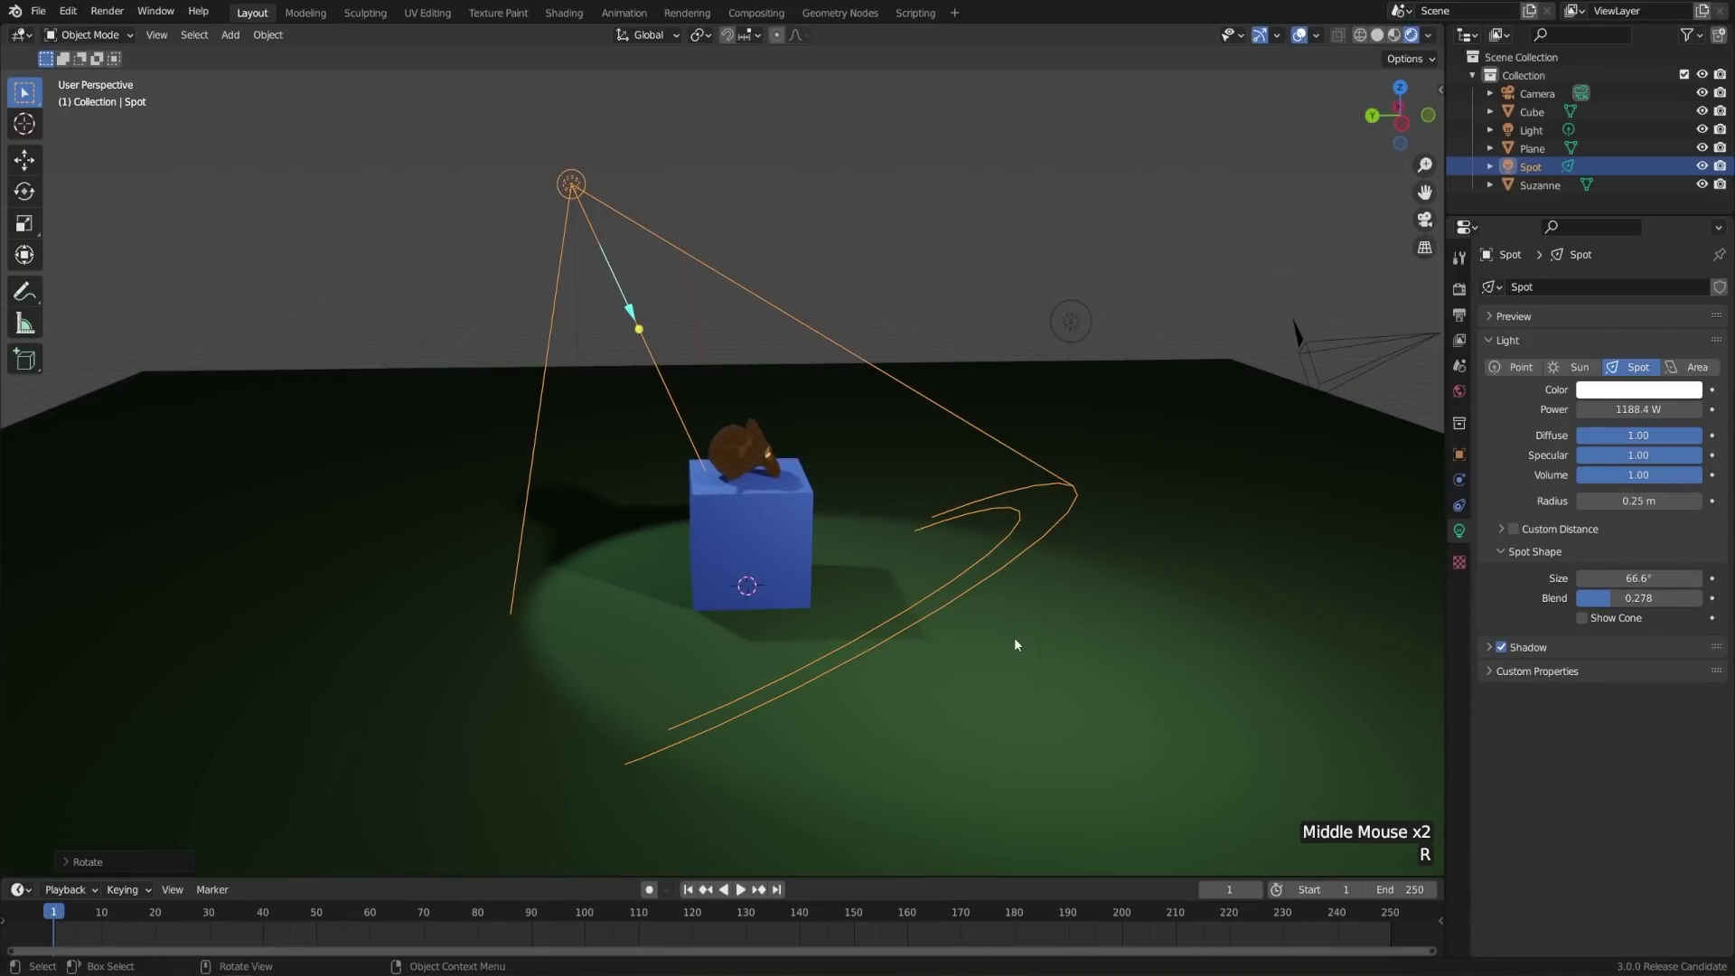
left_click(1620, 607)
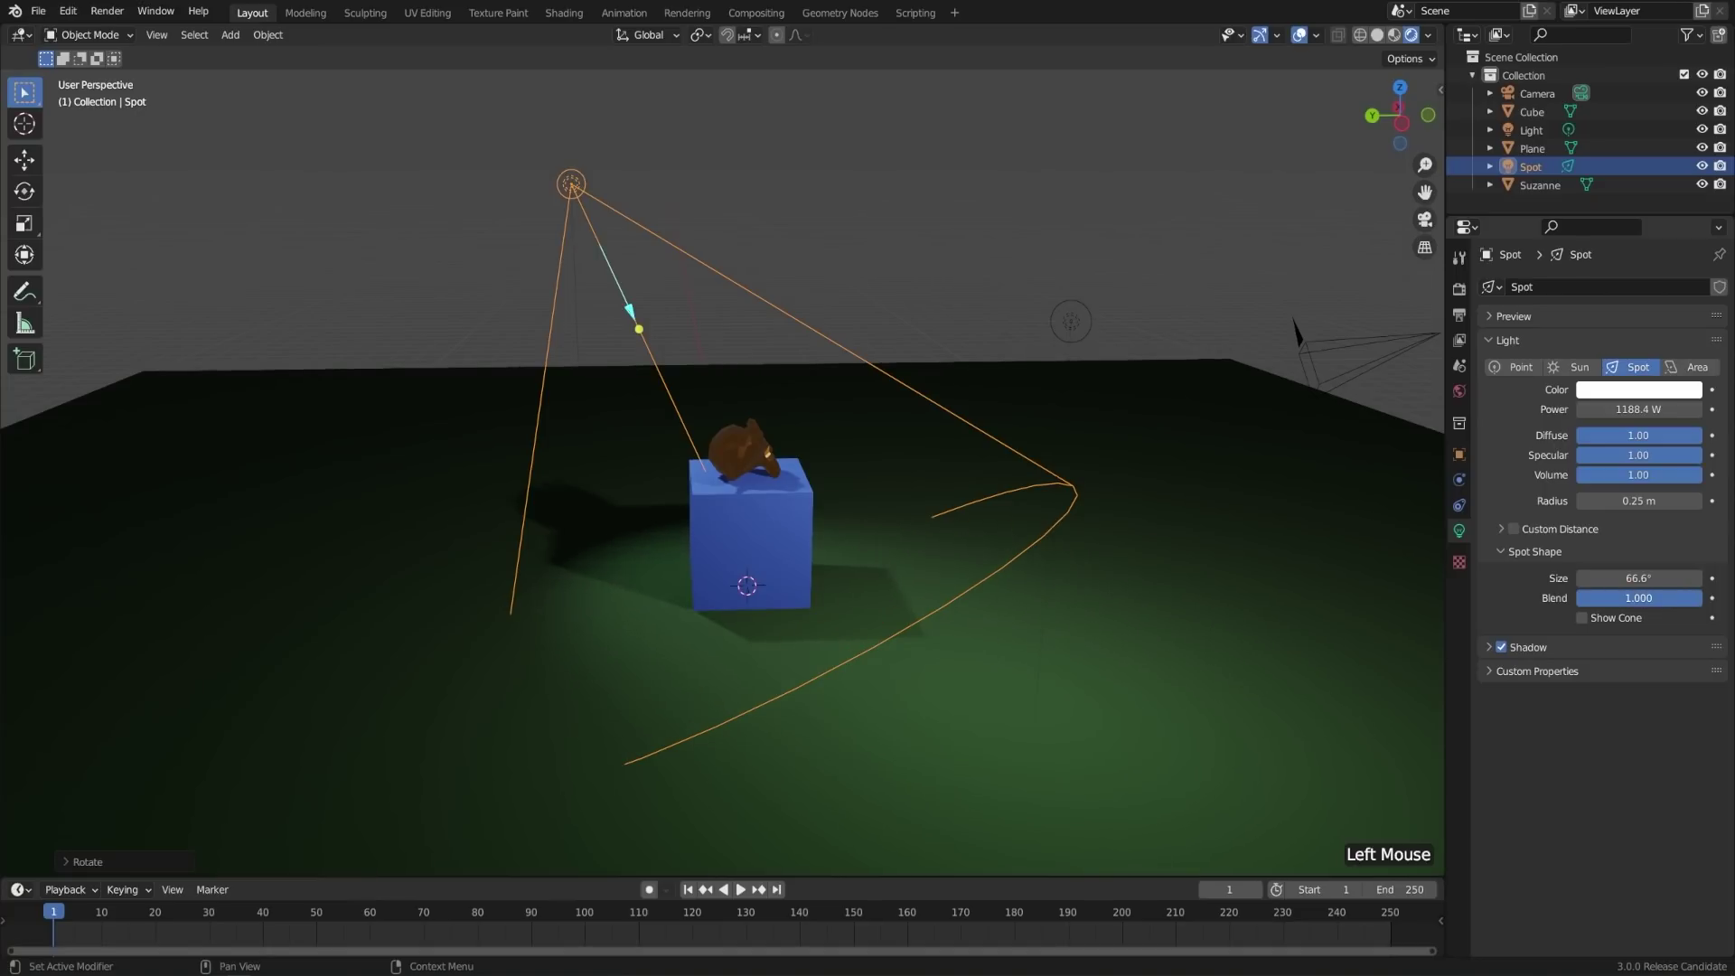
middle_click(1096, 542)
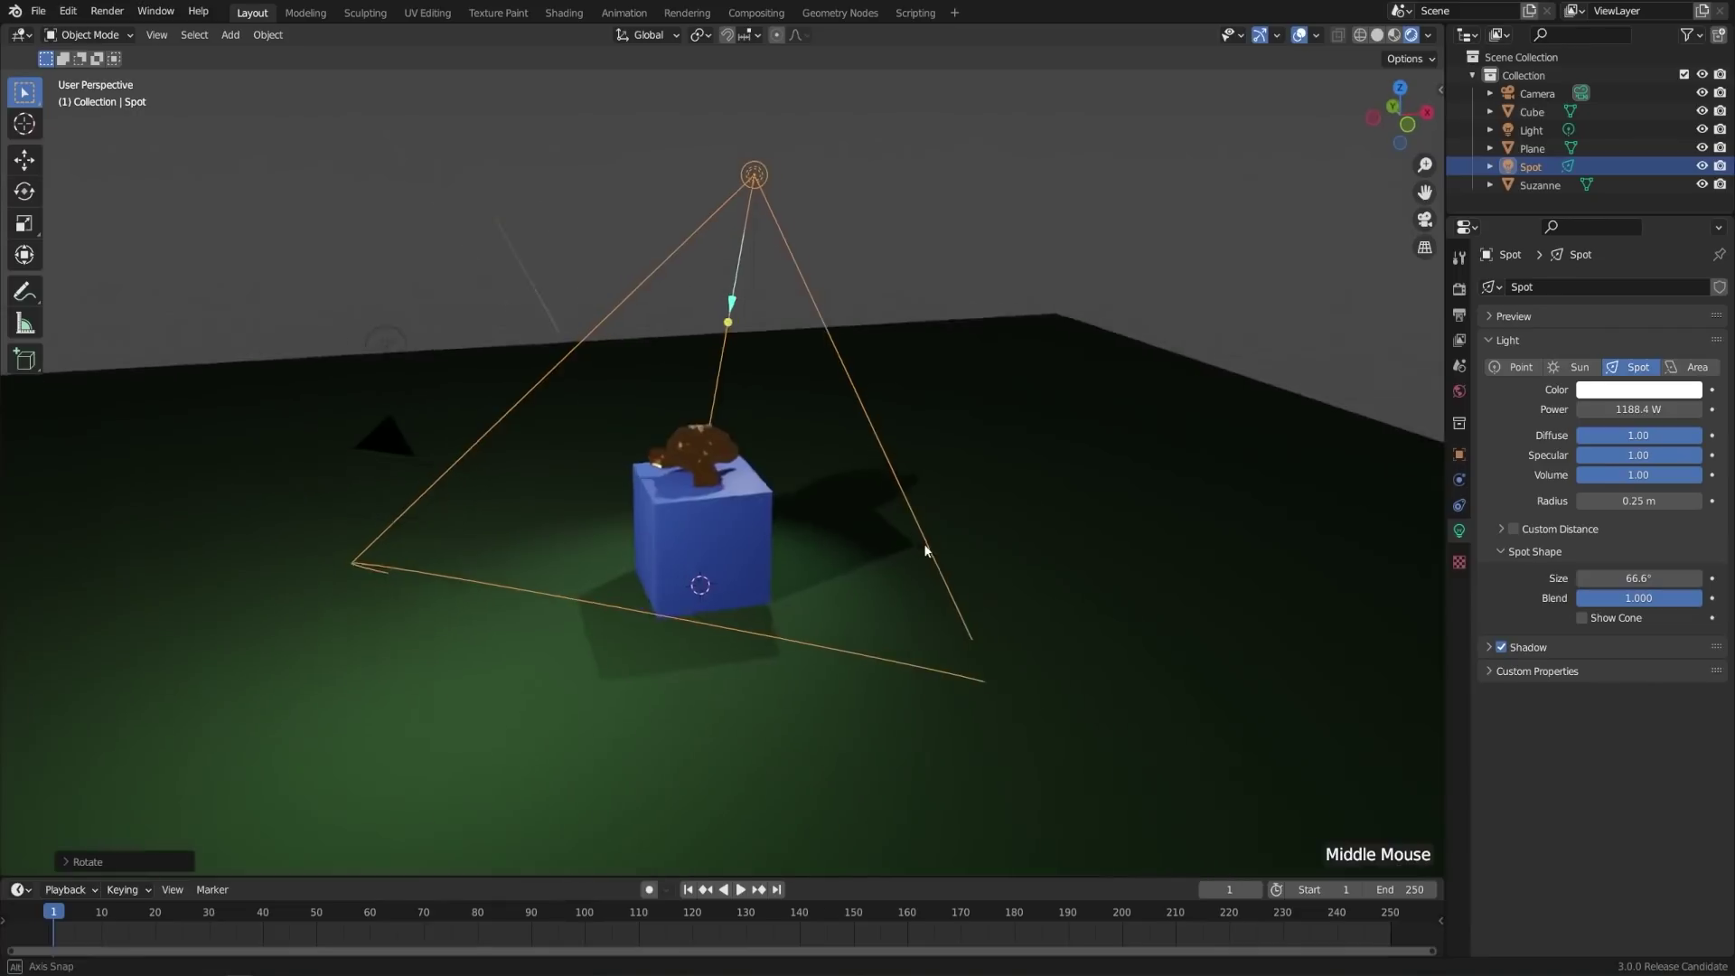
- Add an area light beside the cube and rotate it to face Suzanne and the cube
key("shift+a")
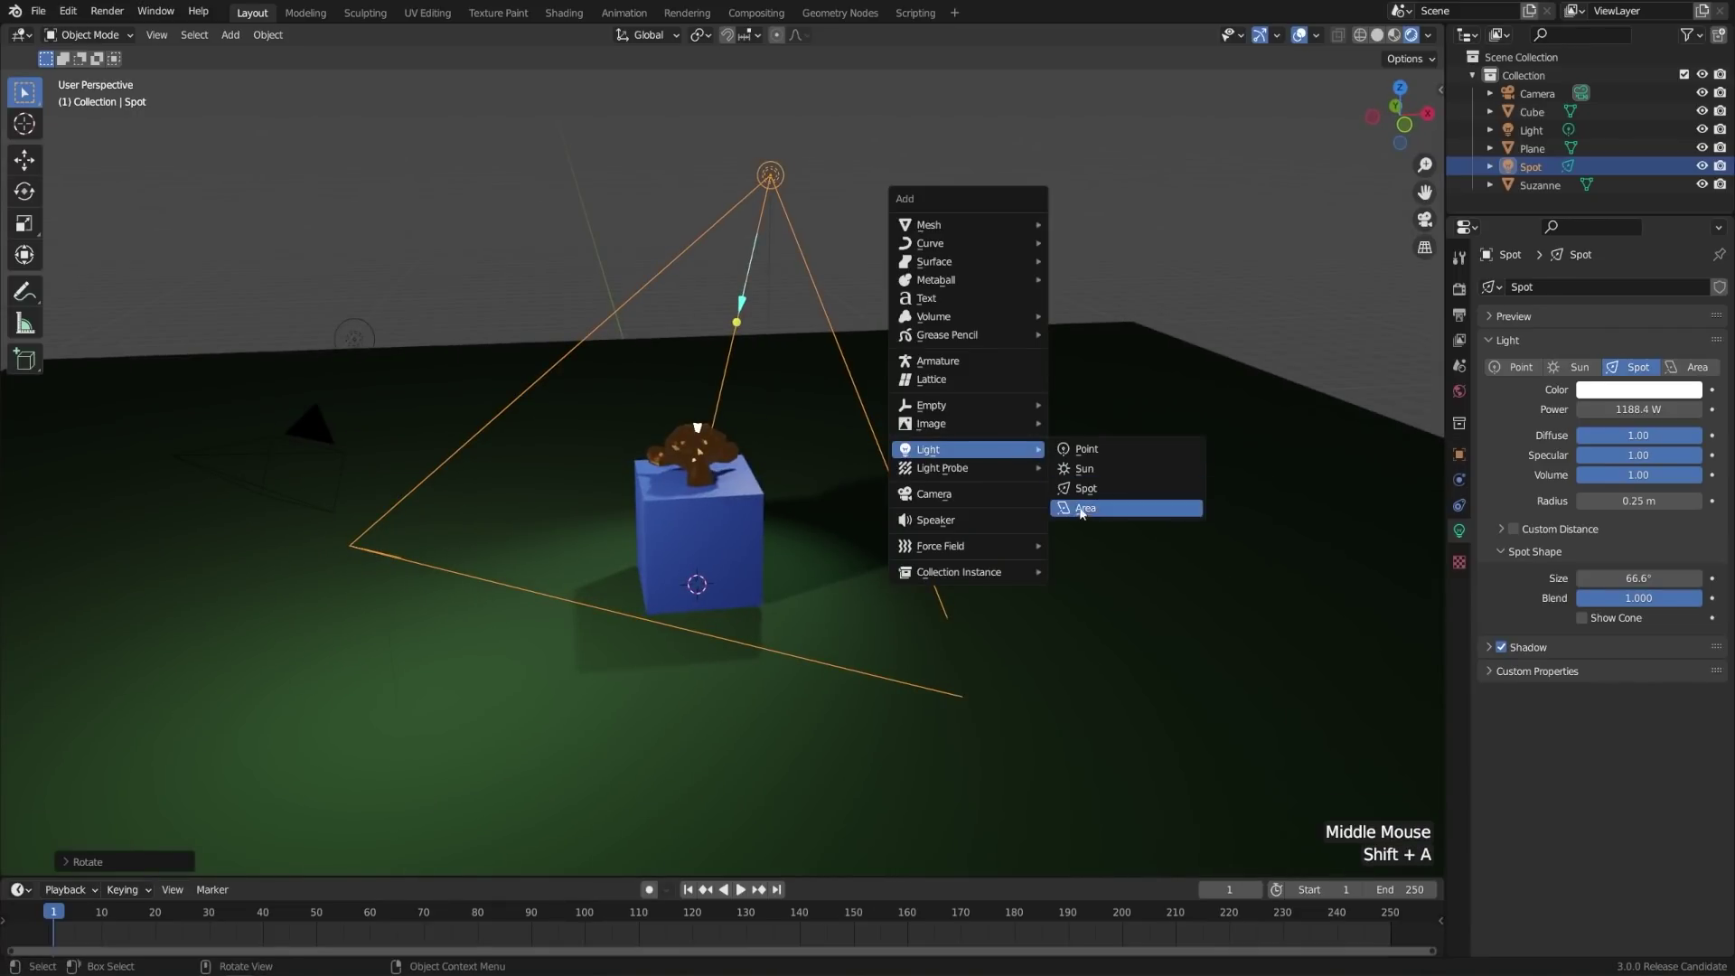
middle_click(963, 679)
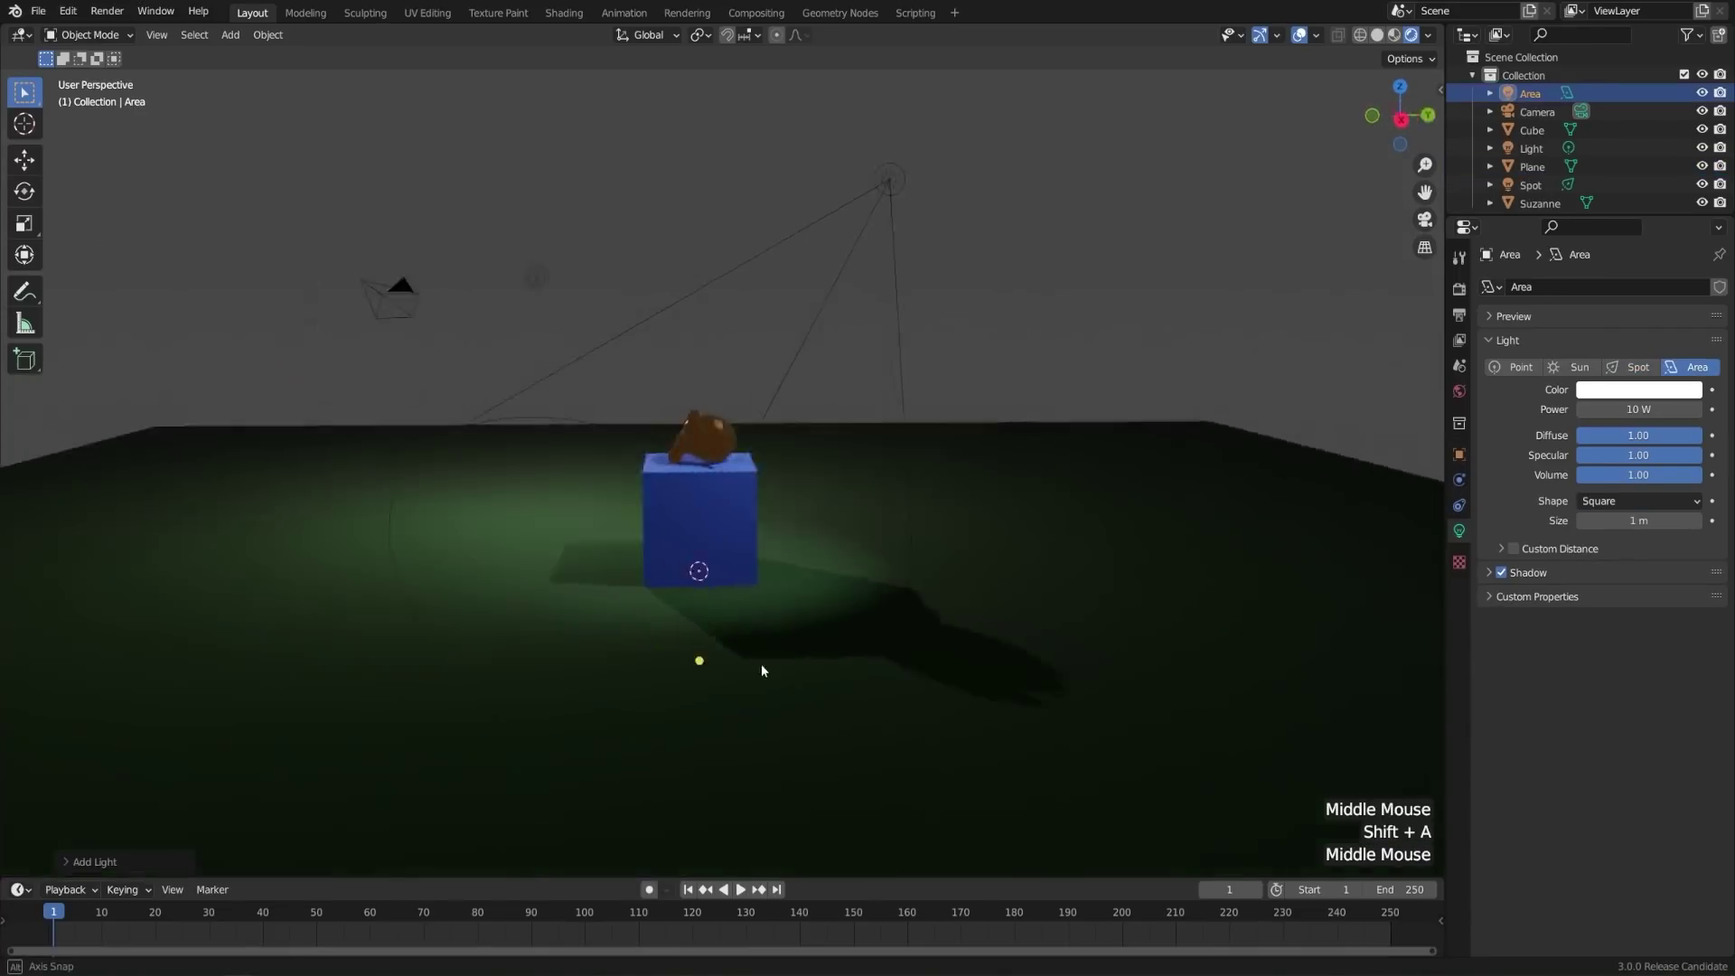
middle_click(969, 612)
key("g")
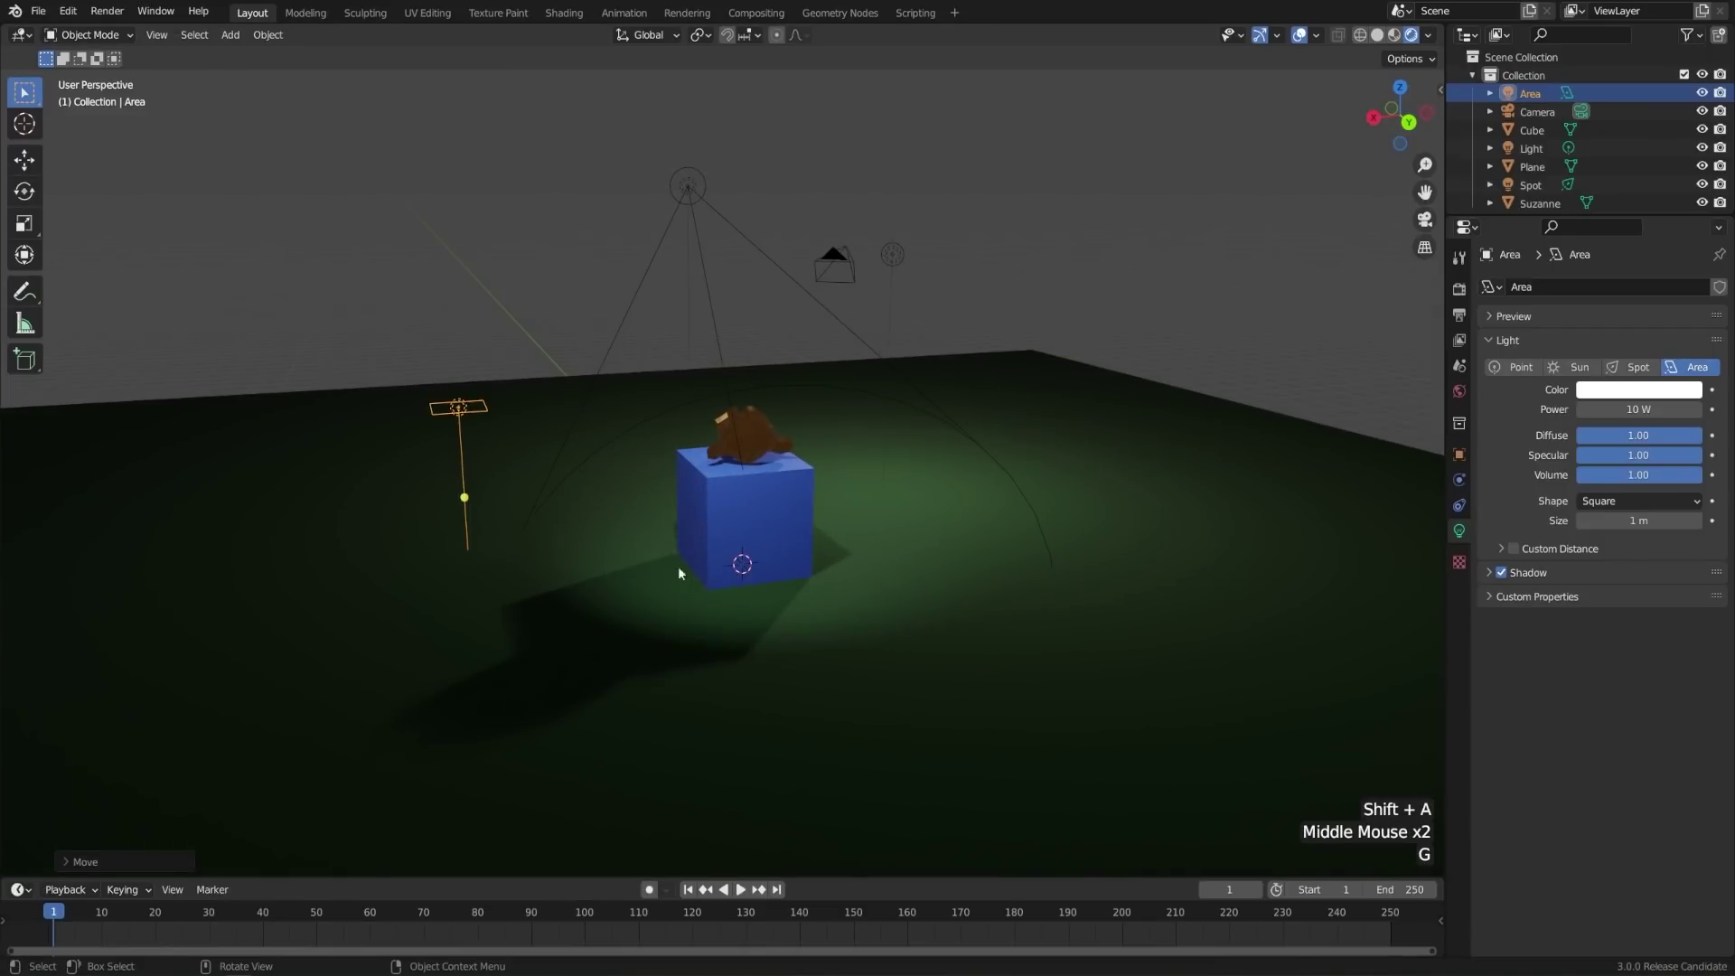
middle_click(699, 619)
key("r")
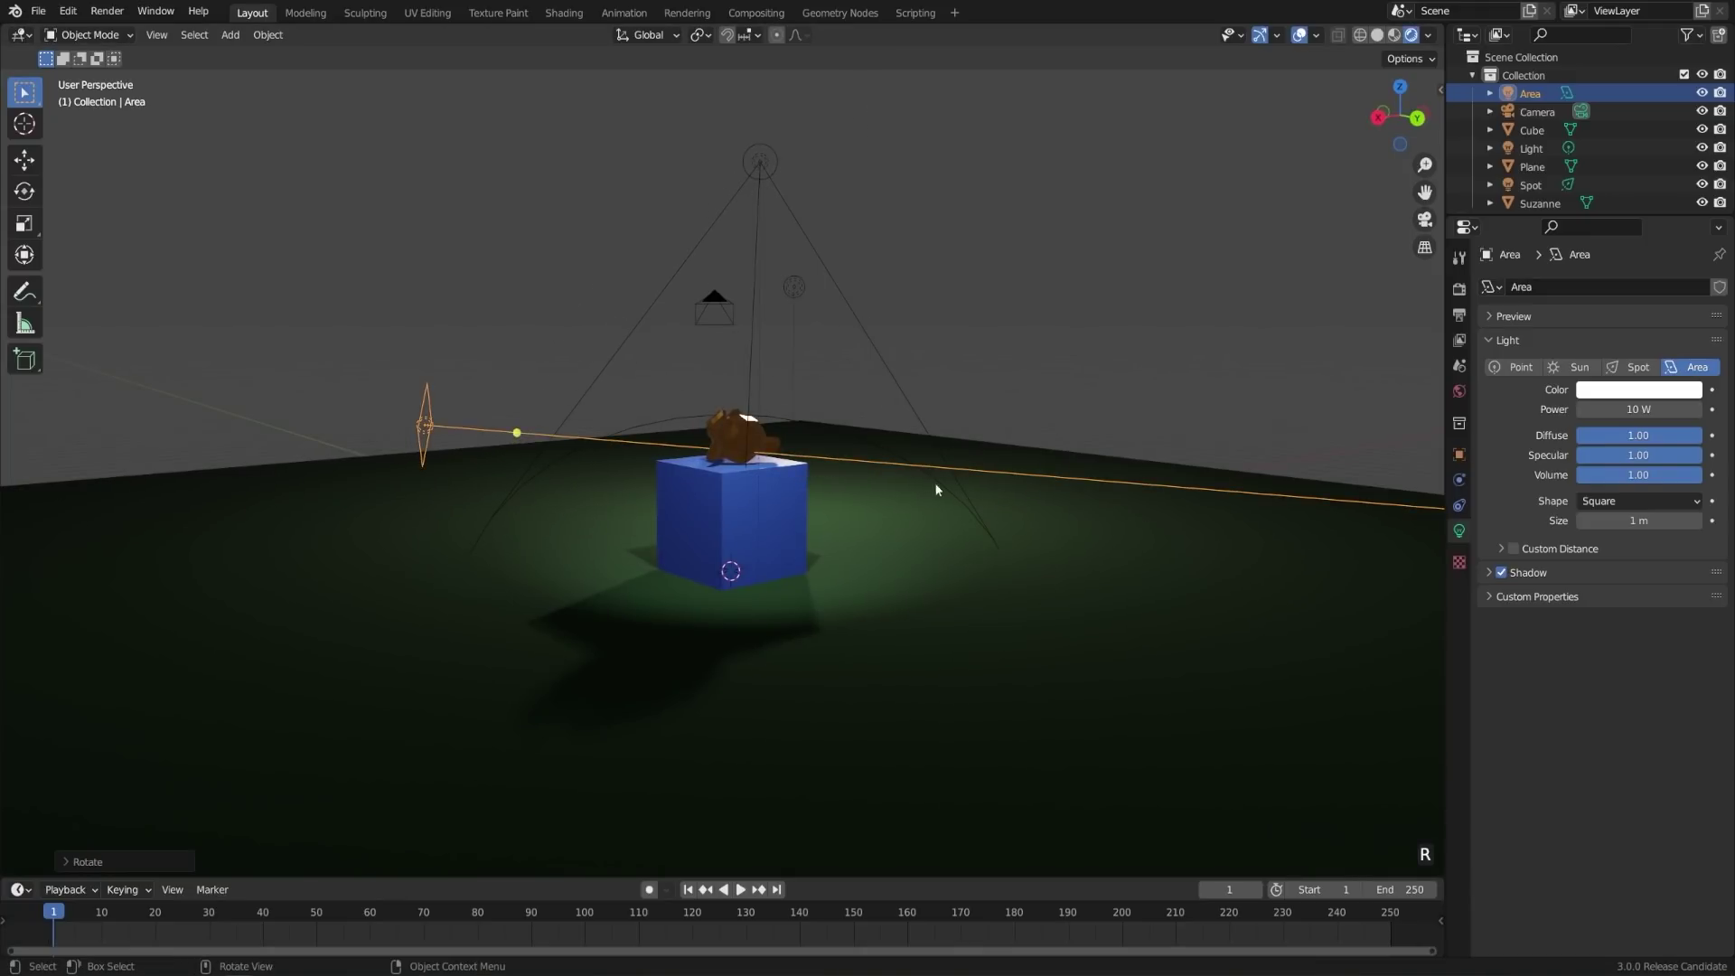
key("r")
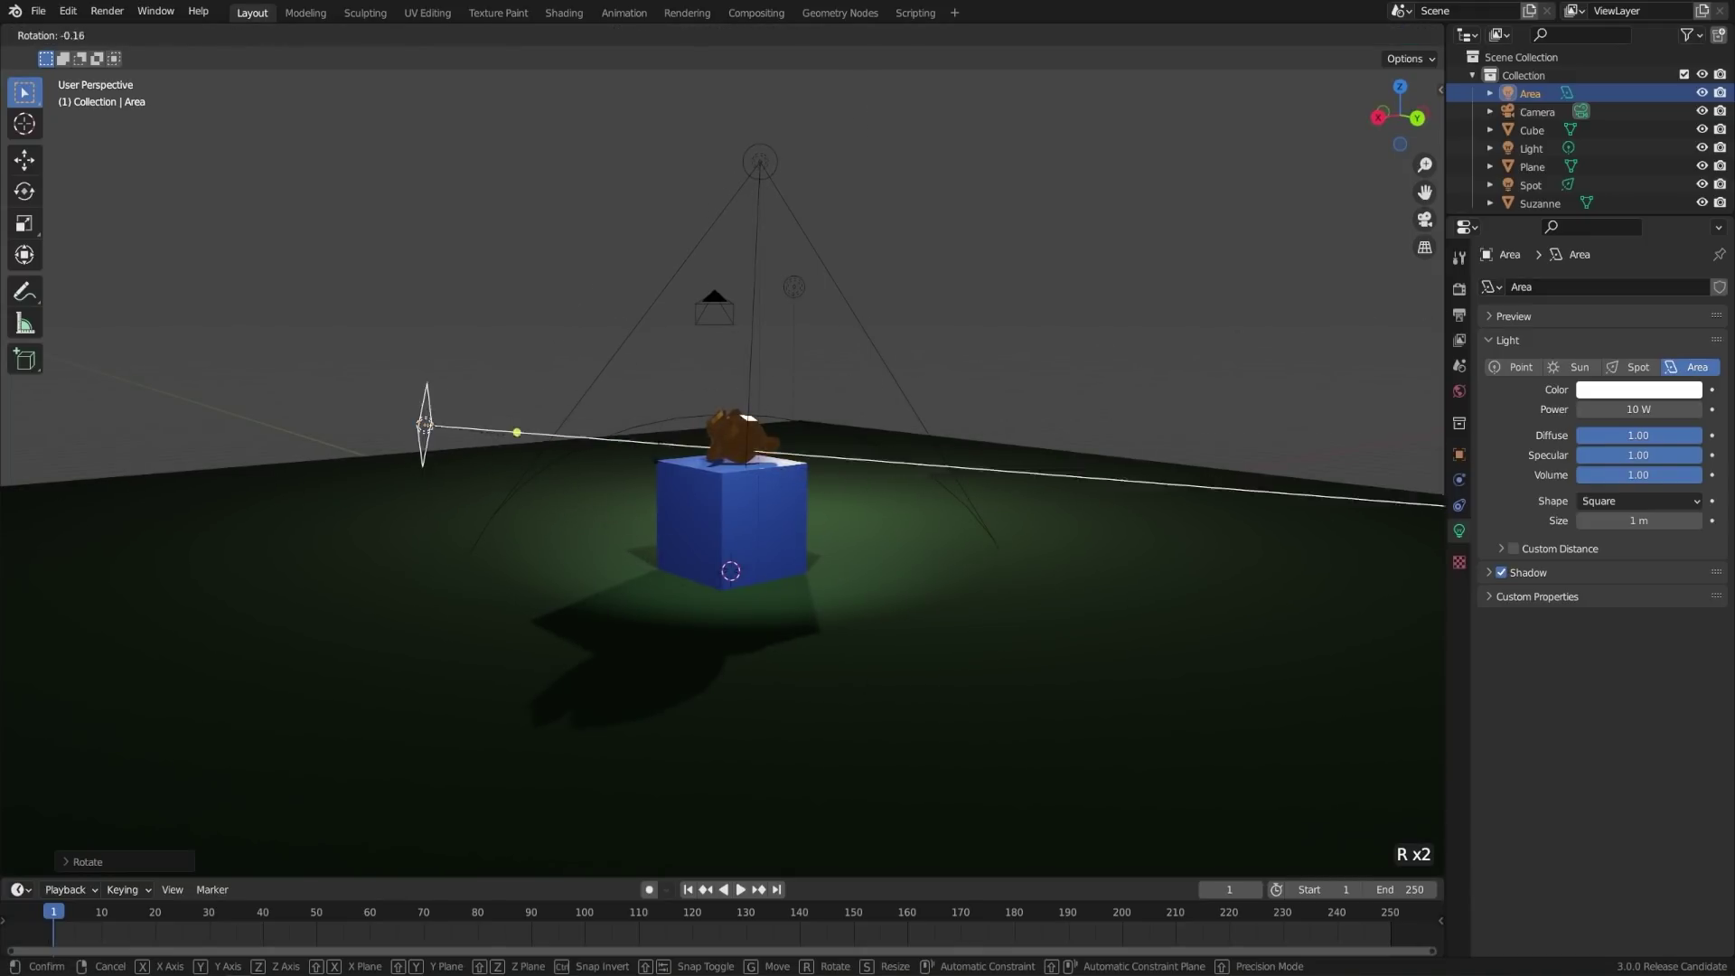
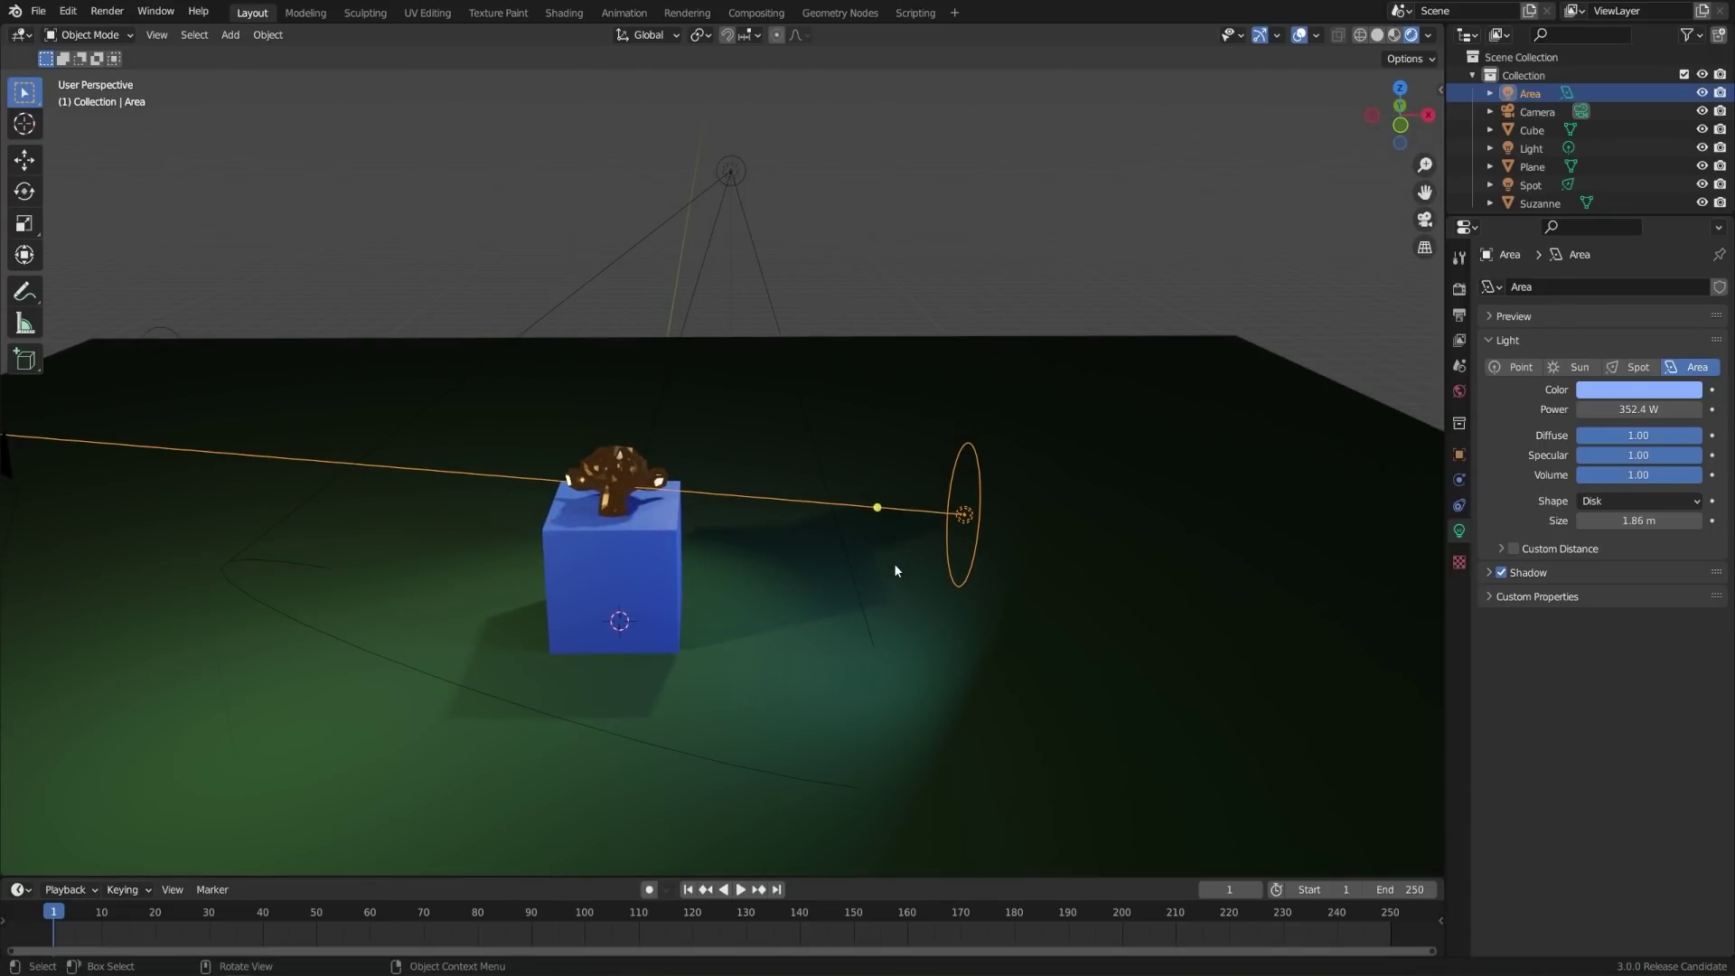
- Add a sun light, raise it high above the cube and tilt its rays at an angle
key("shift+a")
middle_click(1075, 594)
key("g")
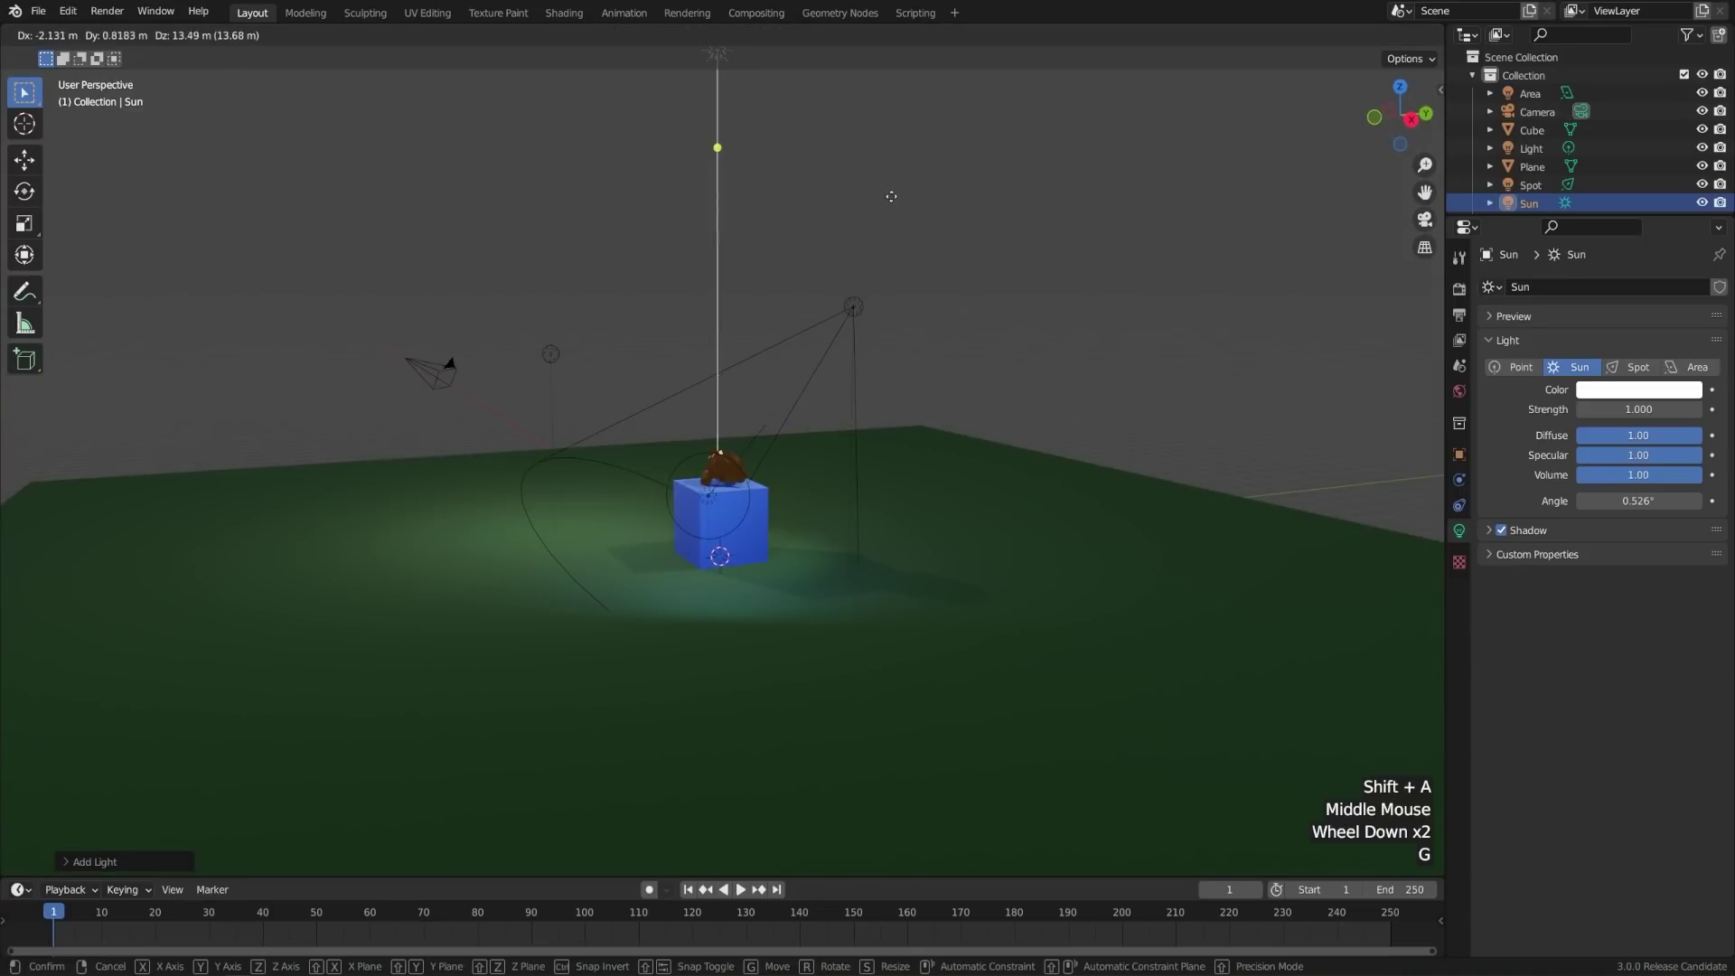
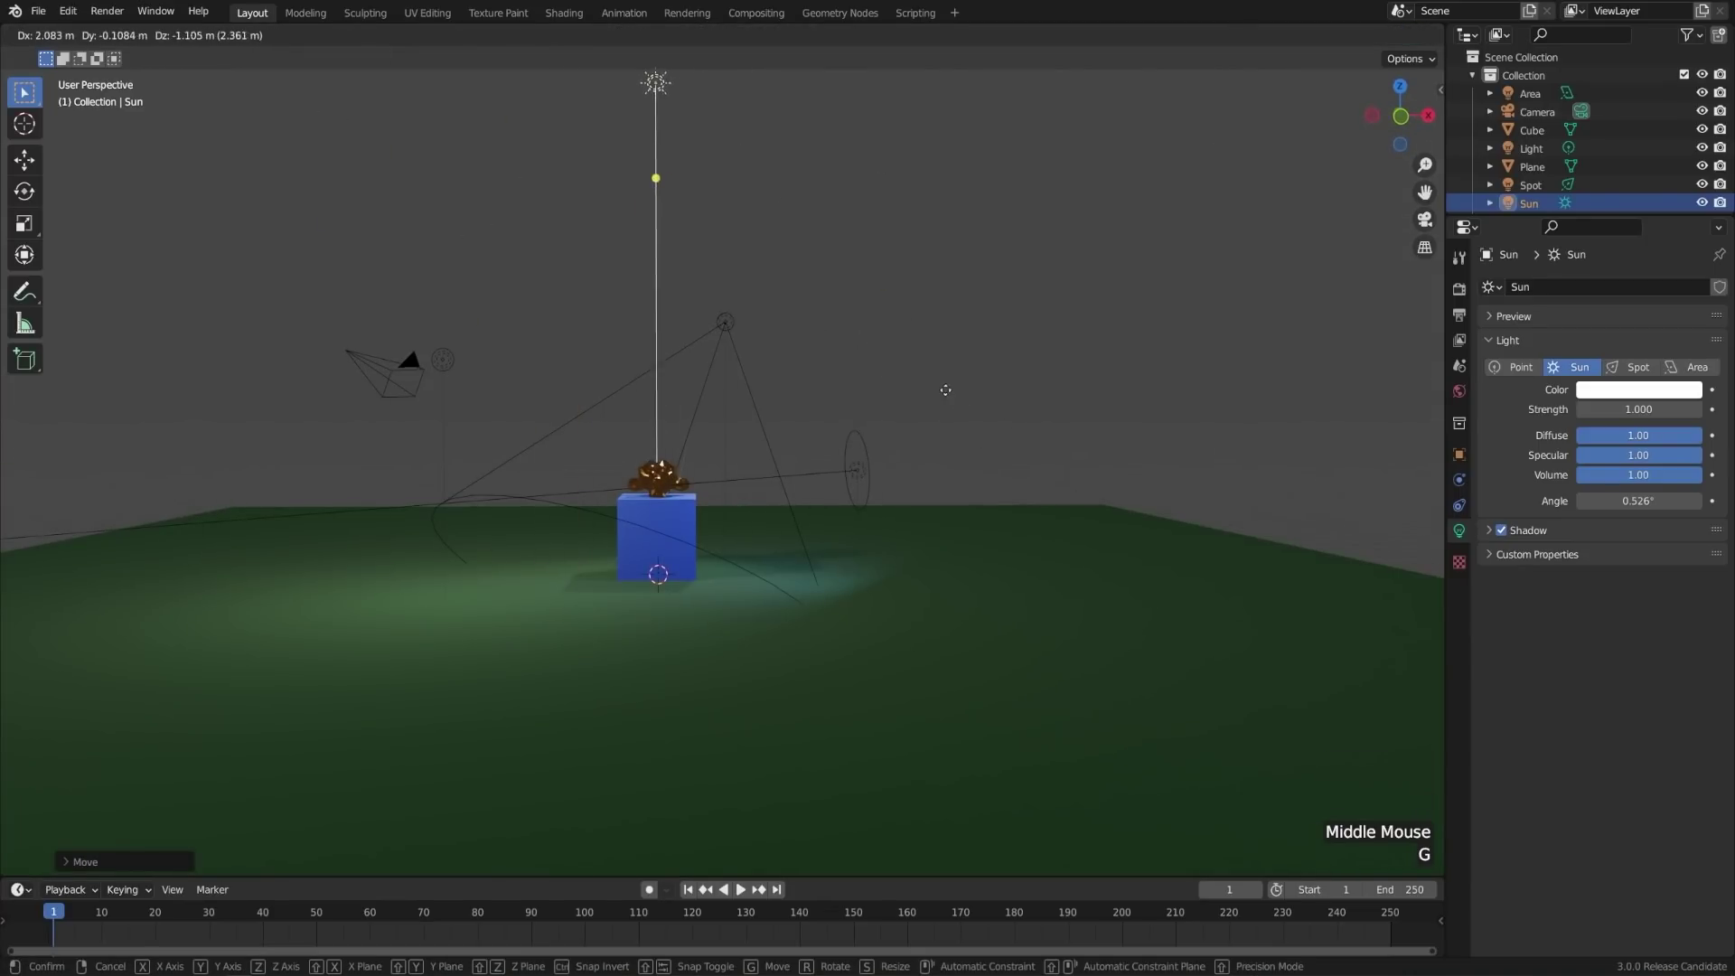
middle_click(829, 512)
scroll("down", 3)
middle_click(947, 548)
key("r")
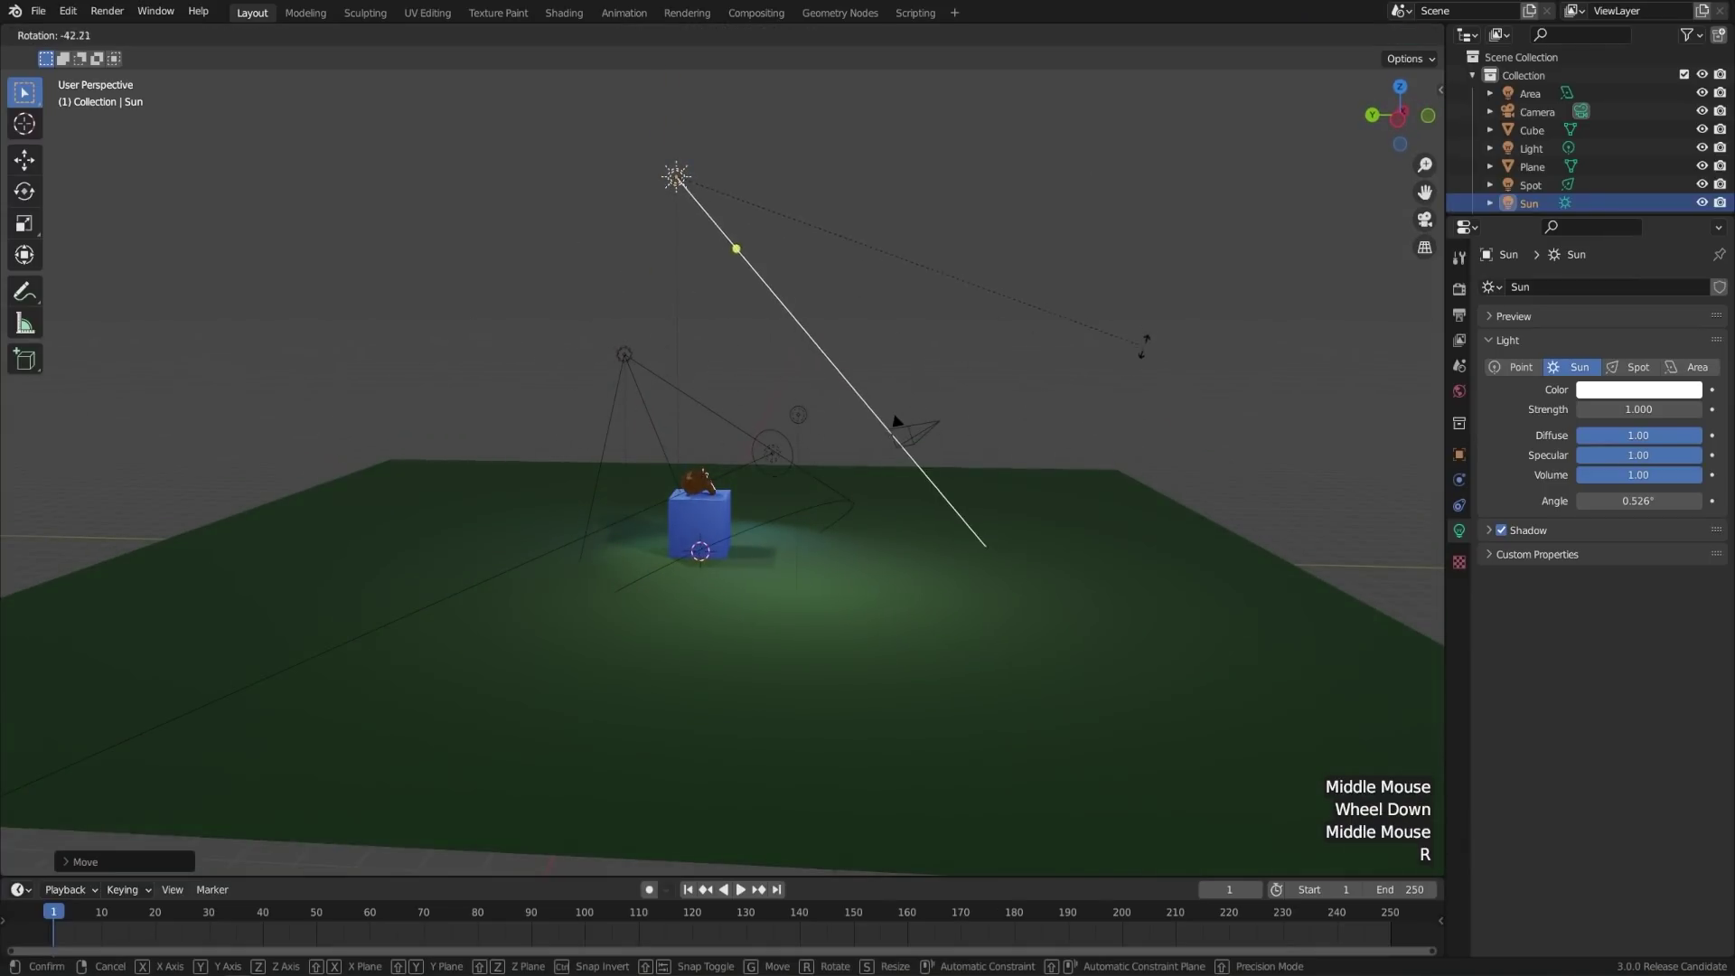
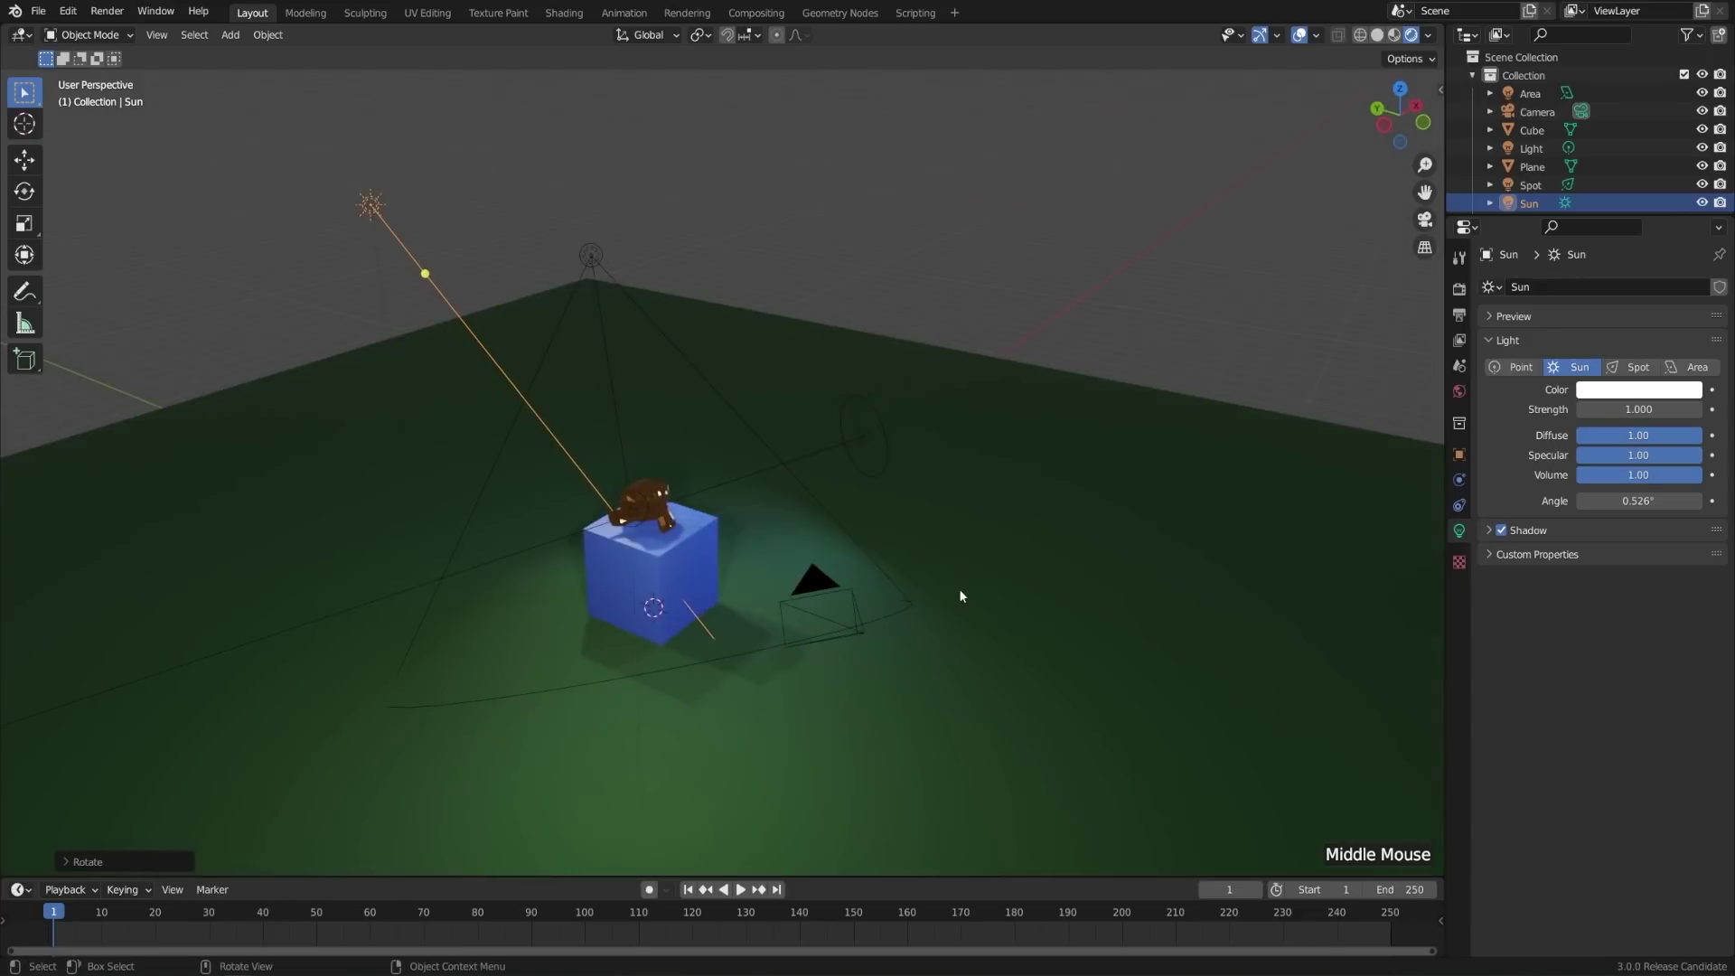
- Orbit around the cube and monkey to inspect the angled sun shadows
scroll("up", 3)
middle_click(770, 622)
scroll("up", 3)
middle_click(938, 550)
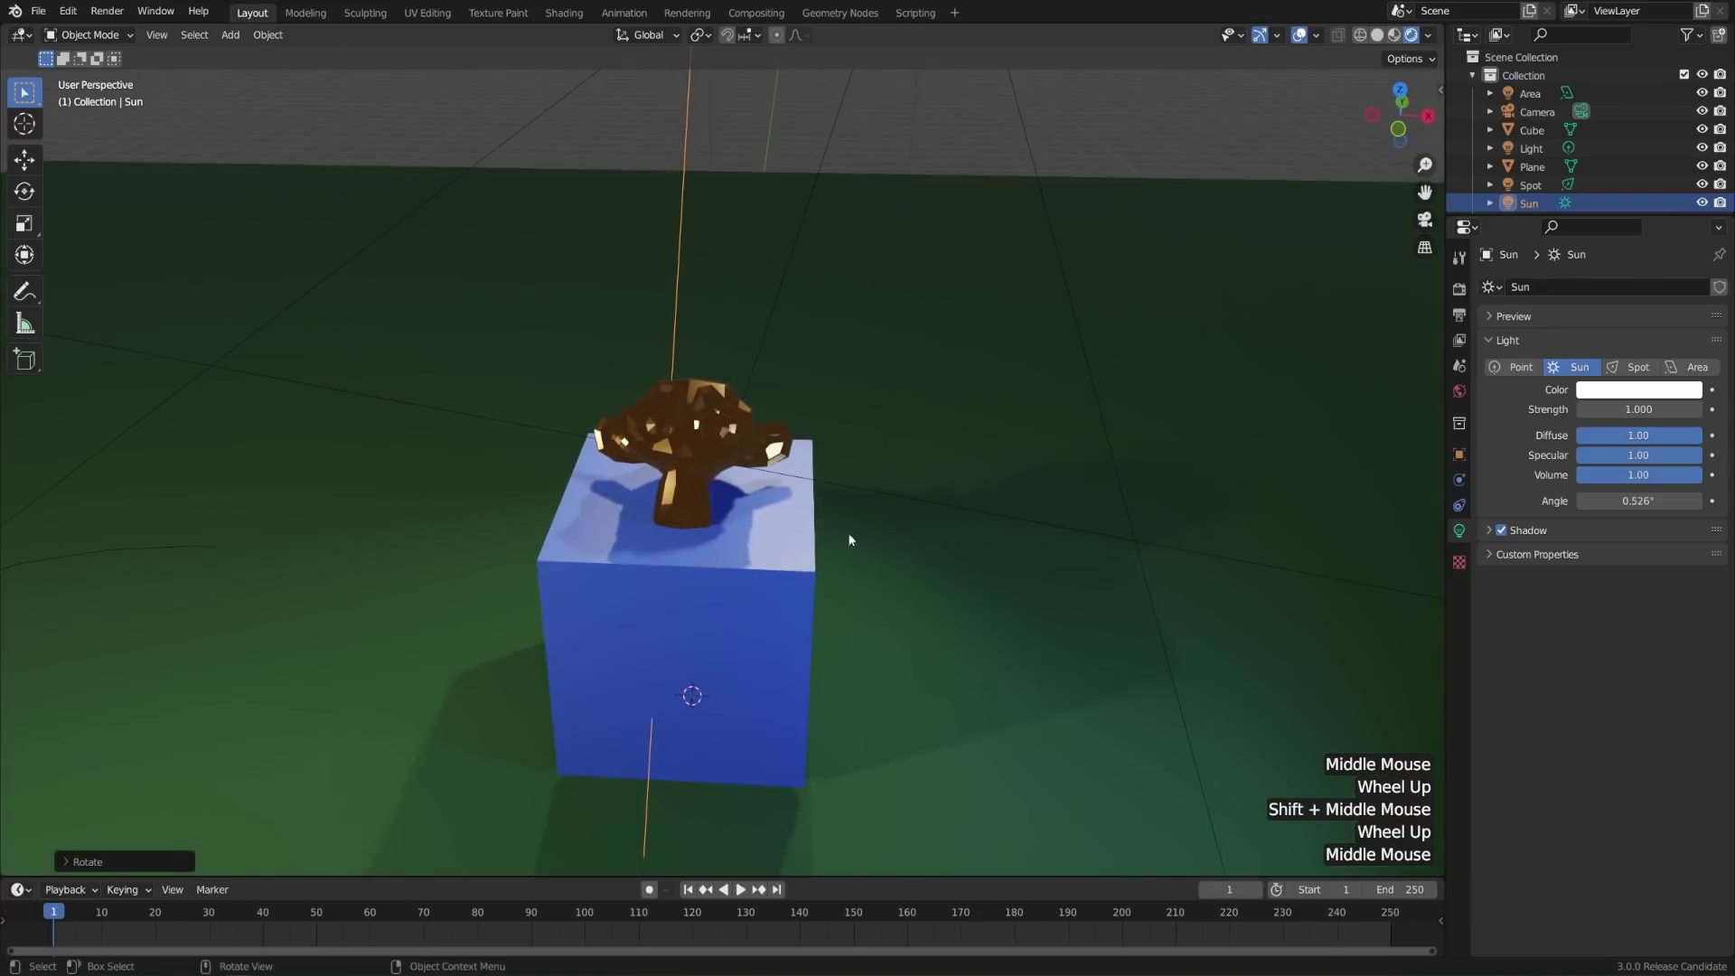
middle_click(1040, 440)
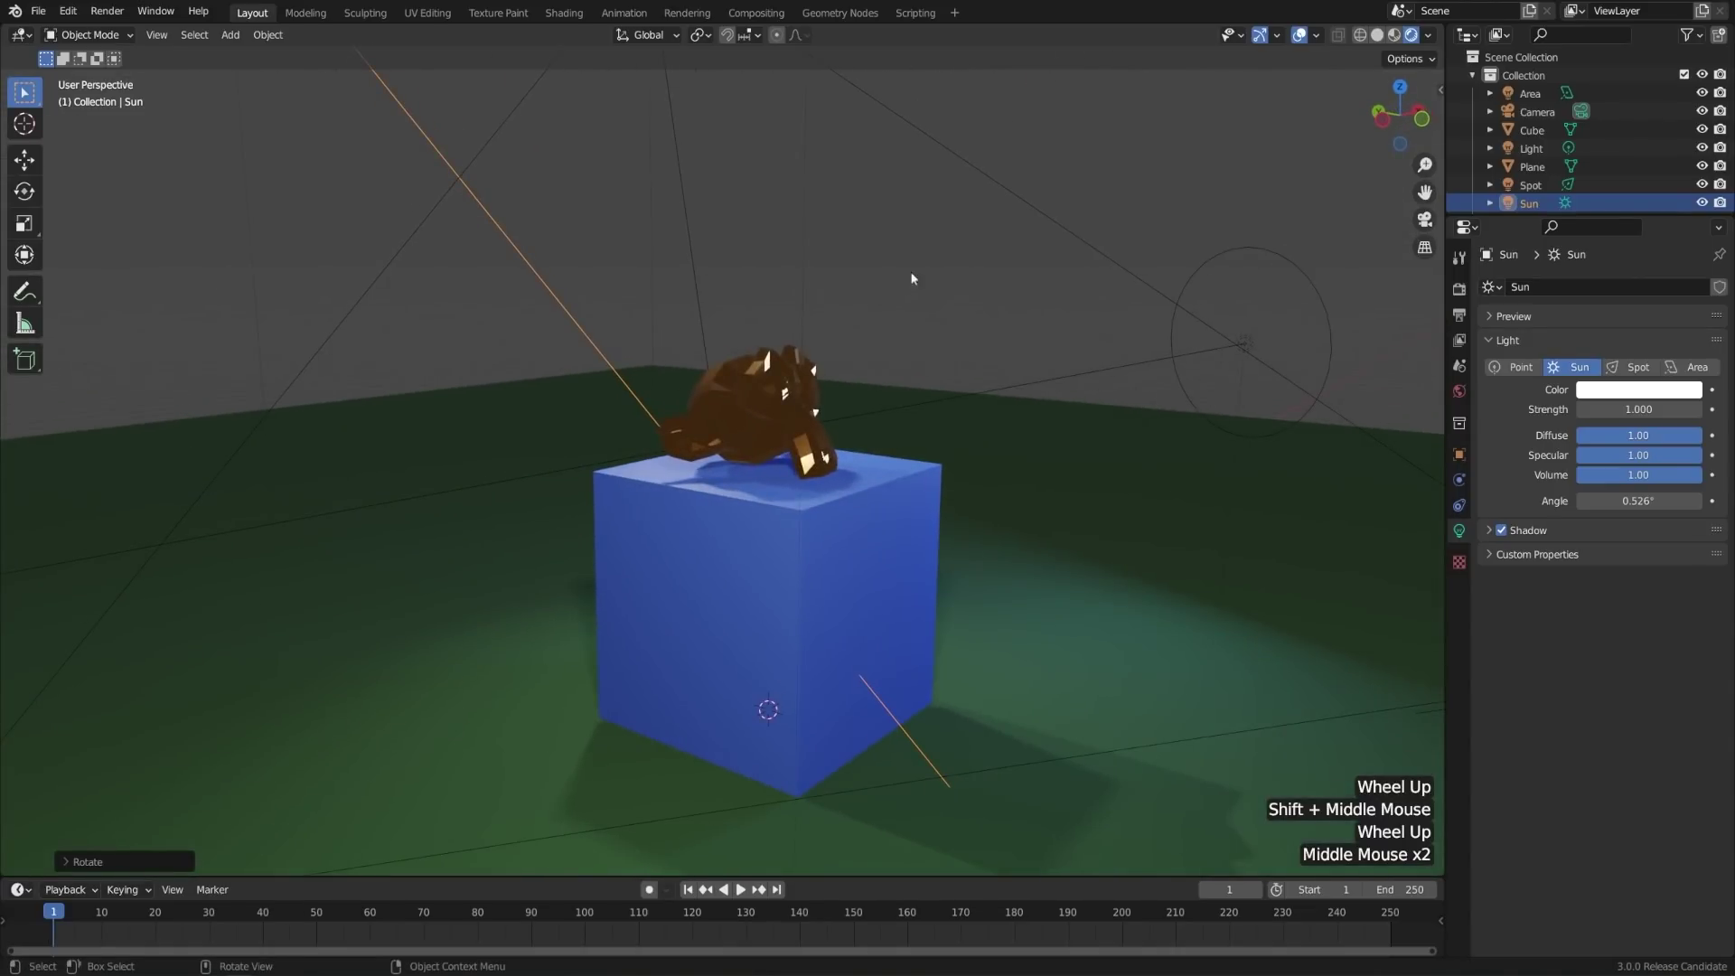
middle_click(959, 370)
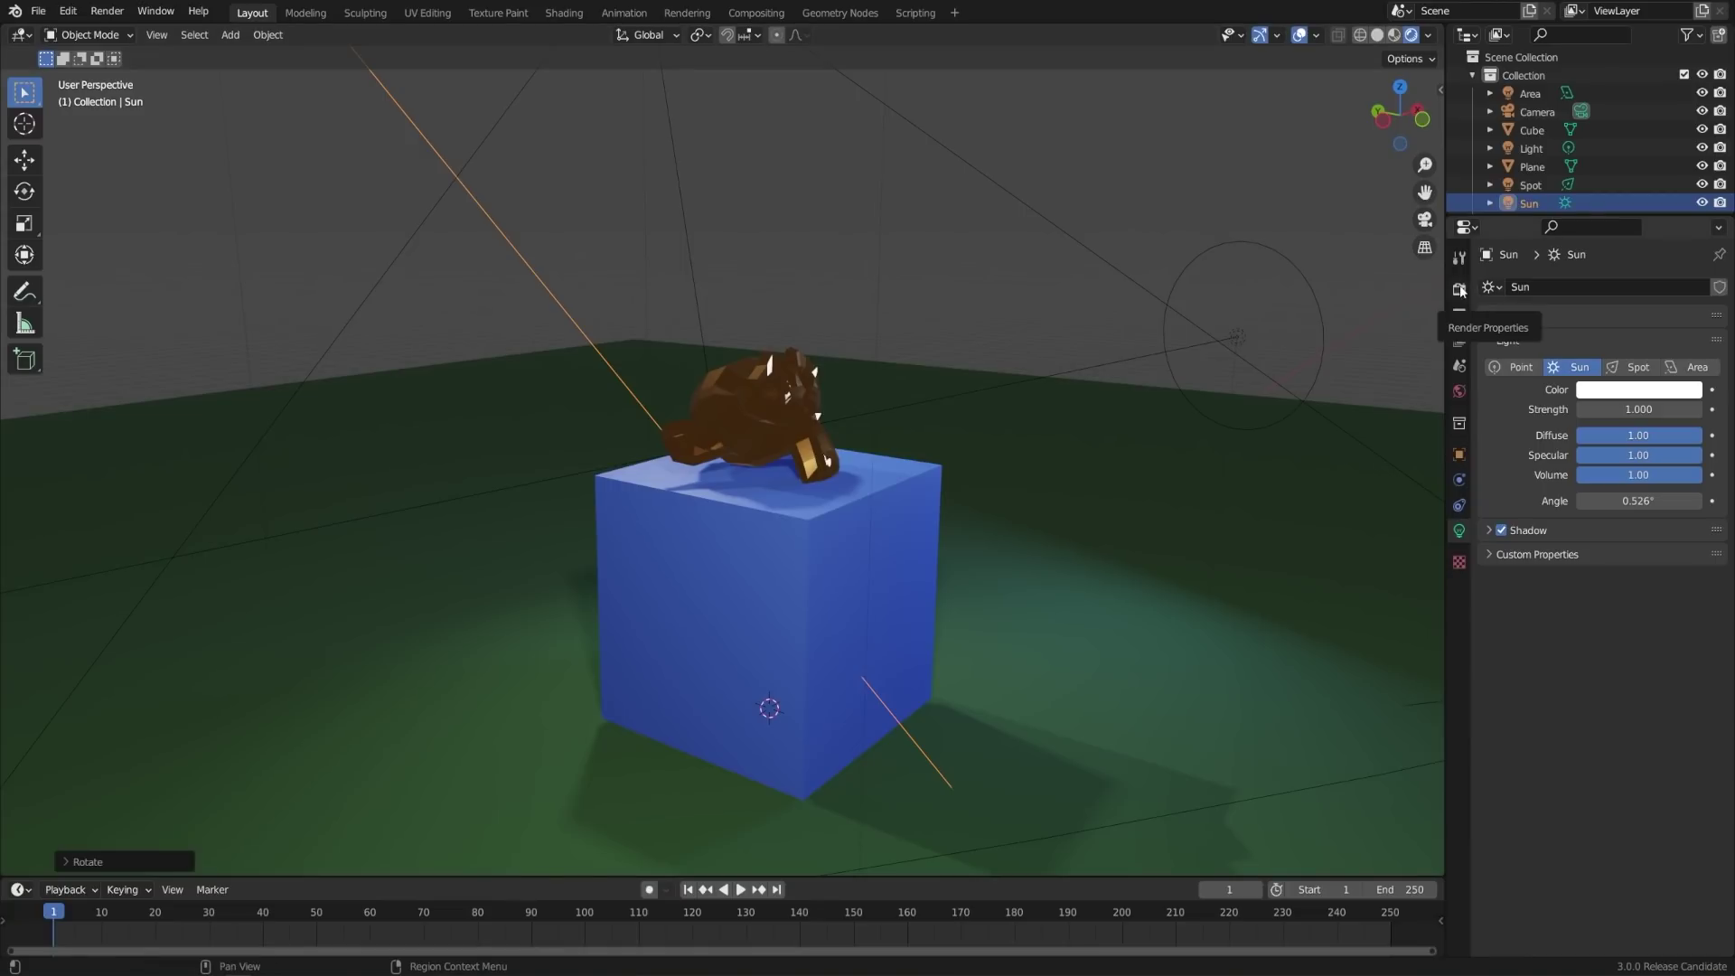
- Switch the render engine to Cycles for a preview, then back to Eevee
left_click(1466, 290)
left_click(1636, 288)
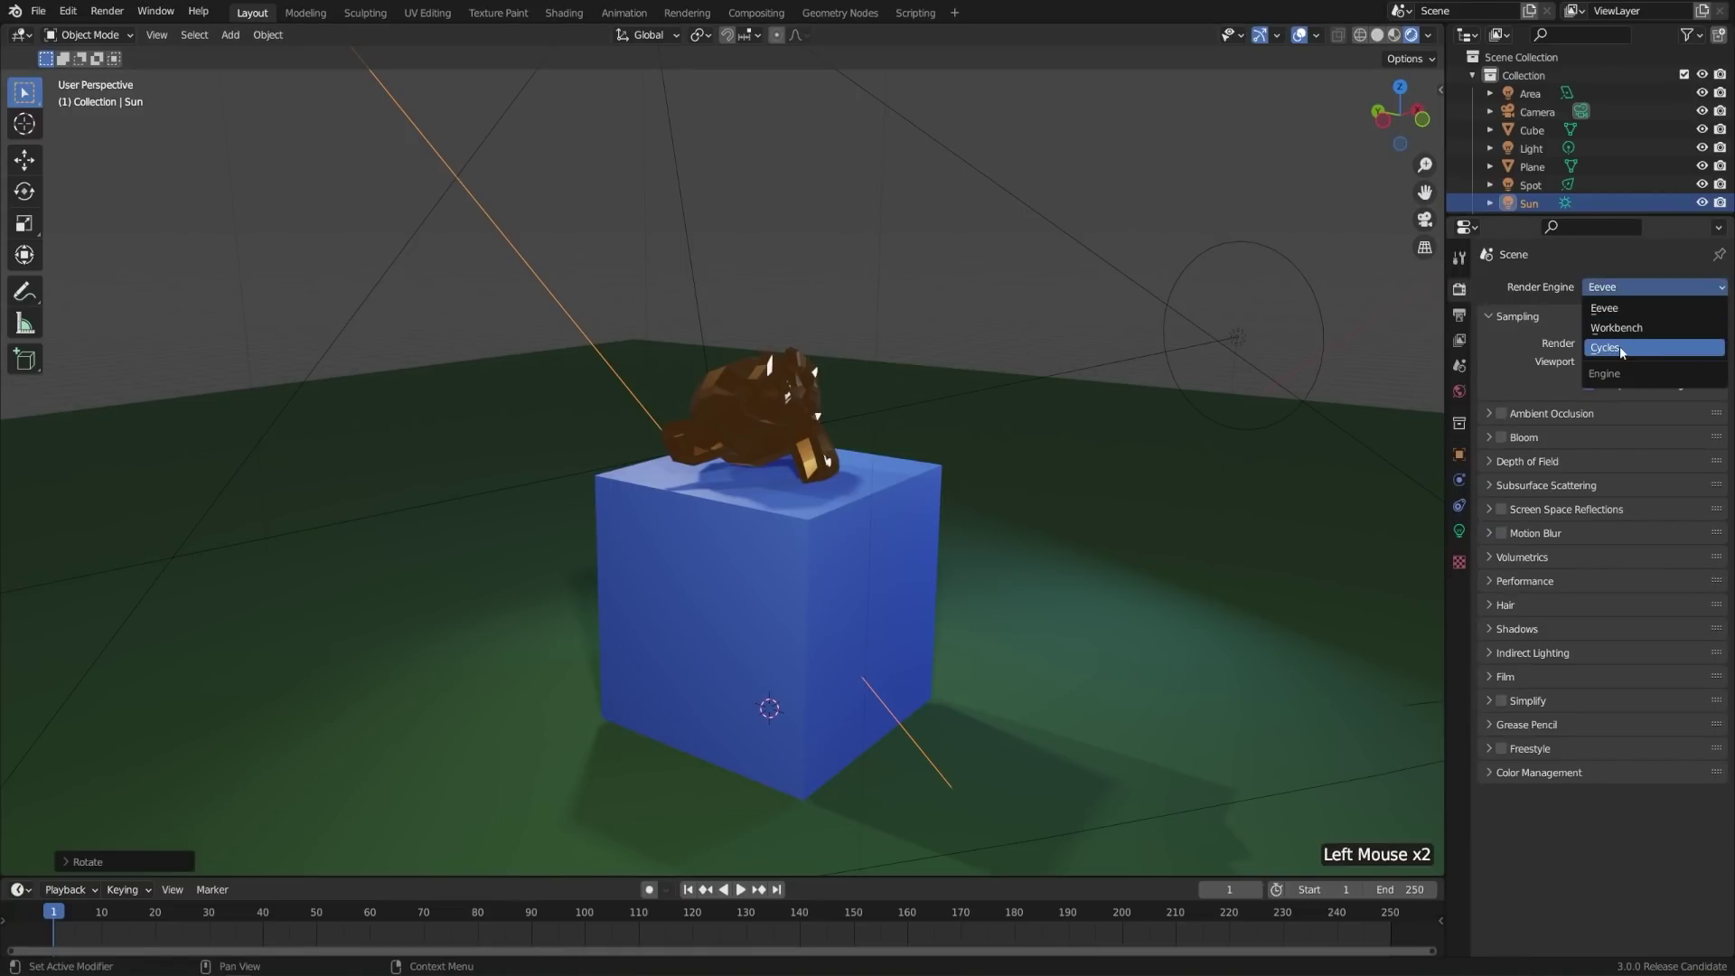
middle_click(1311, 613)
middle_click(1098, 618)
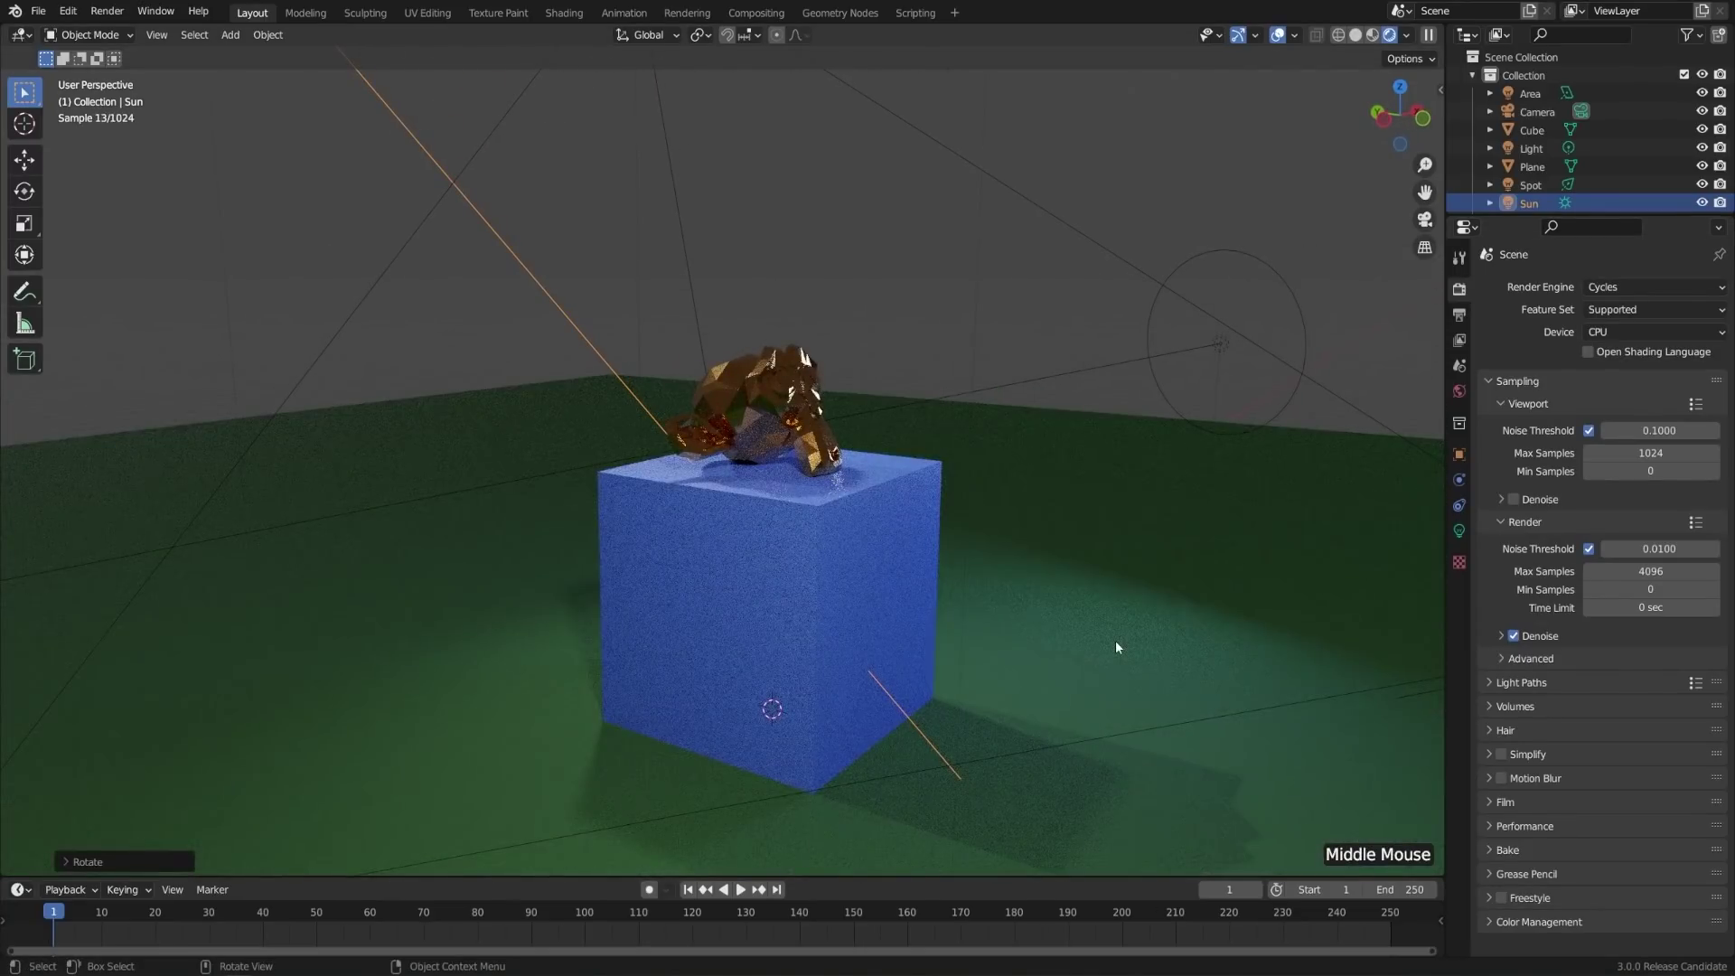
middle_click(1122, 646)
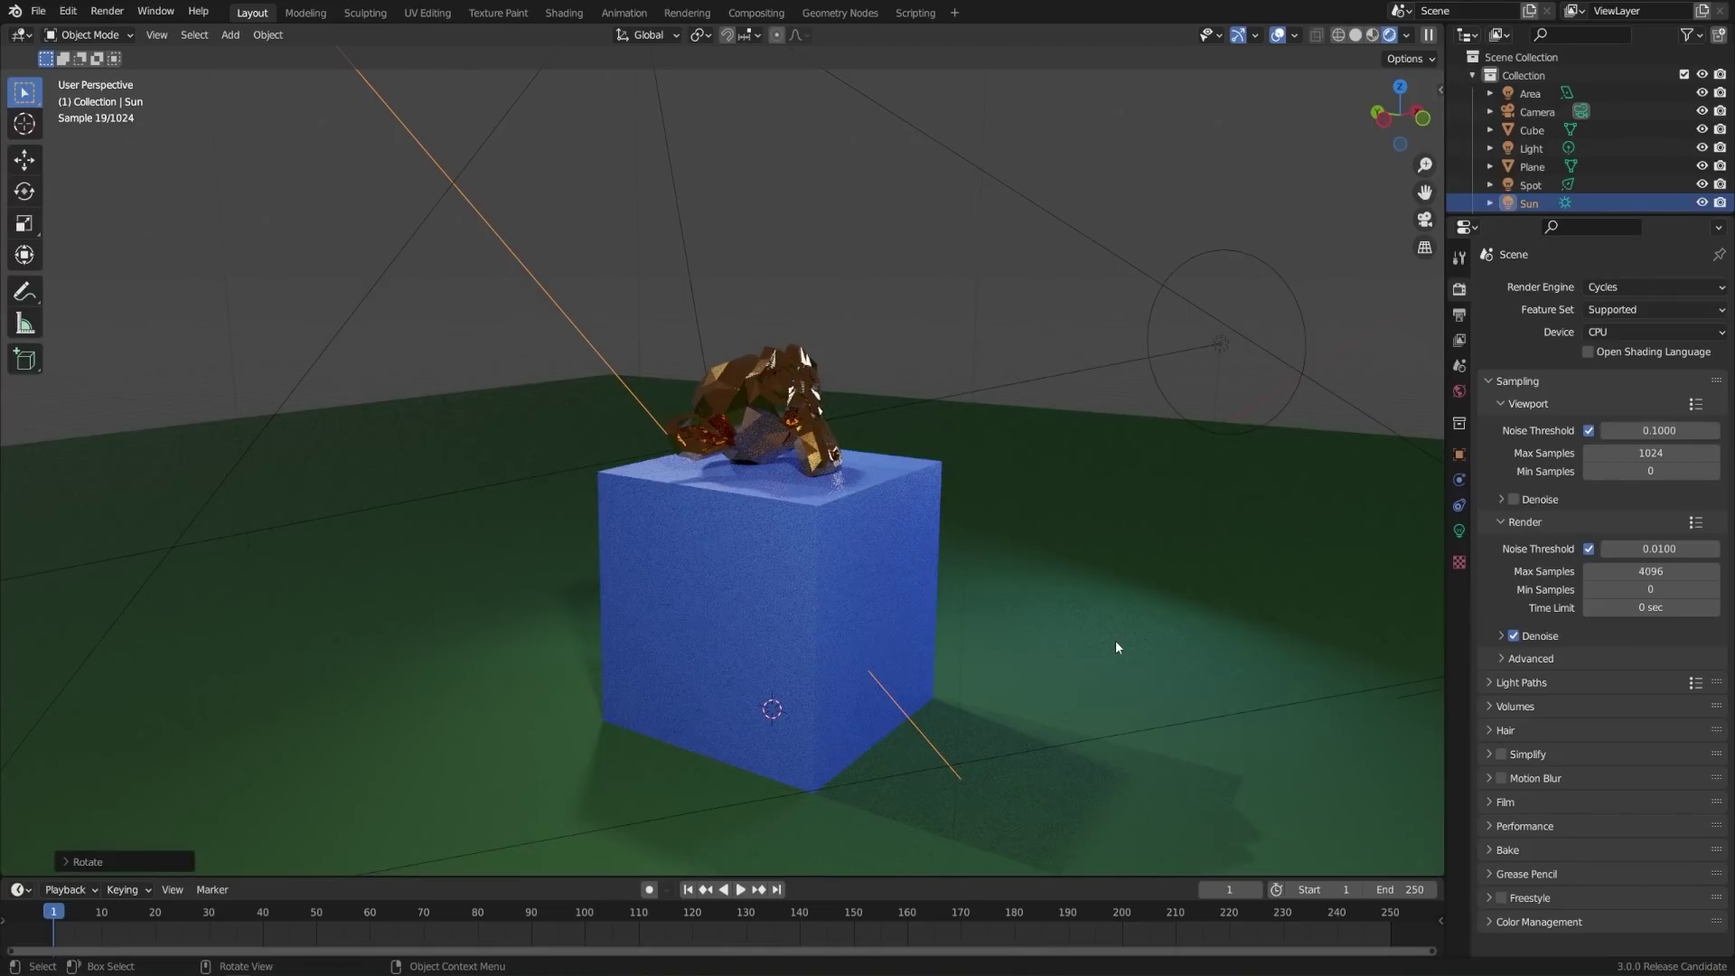
left_click(1620, 286)
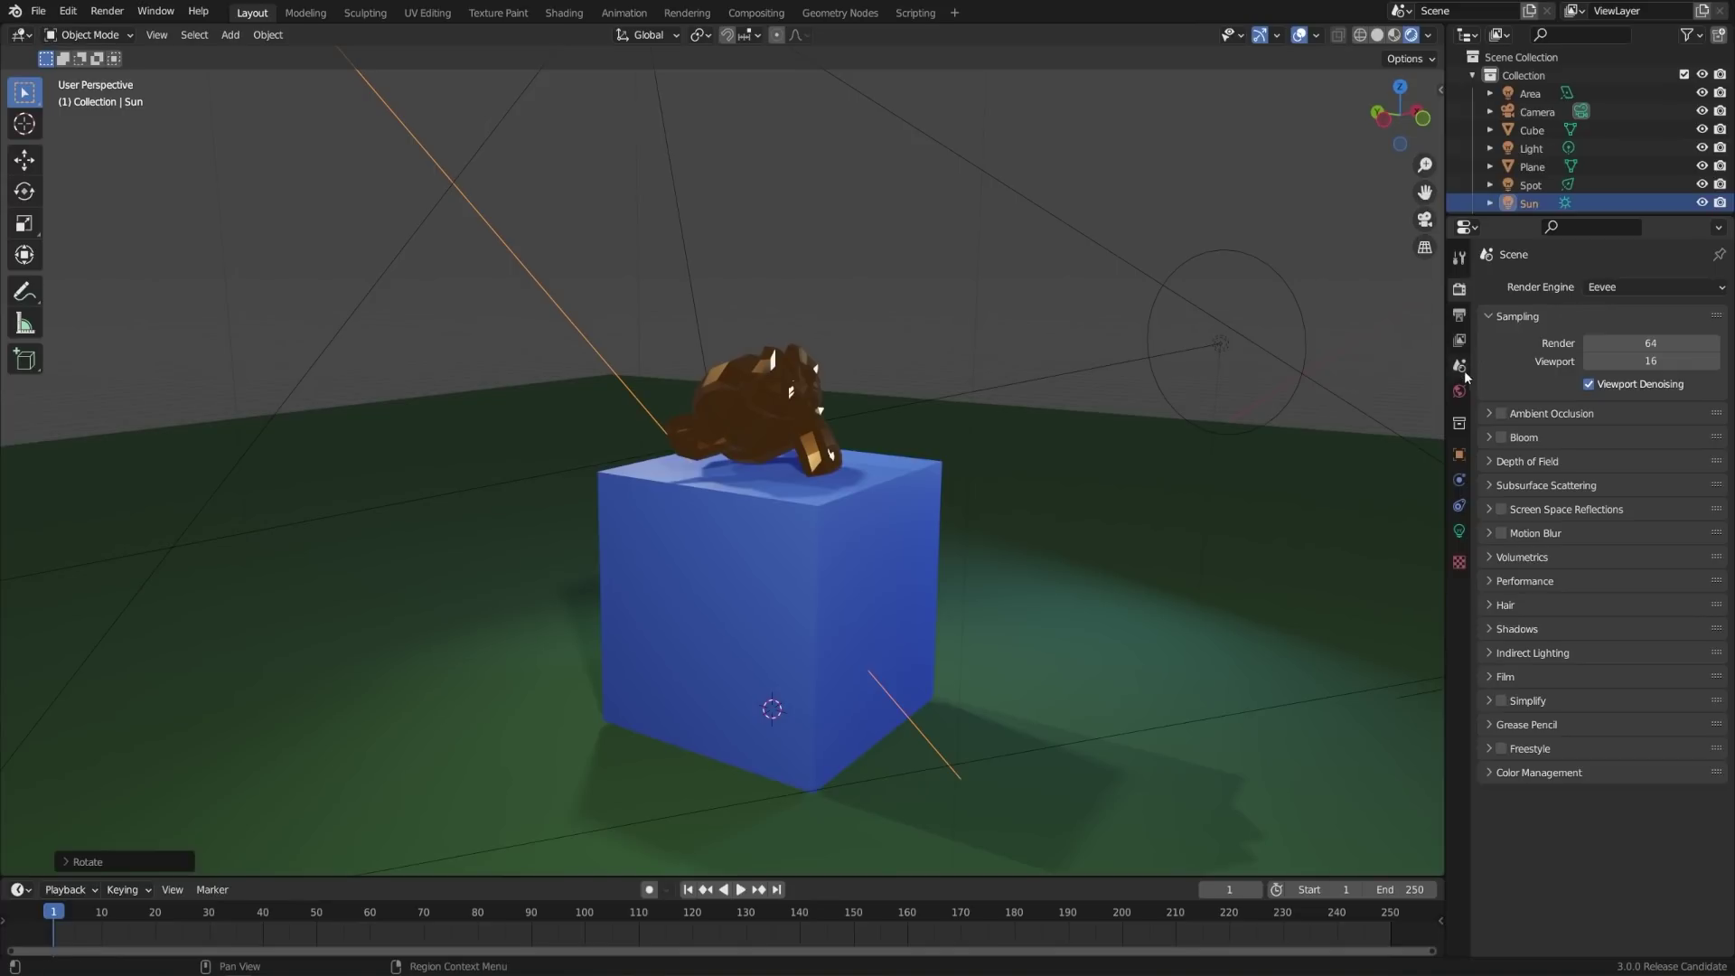
- Set the World background colour to a light blue-grey
left_click(1469, 390)
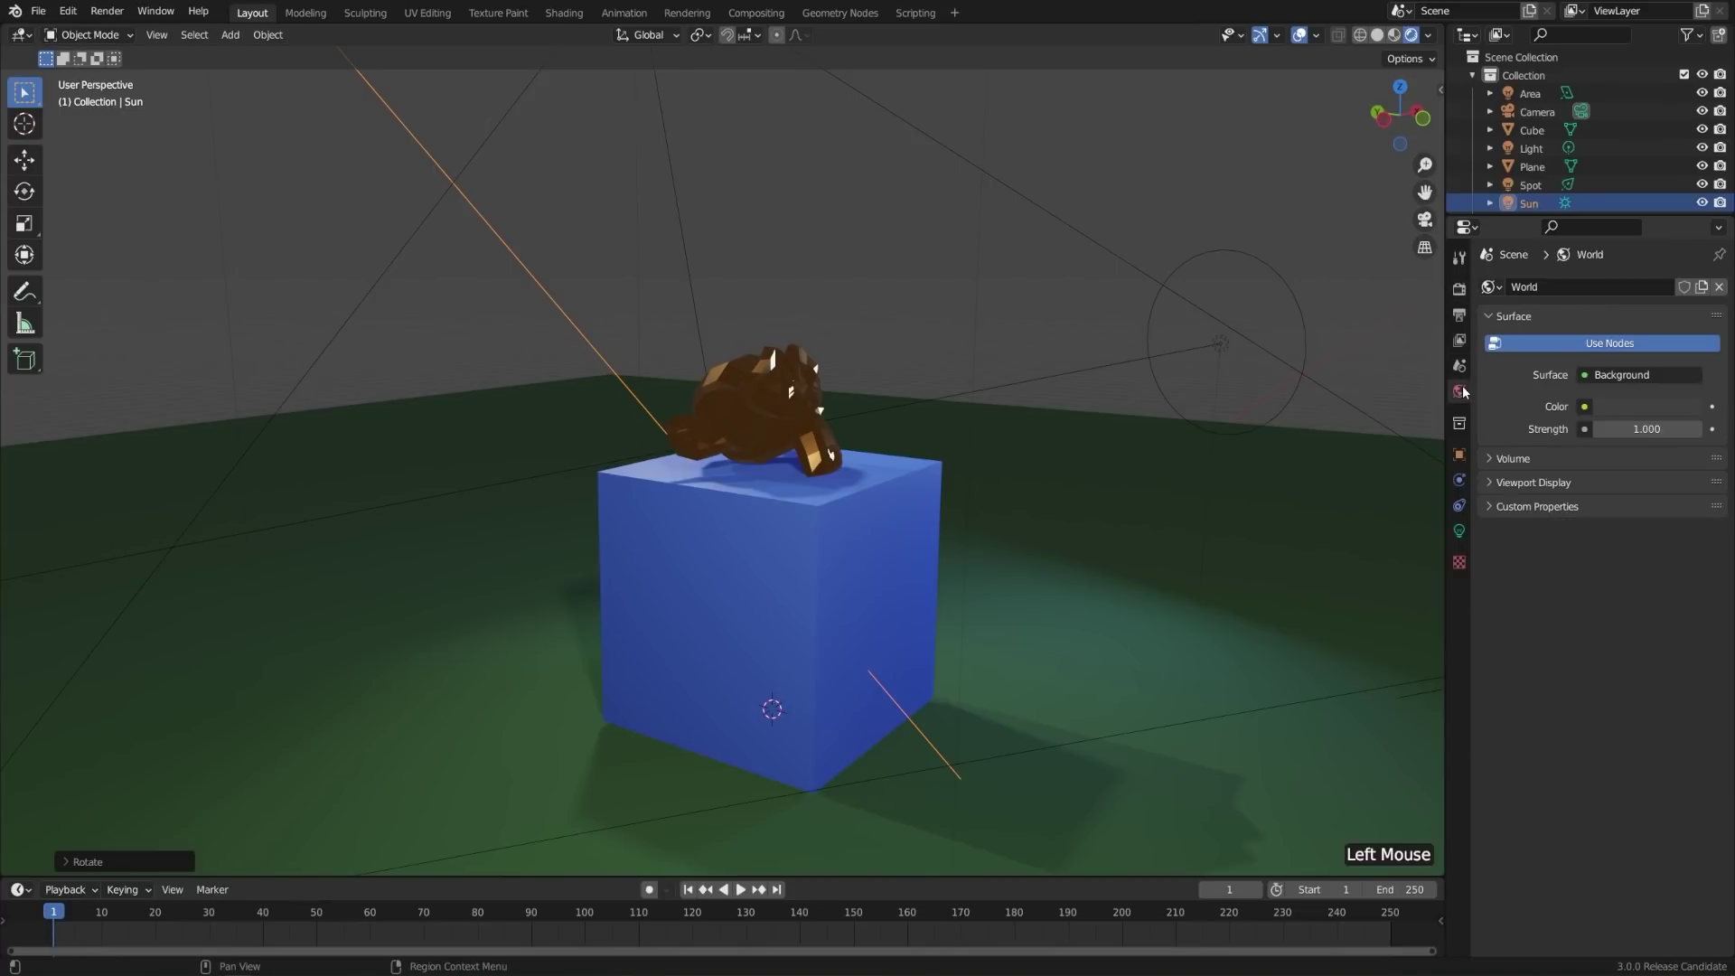
left_click(1616, 408)
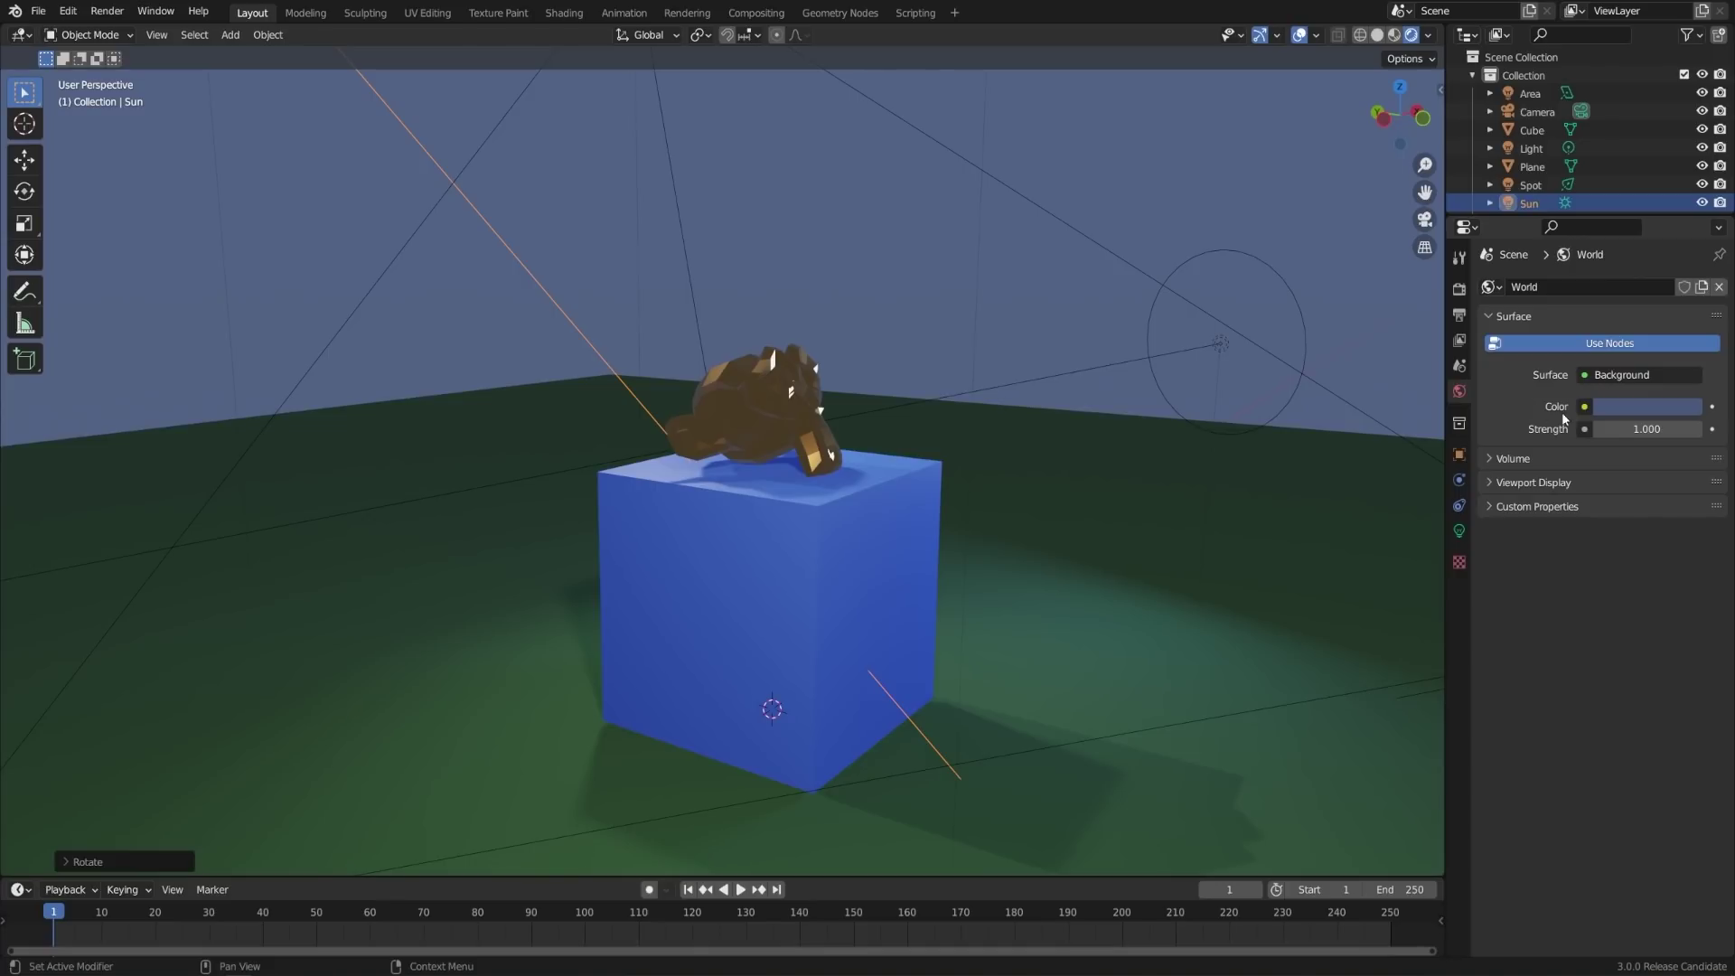
- Drive the world colour with a Sky Texture and reposition its sun
left_click(1592, 412)
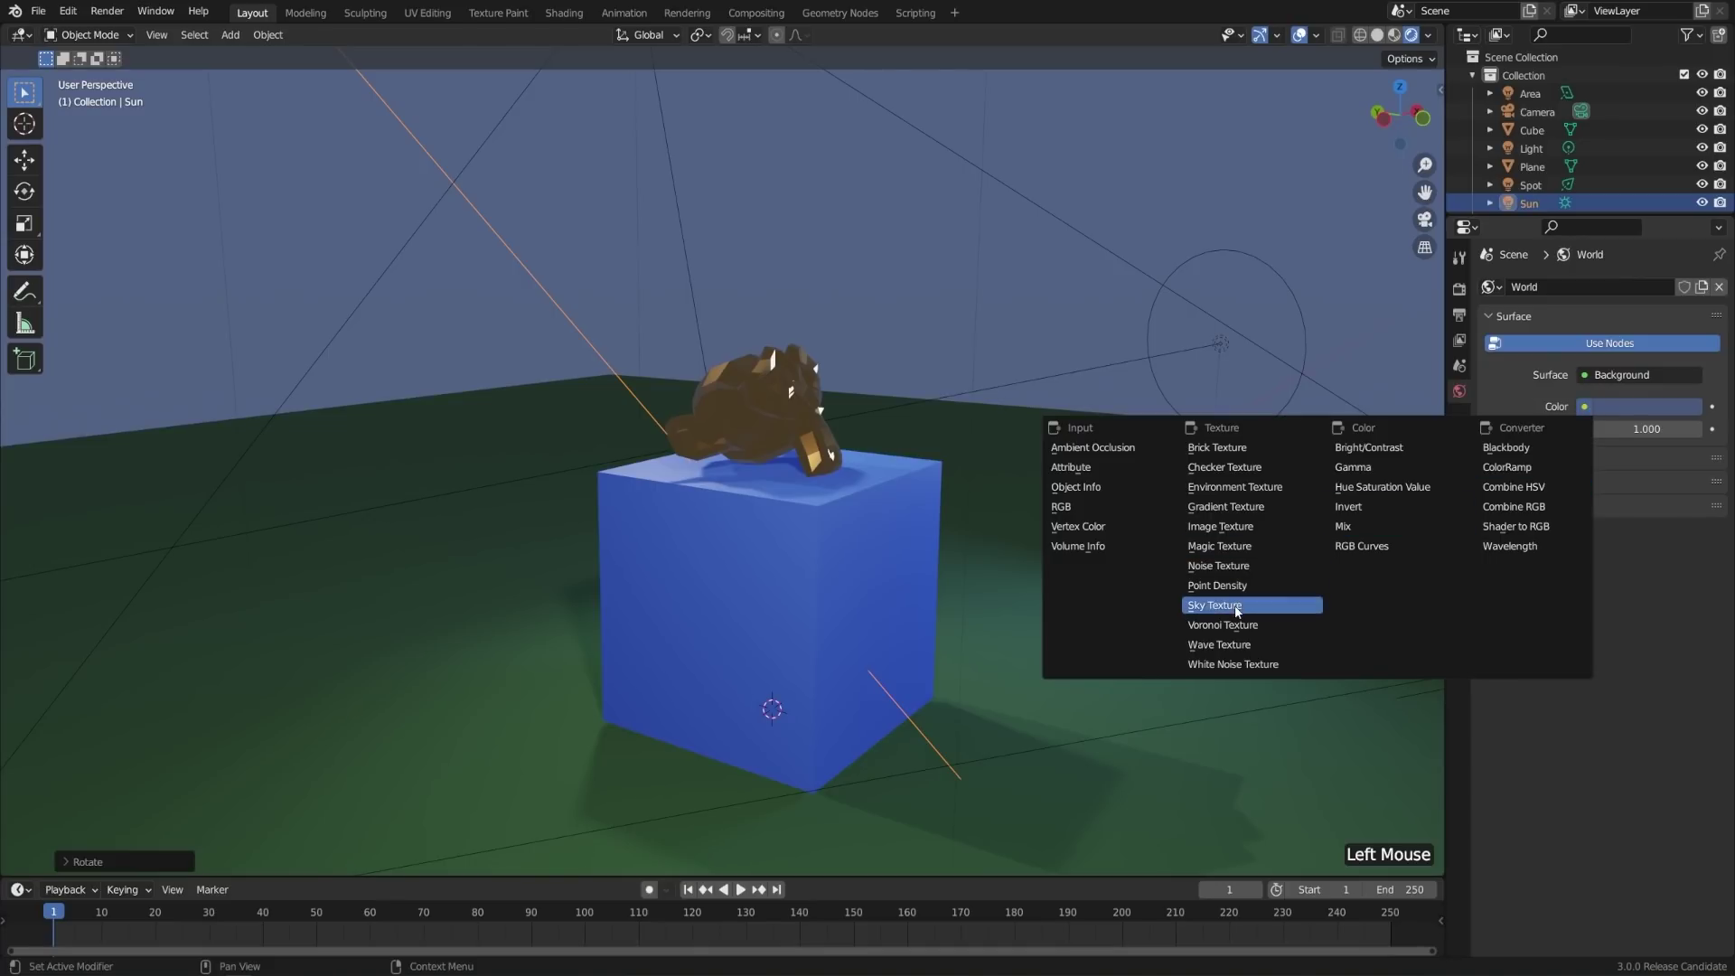
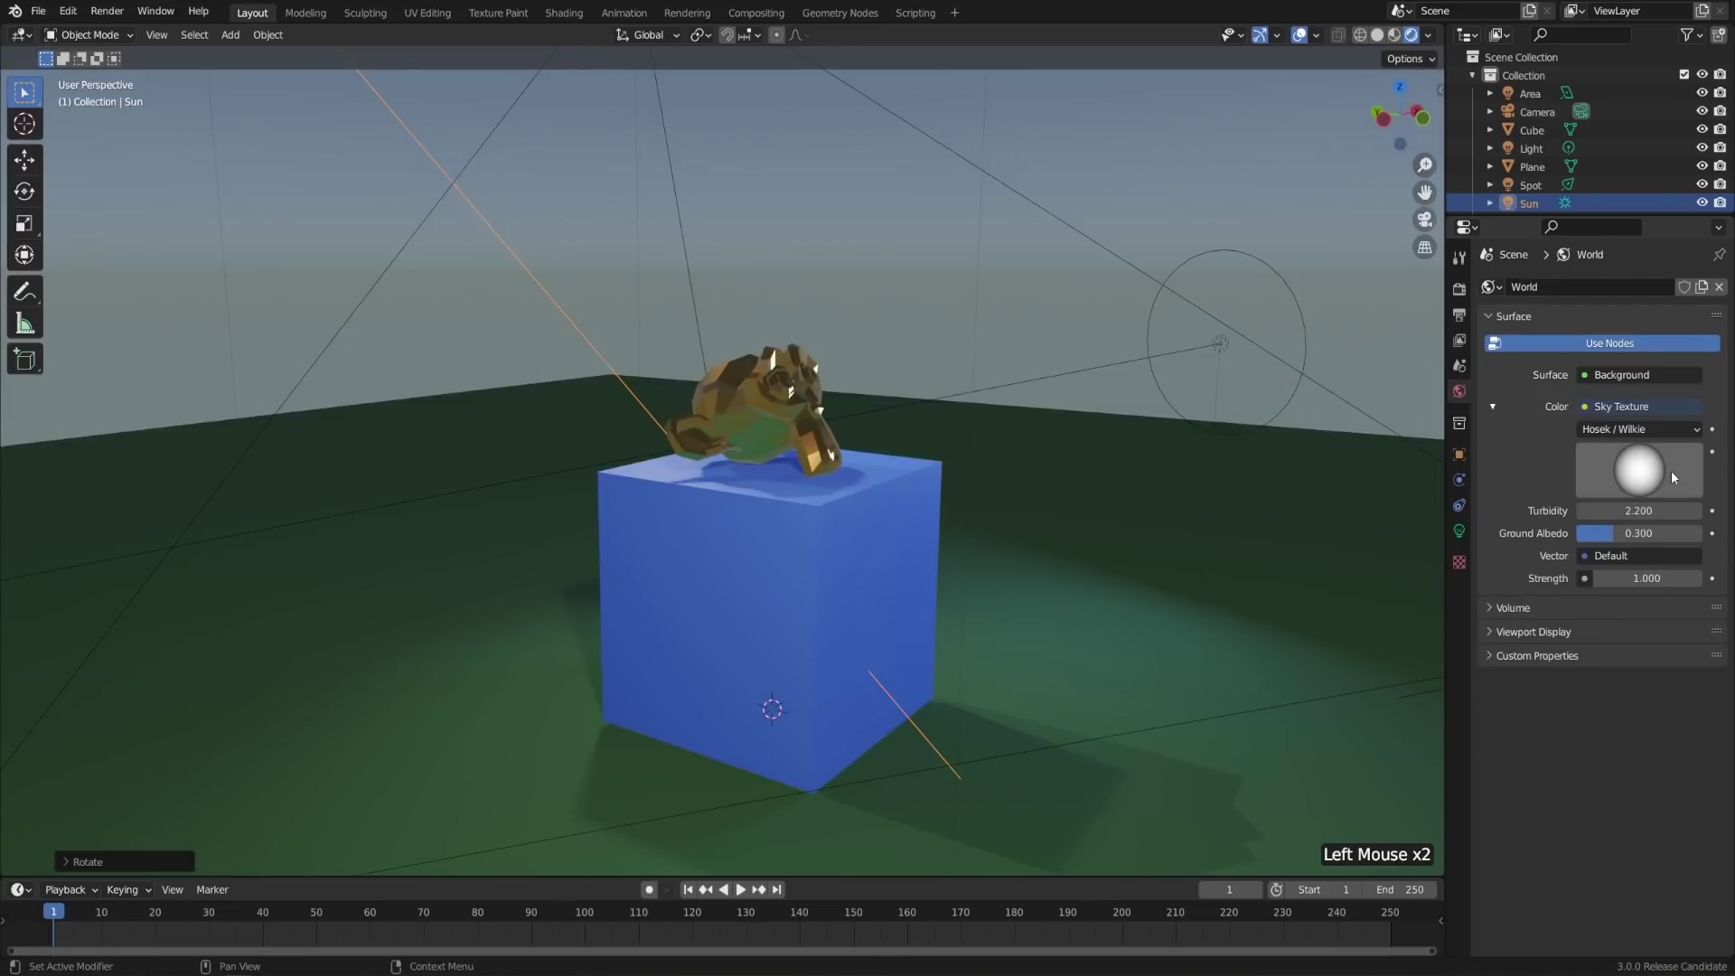
middle_click(993, 605)
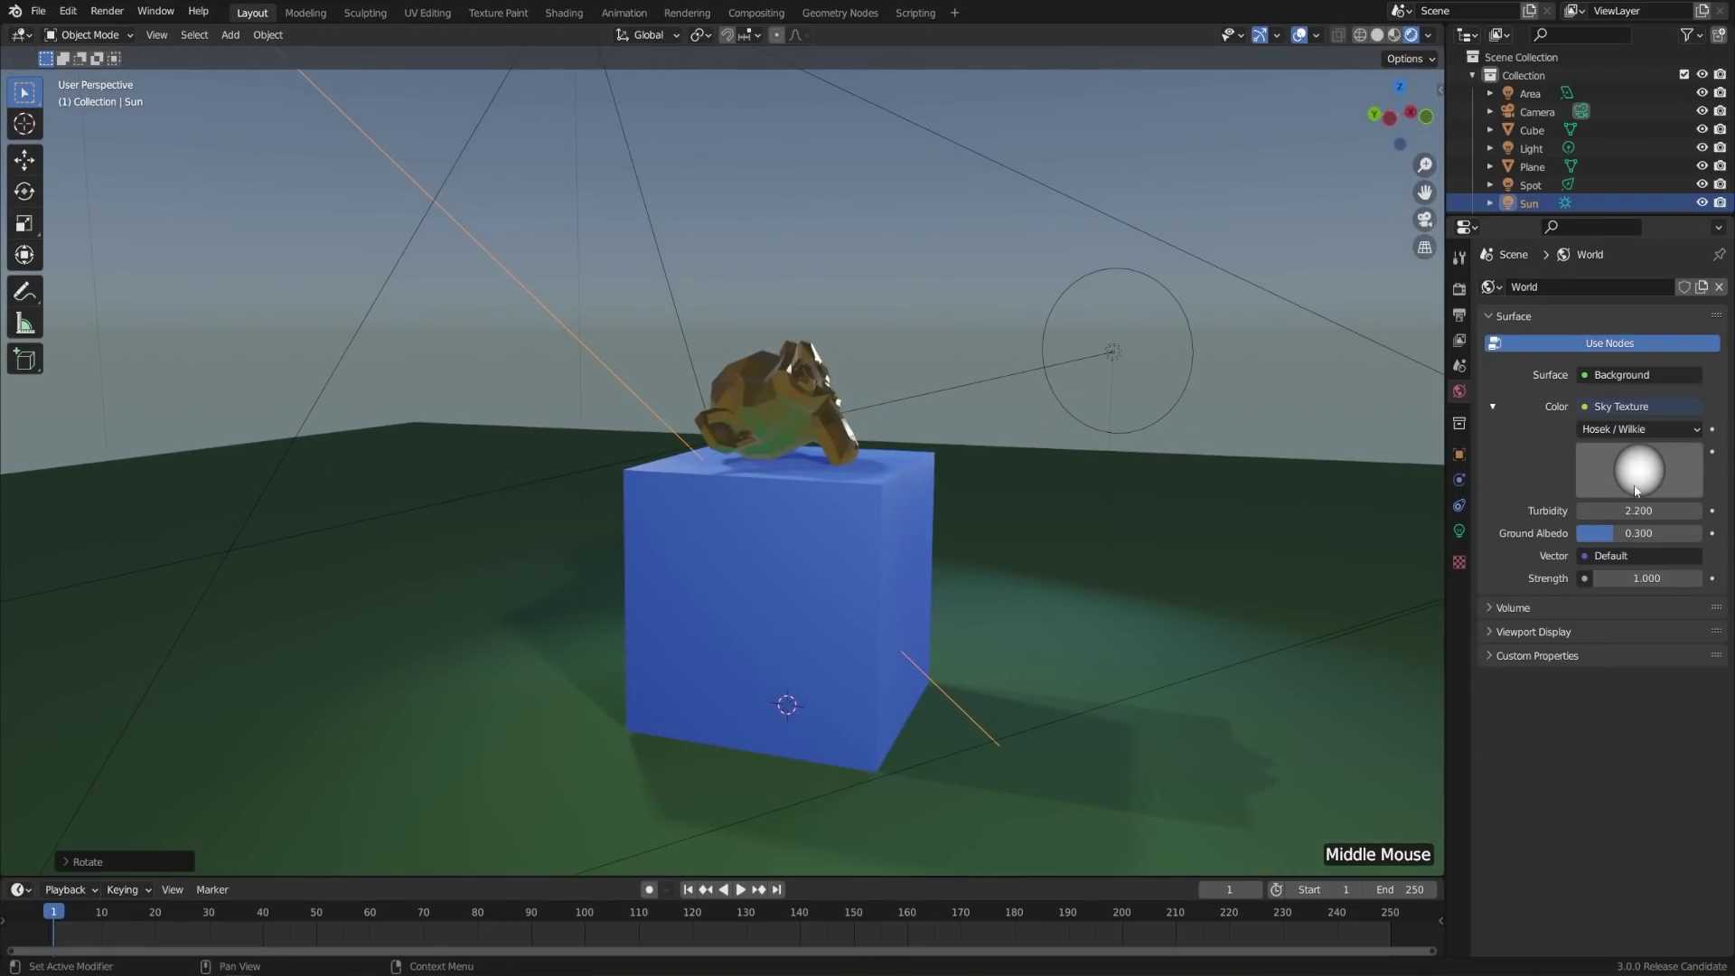
left_click(1645, 482)
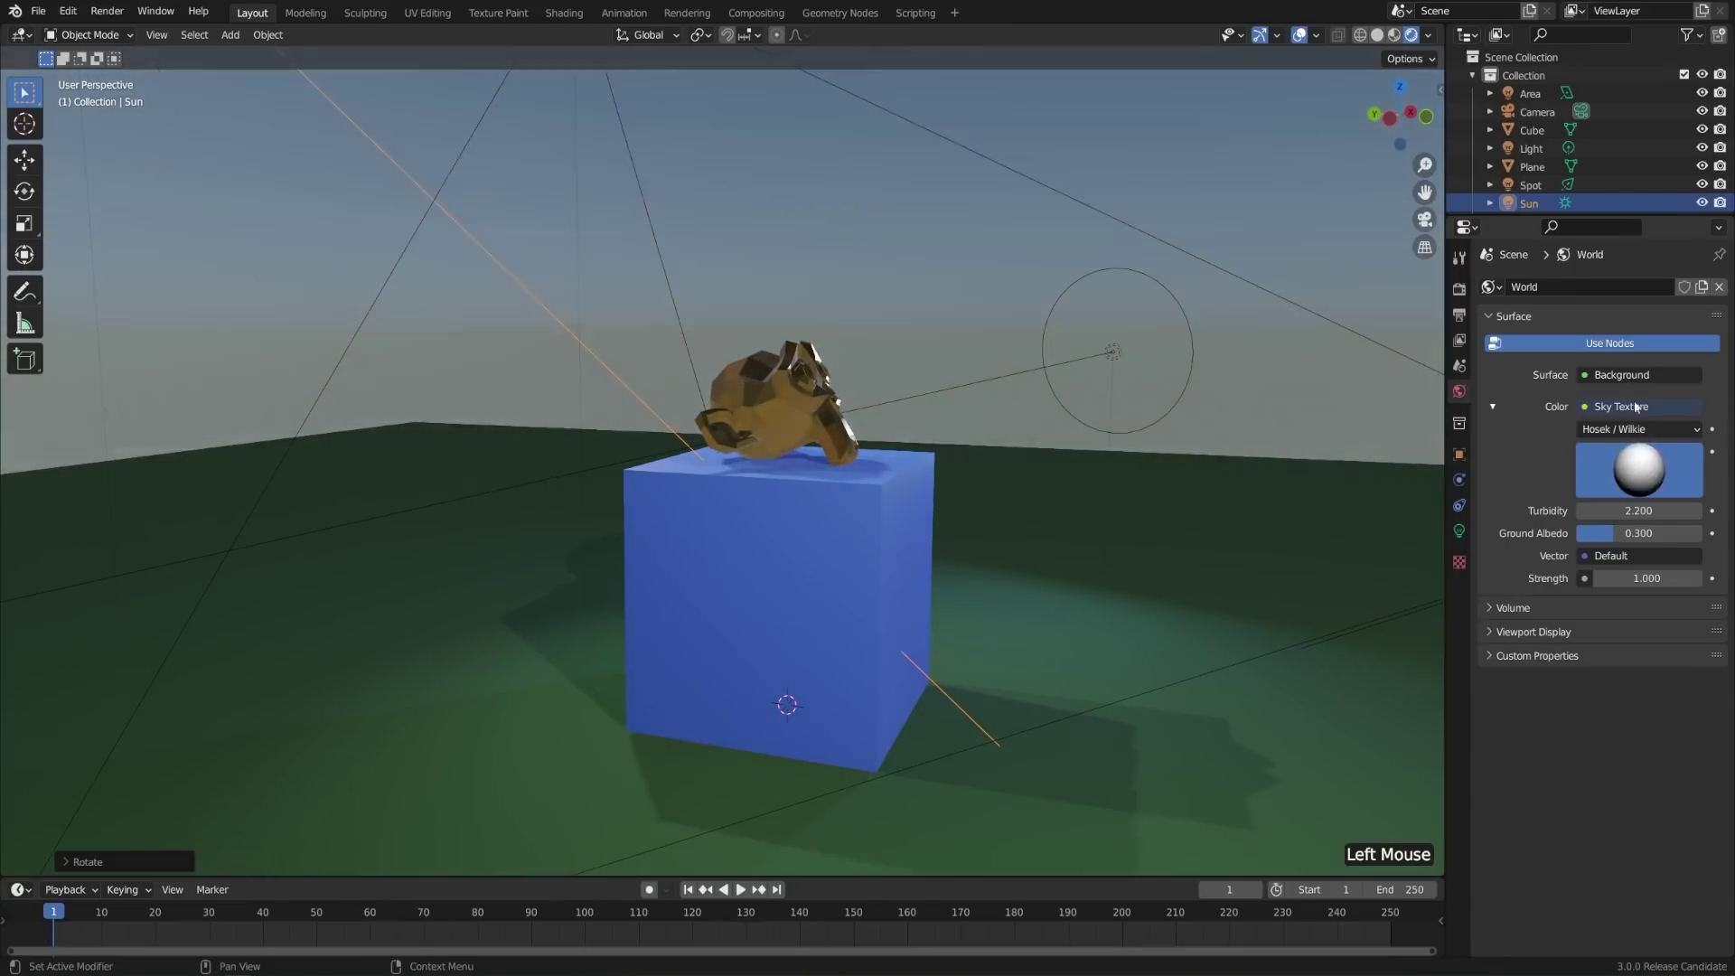
middle_click(1036, 536)
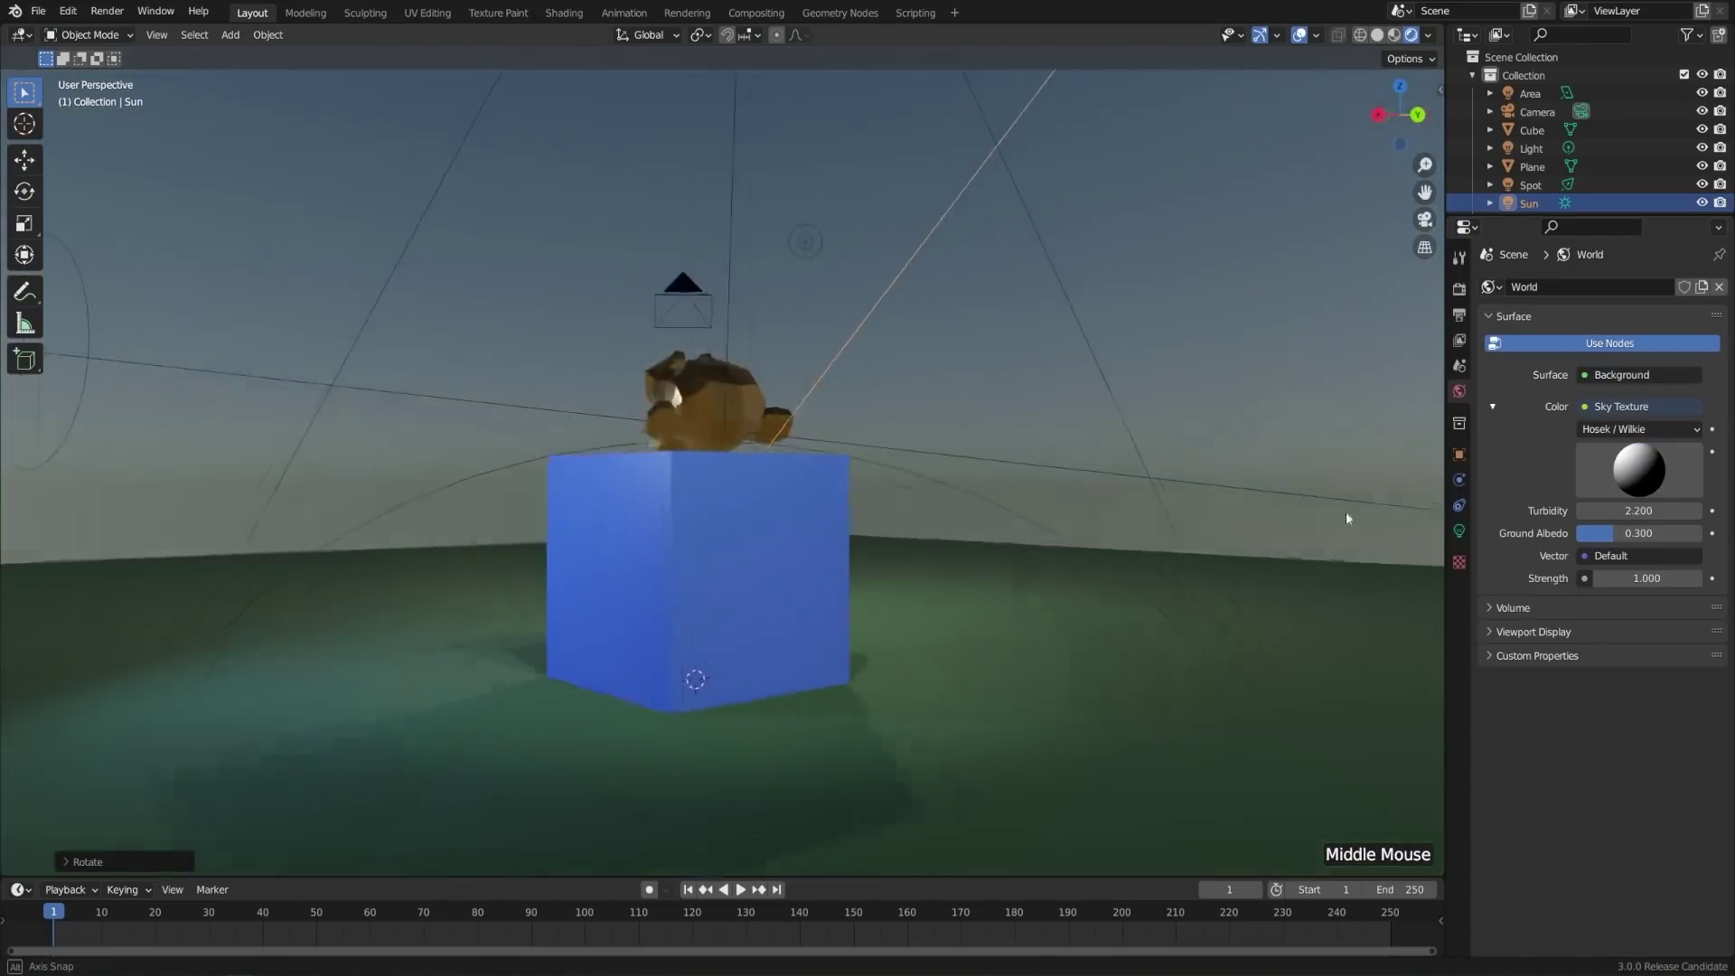
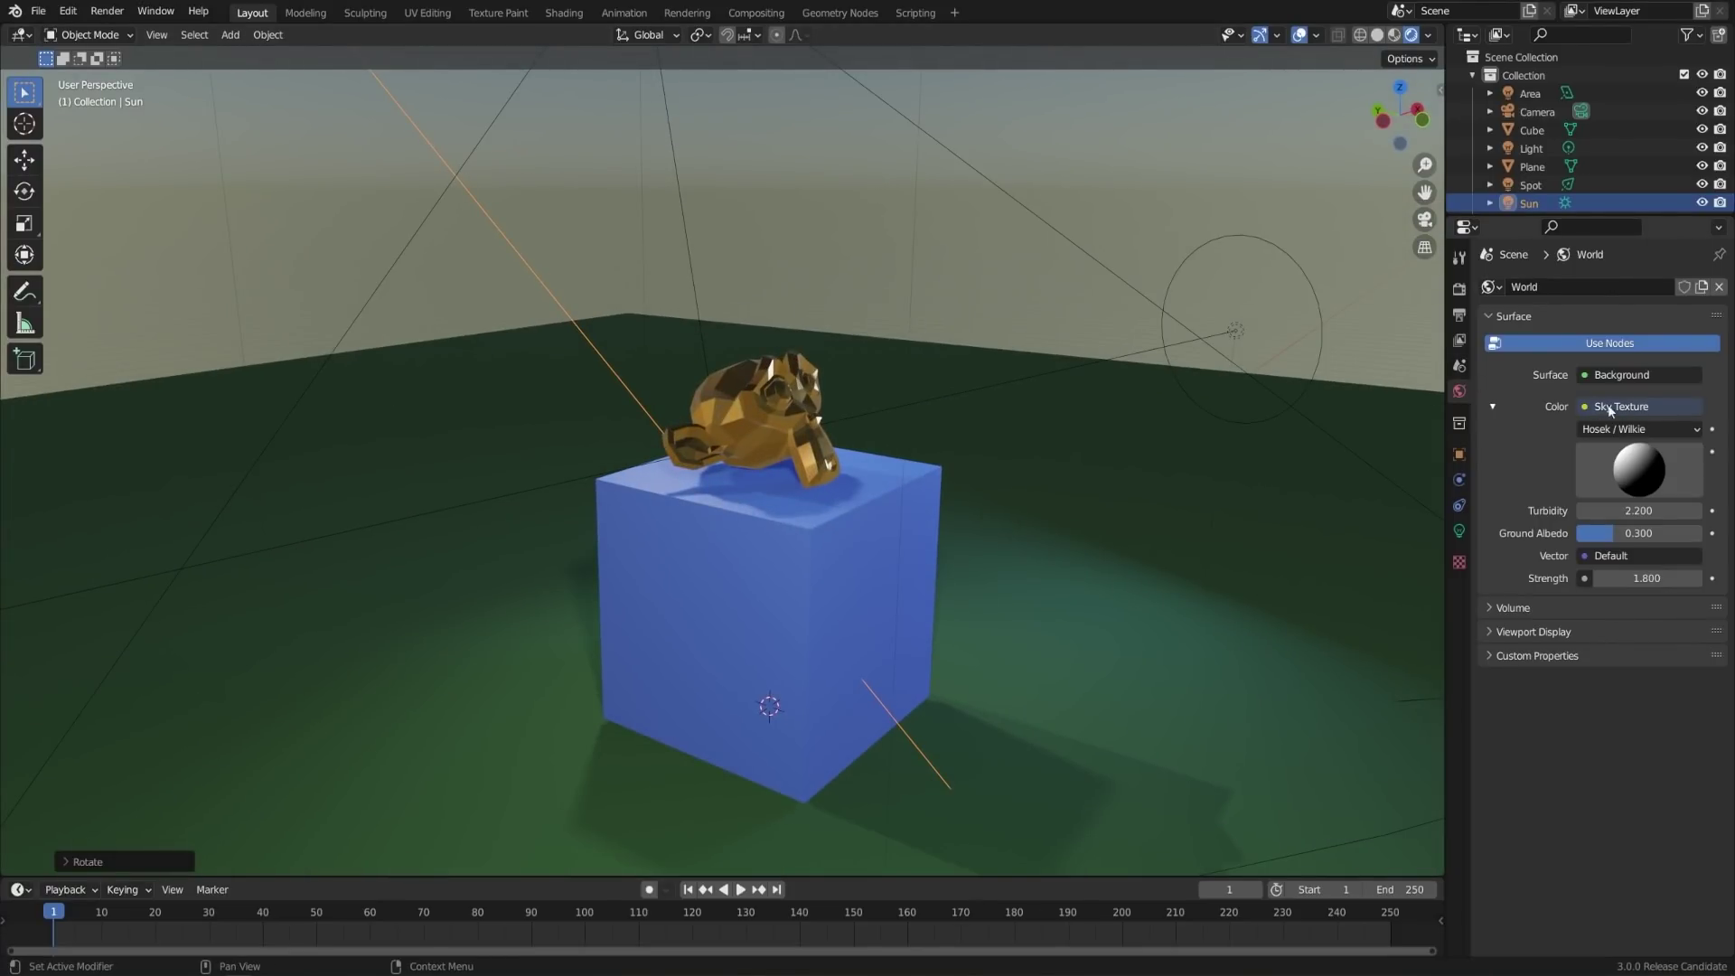
- Load table_mountain_1_4k.hdr into the Environment Texture and look around the landscape
left_click(1645, 411)
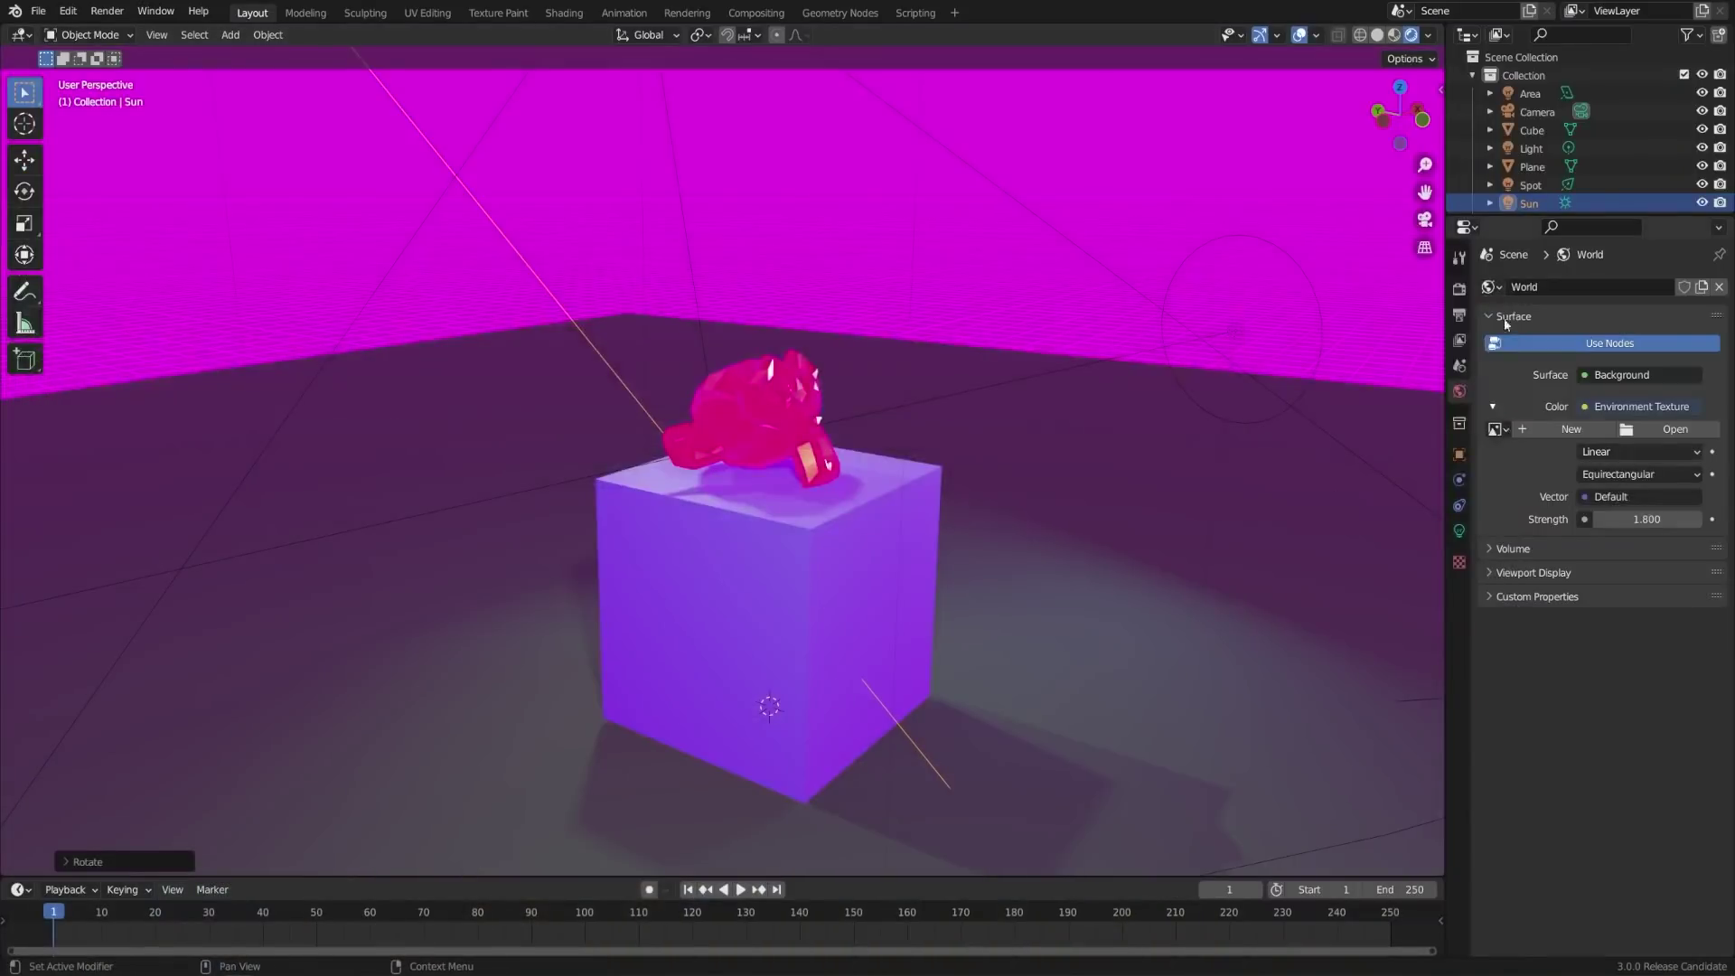
left_click(1692, 432)
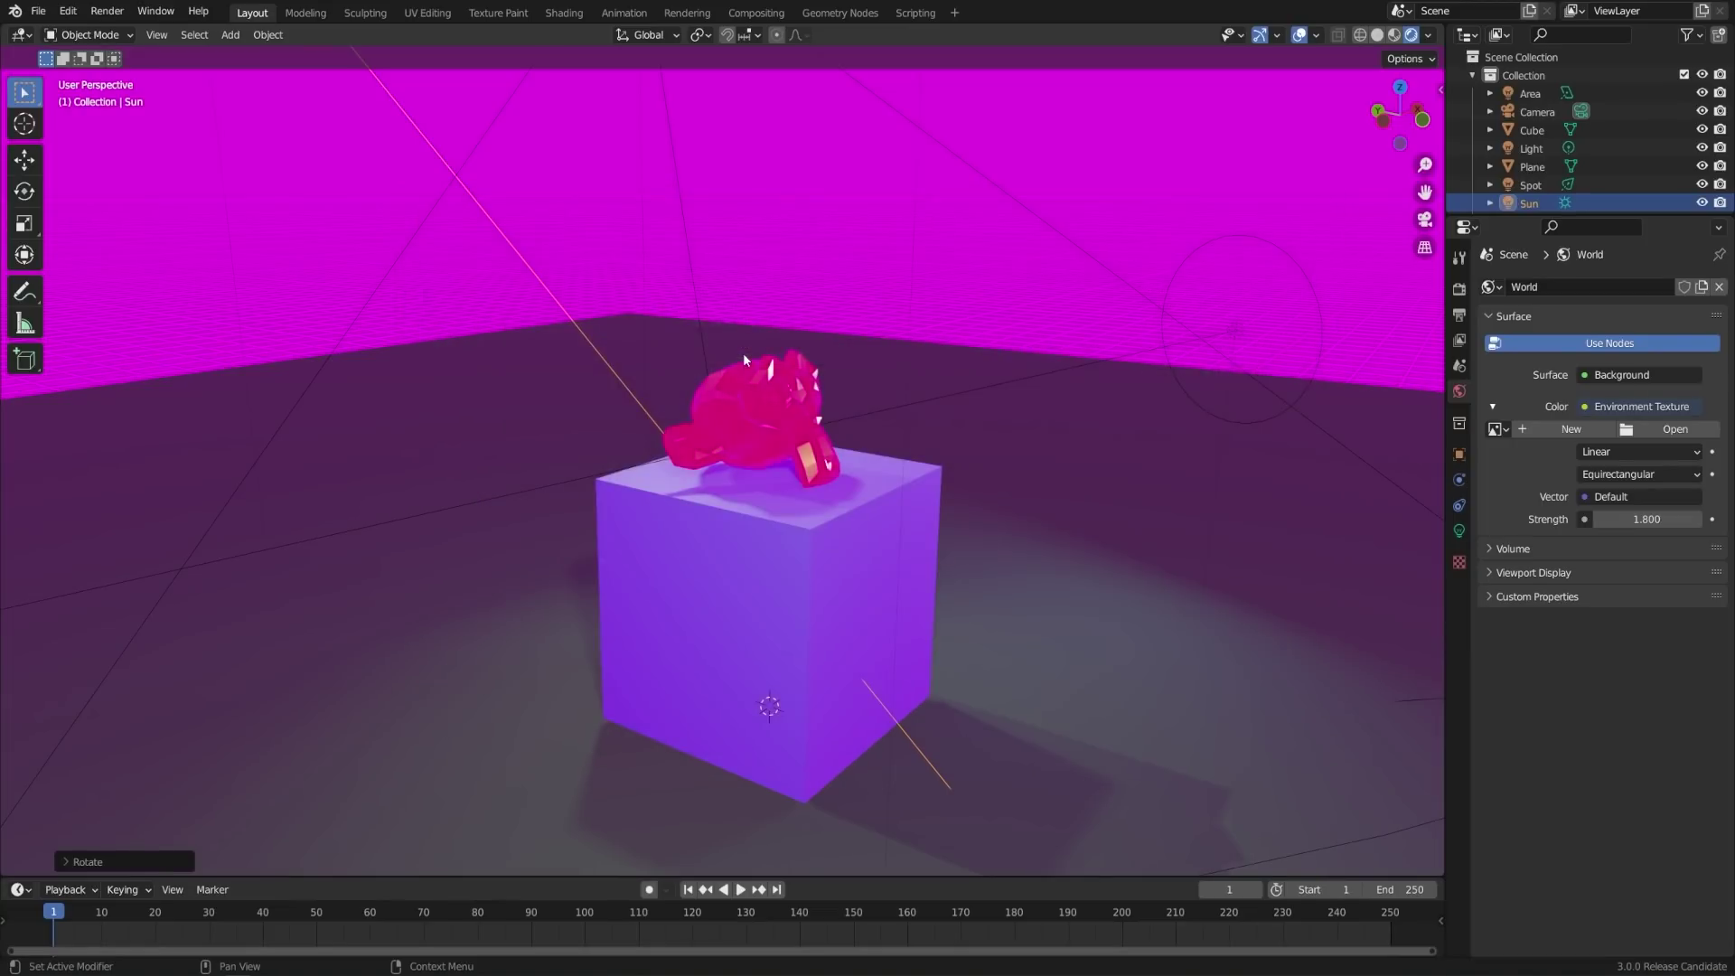
middle_click(824, 595)
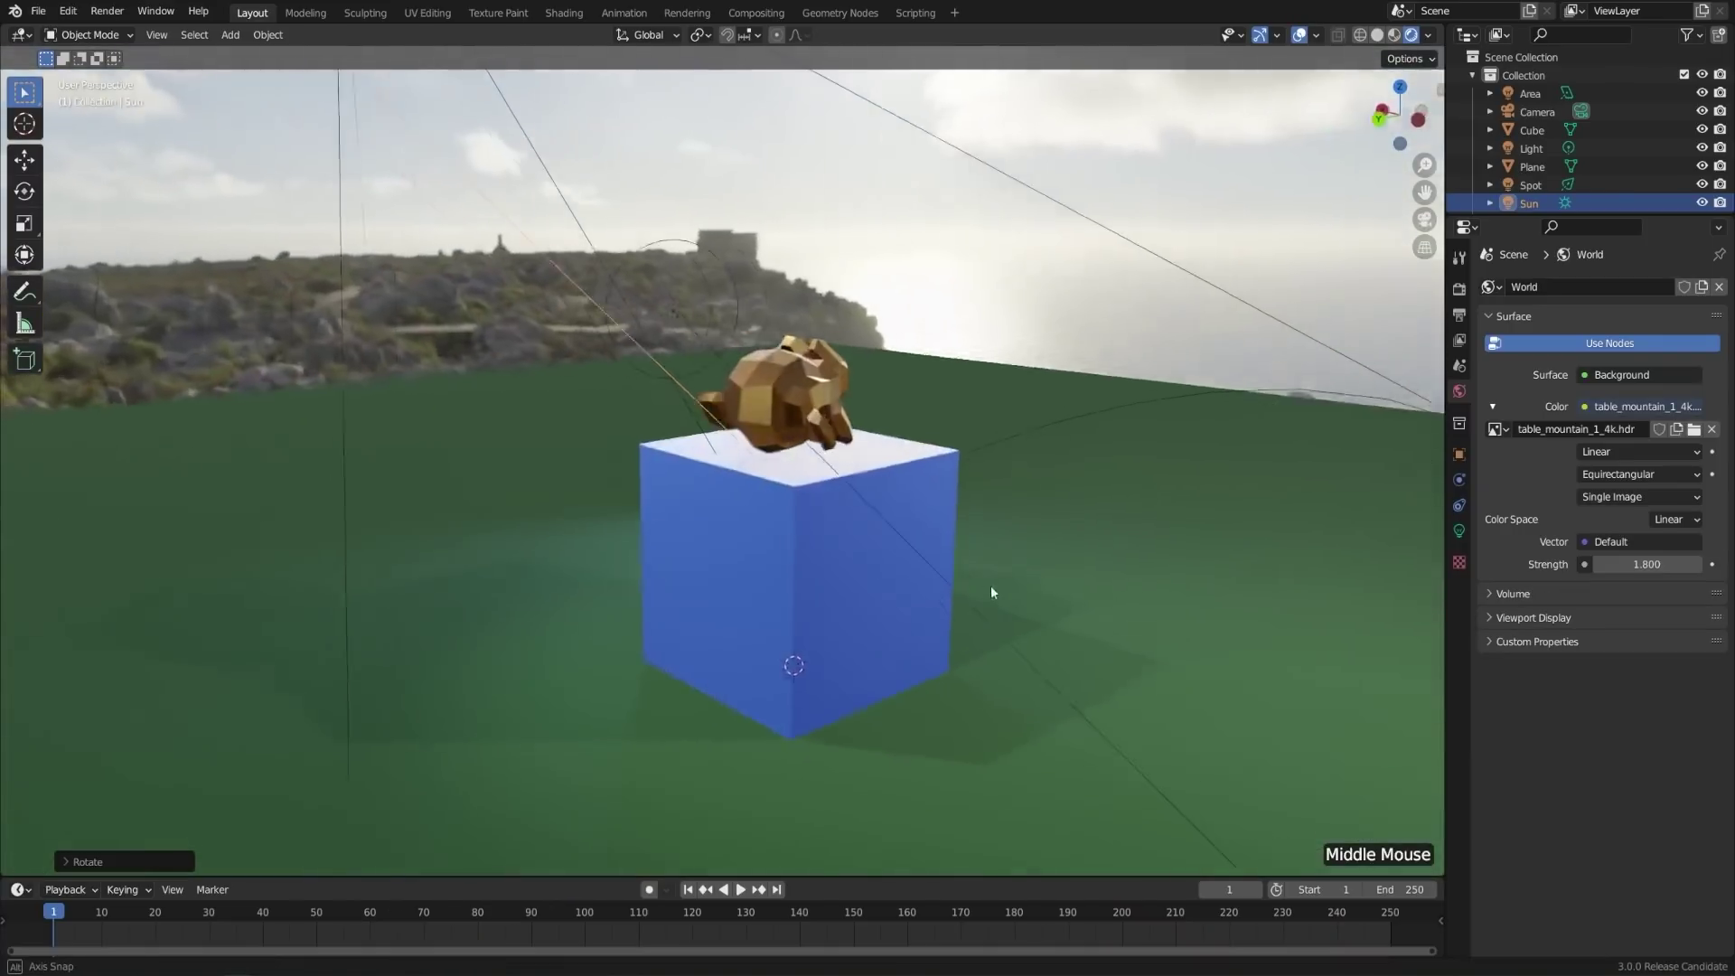
scroll("up", 3)
middle_click(1055, 574)
middle_click(749, 409)
scroll("up", 3)
middle_click(911, 449)
- Lower Suzanne's Gold material roughness from 0.105 to 0.062
left_click(988, 447)
middle_click(986, 451)
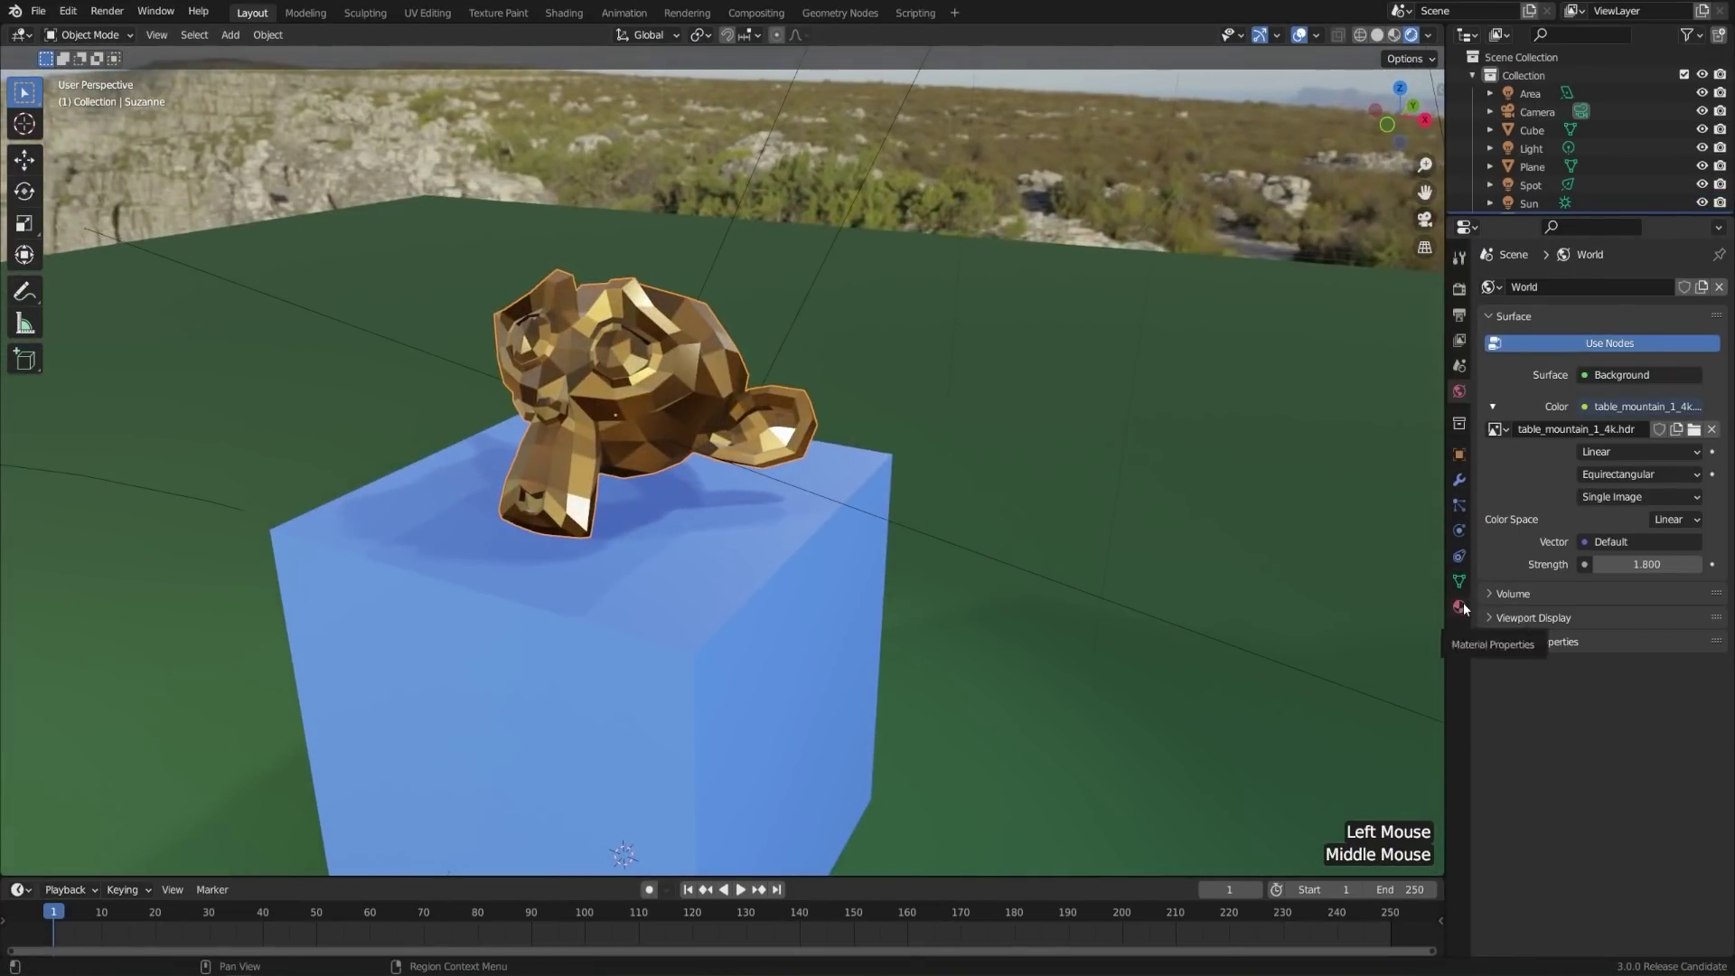
left_click(1470, 607)
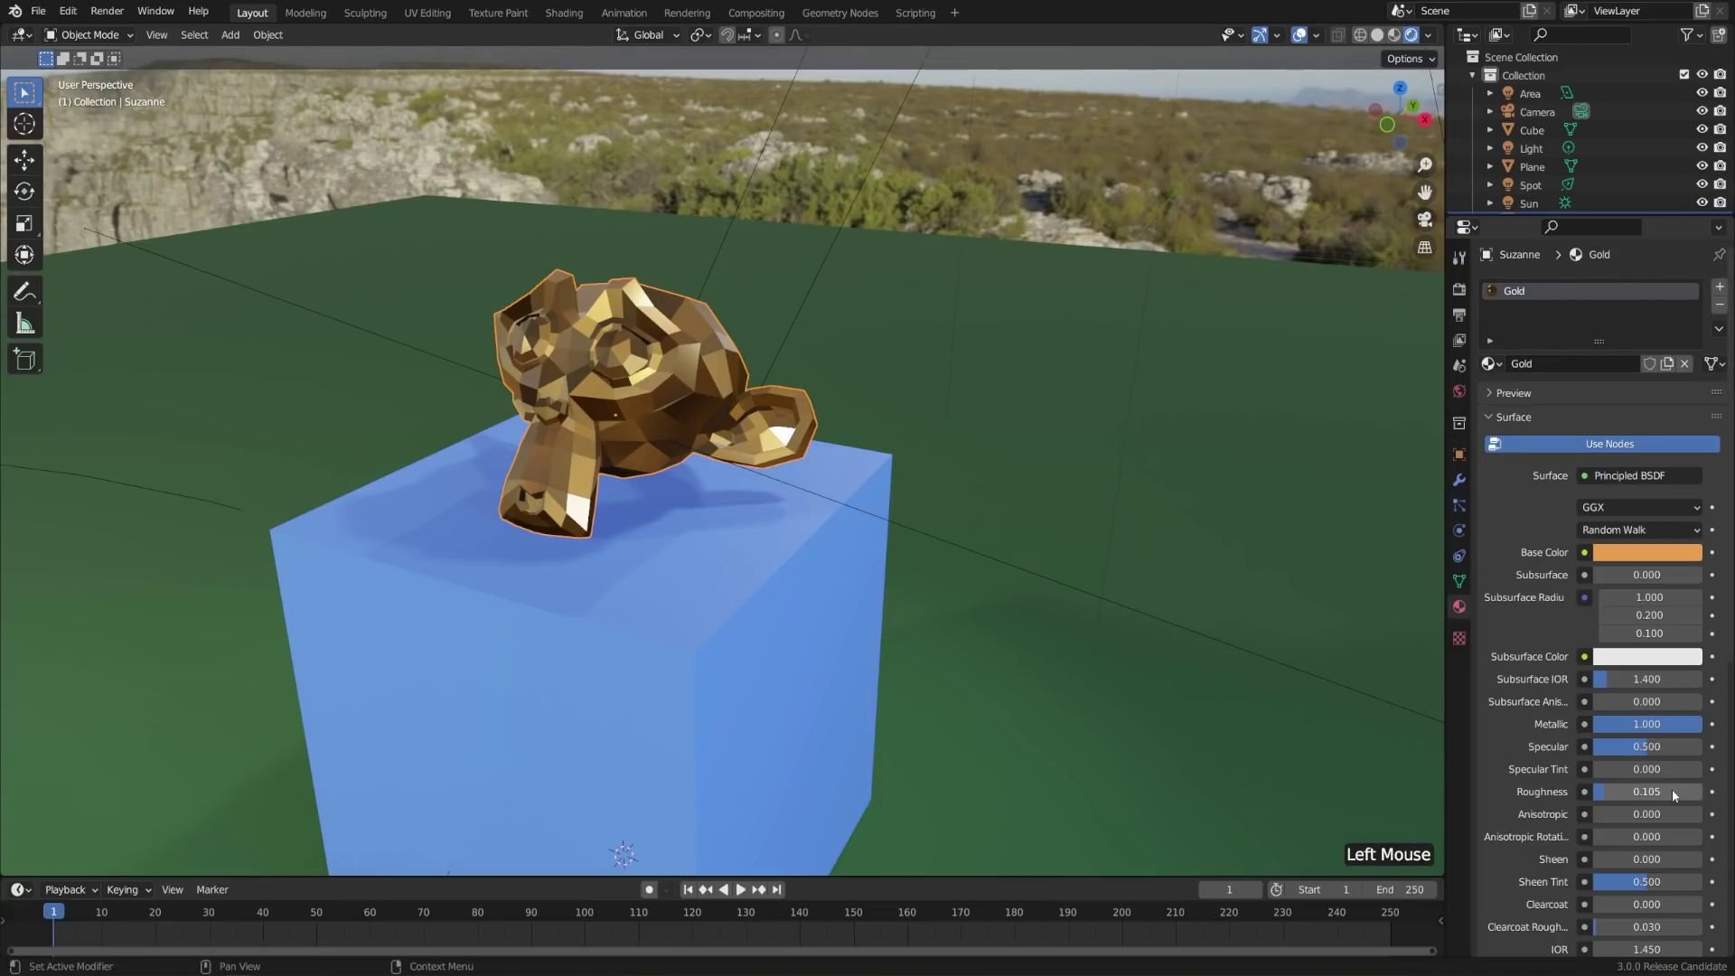
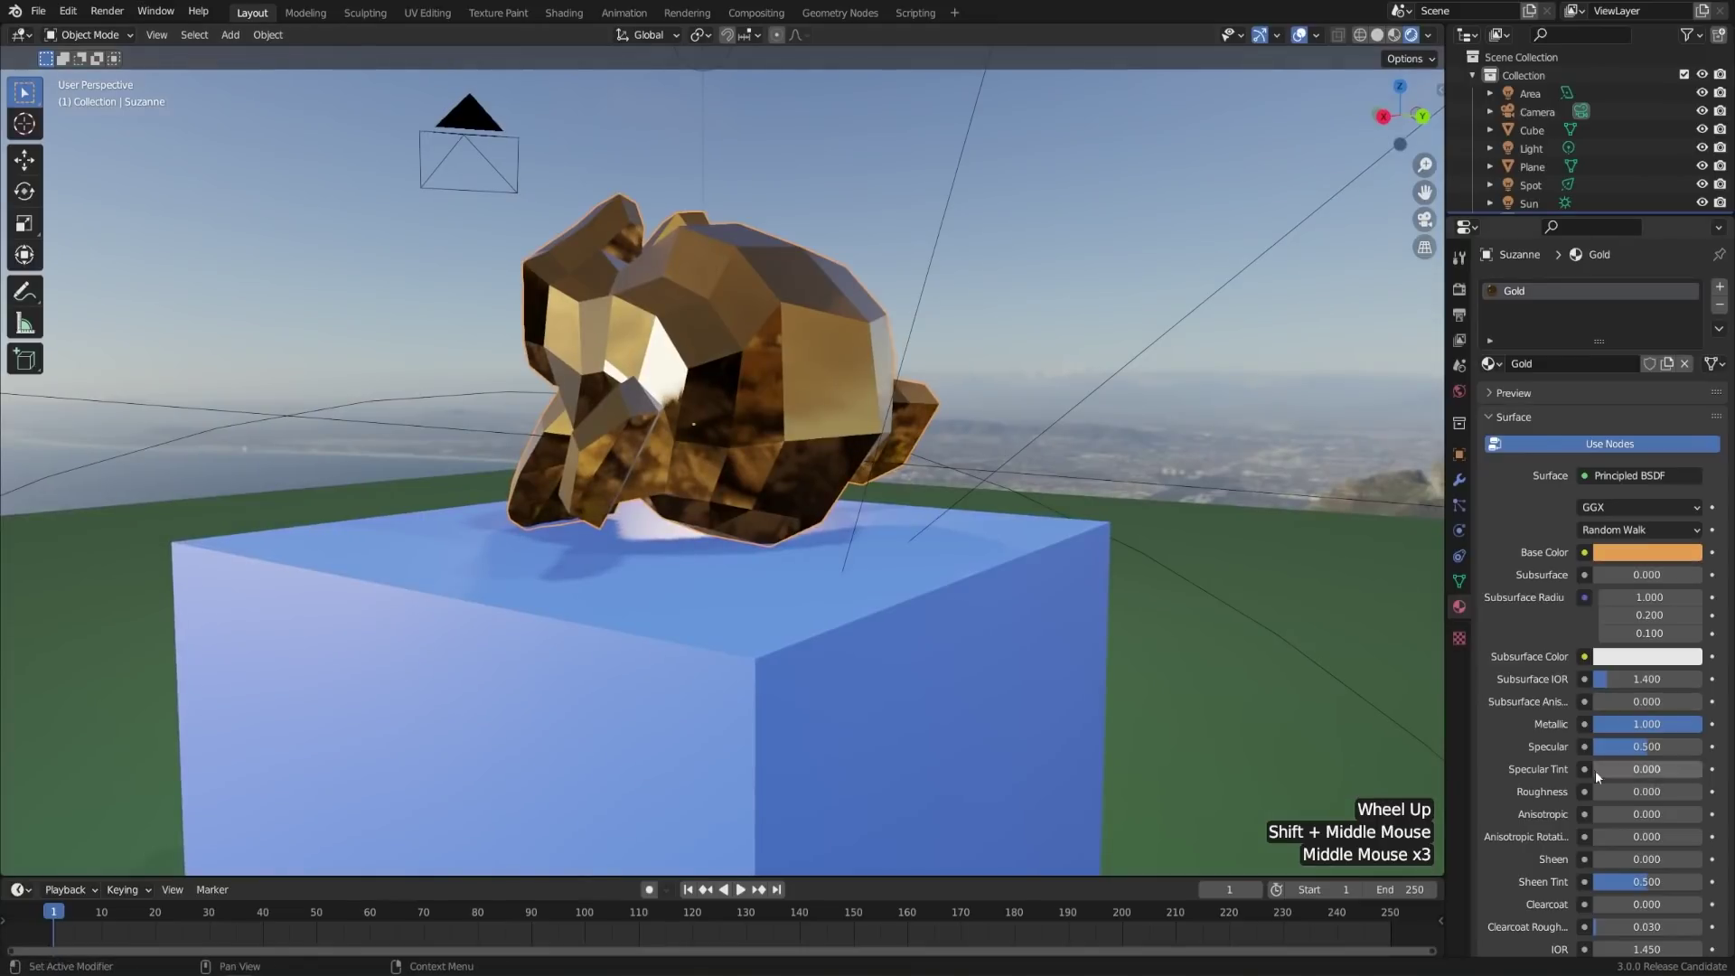
left_click(1613, 795)
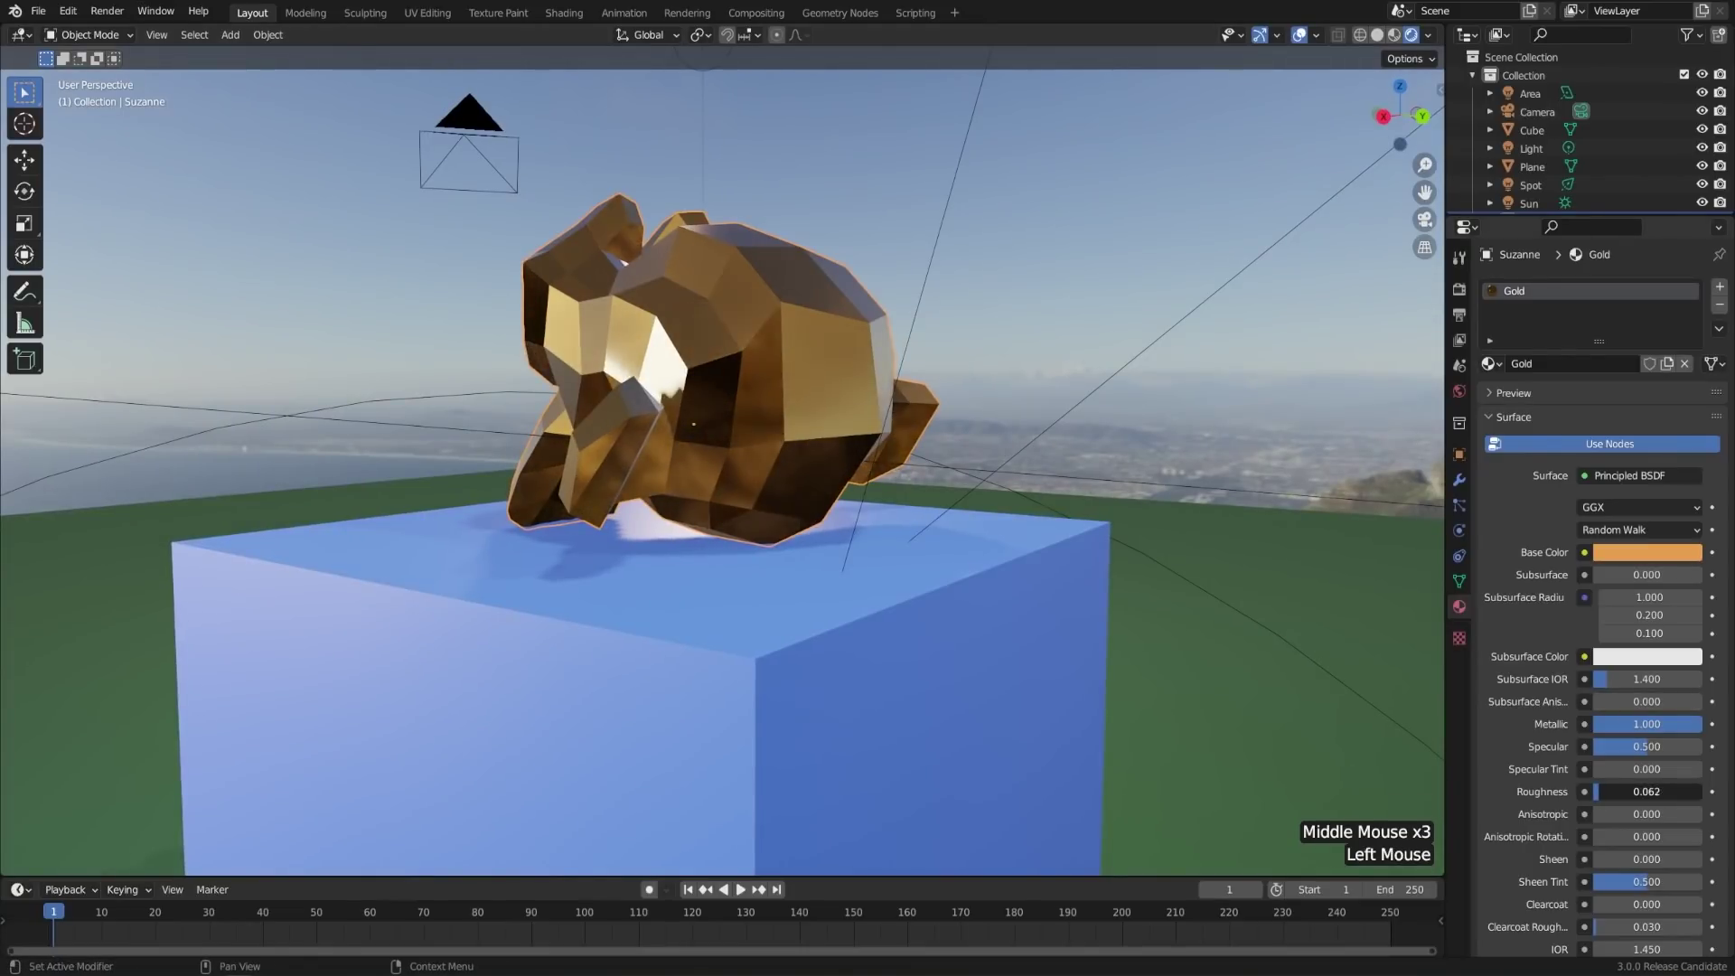
- Settle the Gold roughness at 0.123 and orbit to check the reflections
scroll("down", 3)
middle_click(895, 545)
scroll("down", 3)
middle_click(1089, 558)
scroll("up", 3)
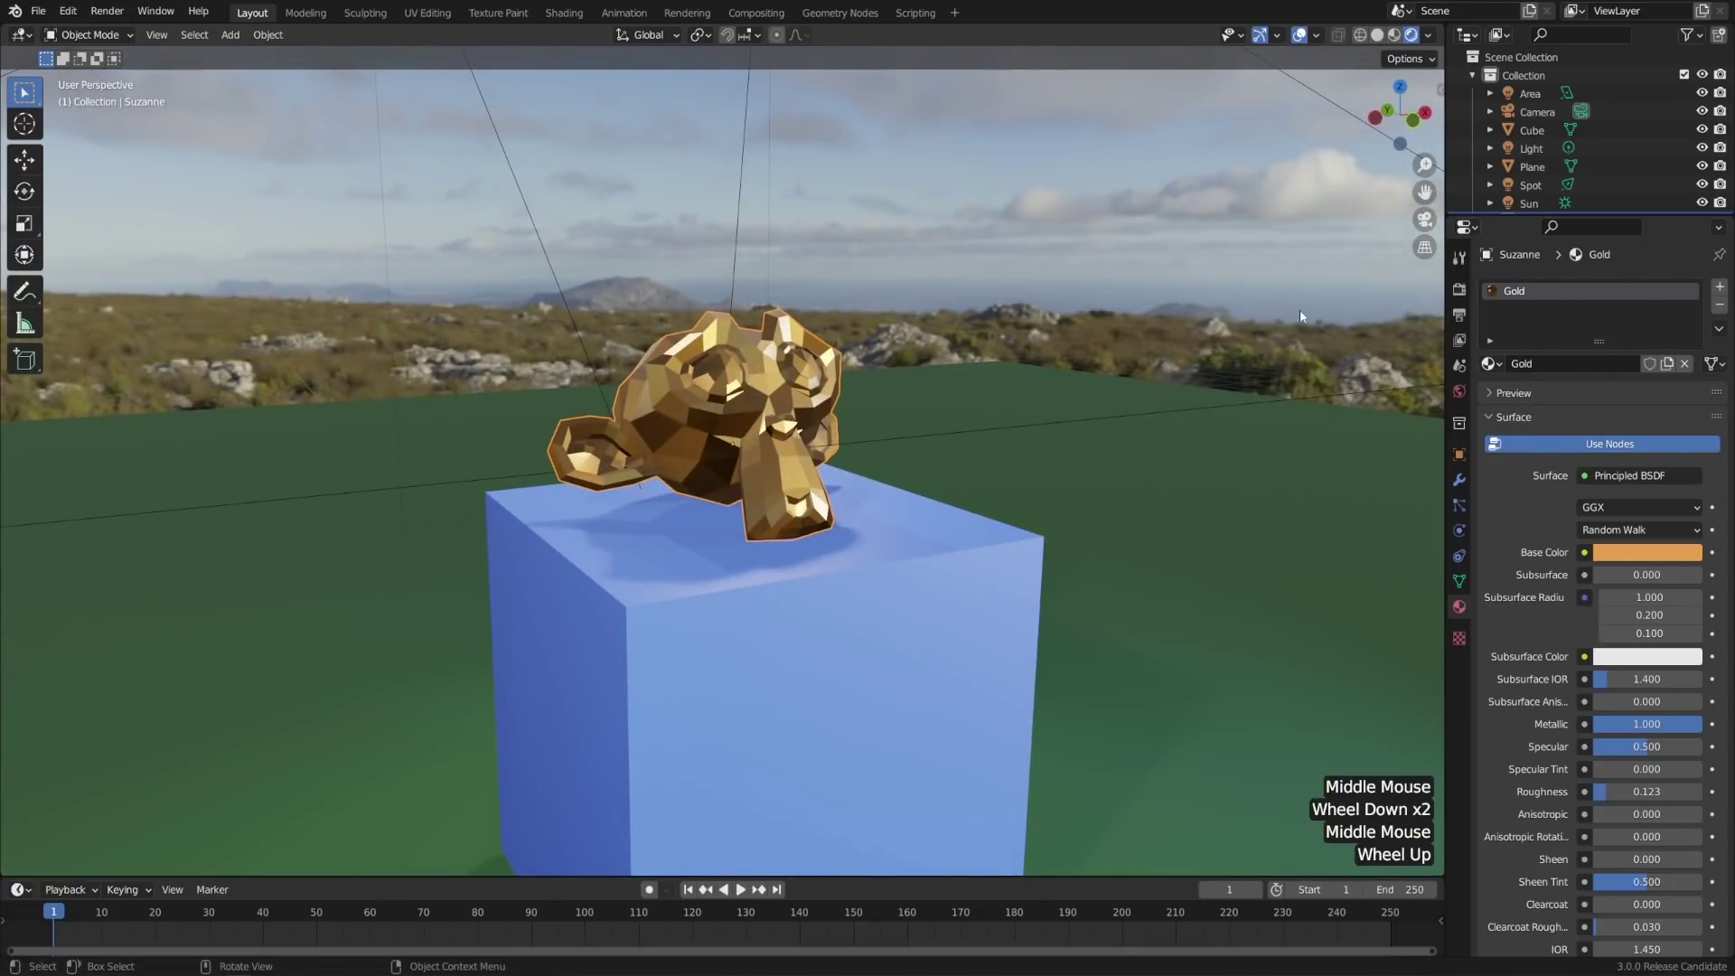
scroll("down", 3)
middle_click(981, 542)
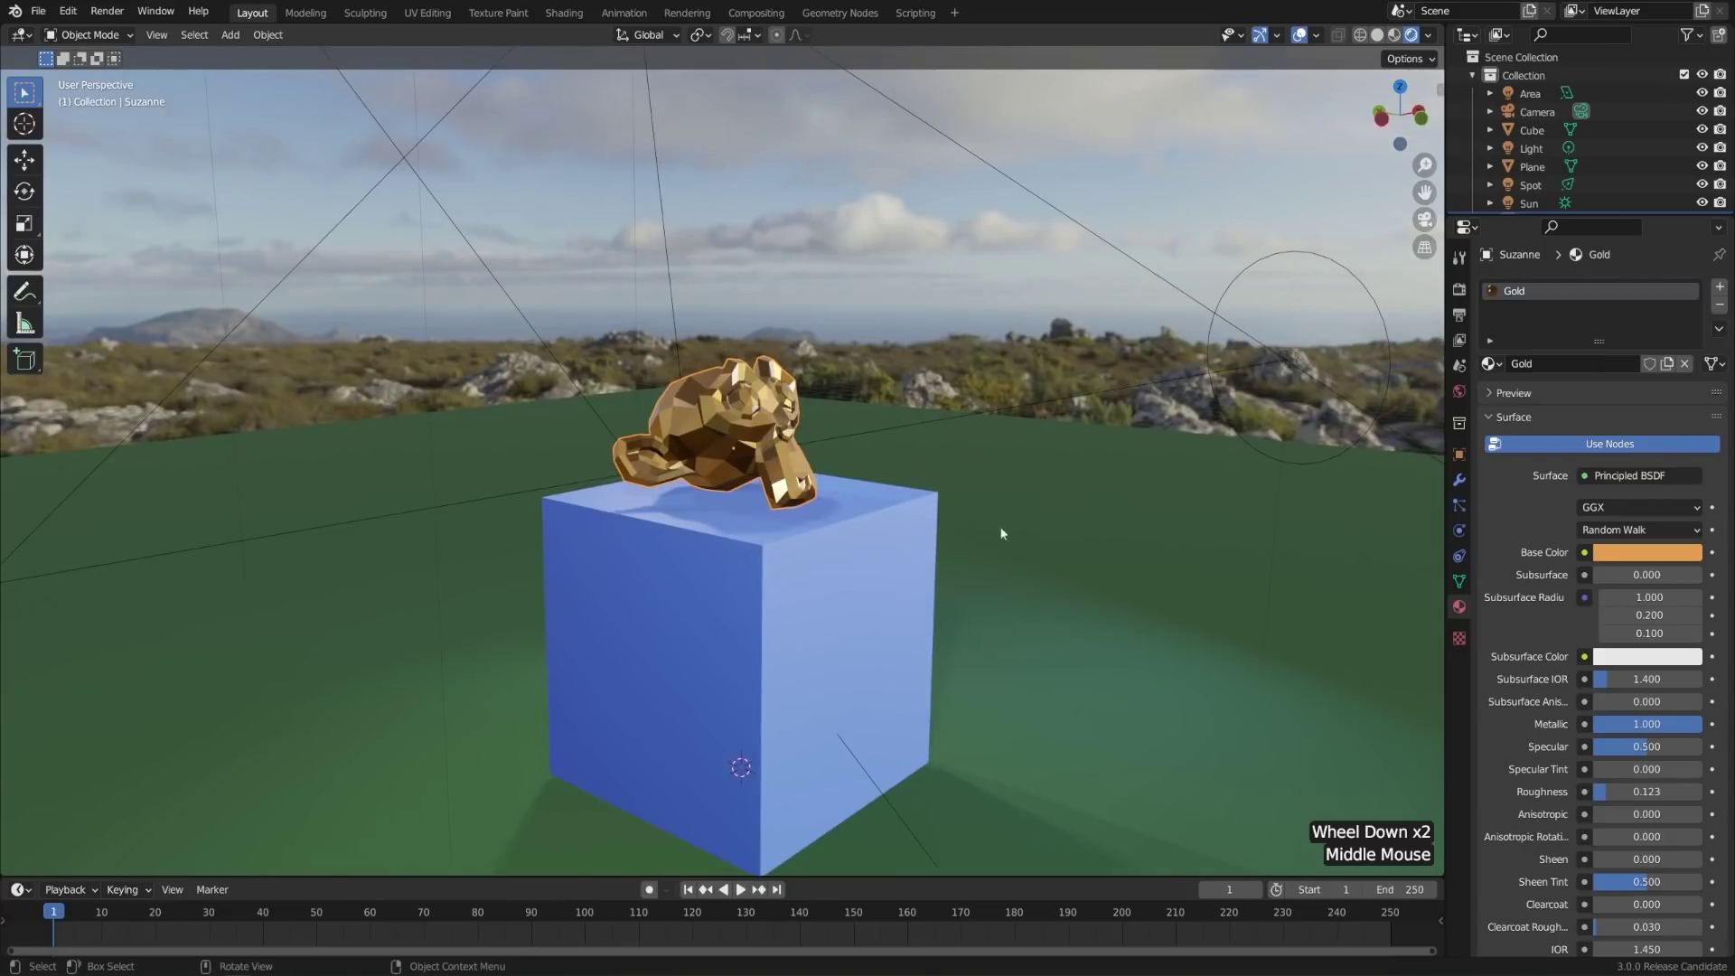
middle_click(968, 574)
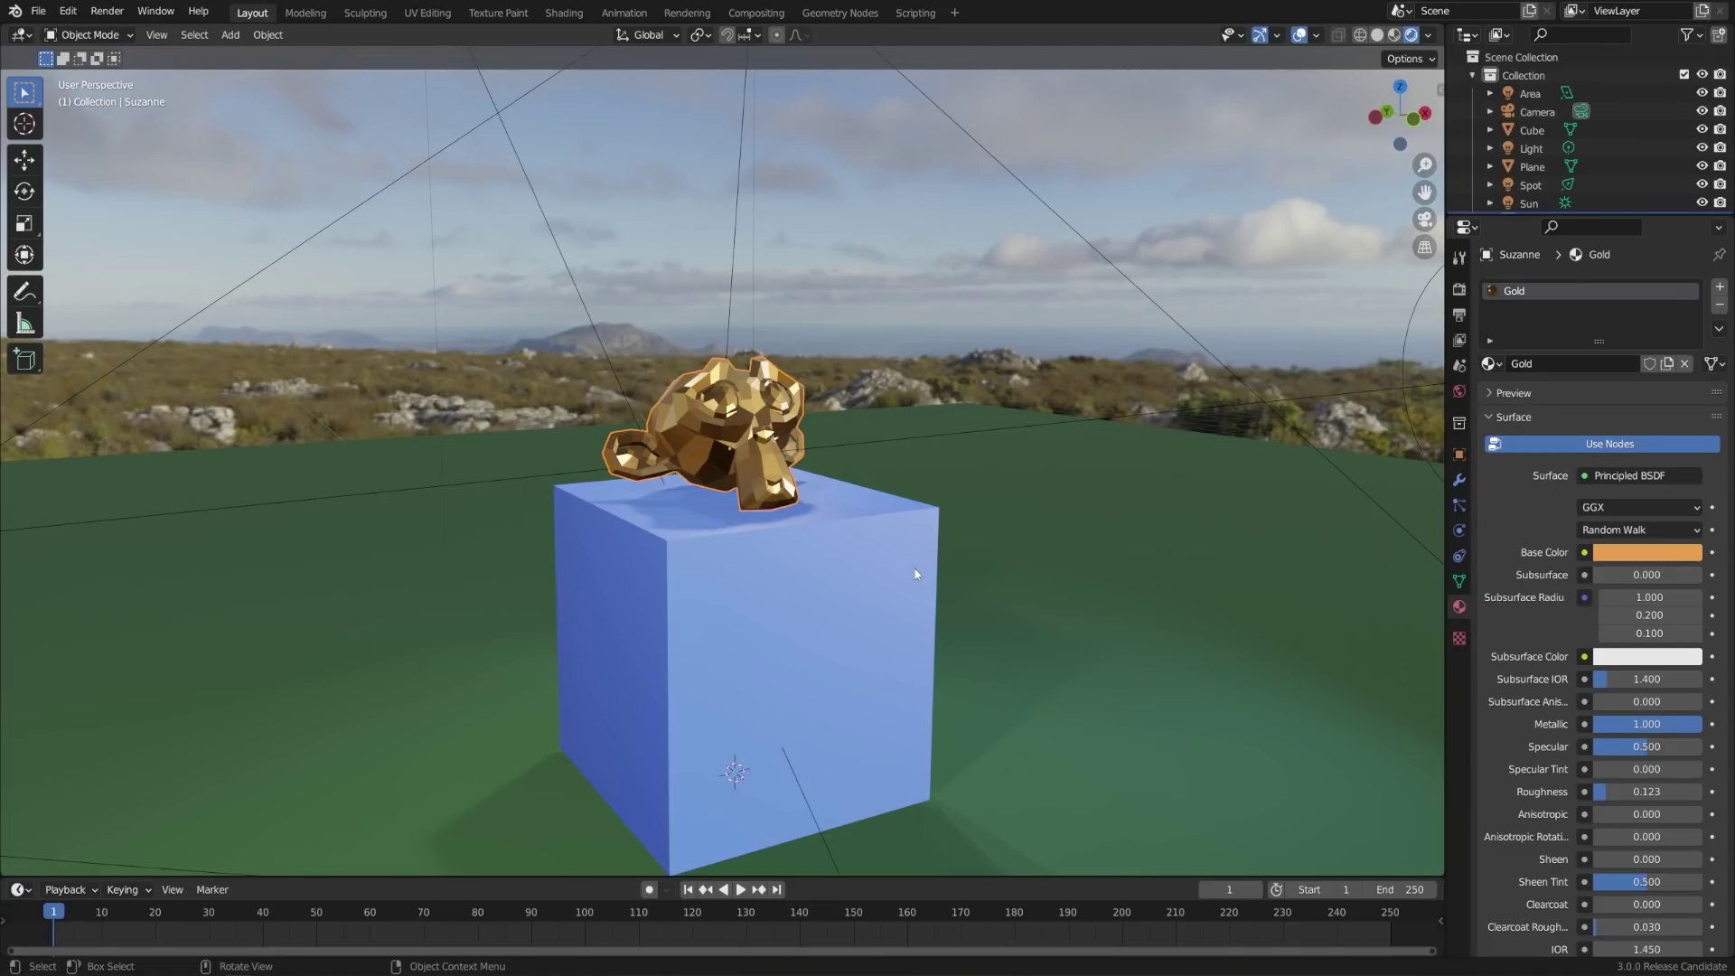
- Enable Ambient Occlusion in the Eevee render settings and inspect the monkey's contact shadow
left_click(1465, 292)
left_click(1508, 415)
middle_click(882, 578)
scroll("up", 3)
middle_click(985, 616)
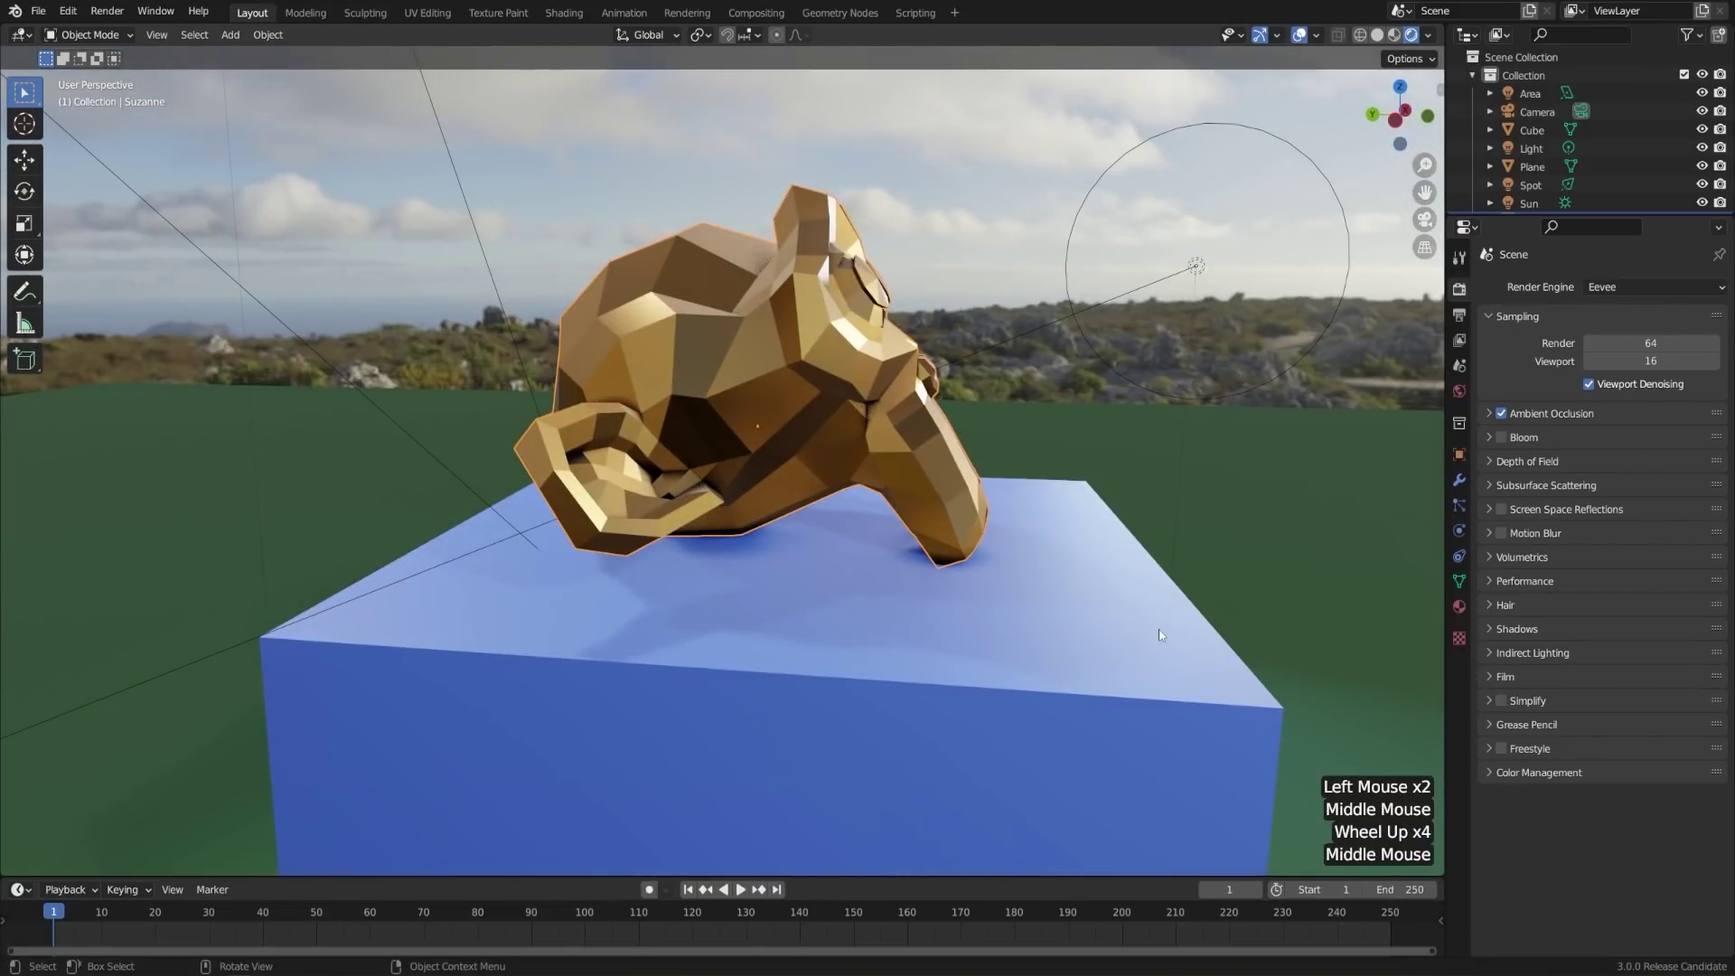
- Toggle Eevee Ambient Occlusion on and expand its settings panel
left_click(1508, 419)
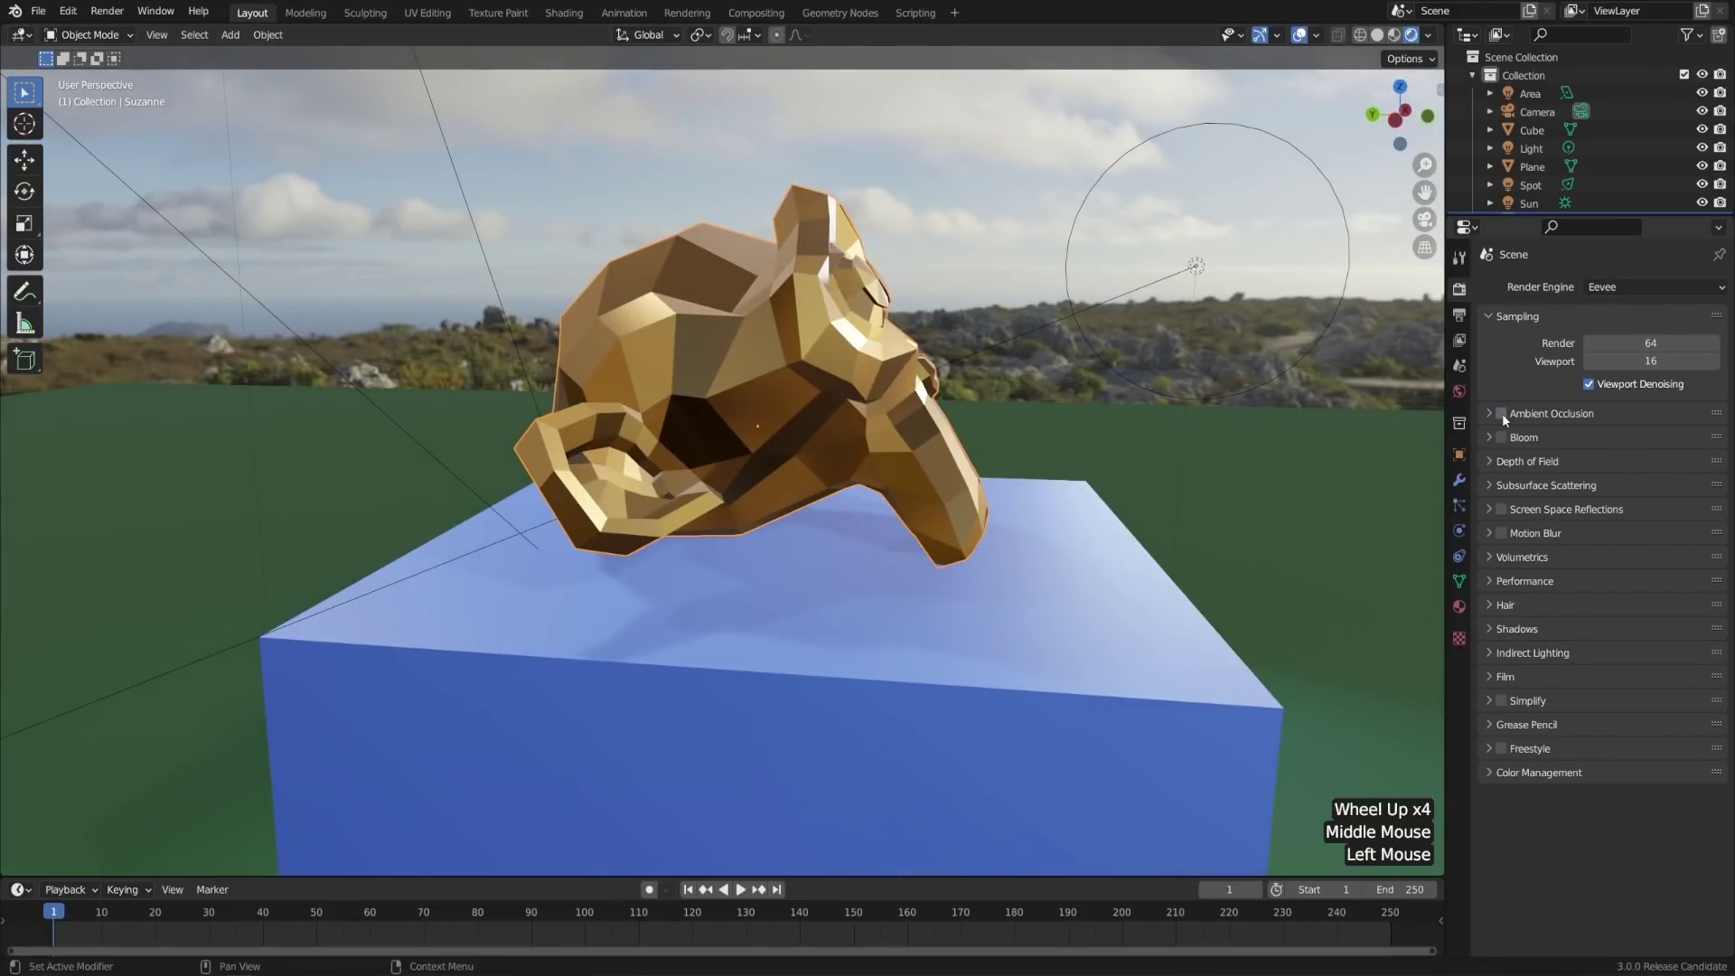
left_click(1508, 418)
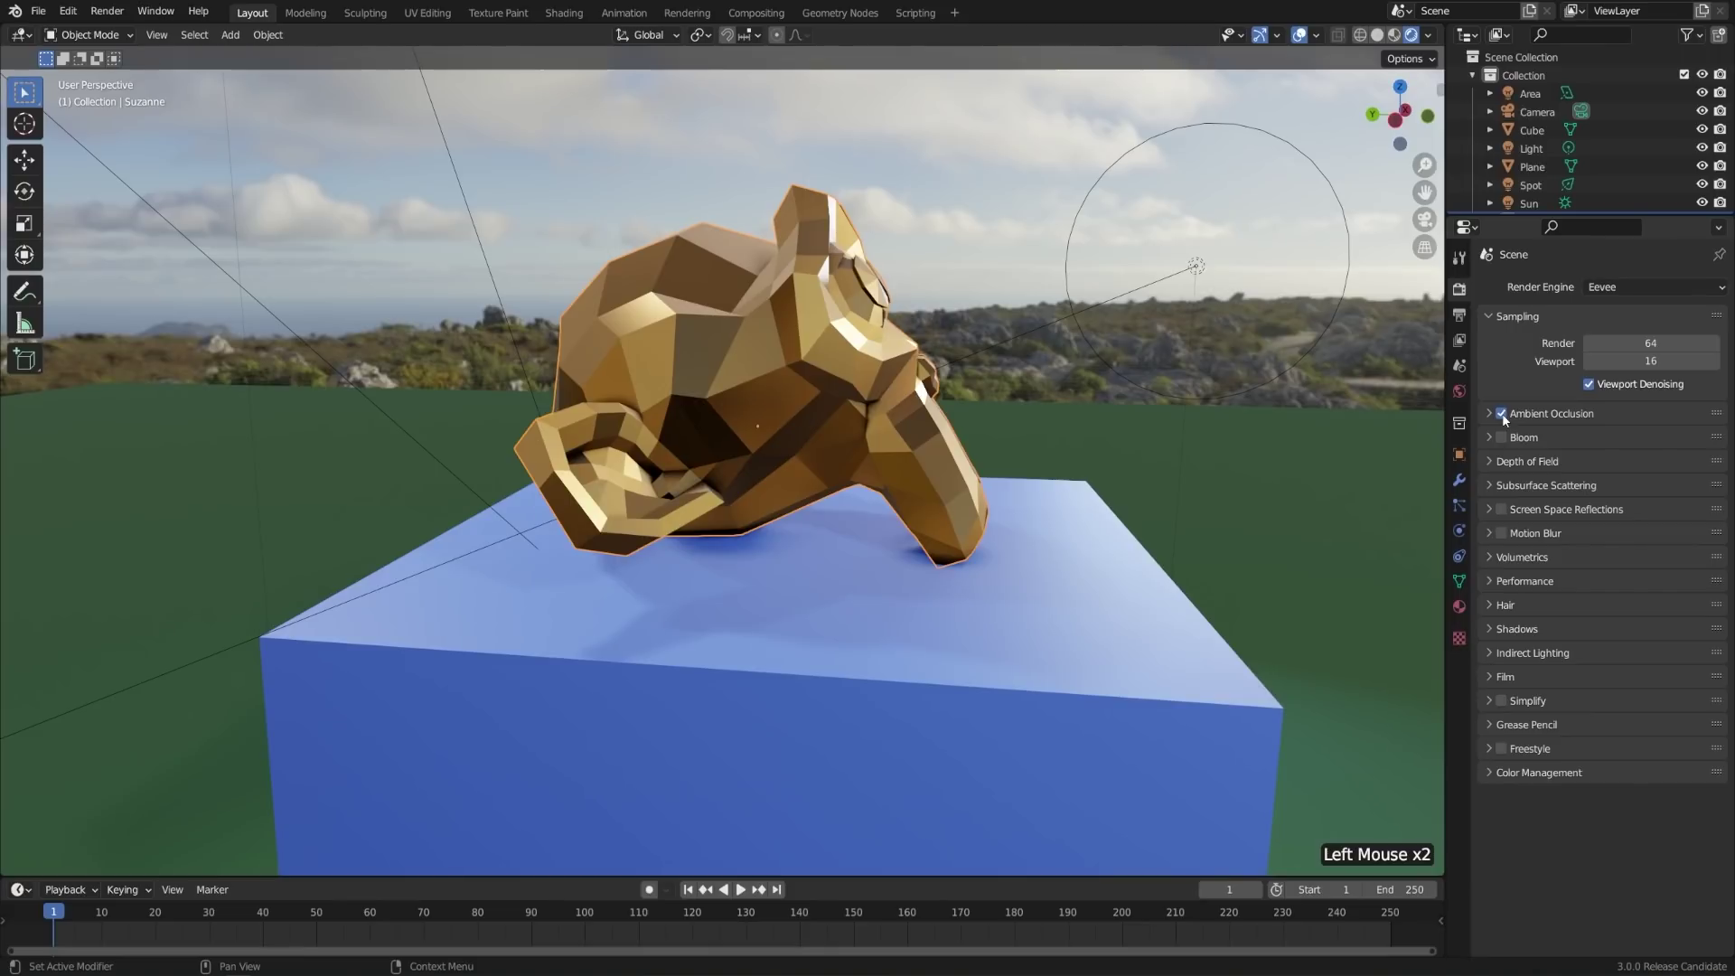
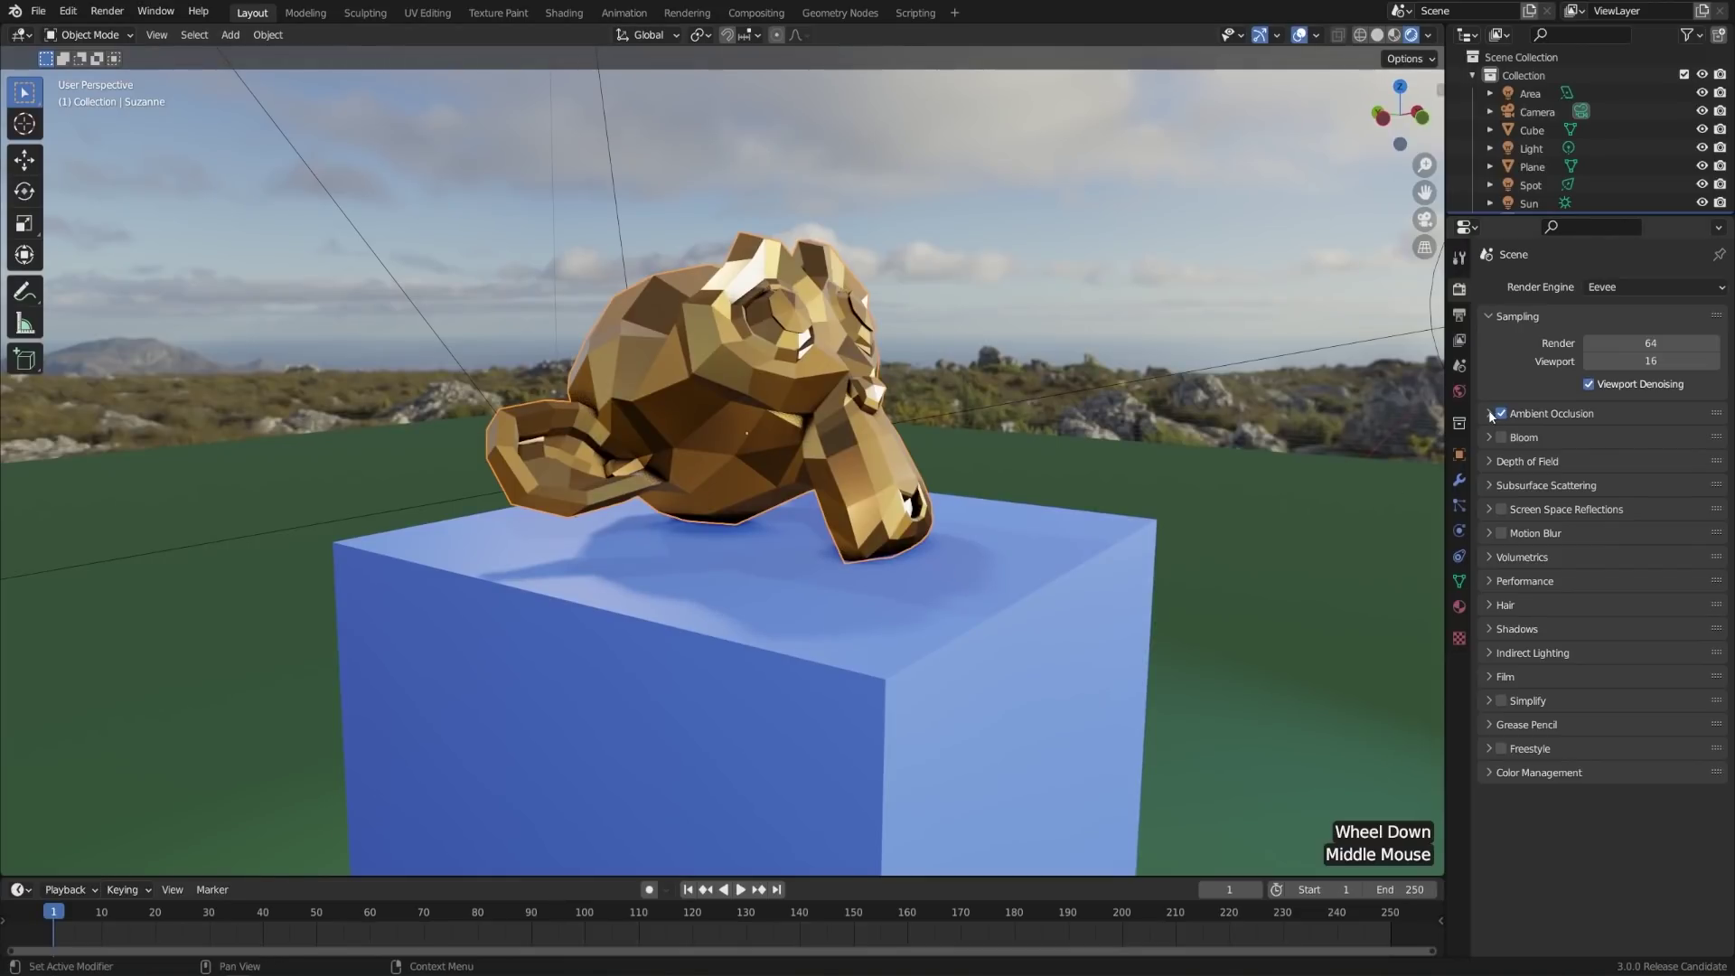
left_click(1495, 415)
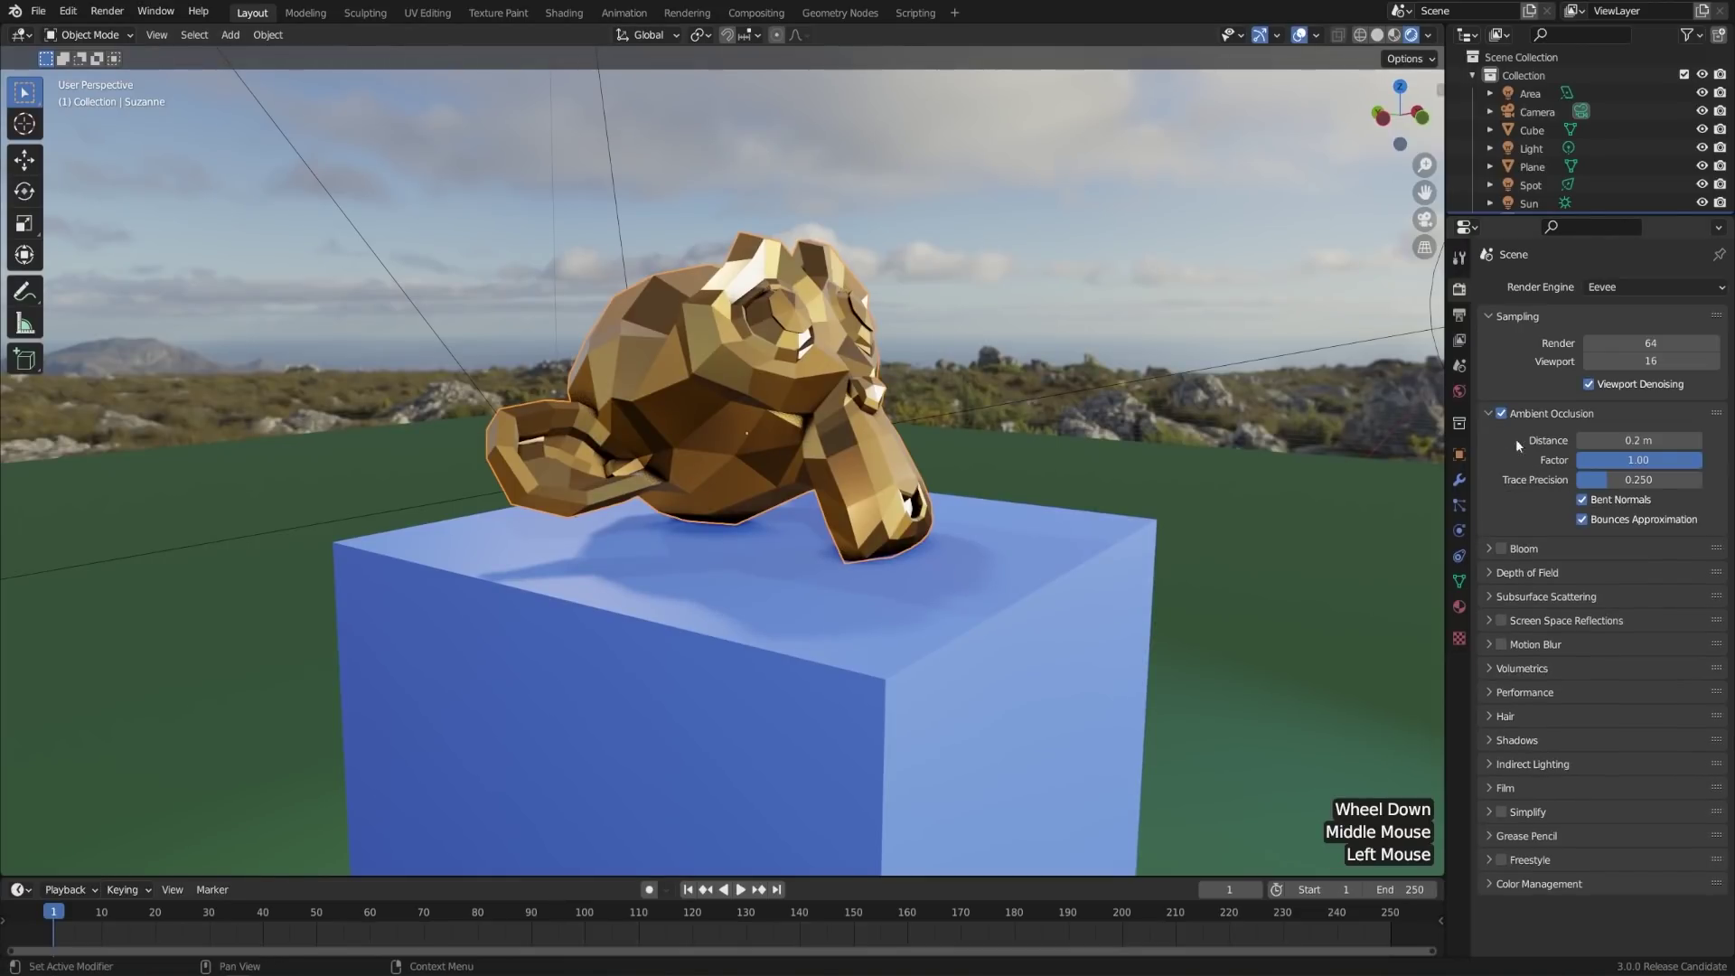
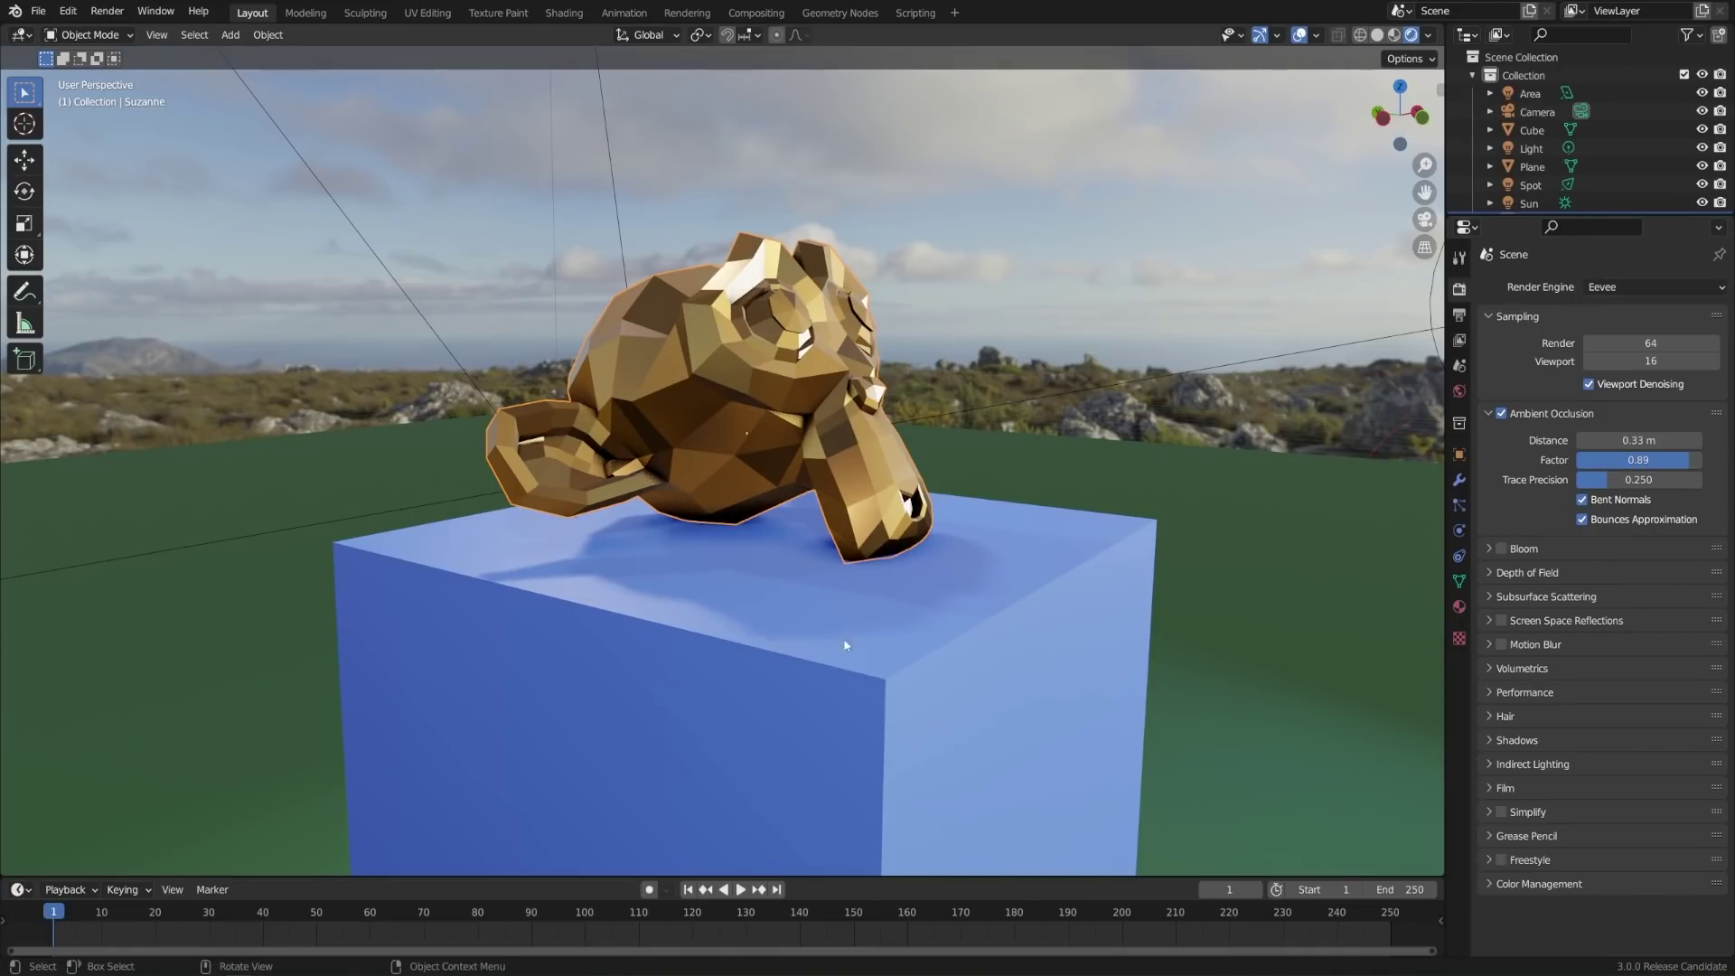
scroll("down", 3)
middle_click(925, 728)
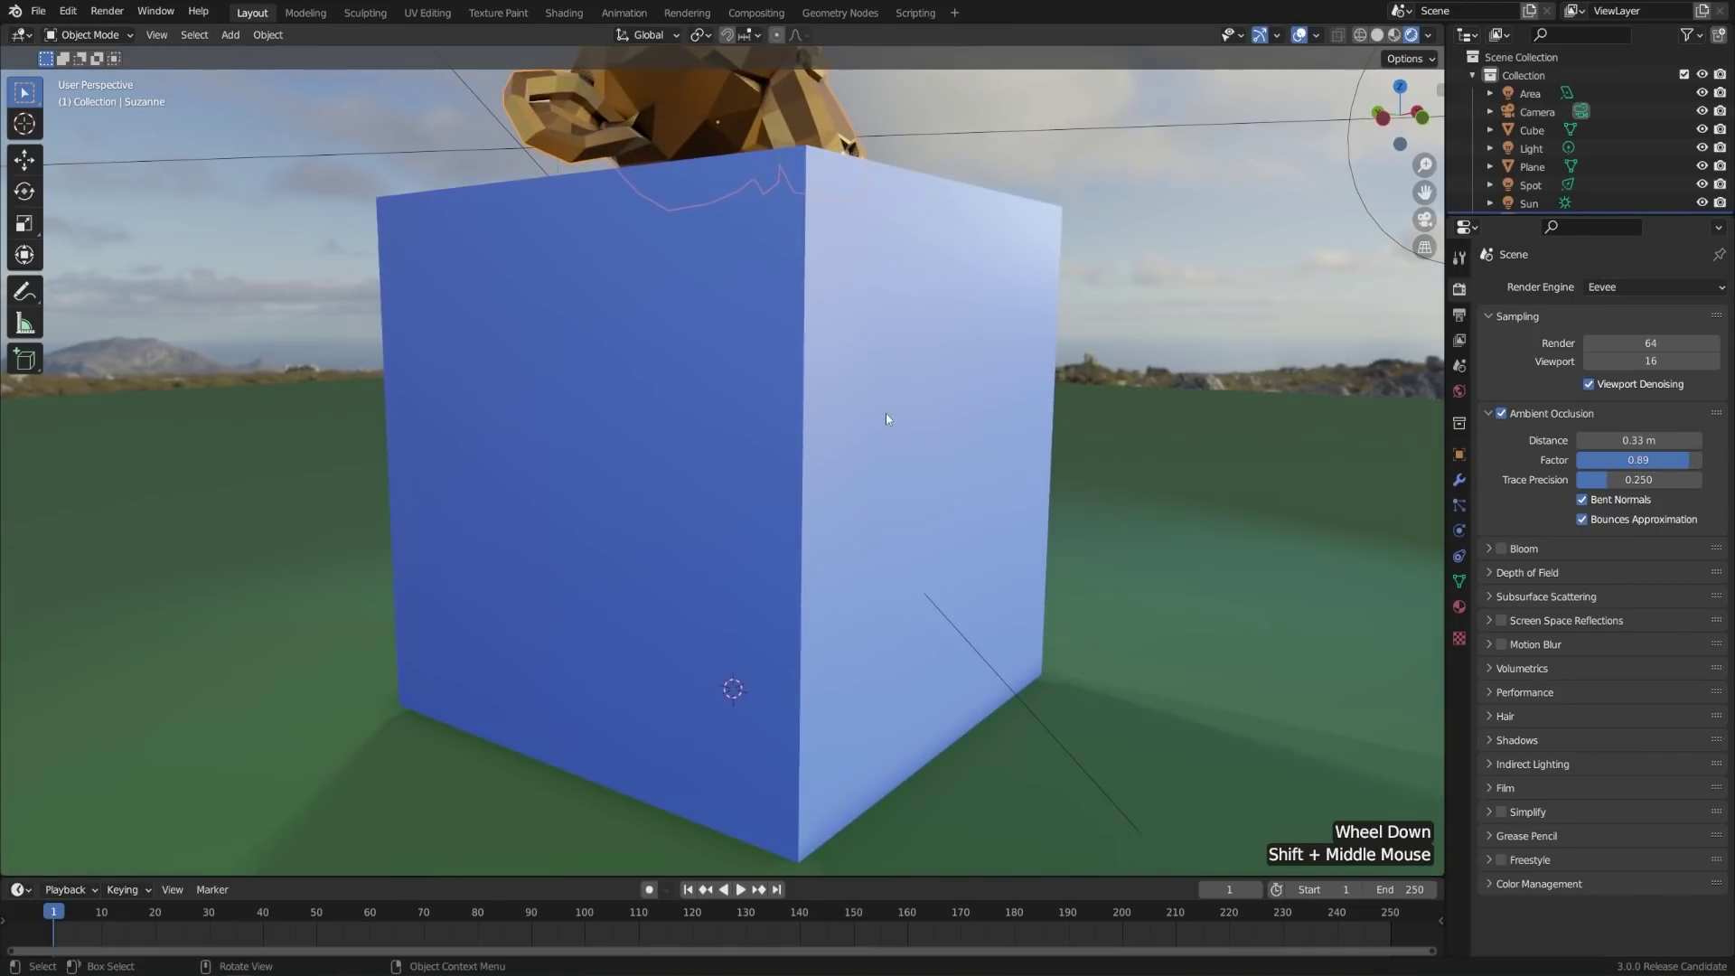
middle_click(892, 417)
middle_click(918, 388)
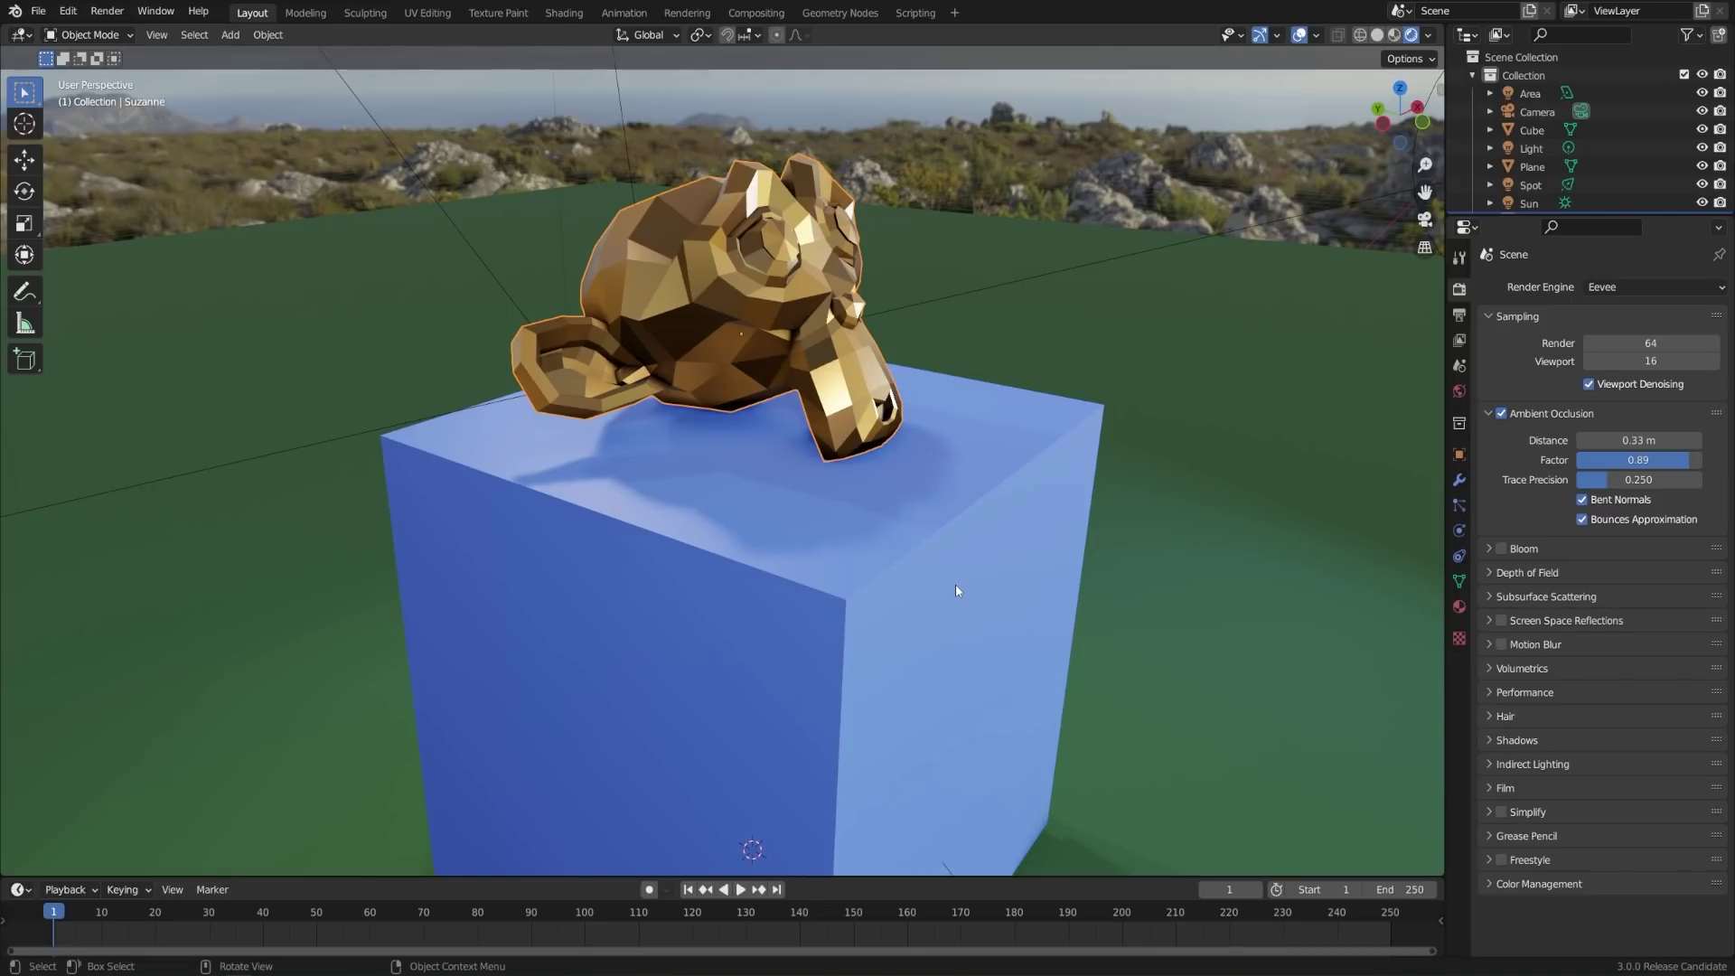
middle_click(973, 569)
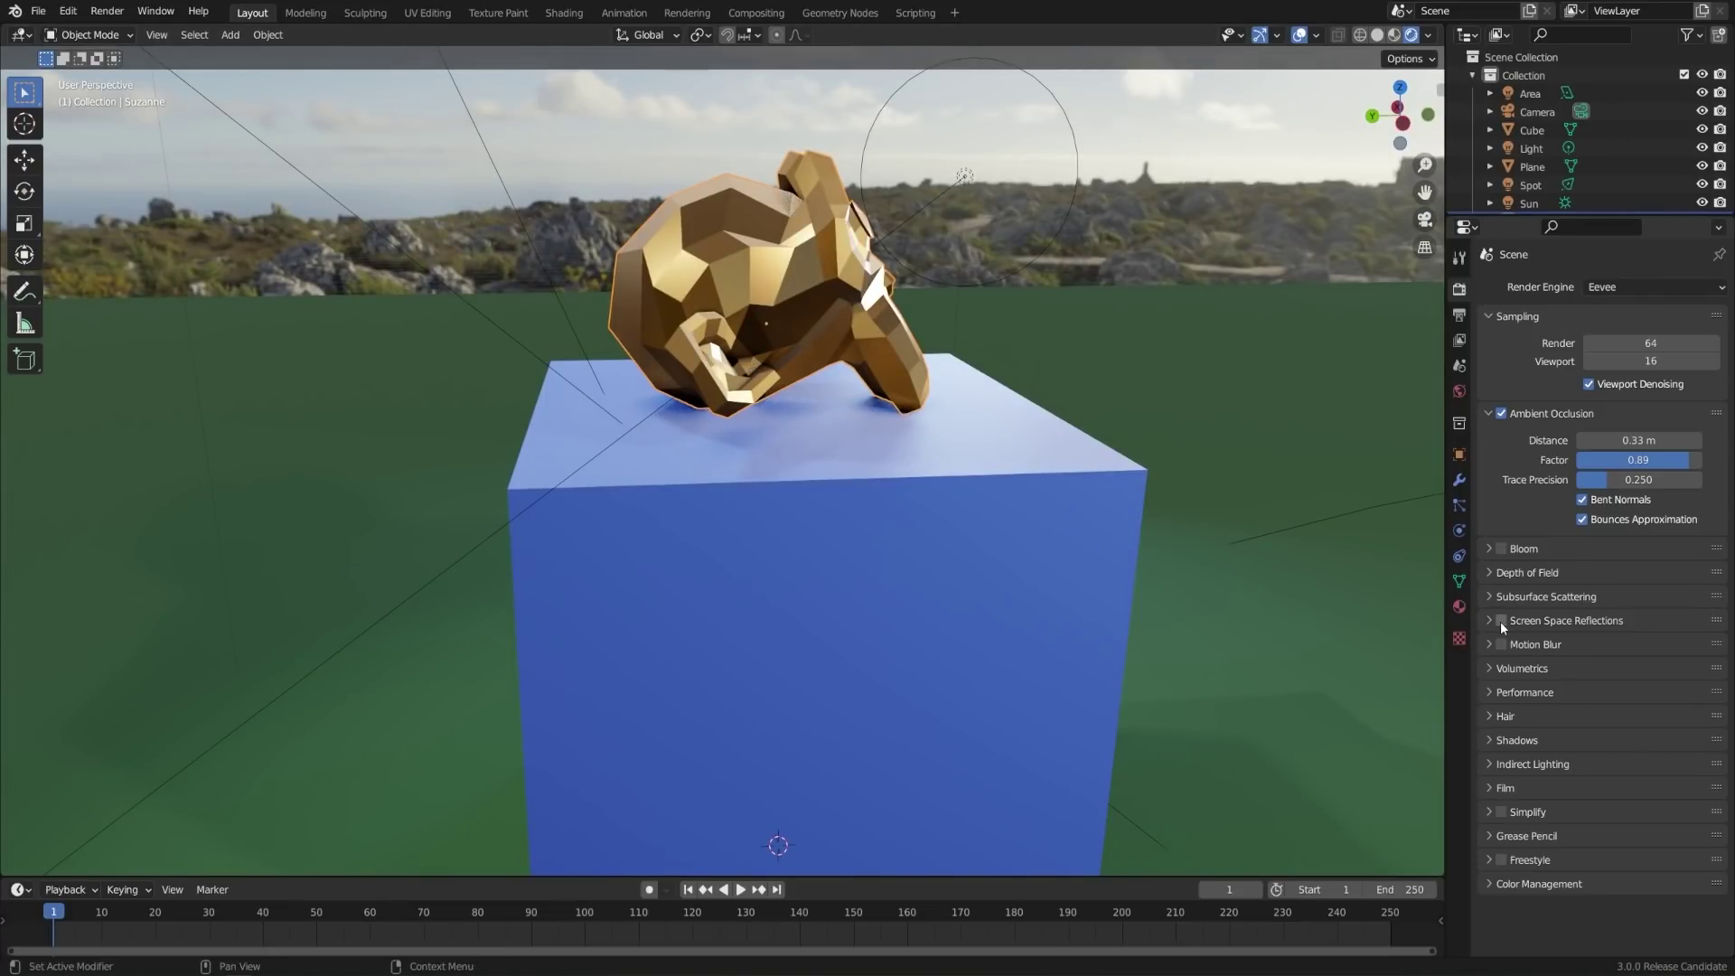
- Enable Screen Space Reflections and orbit to check the reflections on the gold monkey
left_click(1507, 626)
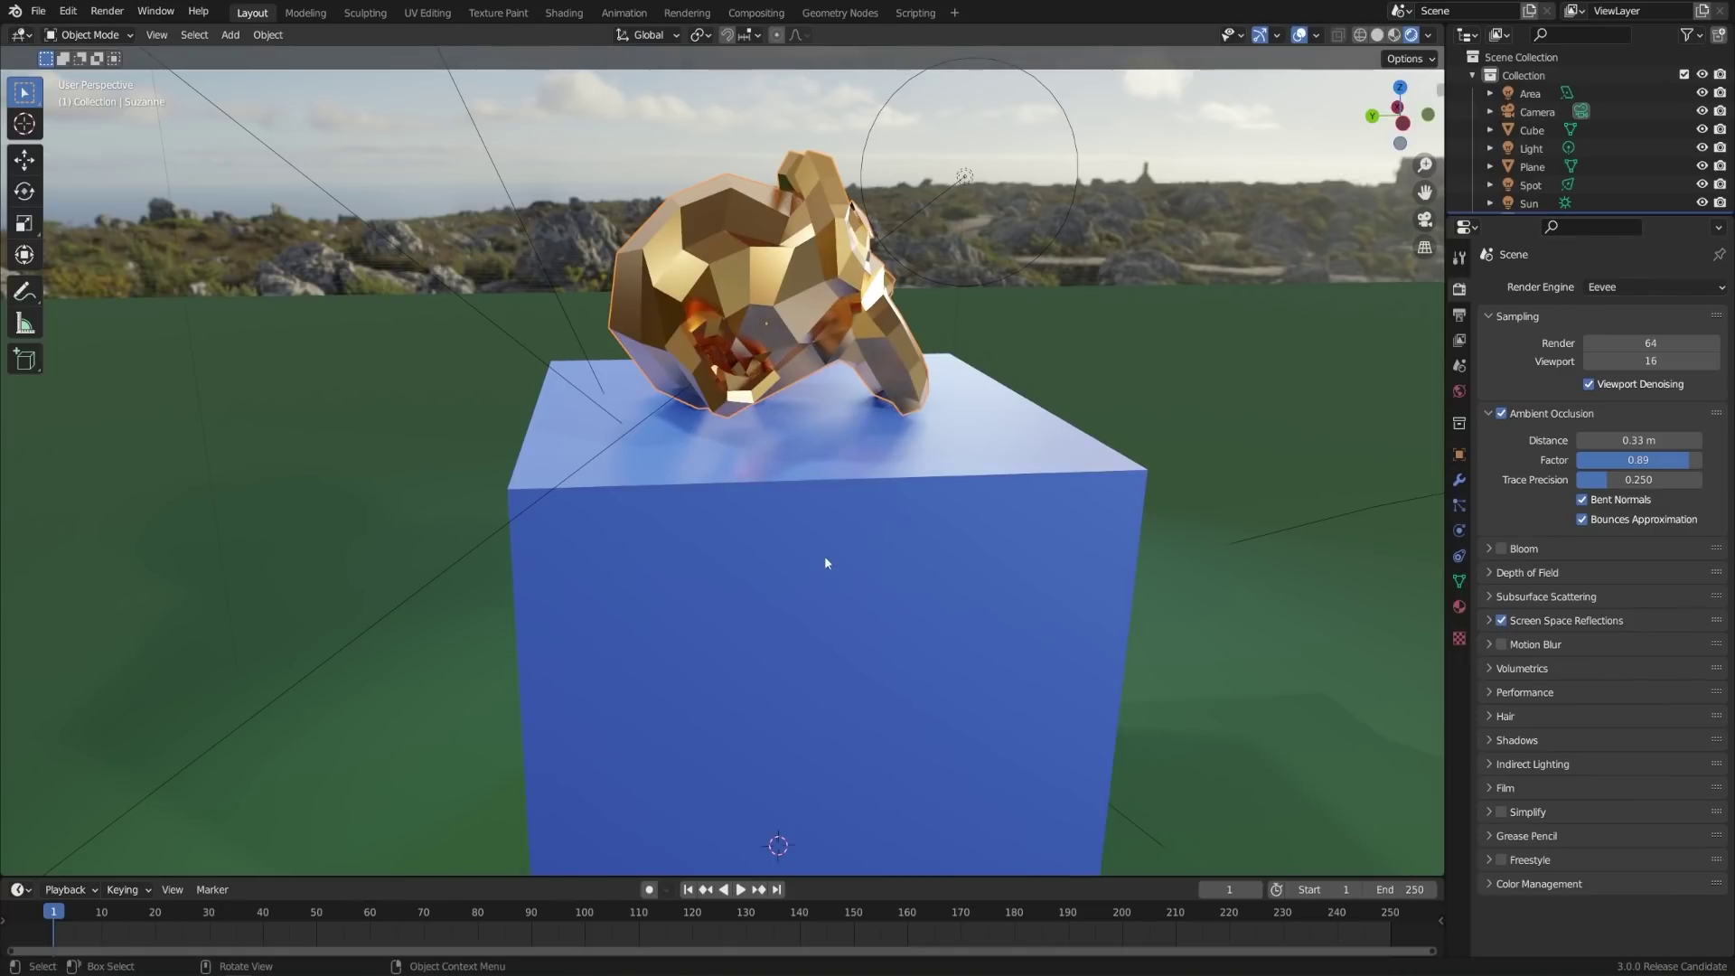
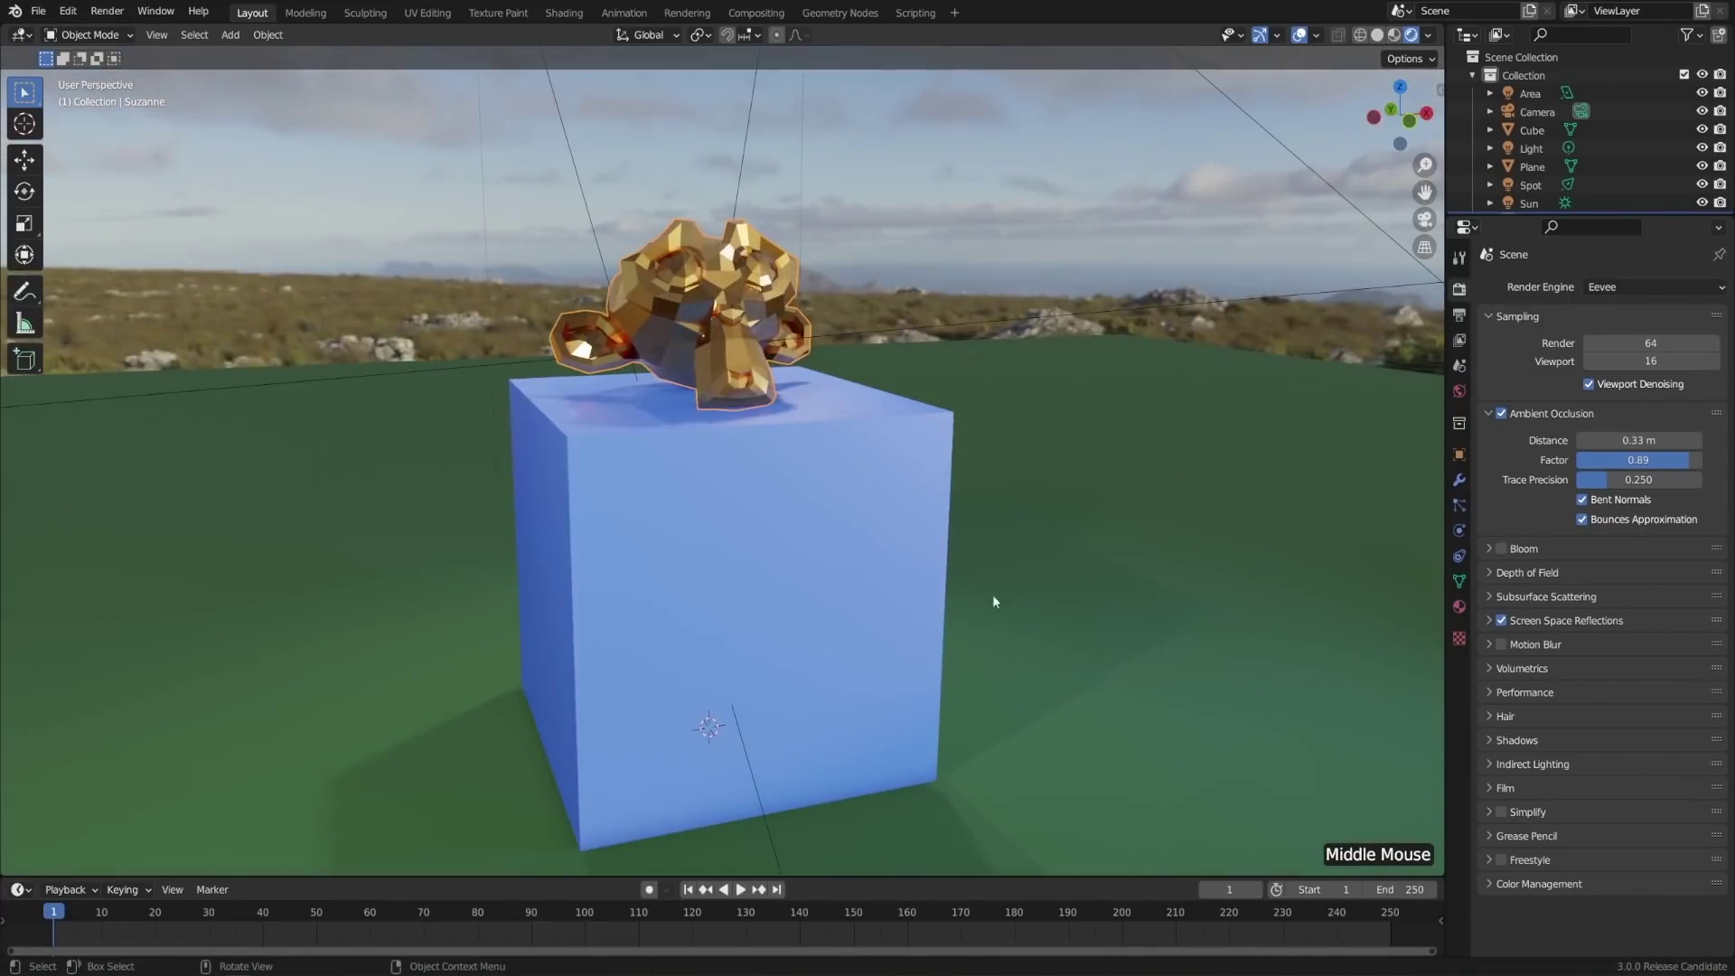
middle_click(1078, 593)
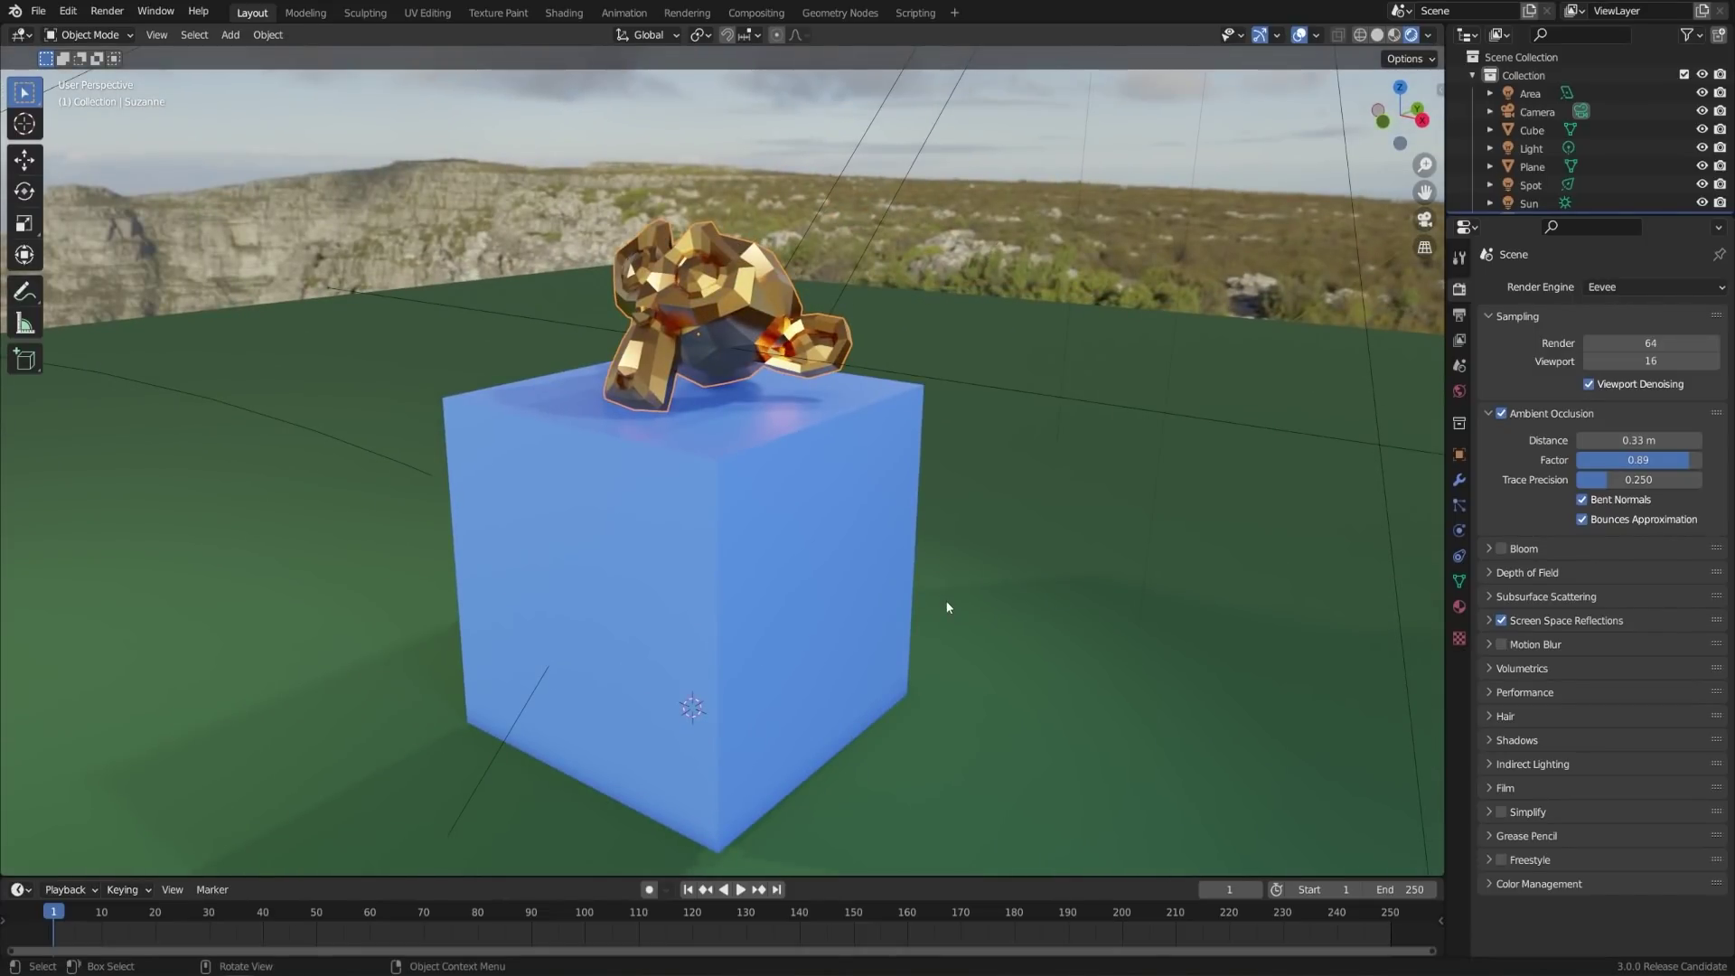
middle_click(952, 605)
scroll("down", 3)
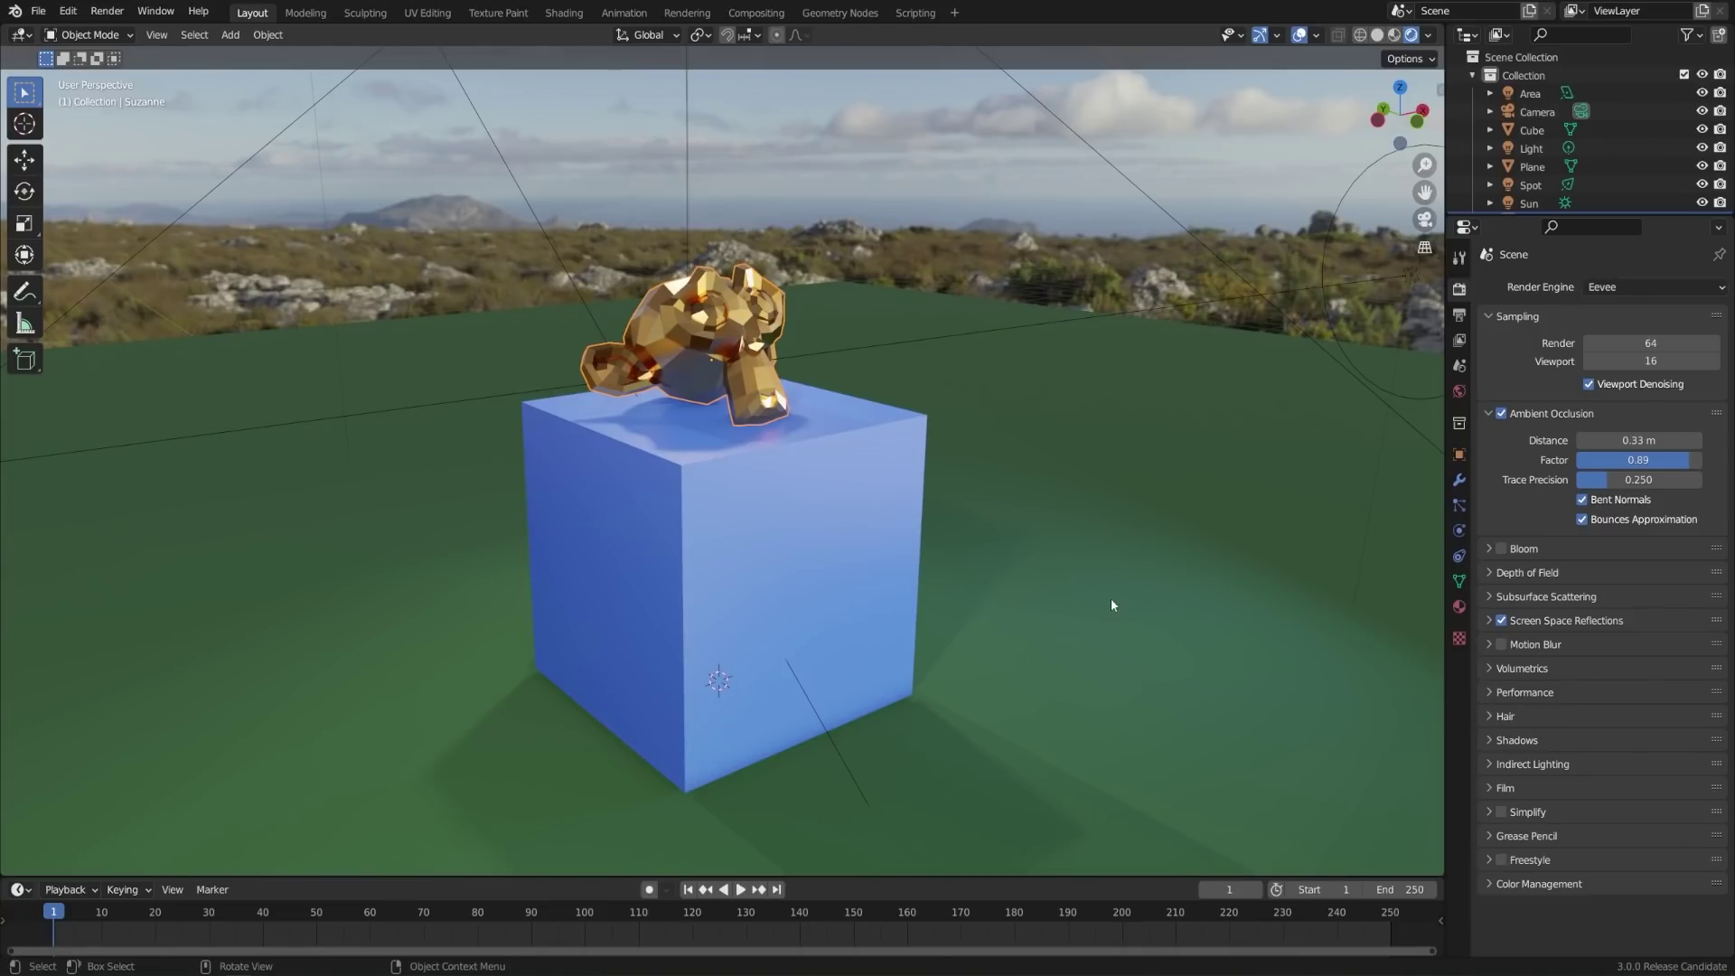
- Expand the Shadows settings in Render Properties and adjust an option there
left_click(1537, 750)
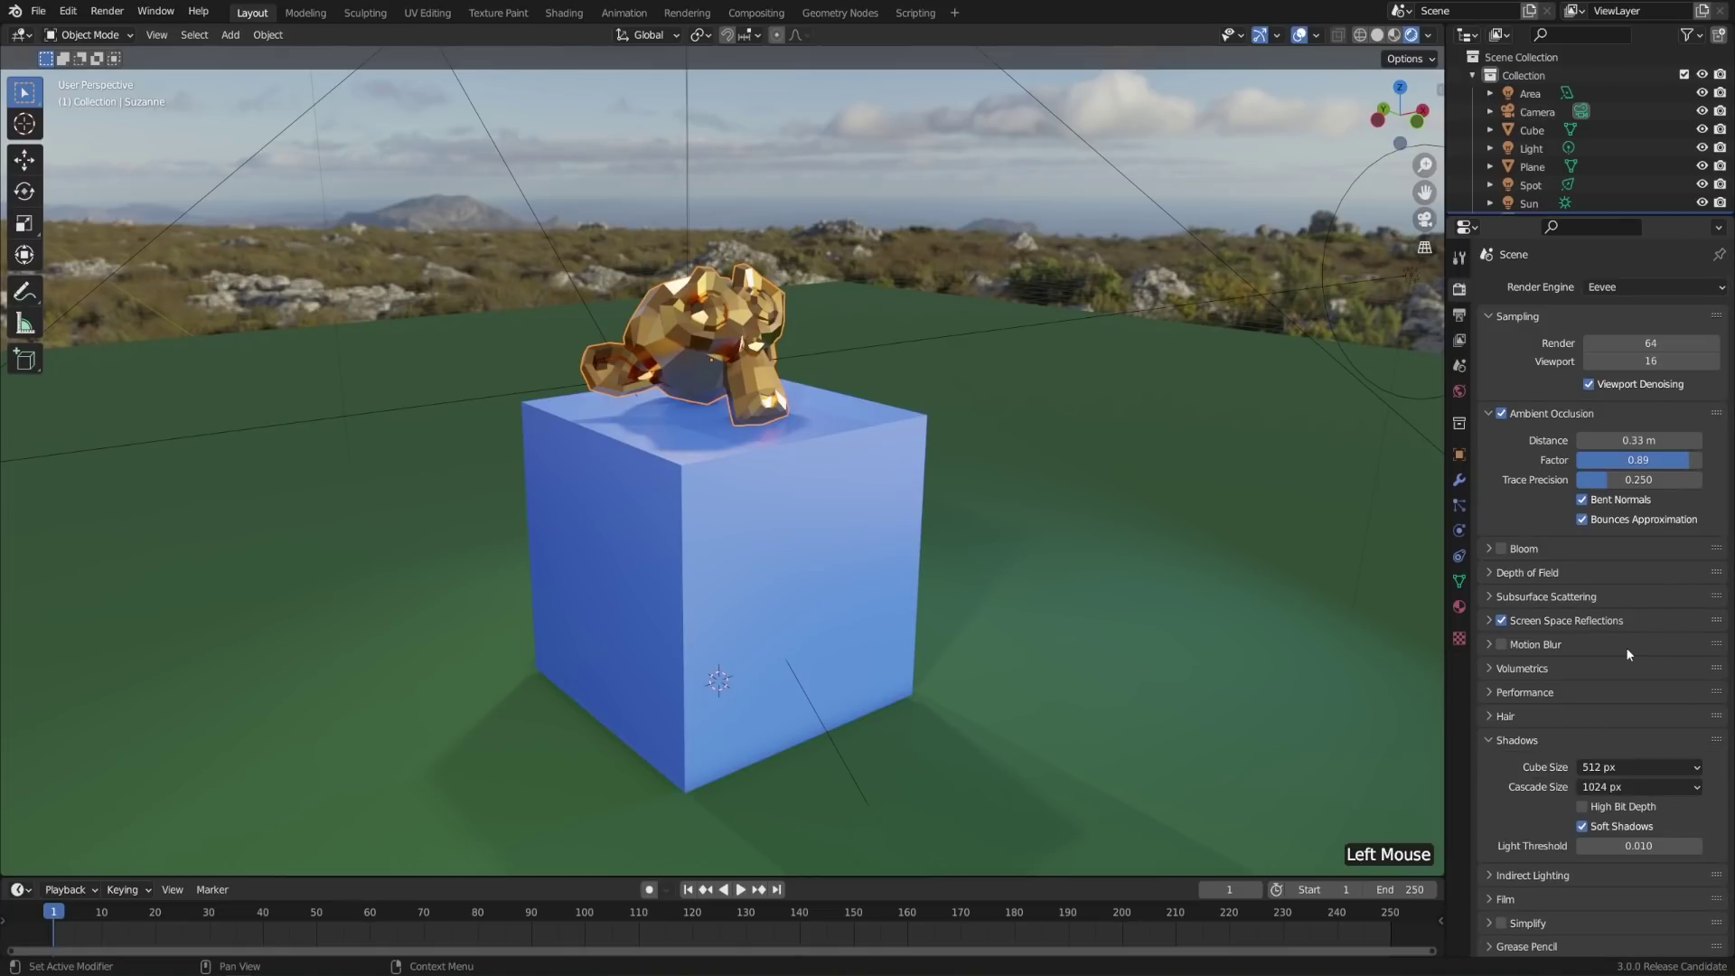
scroll("down", 3)
middle_click(830, 712)
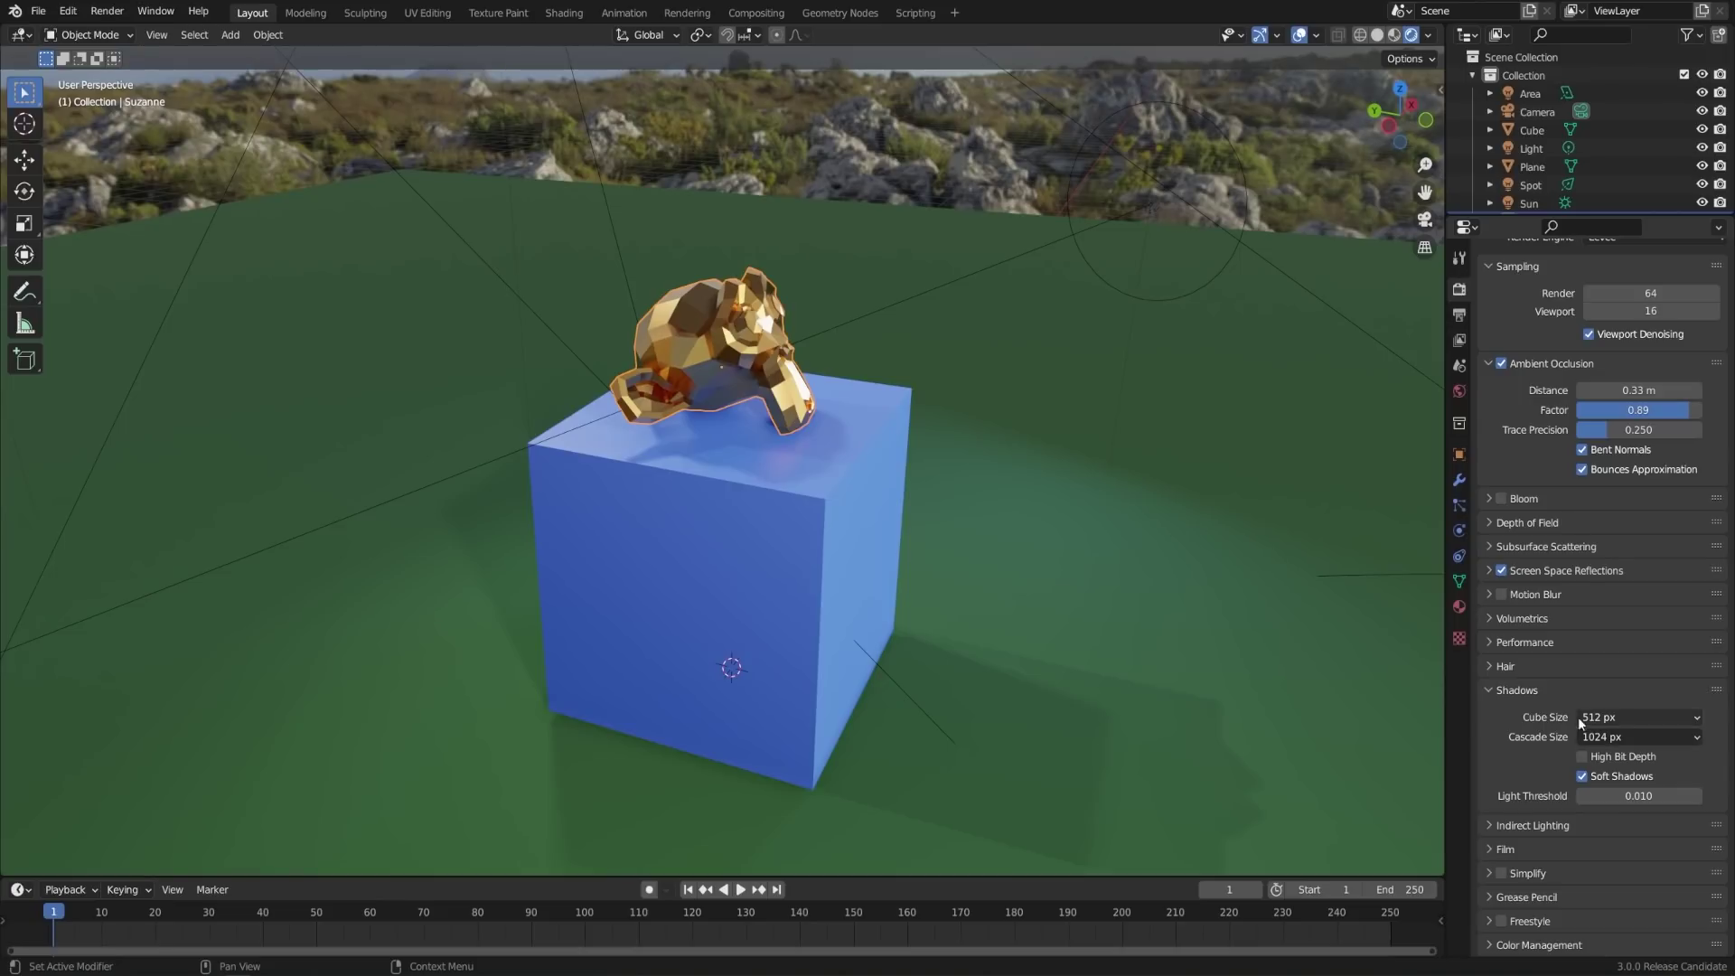
left_click(1640, 722)
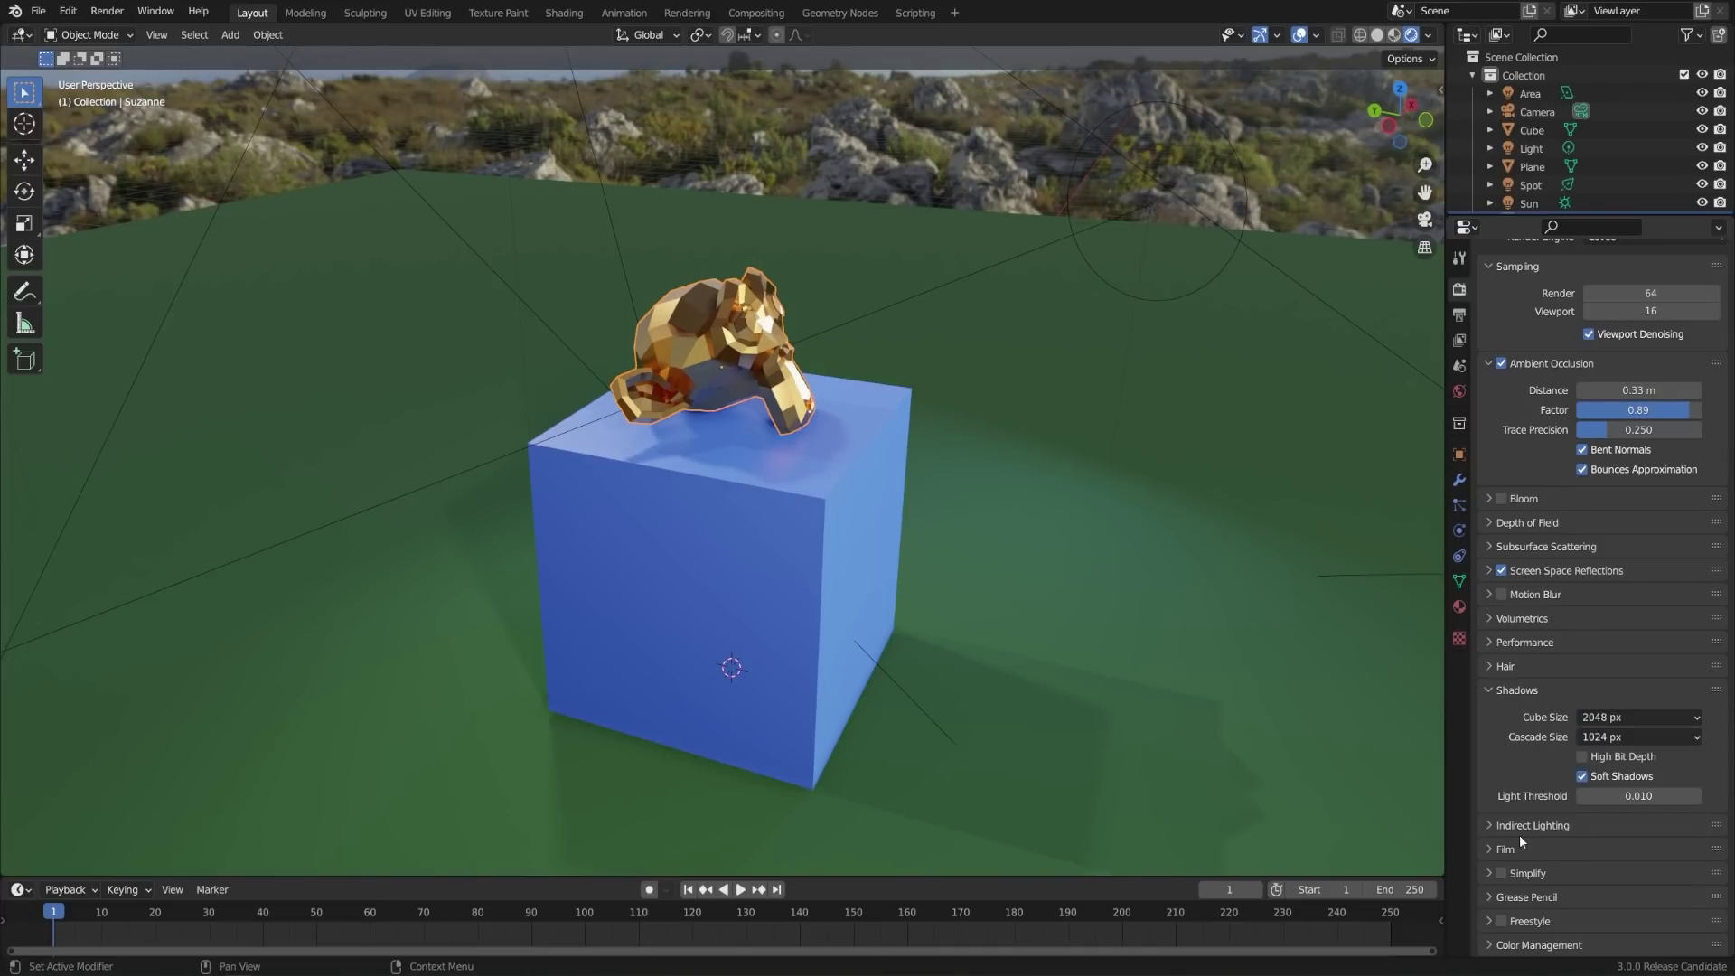
- Orbit and zoom in along the cube's base to inspect the edge of its shadow
middle_click(1080, 693)
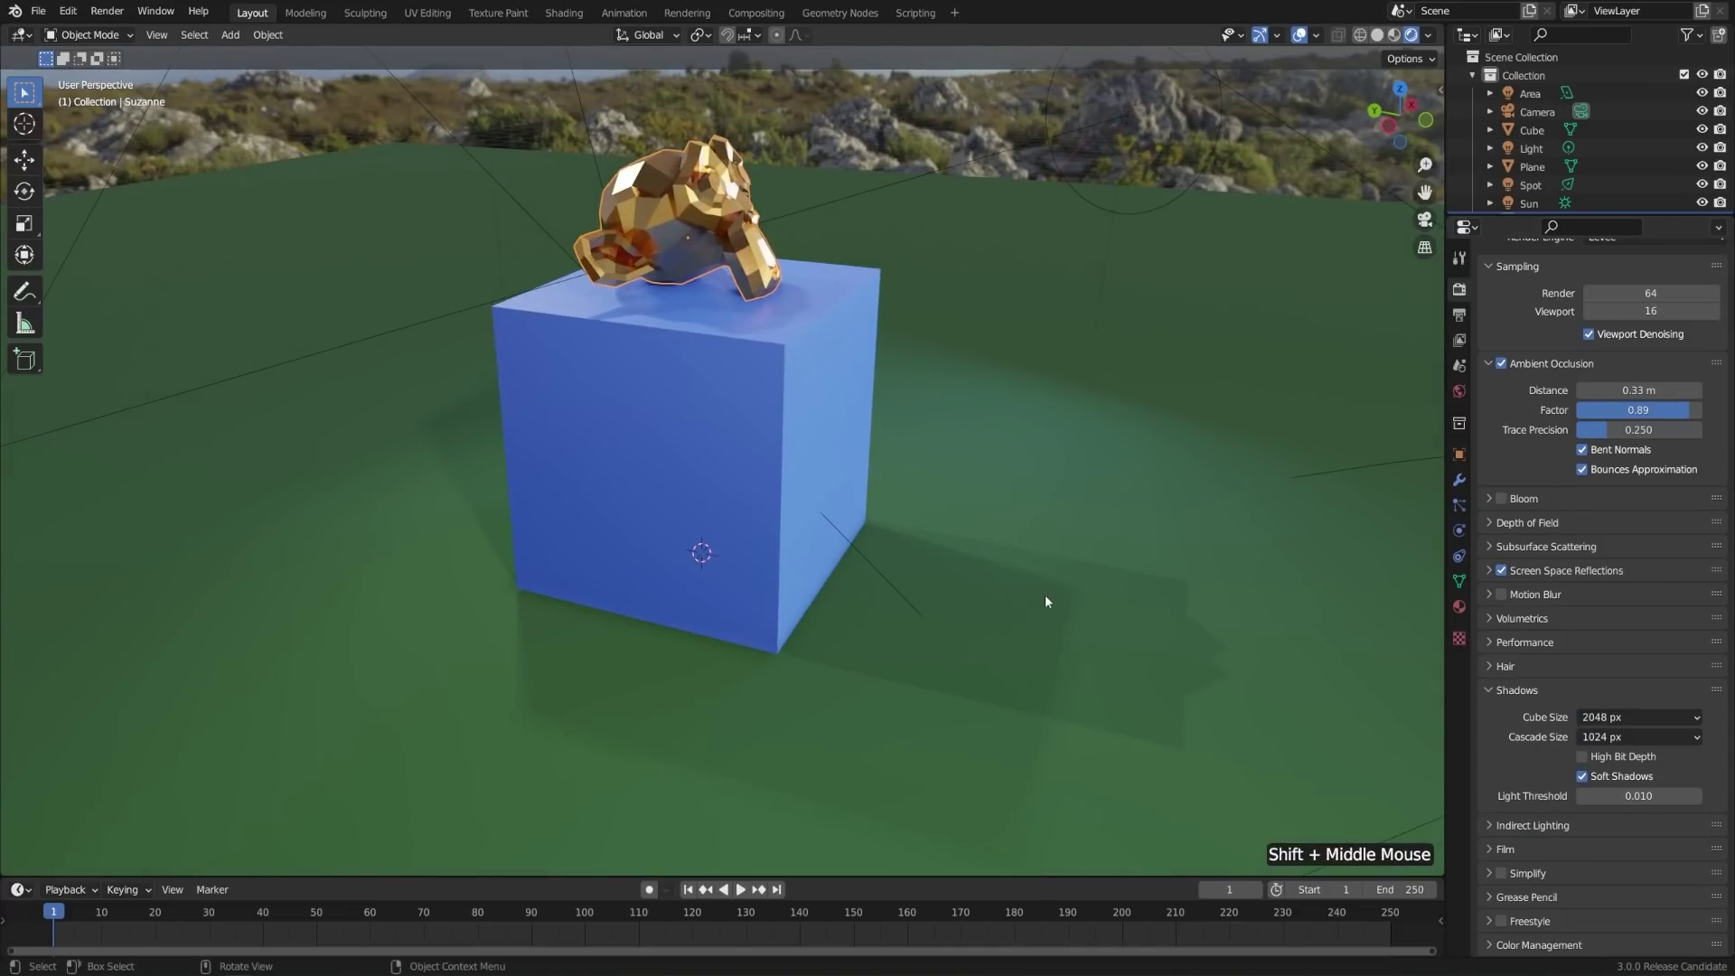
middle_click(800, 633)
middle_click(836, 665)
scroll("up", 3)
middle_click(850, 679)
middle_click(916, 684)
scroll("up", 3)
middle_click(917, 606)
middle_click(1015, 591)
scroll("up", 3)
middle_click(1004, 574)
middle_click(1035, 604)
scroll("up", 3)
middle_click(981, 592)
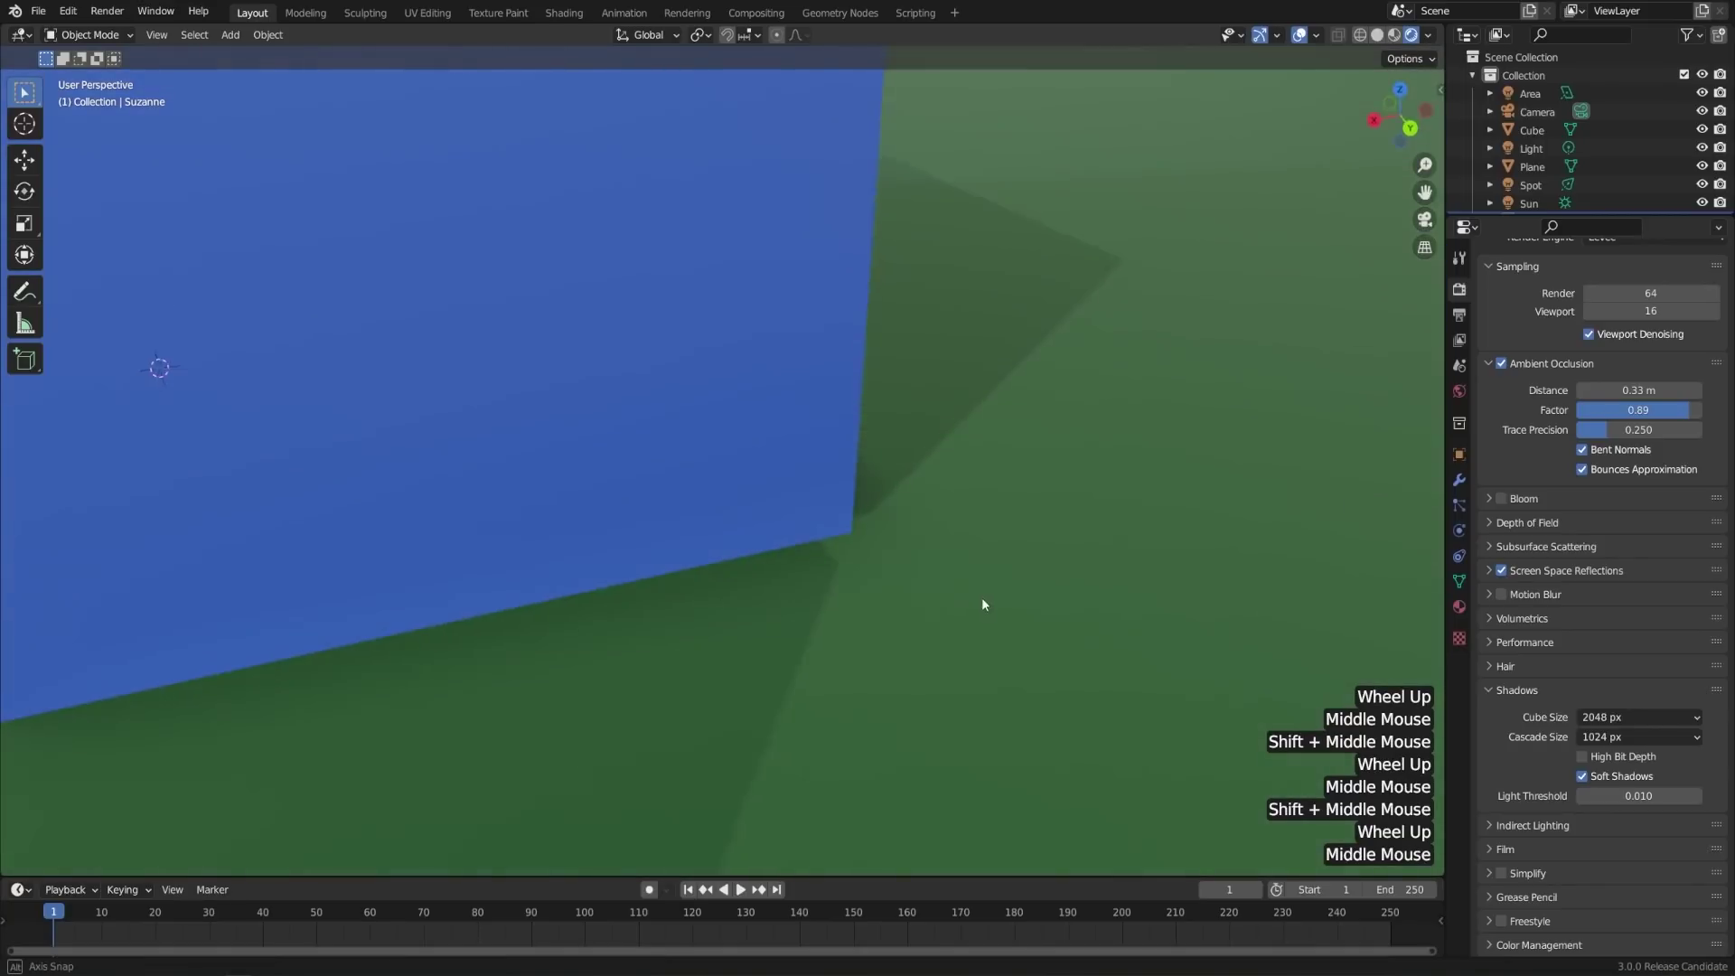
scroll("down", 3)
scroll("up", 3)
- Switch the Render Engine back to Eevee and orbit to check the smooth shading
left_click(1612, 286)
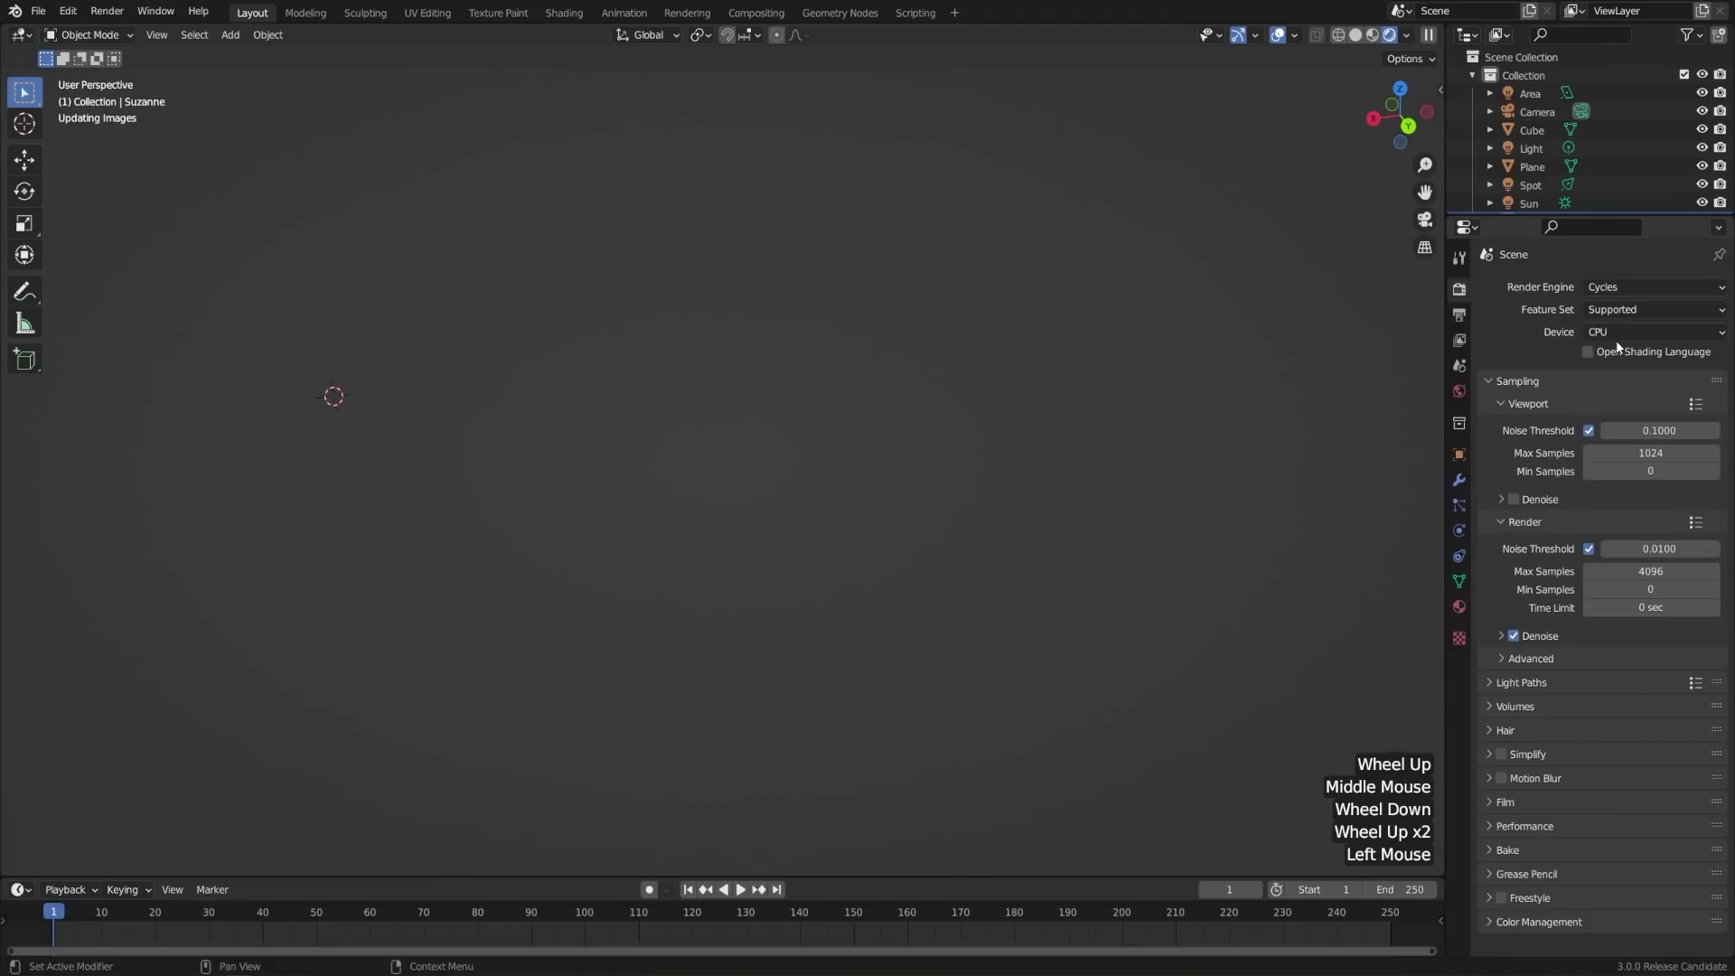
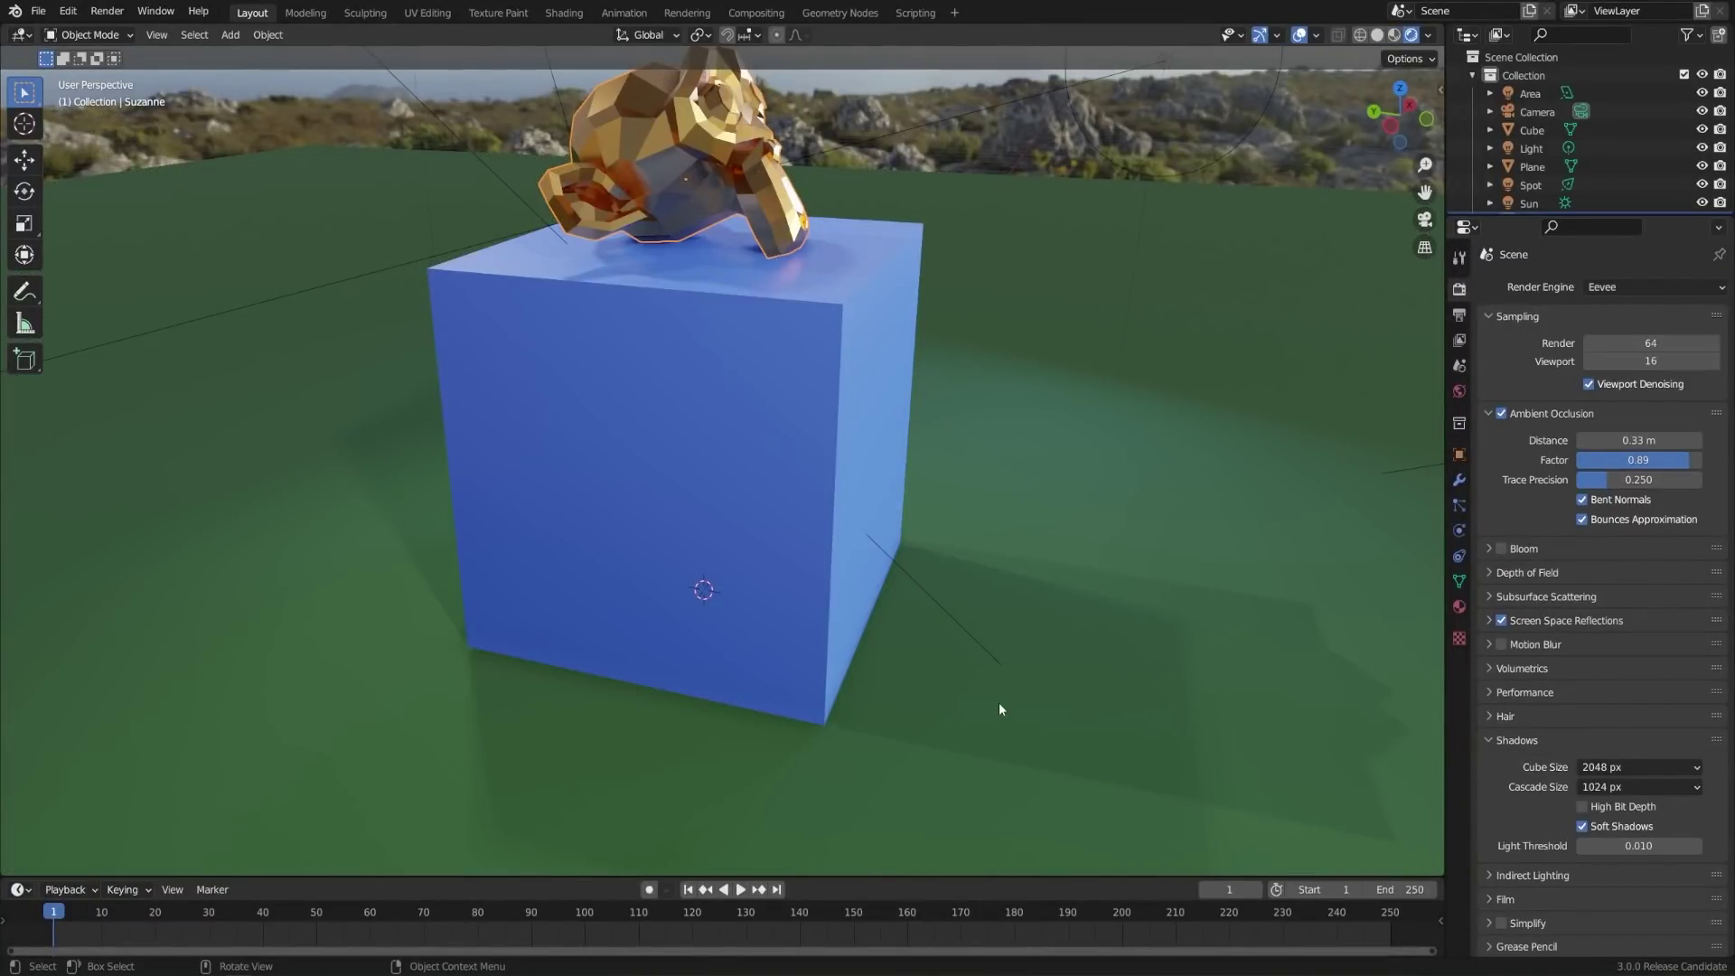
scroll("down", 3)
middle_click(912, 548)
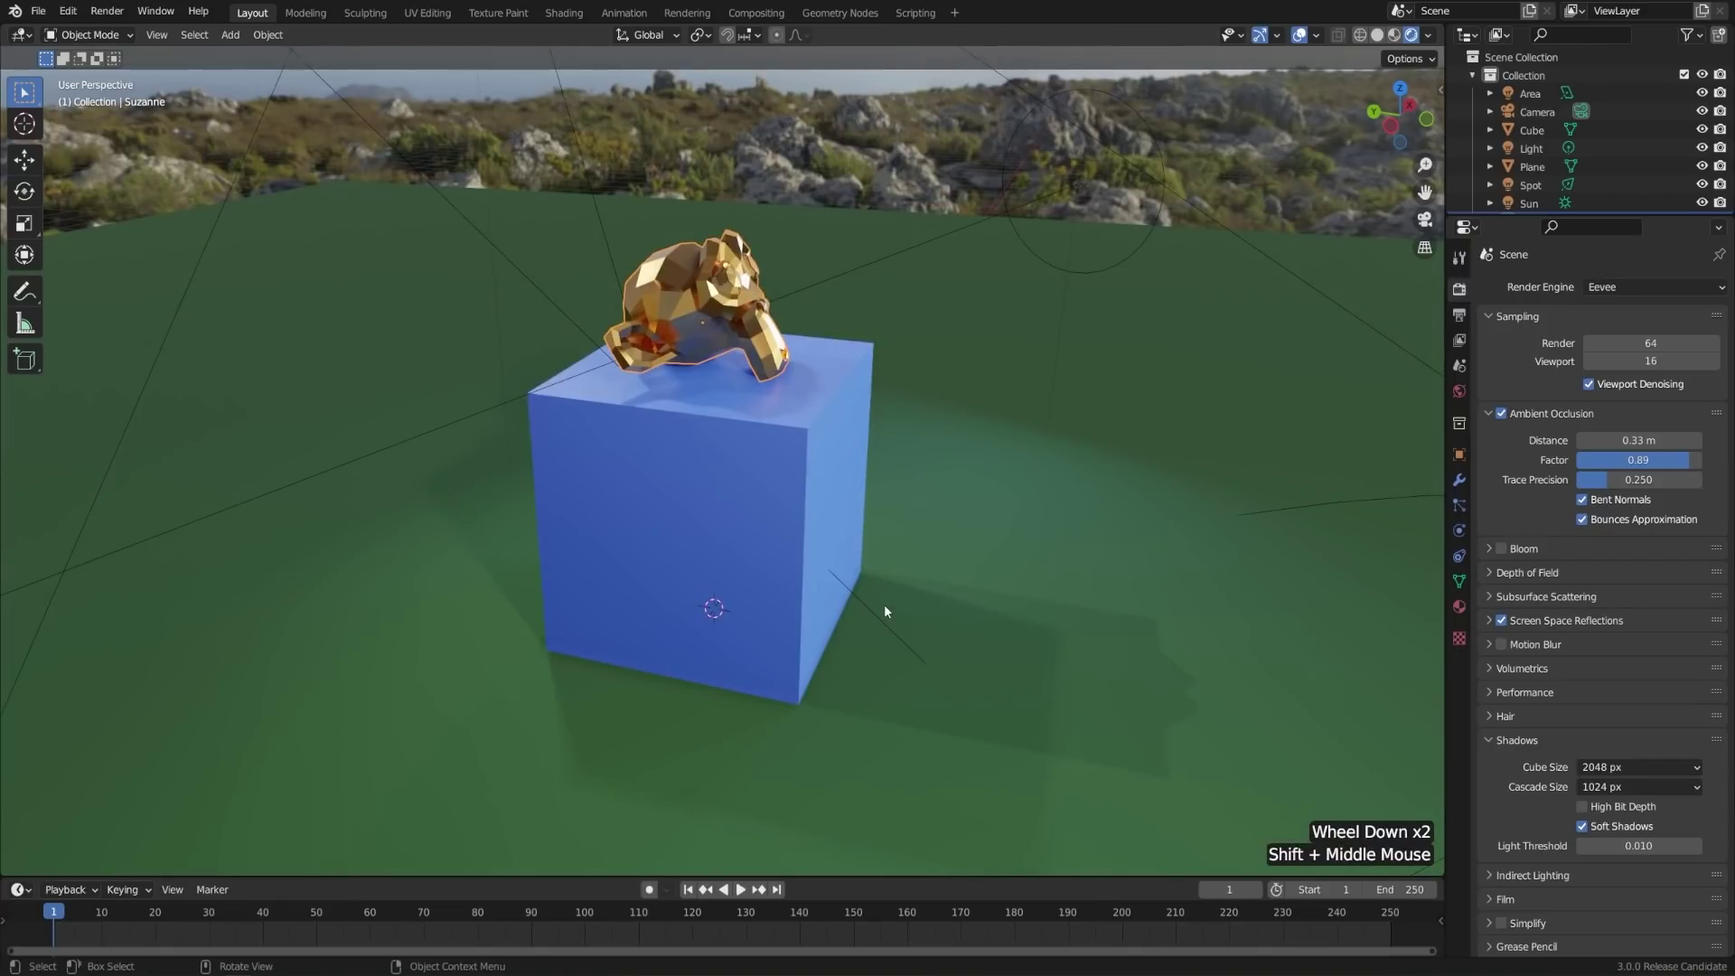
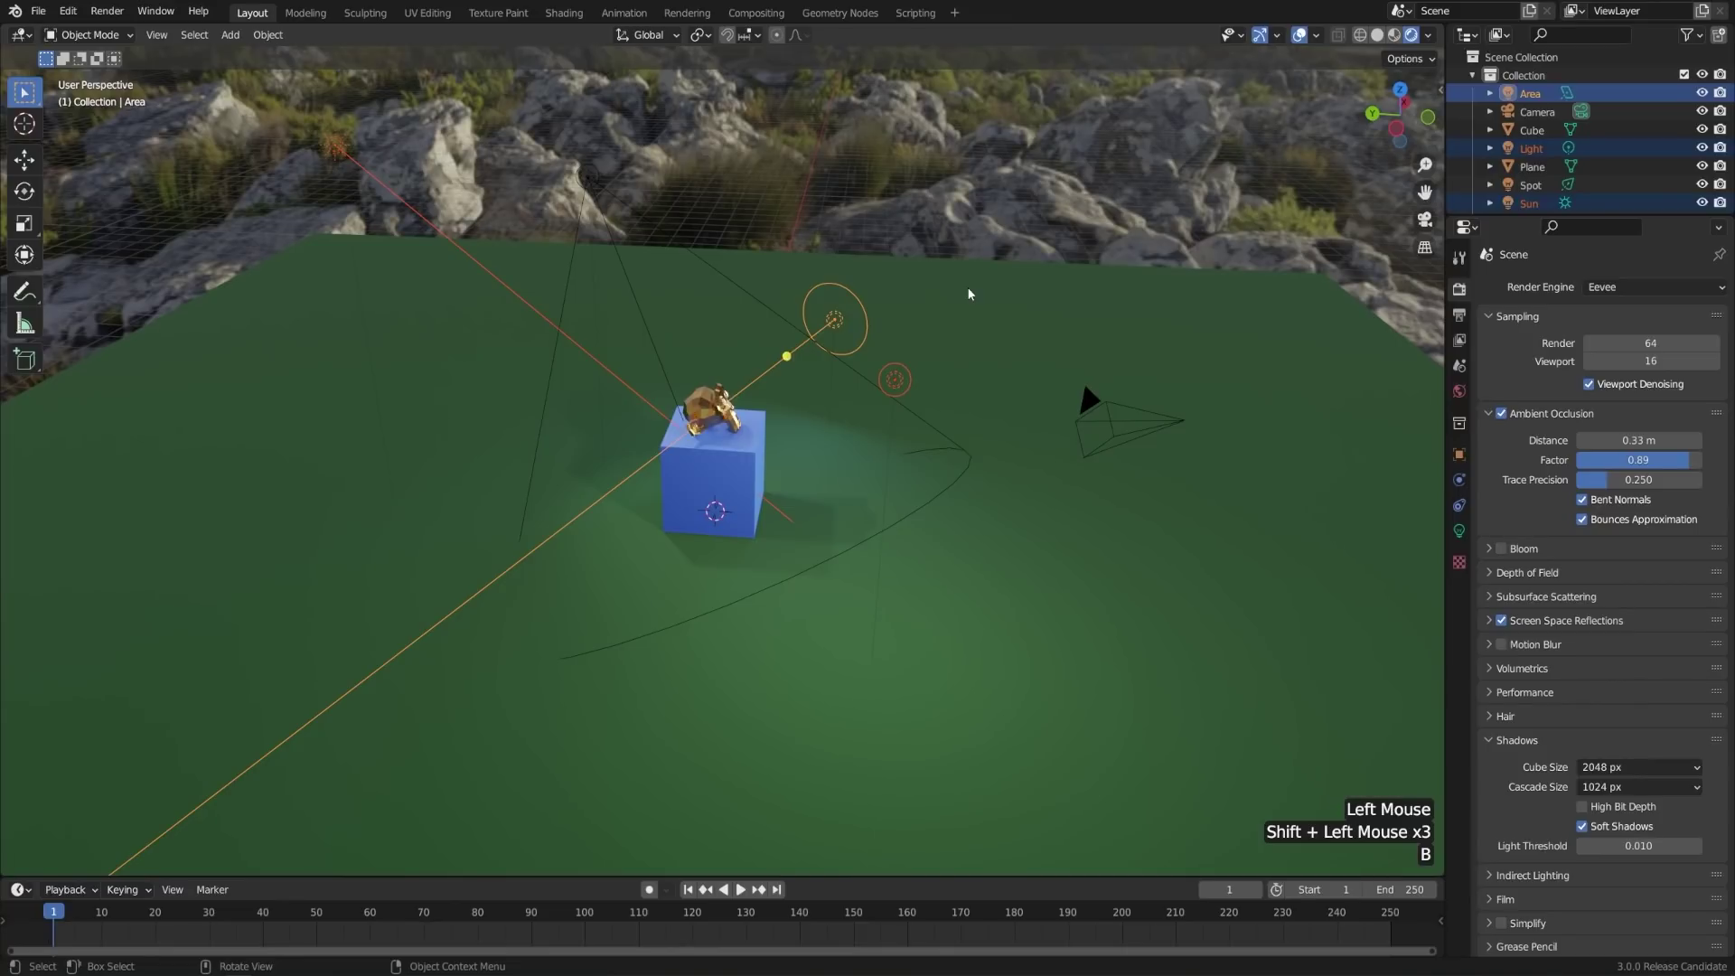
- Hide the selected Area, Light and Sun lamps and zoom in on the cube
key("h")
middle_click(660, 674)
scroll("up", 3)
middle_click(812, 654)
middle_click(815, 679)
scroll("up", 3)
scroll("up", 3)
- Select the Spot light, enable Contact Shadows in its Object Data Properties and check the shadow from several angles
left_click(1024, 84)
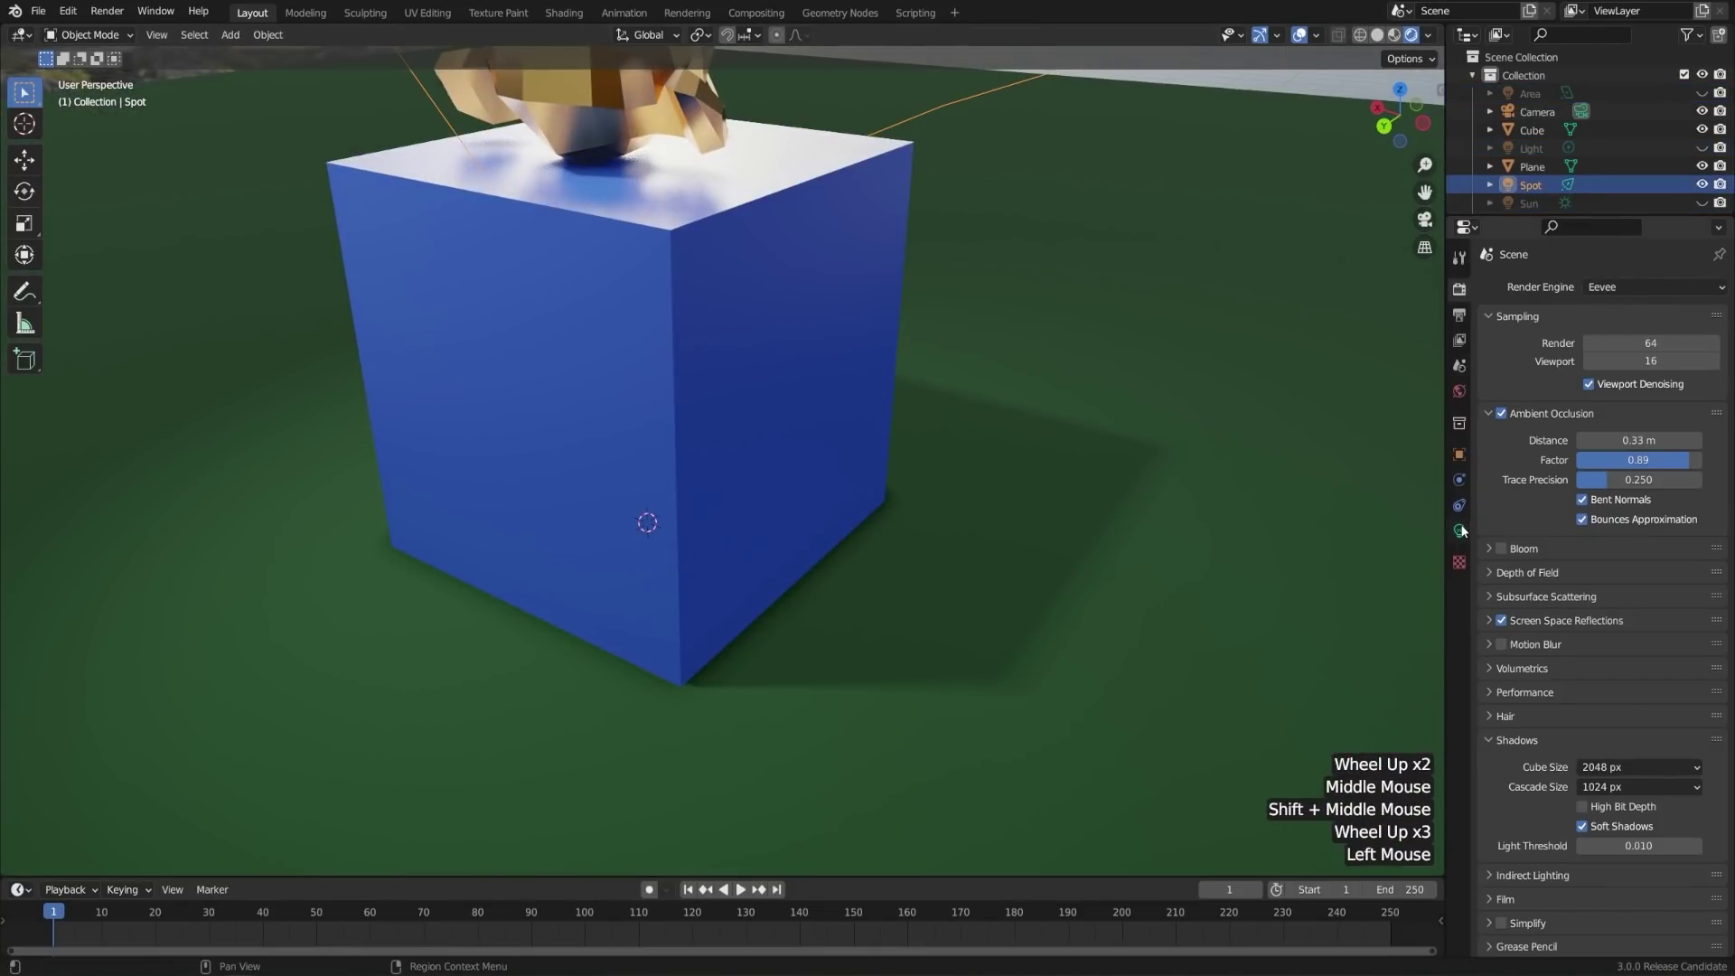
left_click(1497, 537)
left_click(1565, 648)
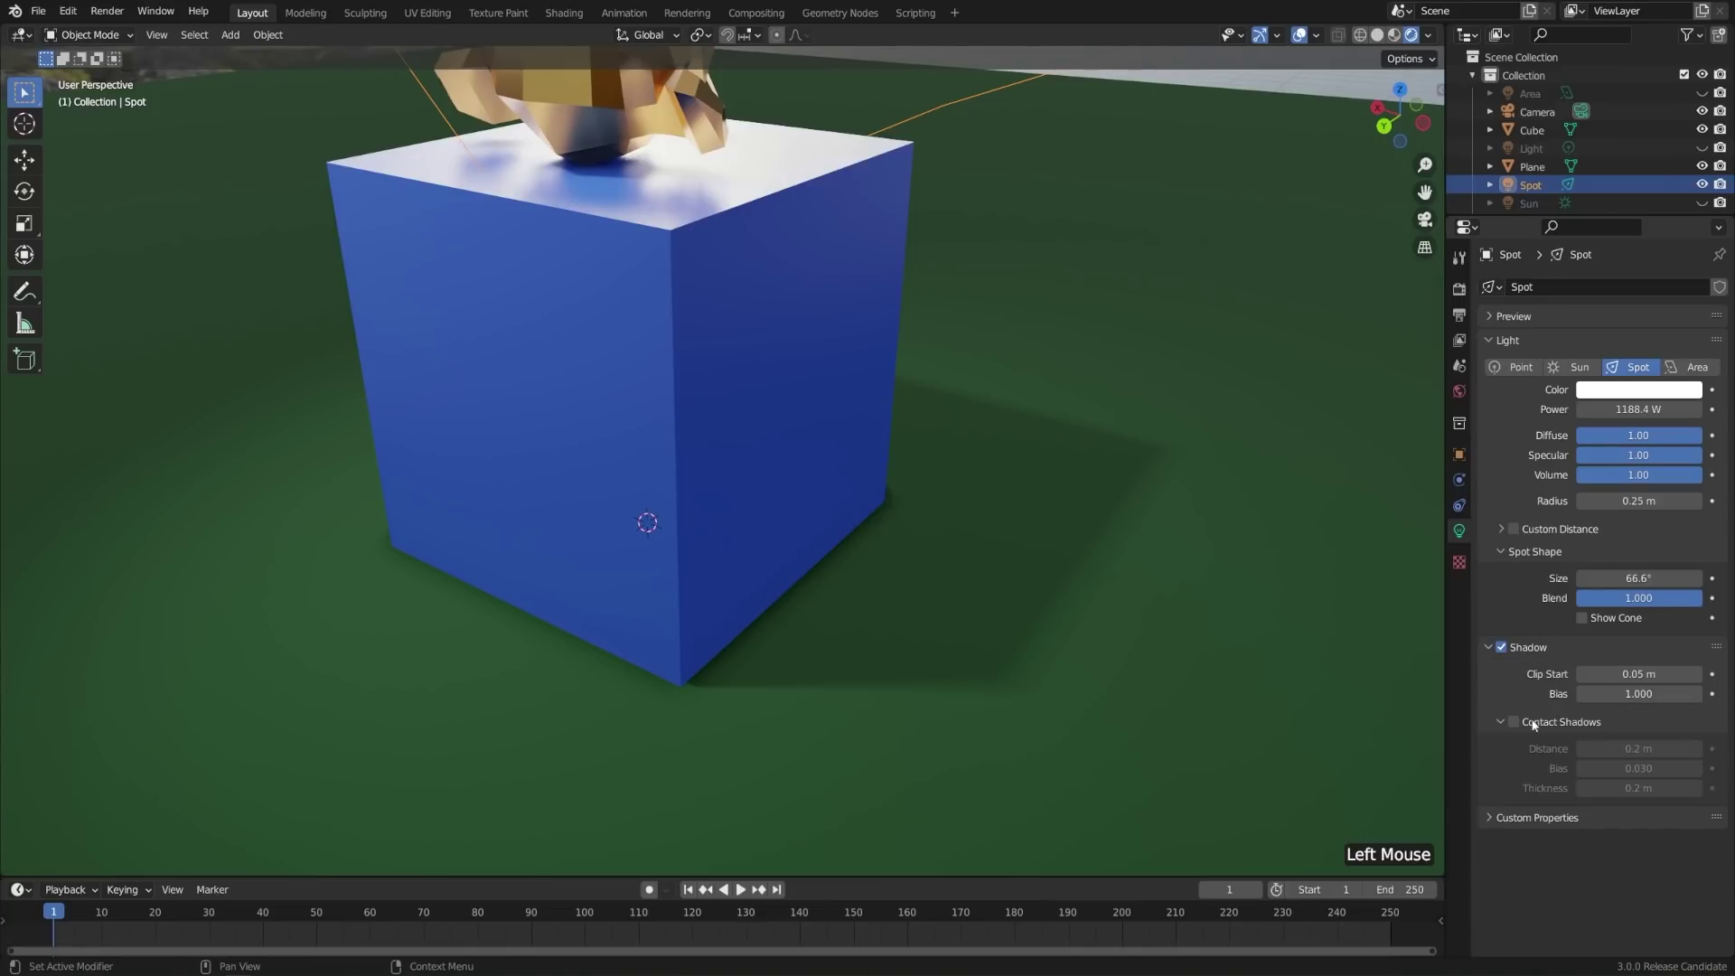
left_click(1521, 728)
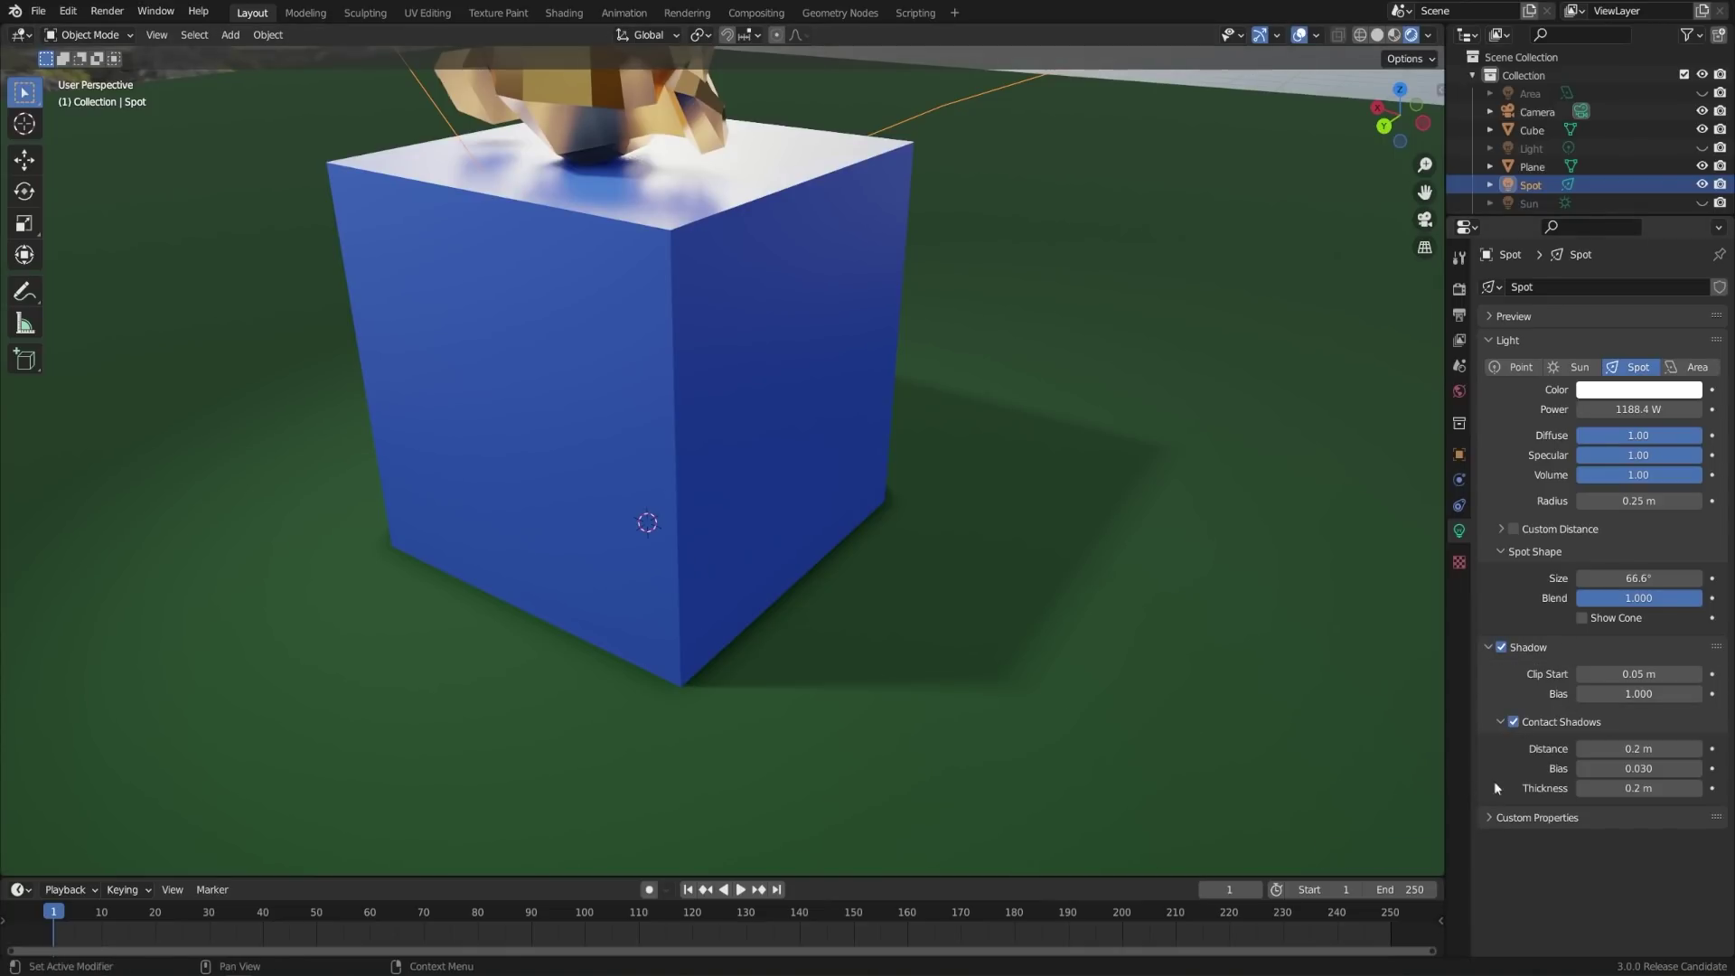
scroll("down", 3)
middle_click(1075, 586)
middle_click(1014, 521)
middle_click(1070, 630)
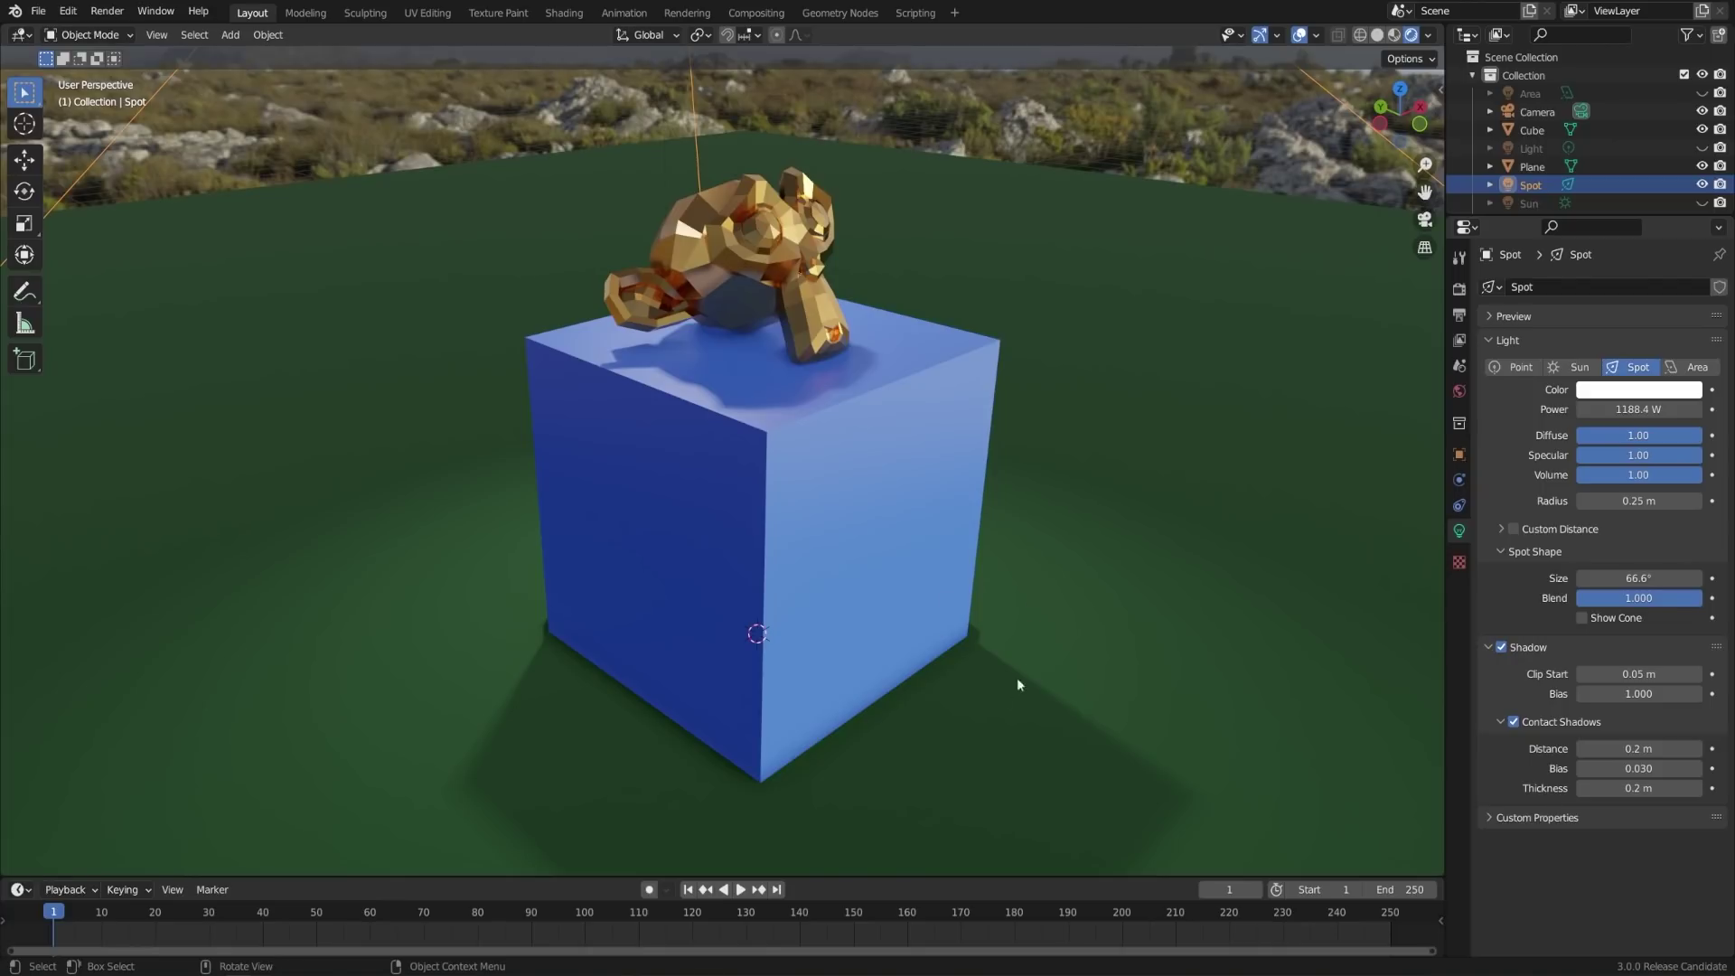
middle_click(1064, 691)
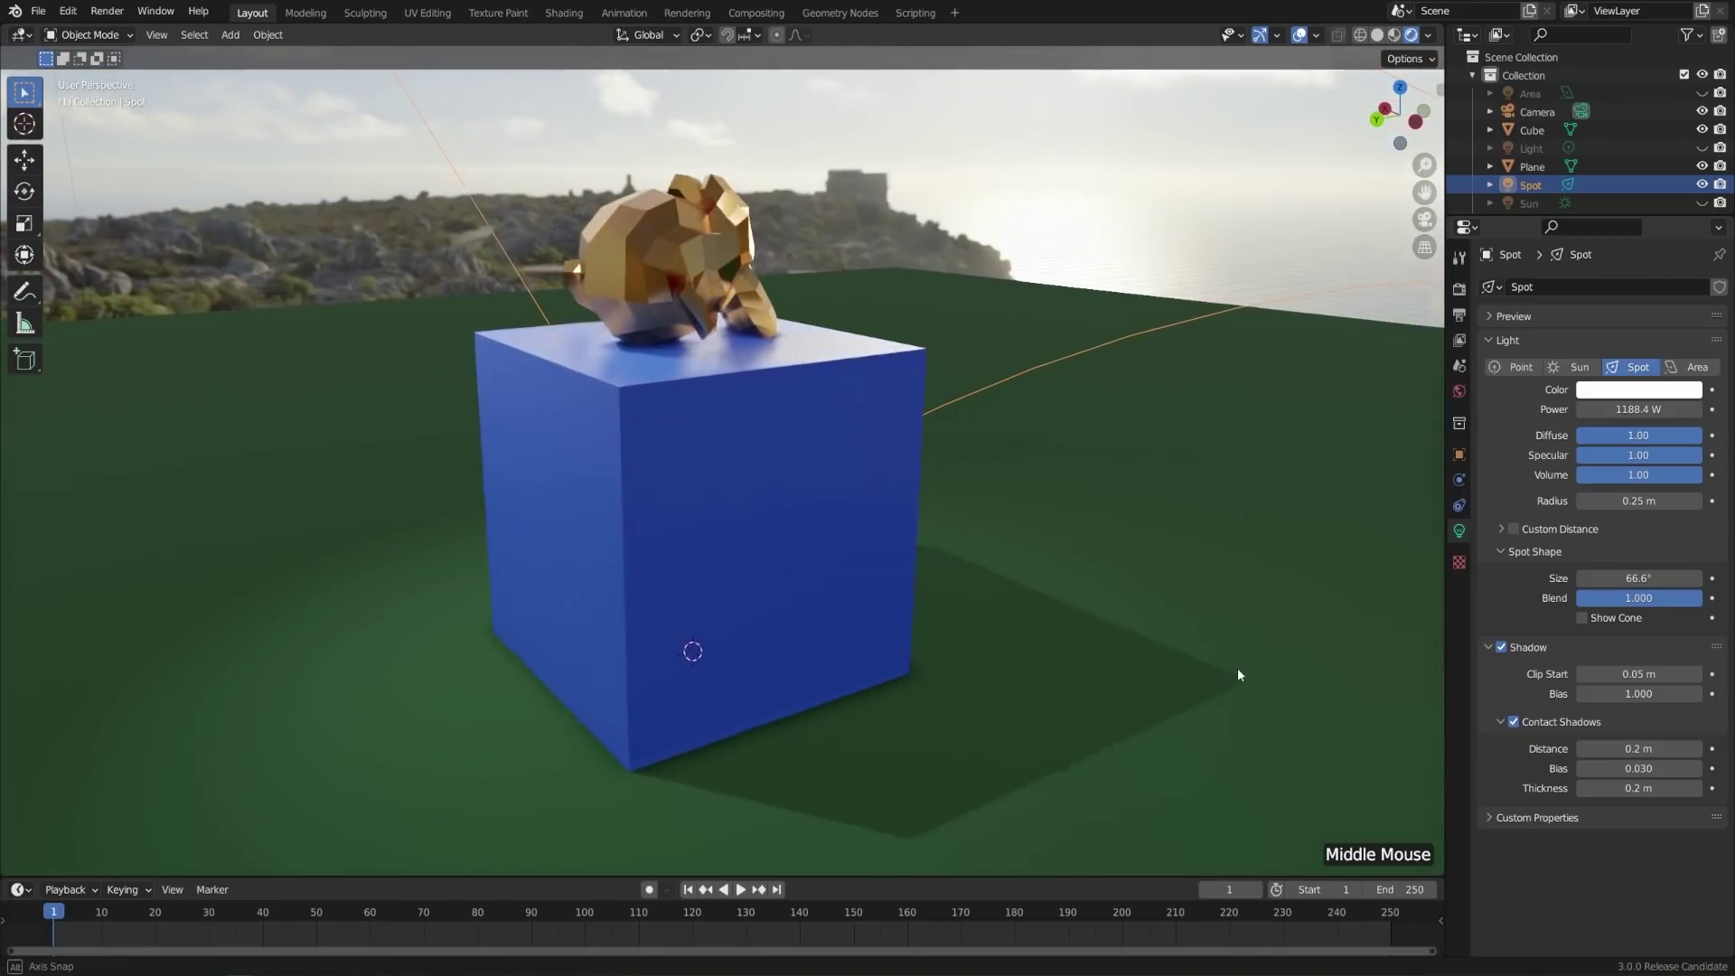
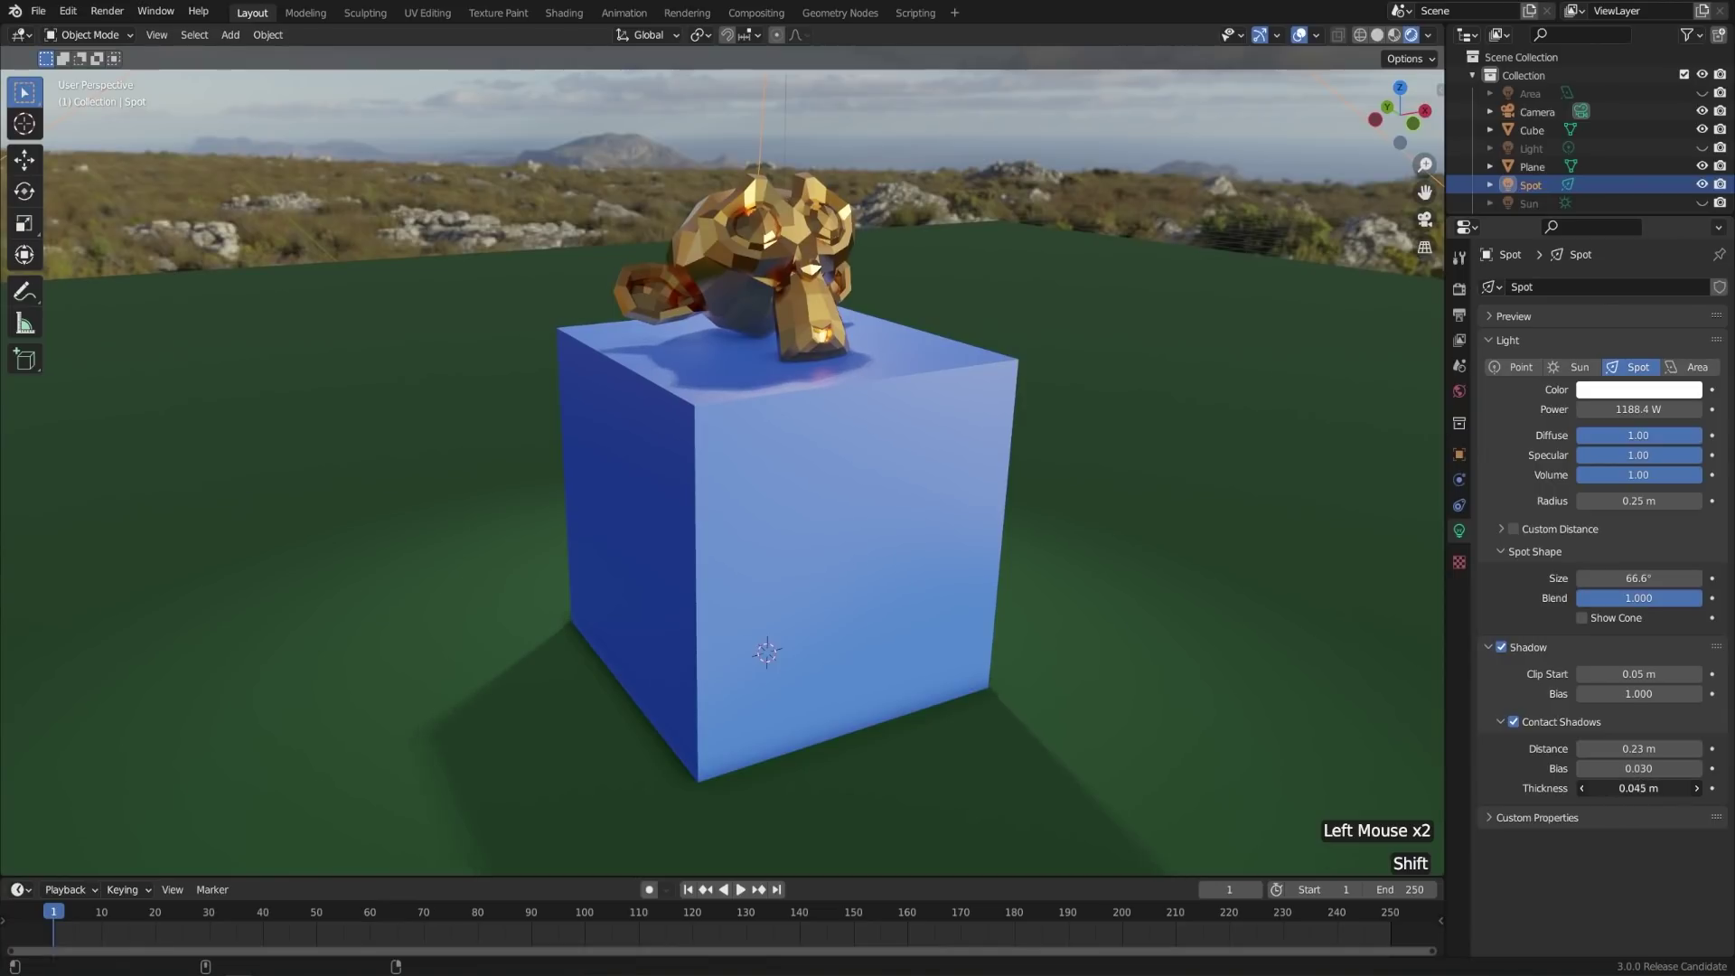
middle_click(912, 621)
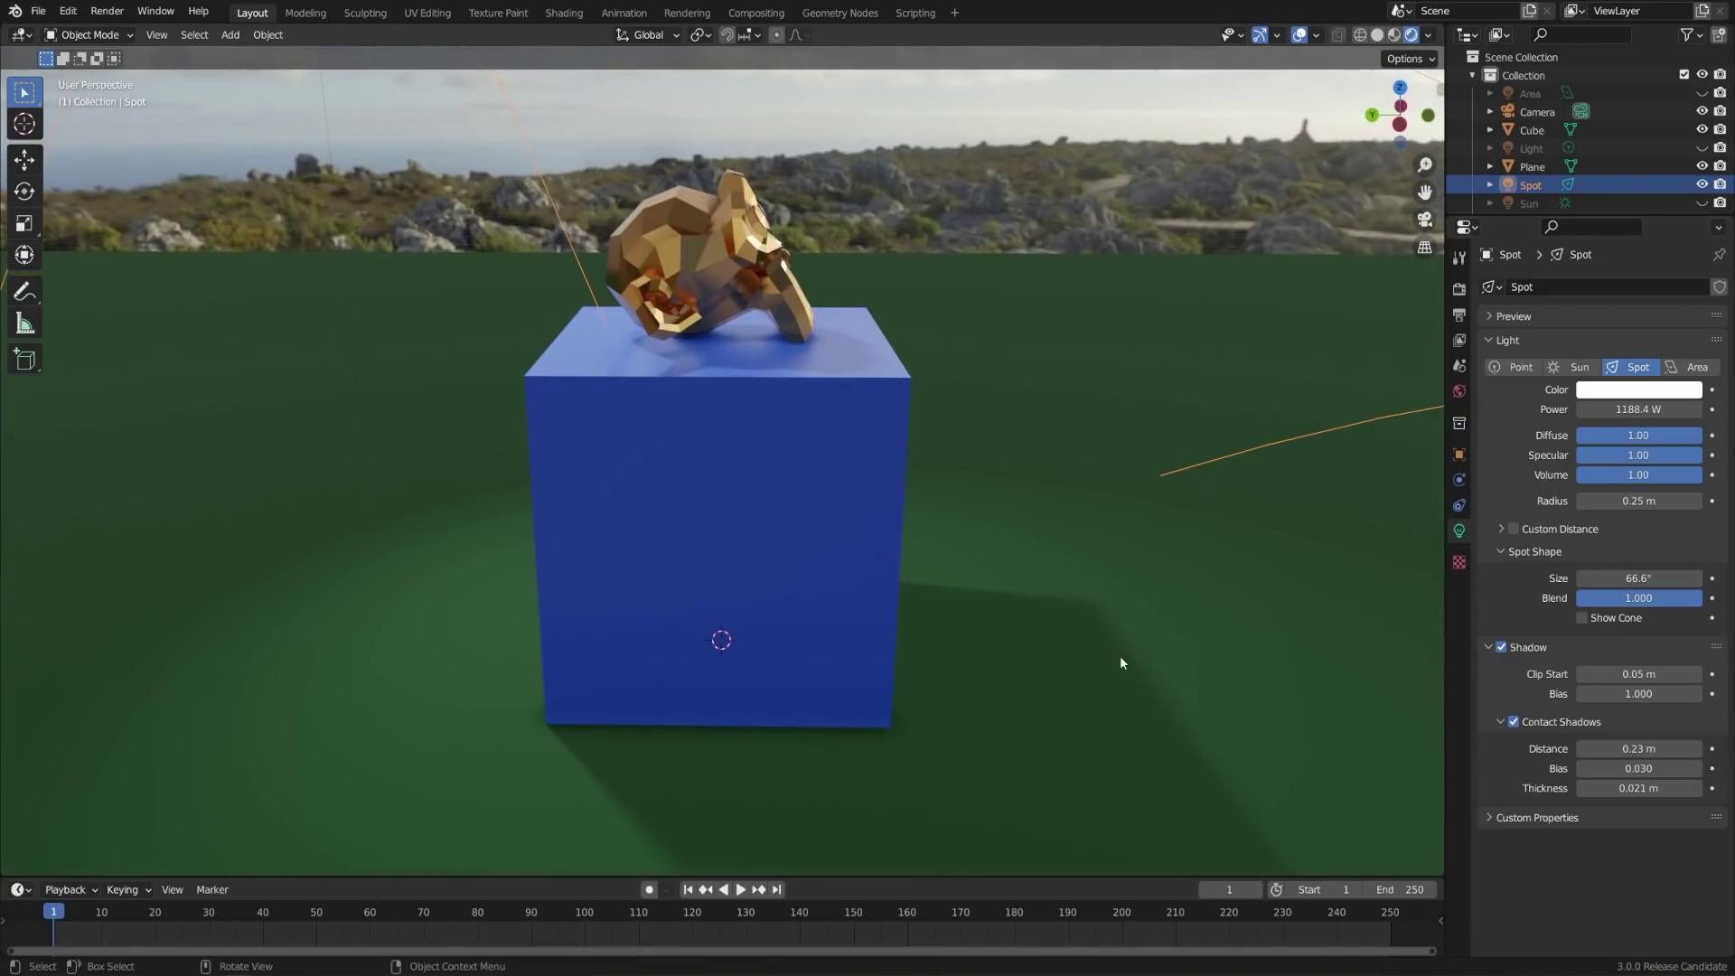